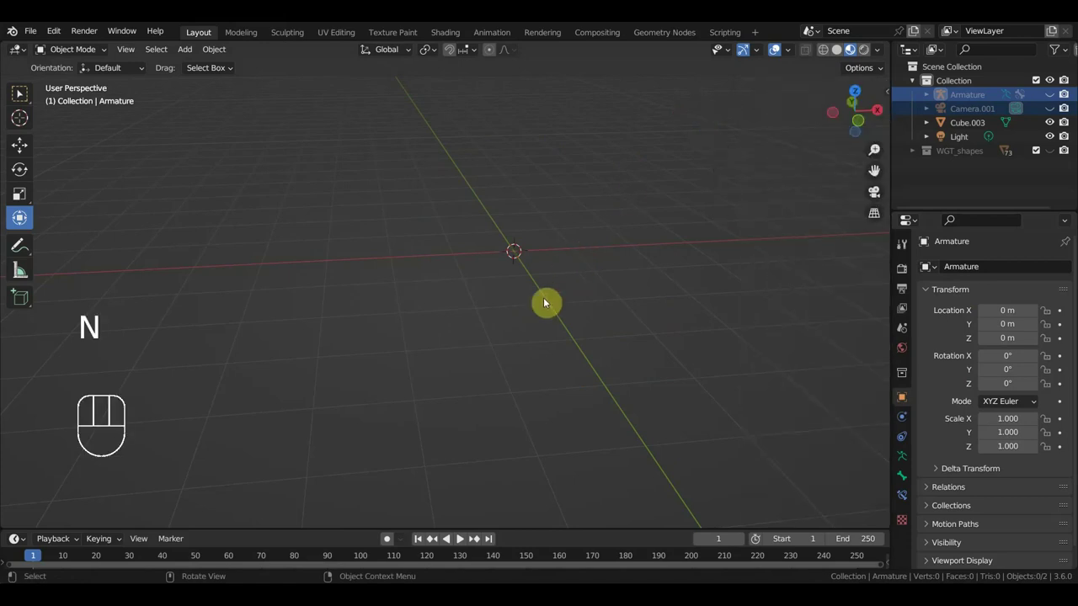
Add a new mesh circle to the scene from the top view
{"action": "key", "text": "KP_7"}
{"action": "left_click_drag", "start_coordinate": [621, 312], "coordinate": [593, 369]}
{"action": "left_click_drag", "start_coordinate": [192, 49], "coordinate": [444, 167]}
{"action": "left_click_drag", "start_coordinate": [550, 285], "coordinate": [516, 285]}
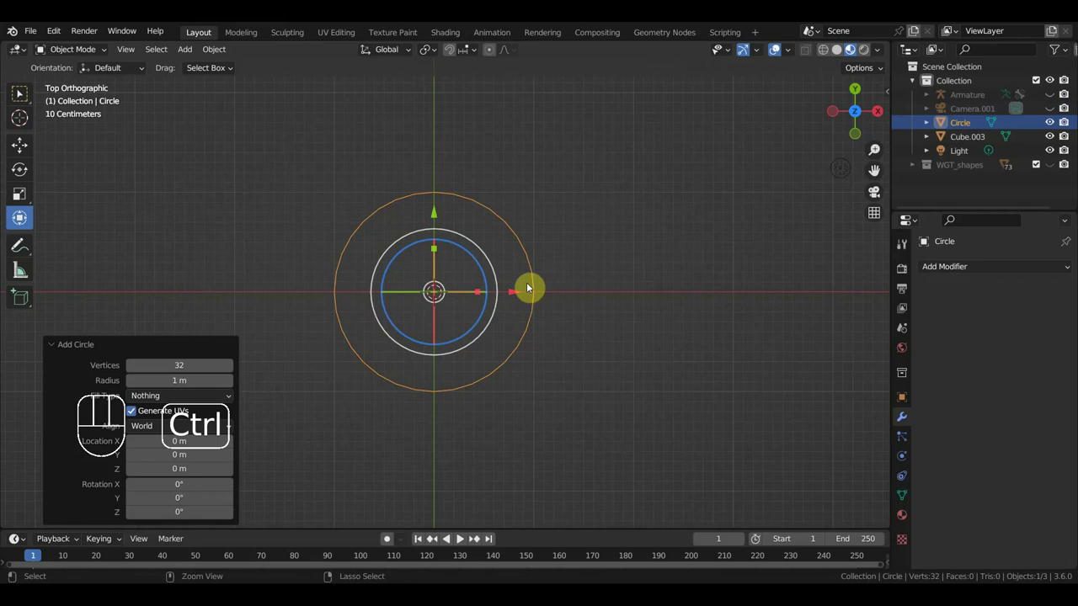
{"action": "key", "text": "ctrl+a"}
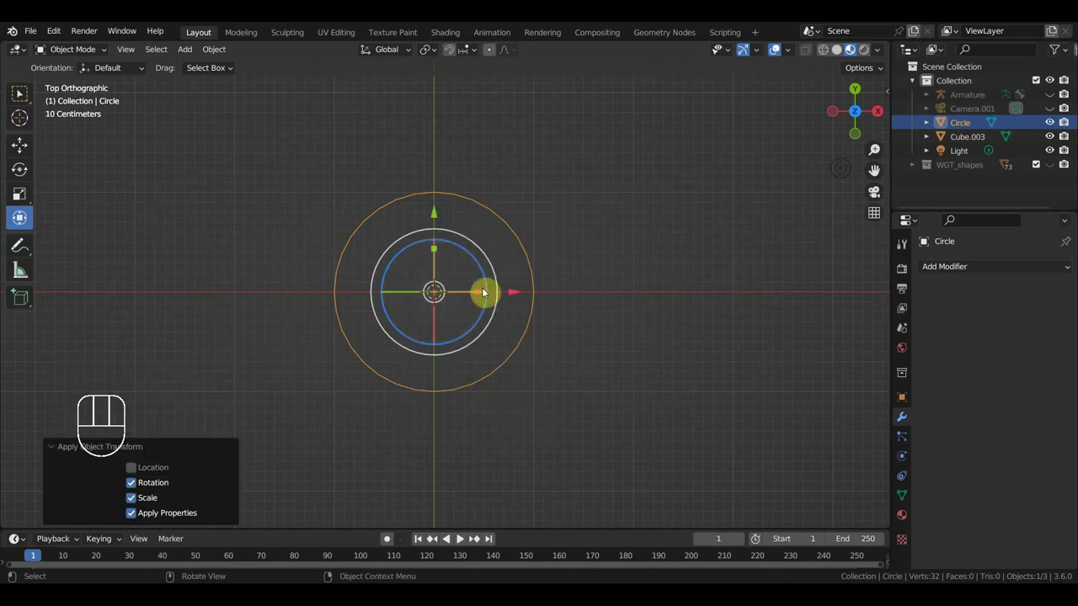
Rotate the circle 90 degrees around X so it stands upright, checking front and right views
{"action": "key", "text": "r"}
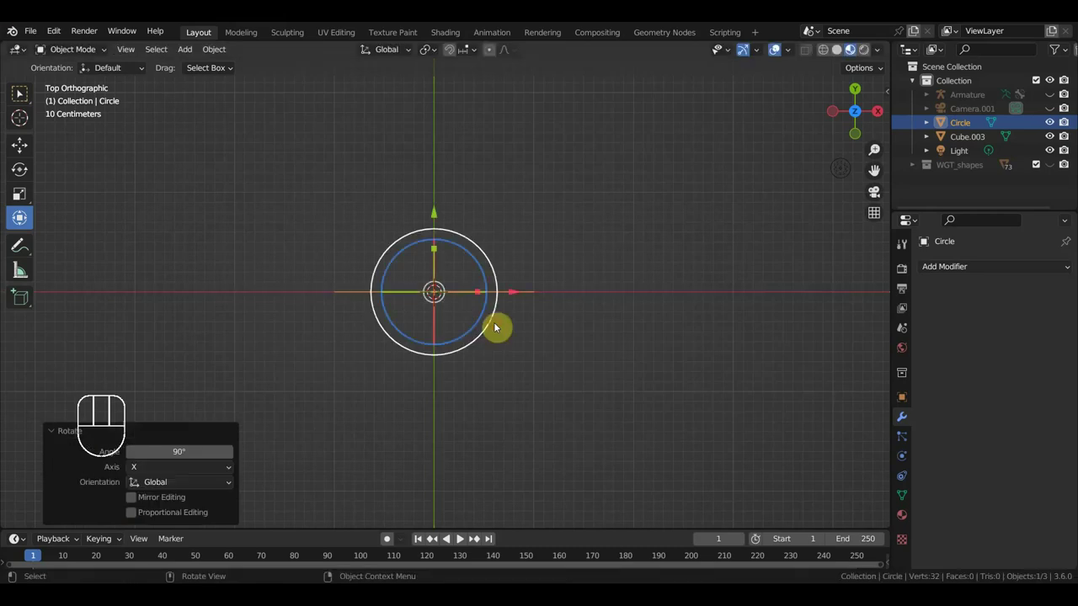
{"action": "left_click_drag", "start_coordinate": [534, 346], "coordinate": [538, 345]}
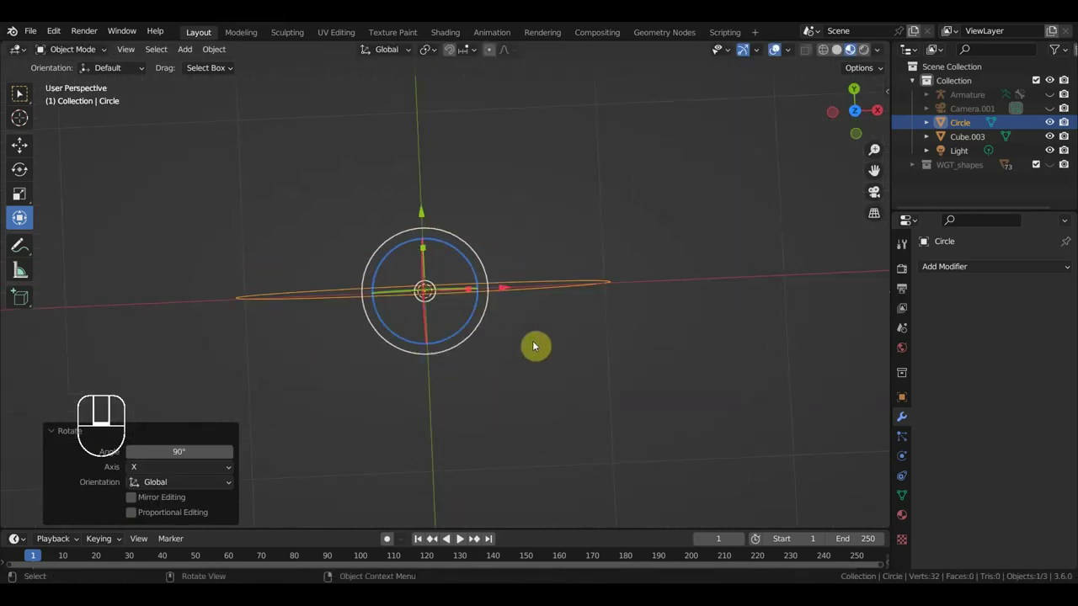
{"action": "key", "text": "KP_1"}
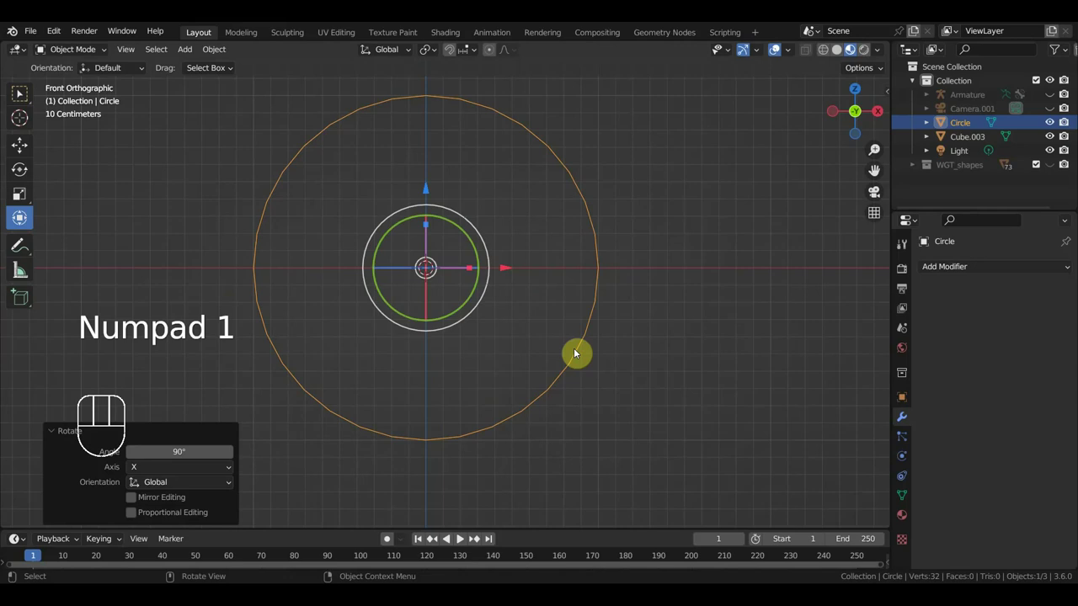
{"action": "key", "text": "KP_3"}
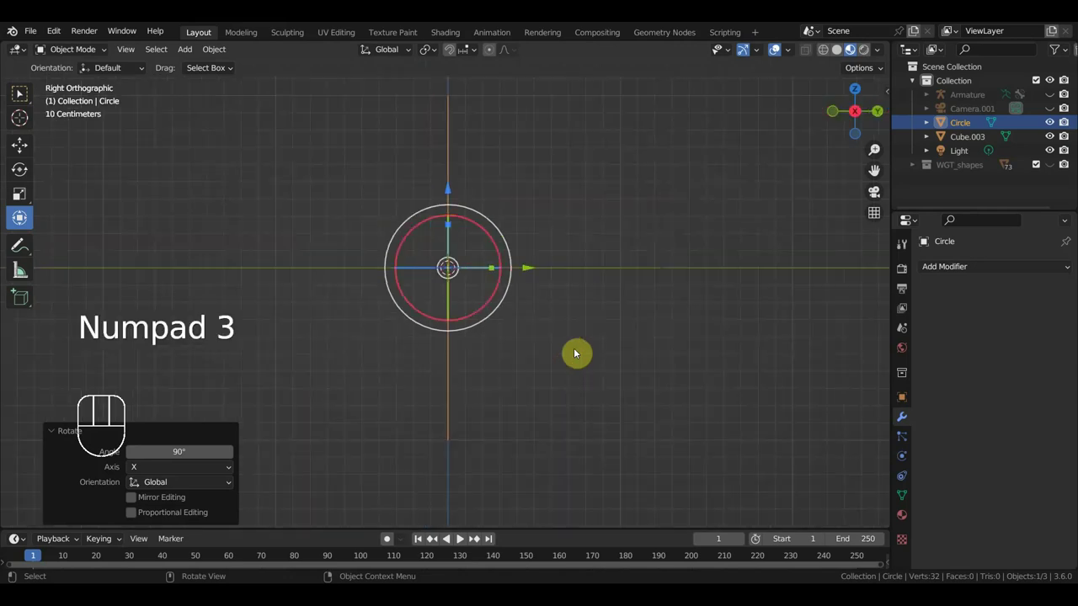
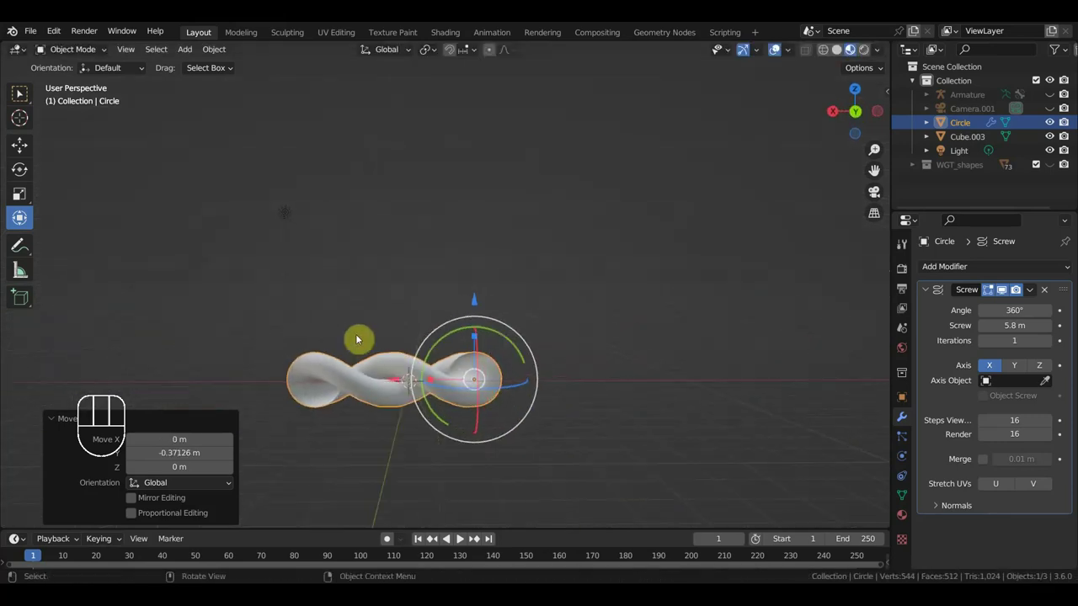
Orbit the view to inspect the twisted tube made by the Screw modifier
{"action": "left_click_drag", "start_coordinate": [556, 284], "coordinate": [568, 269]}
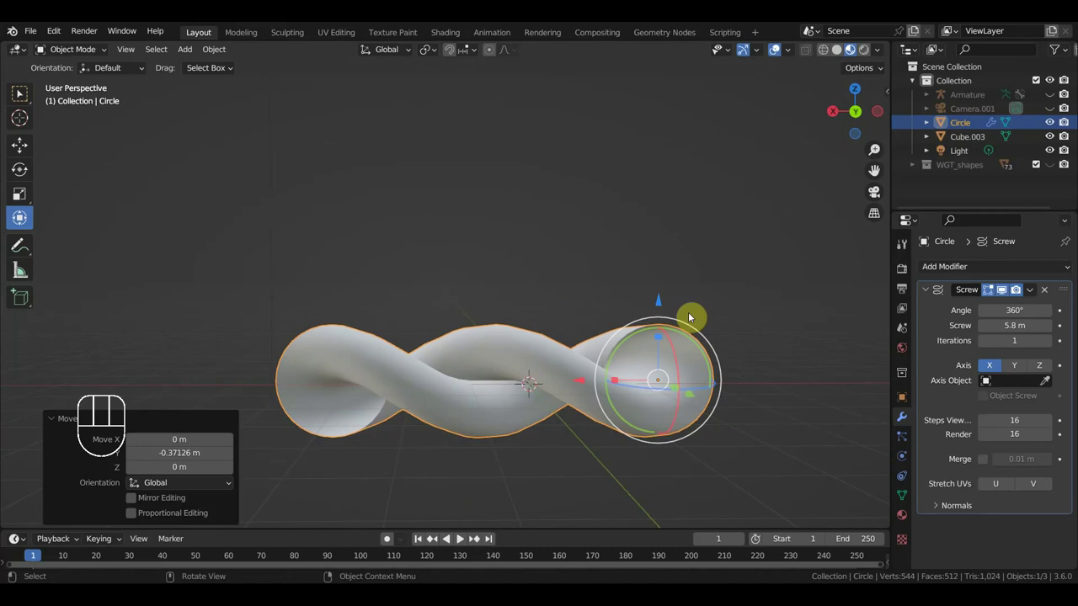
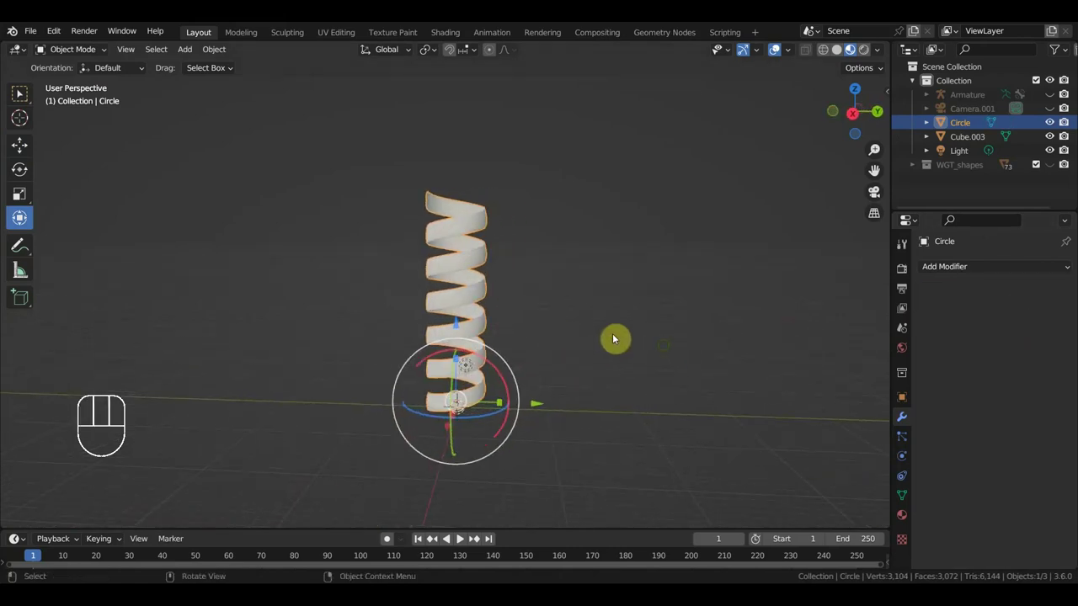
Enter Edit Mode on the coil and select all its geometry in edge mode
{"action": "left_click_drag", "start_coordinate": [68, 50], "coordinate": [78, 89]}
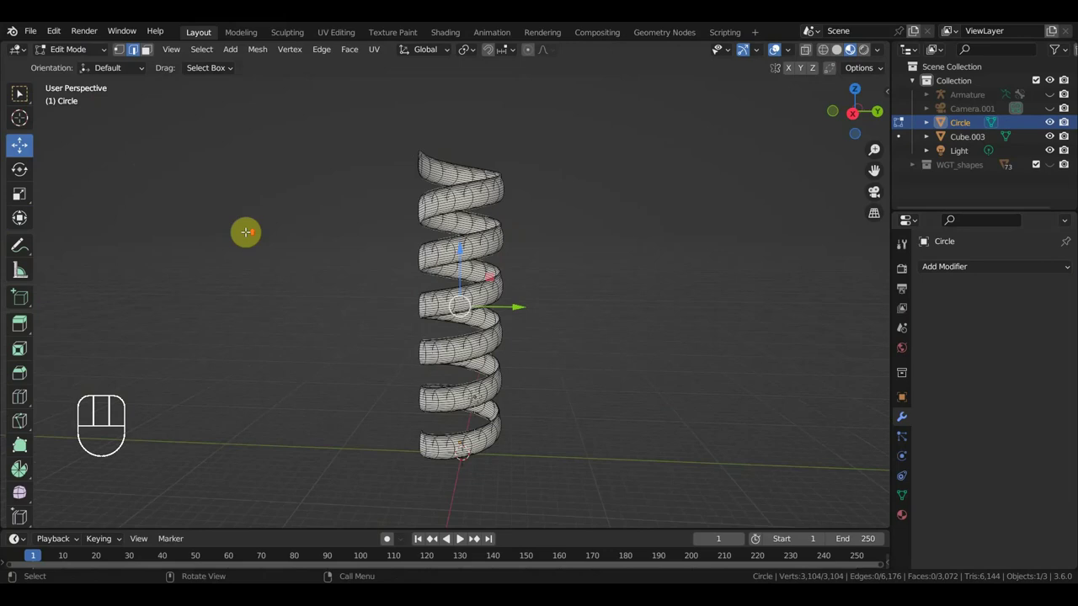
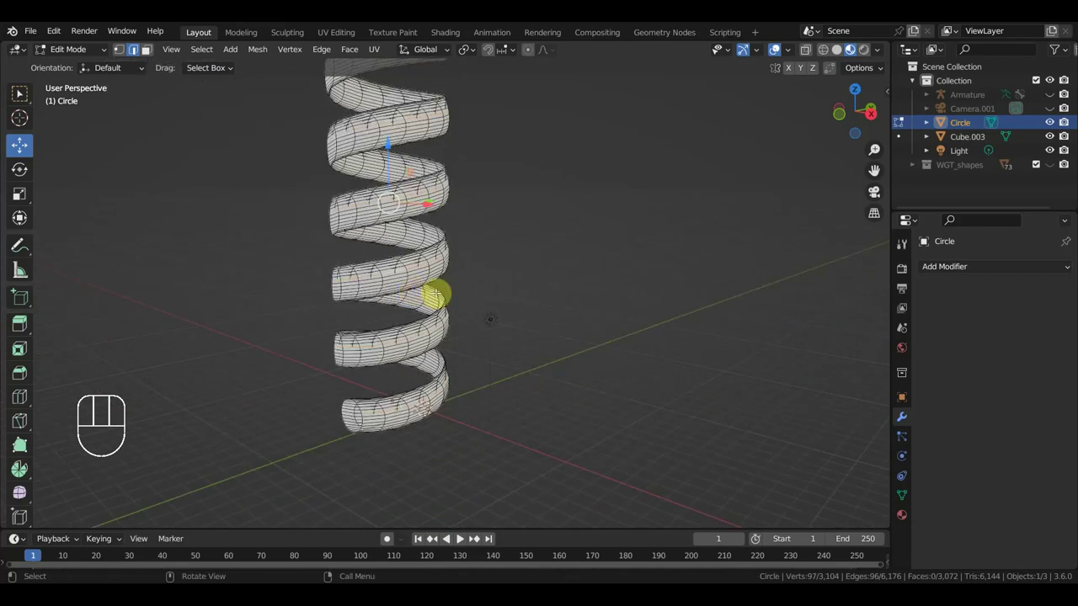
{"action": "key", "text": "Delete"}
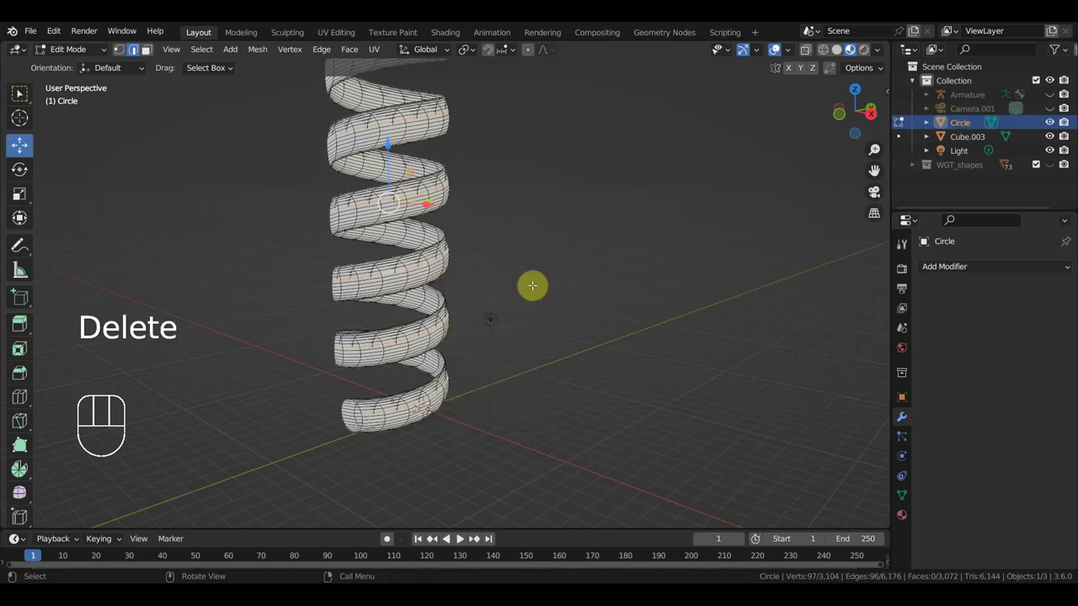
{"action": "key", "text": "ctrl+z"}
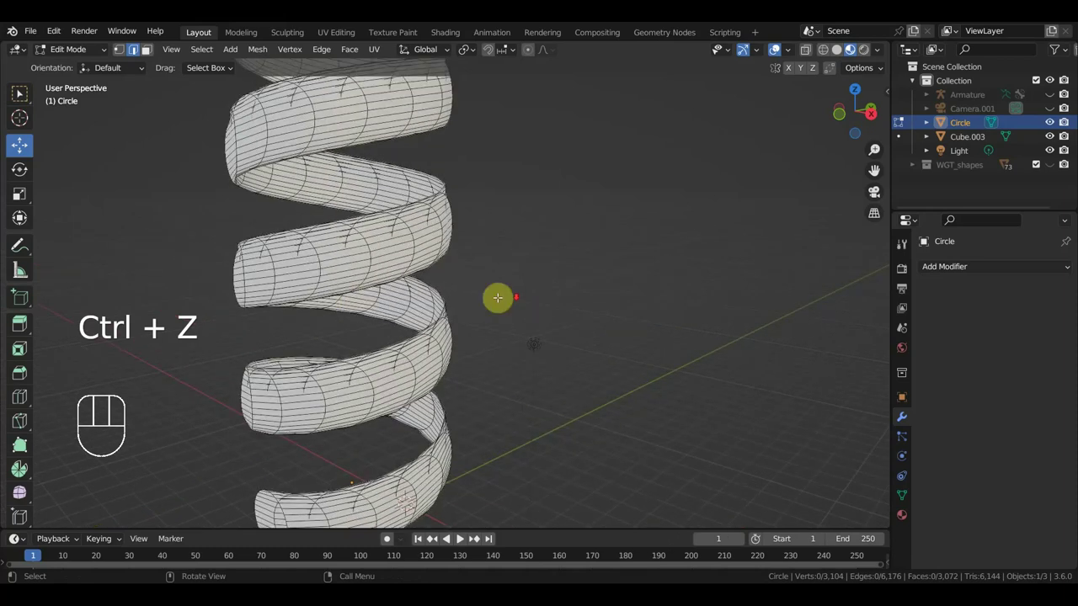
{"action": "key", "text": "ctrl+z"}
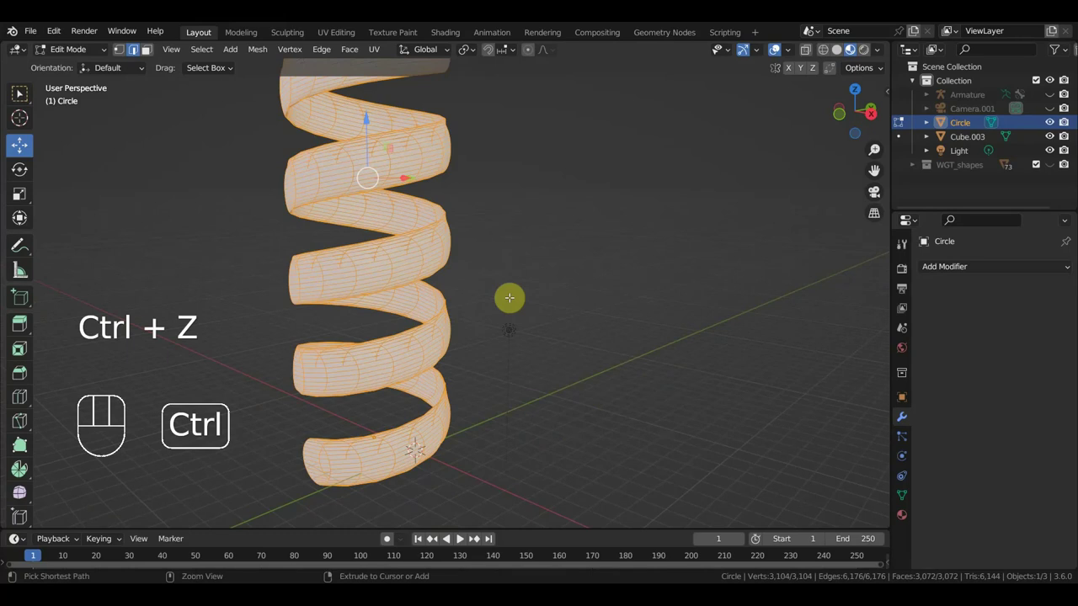
{"action": "key", "text": "ctrl+z"}
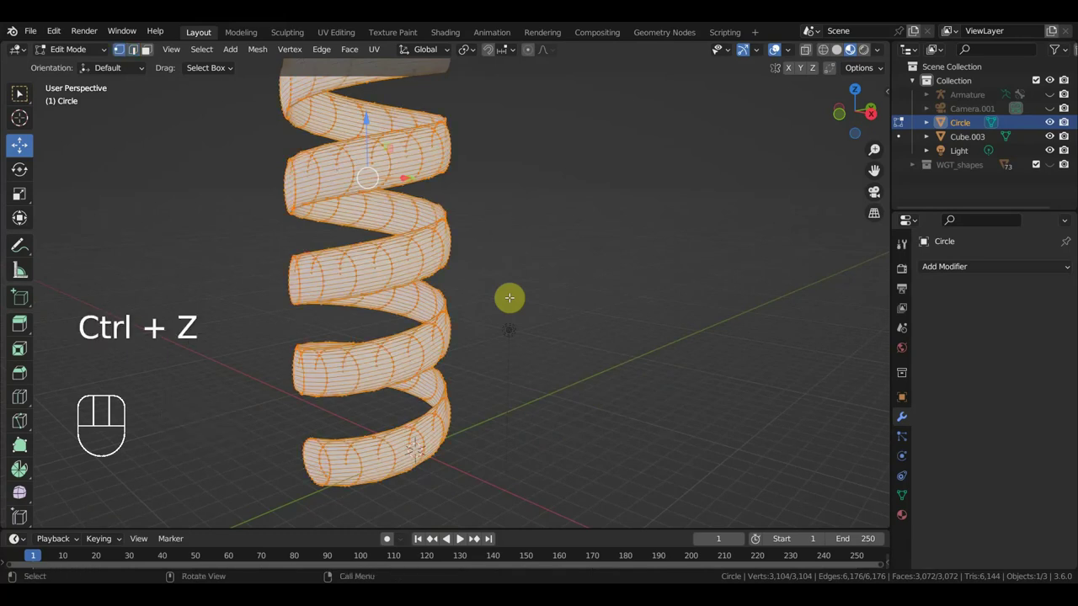
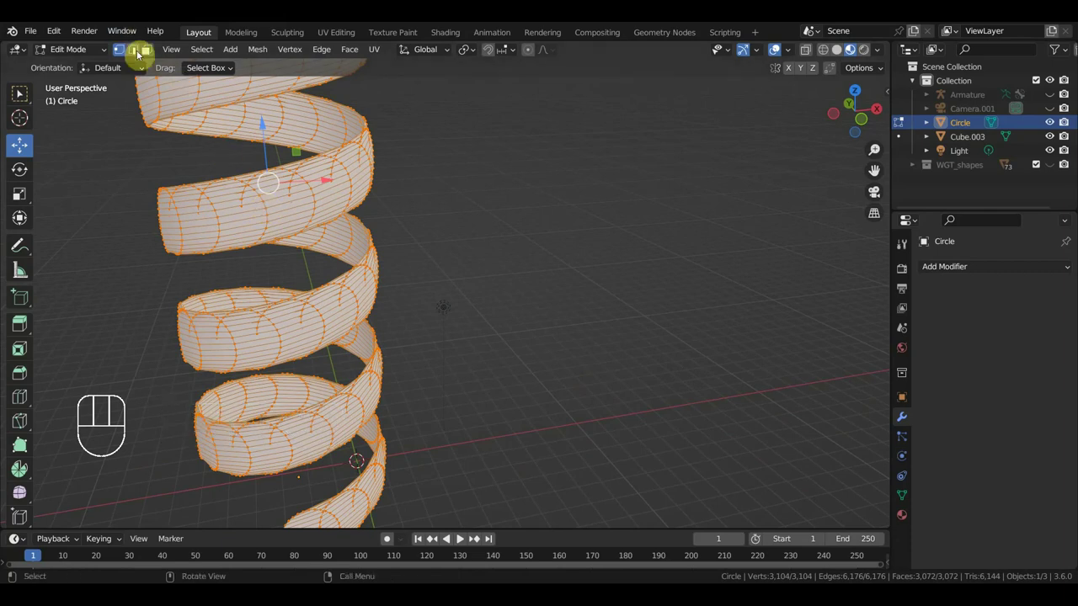
Keep one edge loop of the coil by inverting the selection and deleting the rest
{"action": "left_click", "coordinate": [143, 54]}
{"action": "key", "text": "shift+c"}
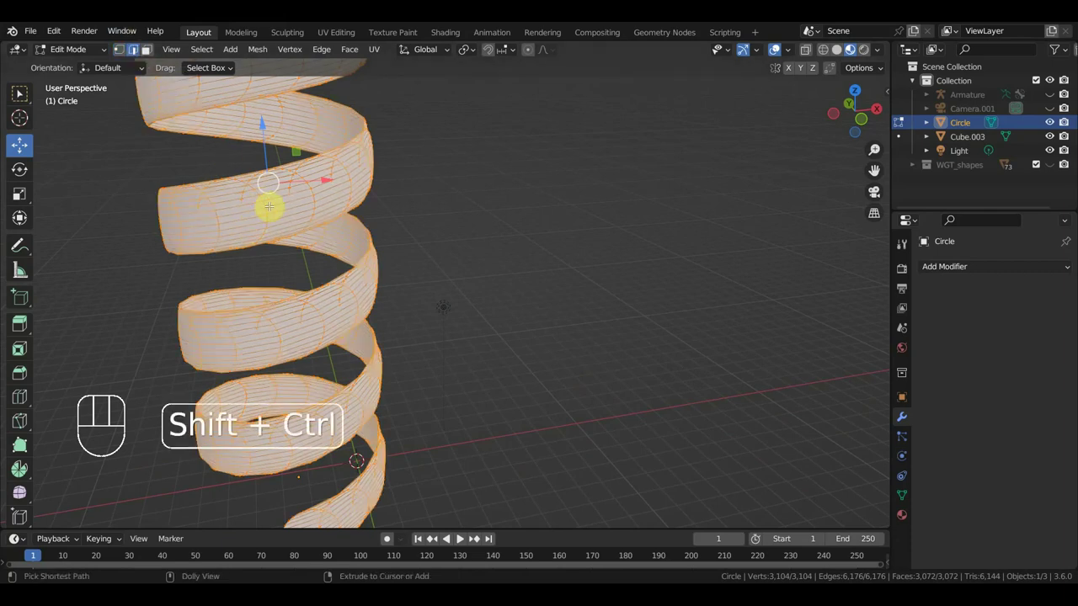
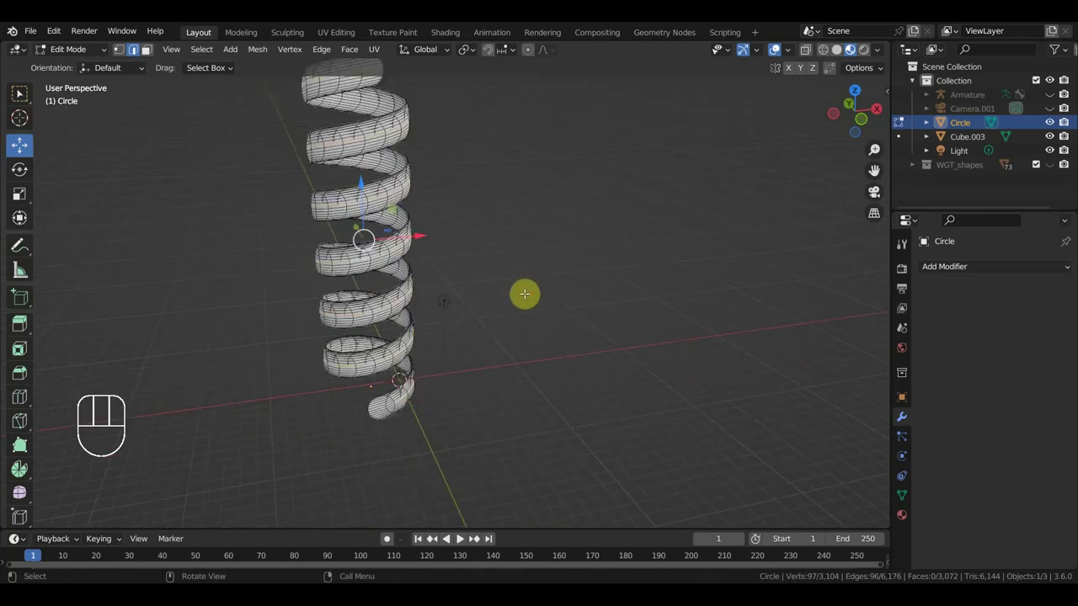
{"action": "key", "text": "ctrl+i"}
{"action": "key", "text": "Delete"}
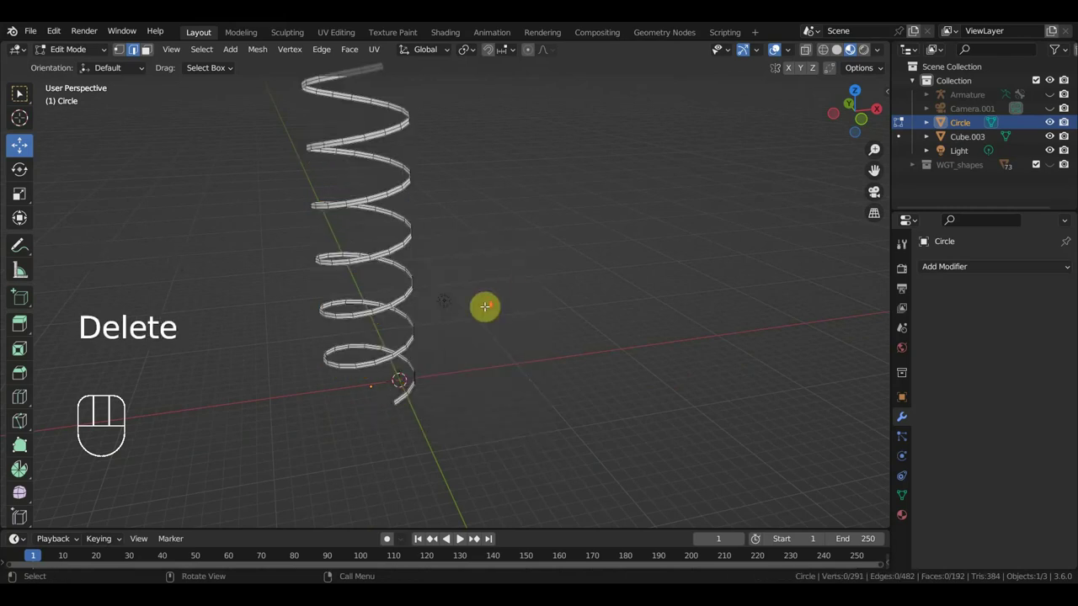
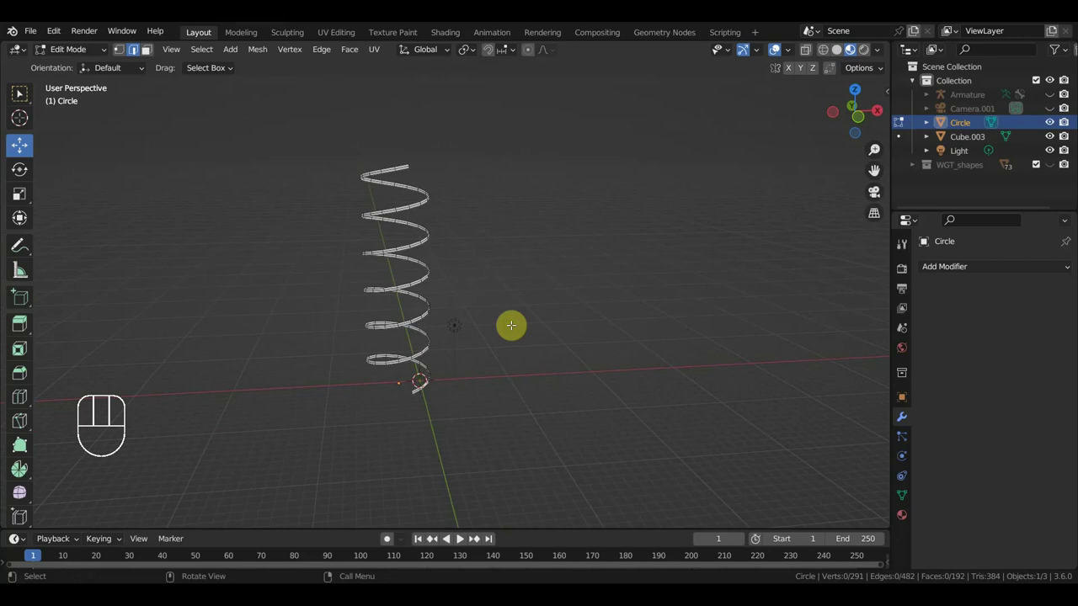
Extrude new vertices from the strip's end, leading about 7 m away along Y
{"action": "key", "text": "KP_3"}
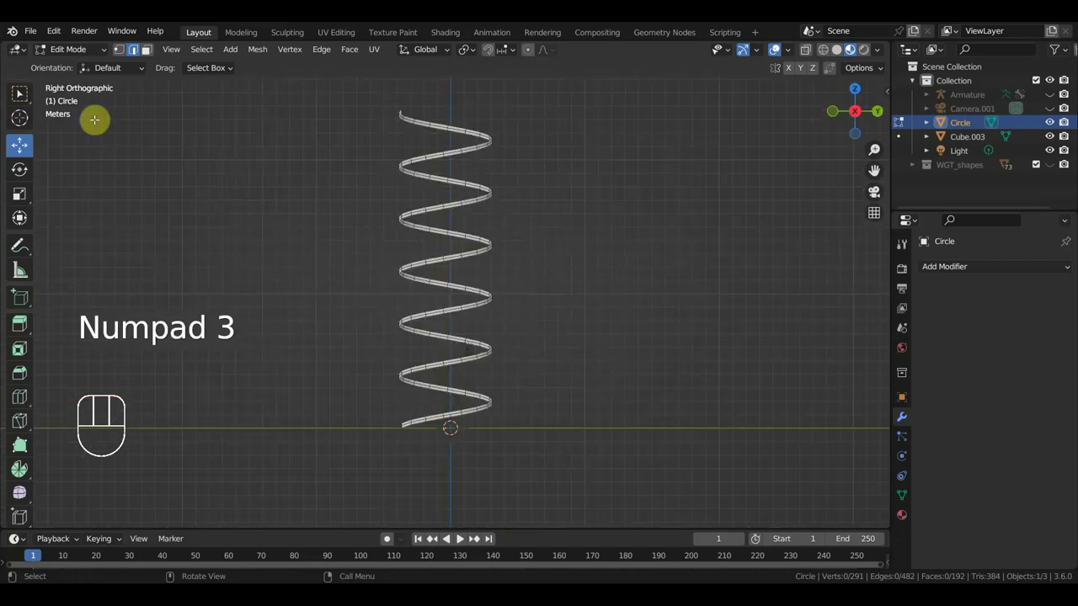
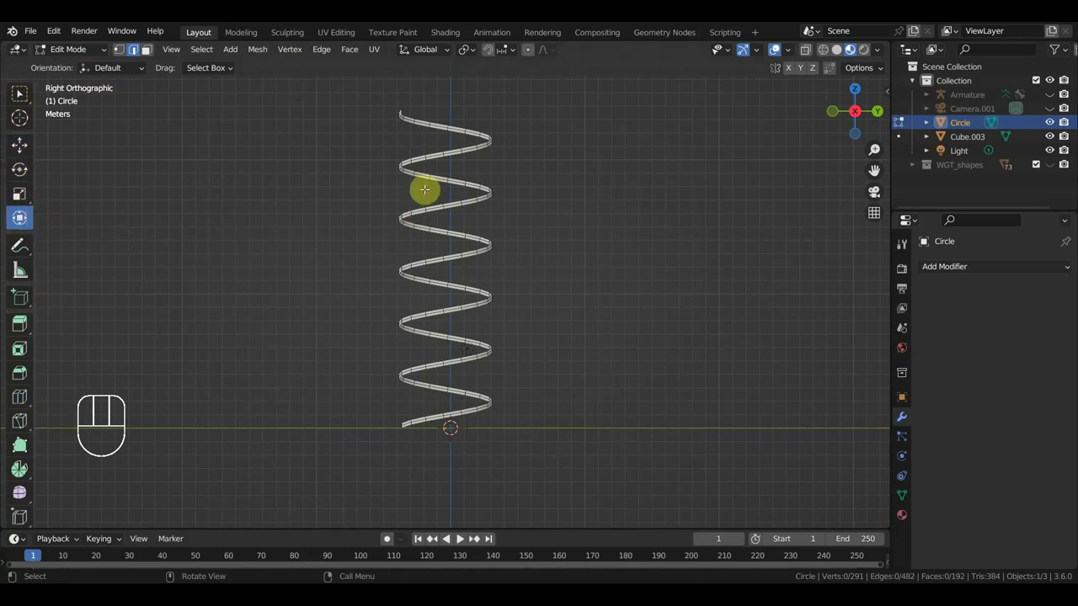
{"action": "key", "text": "a"}
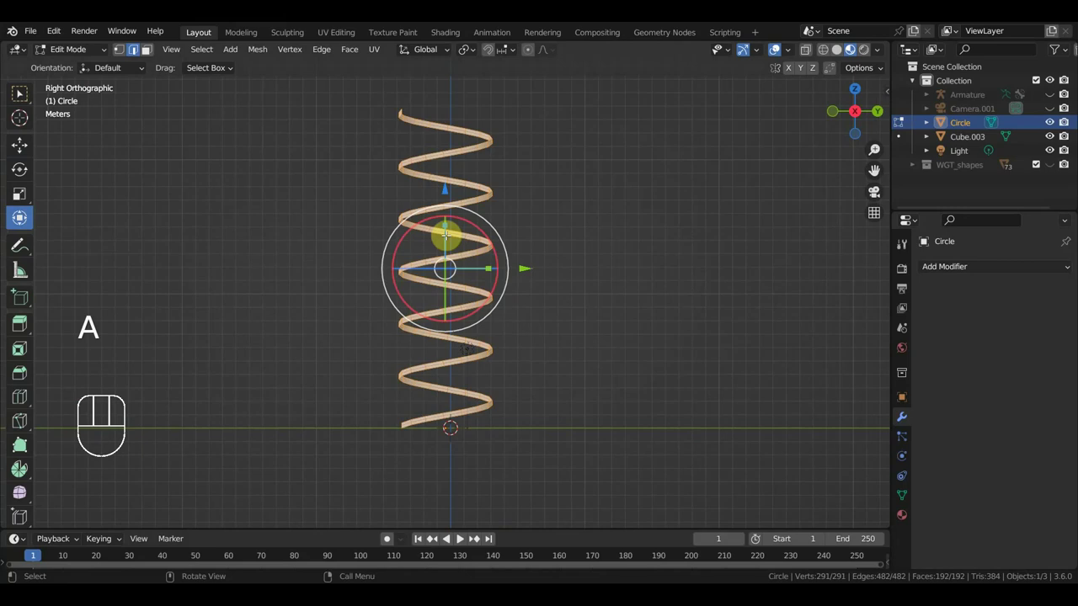
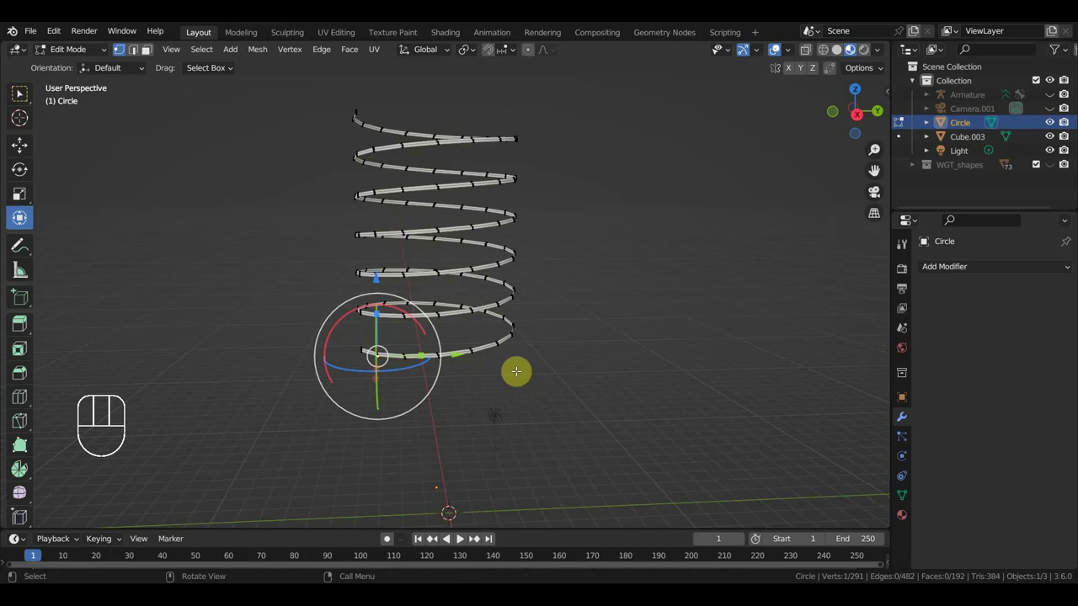
{"action": "key", "text": "KP_1"}
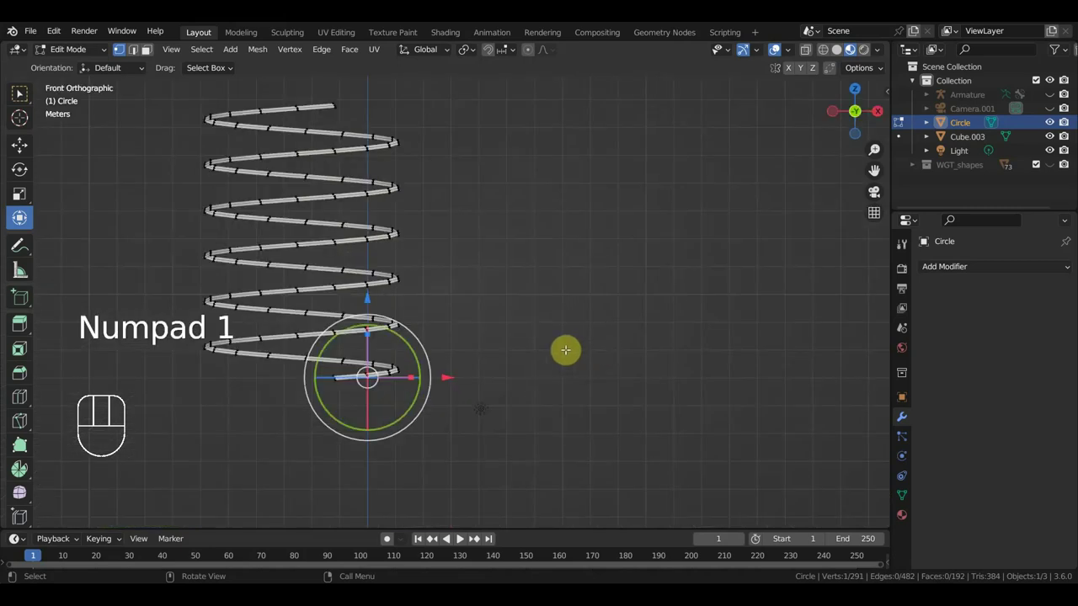
{"action": "key", "text": "shift+d"}
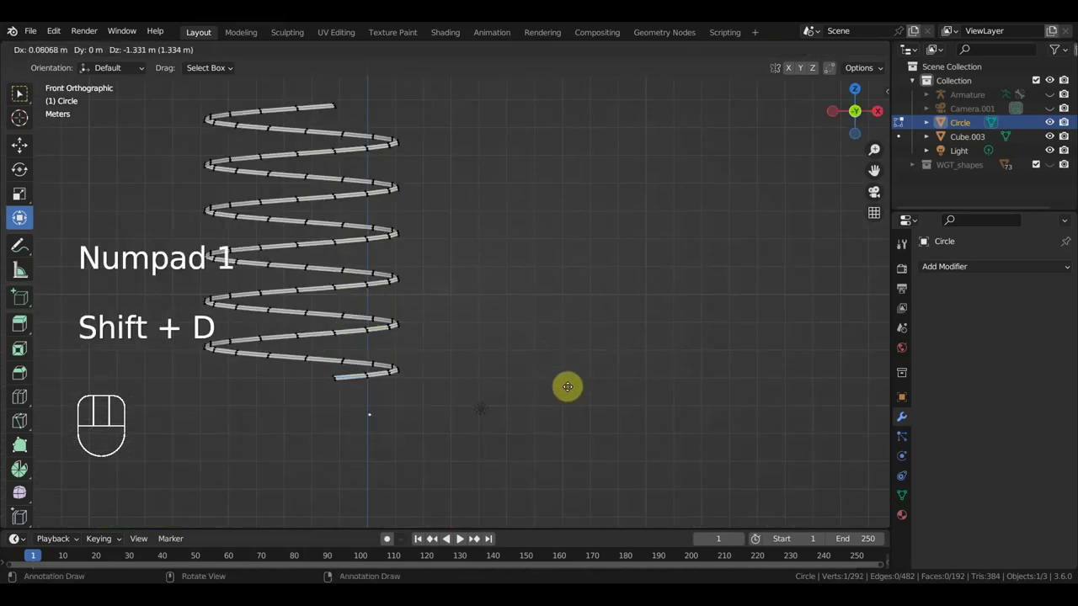
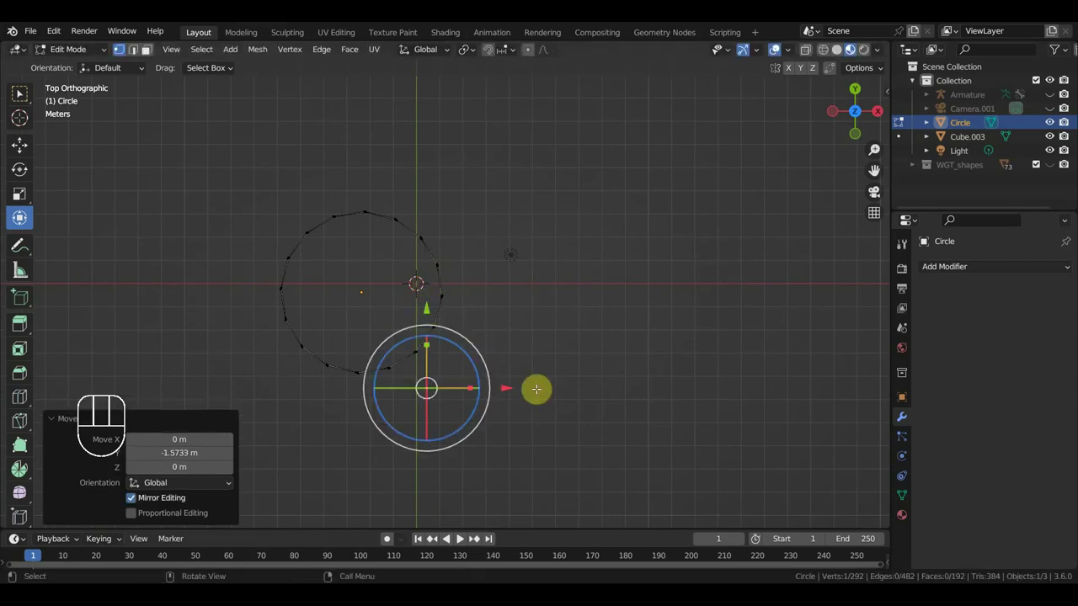
{"action": "key", "text": "e"}
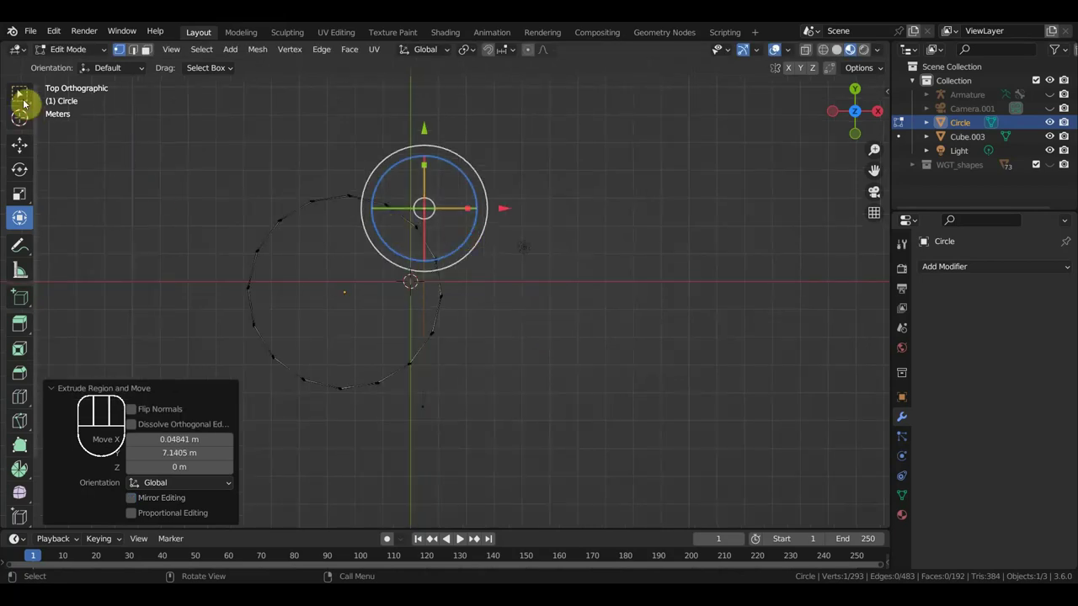
Extrude a chain of vertices from the strip's end to start the rounded-rectangle outline
{"action": "left_click", "coordinate": [26, 94]}
{"action": "key", "text": "e"}
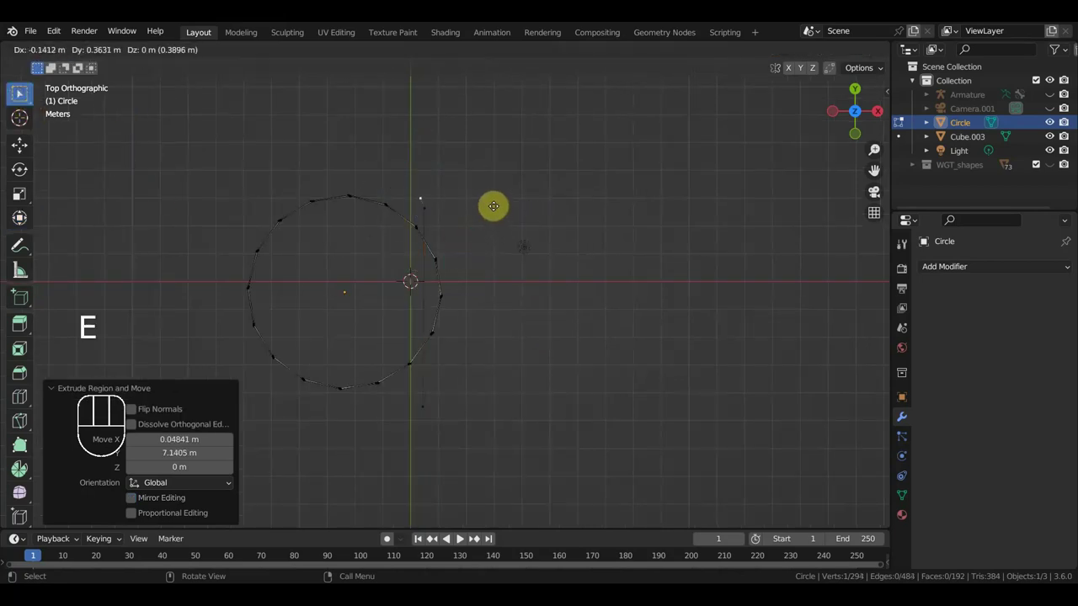
{"action": "key", "text": "e"}
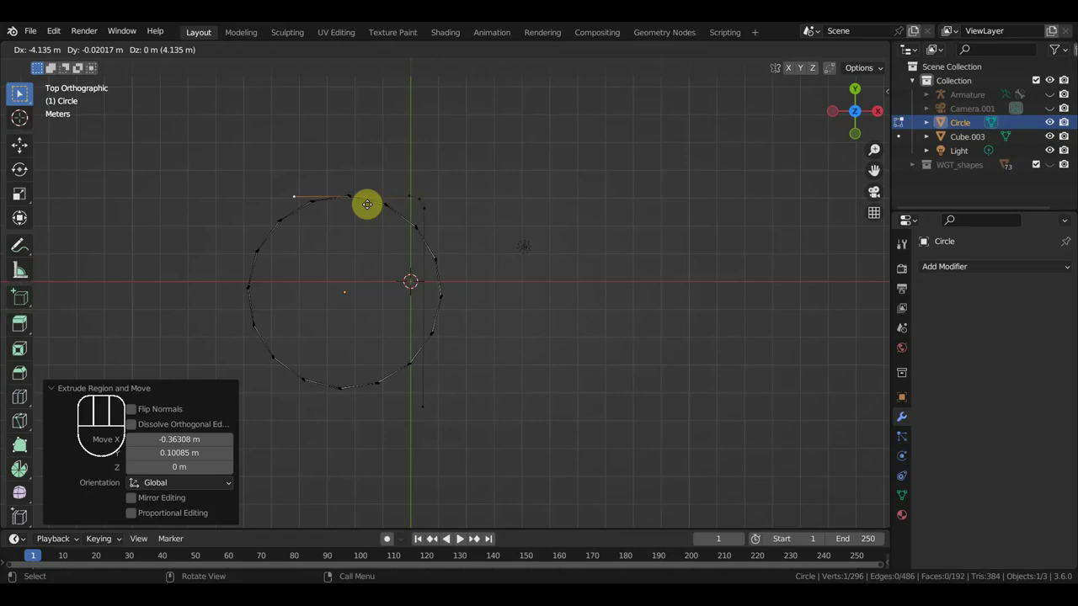
{"action": "key", "text": "e"}
{"action": "key", "text": "e"}
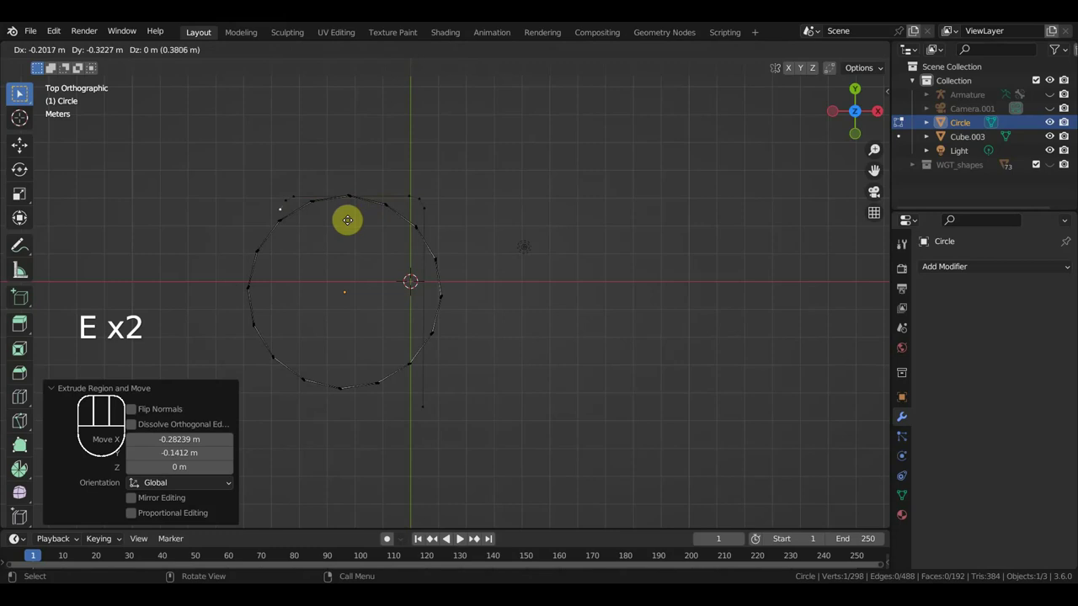
{"action": "key", "text": "e"}
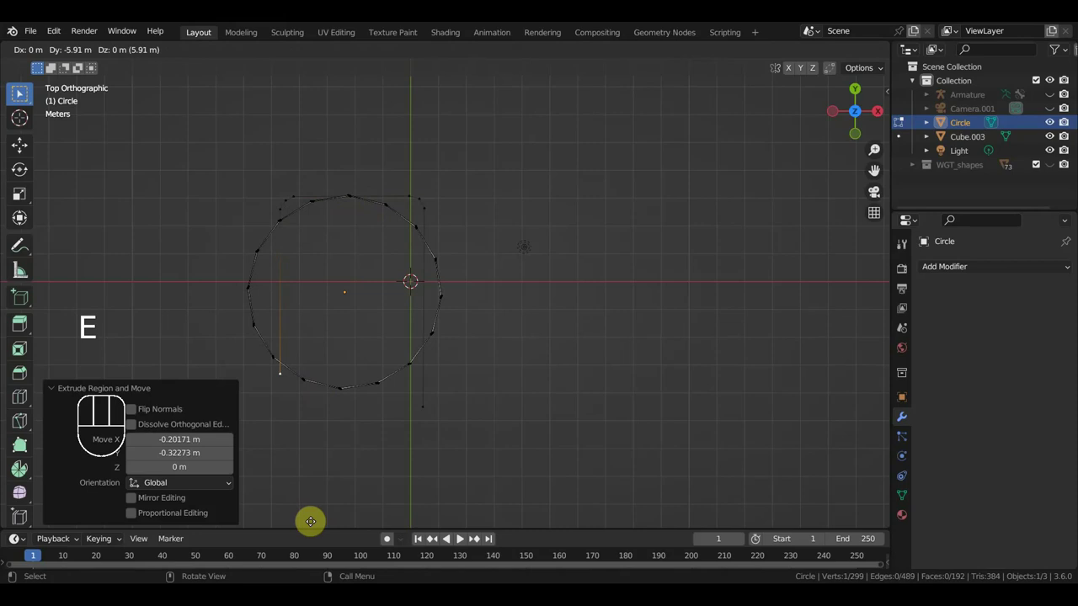
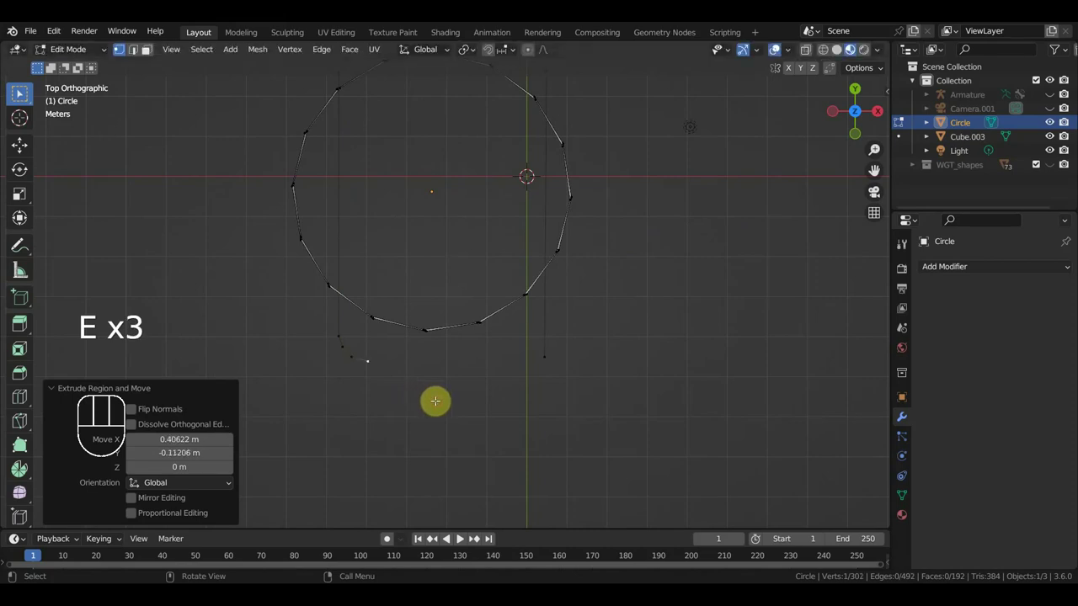
Finish the rounded-rectangle outline with further extrusions and remove the stray vertex
{"action": "key", "text": "e"}
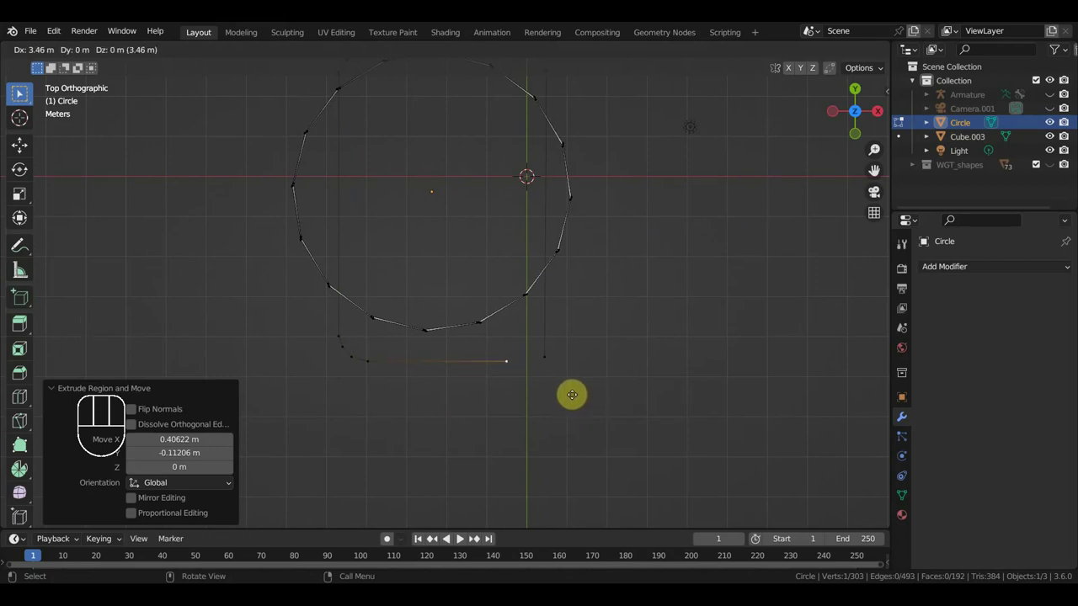
{"action": "key", "text": "e"}
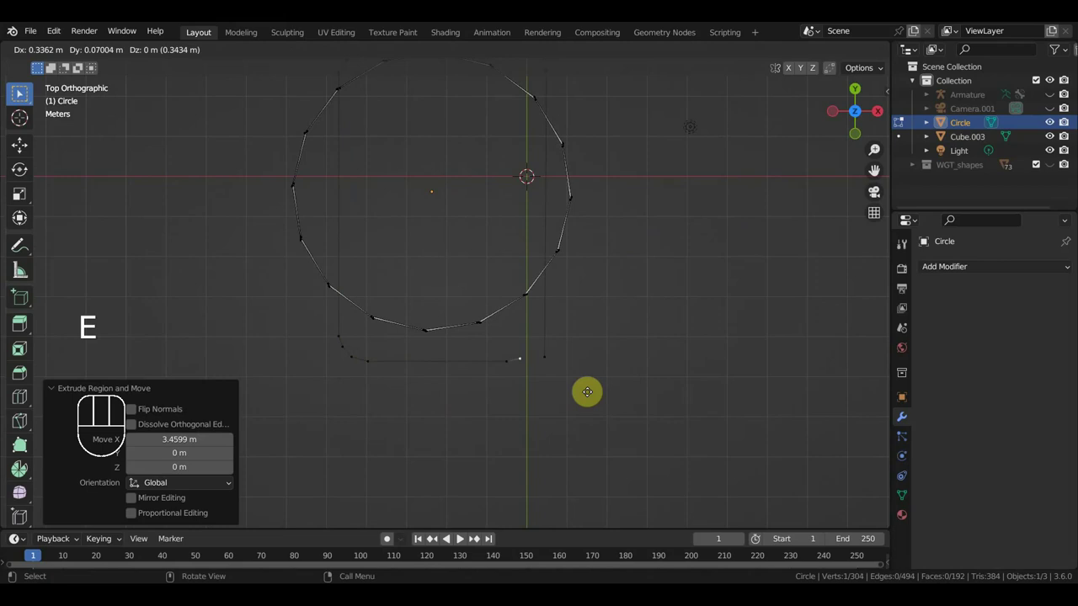
{"action": "key", "text": "e"}
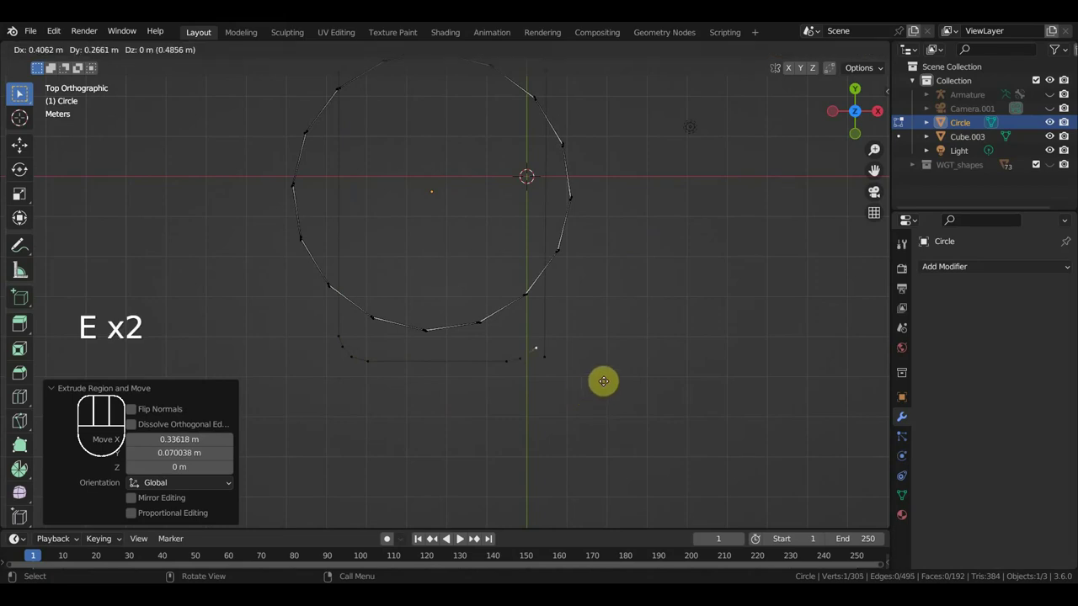
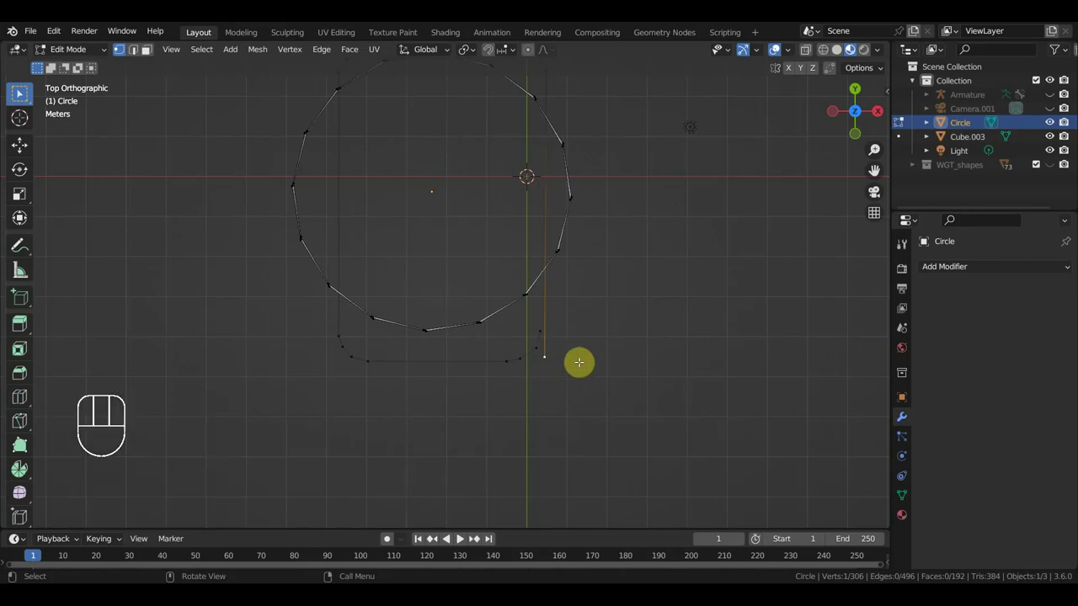
{"action": "key", "text": "g"}
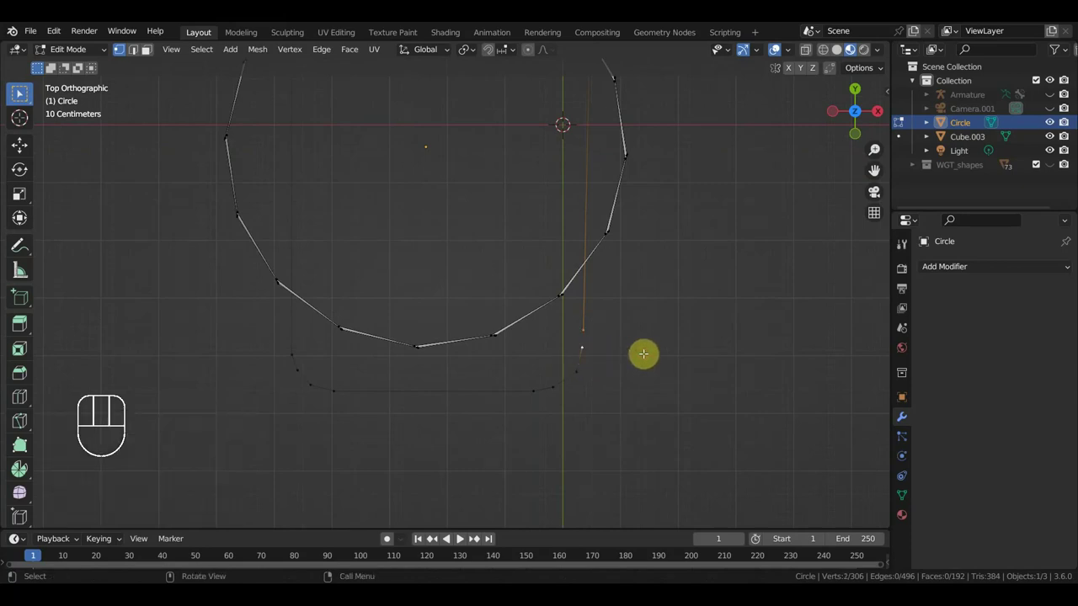
{"action": "key", "text": "m"}
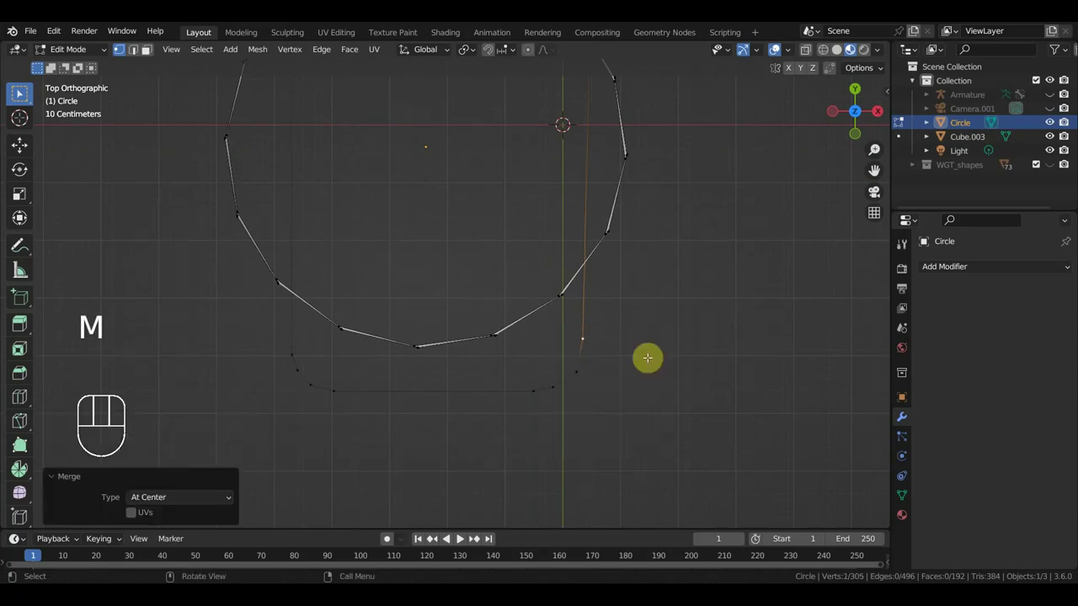
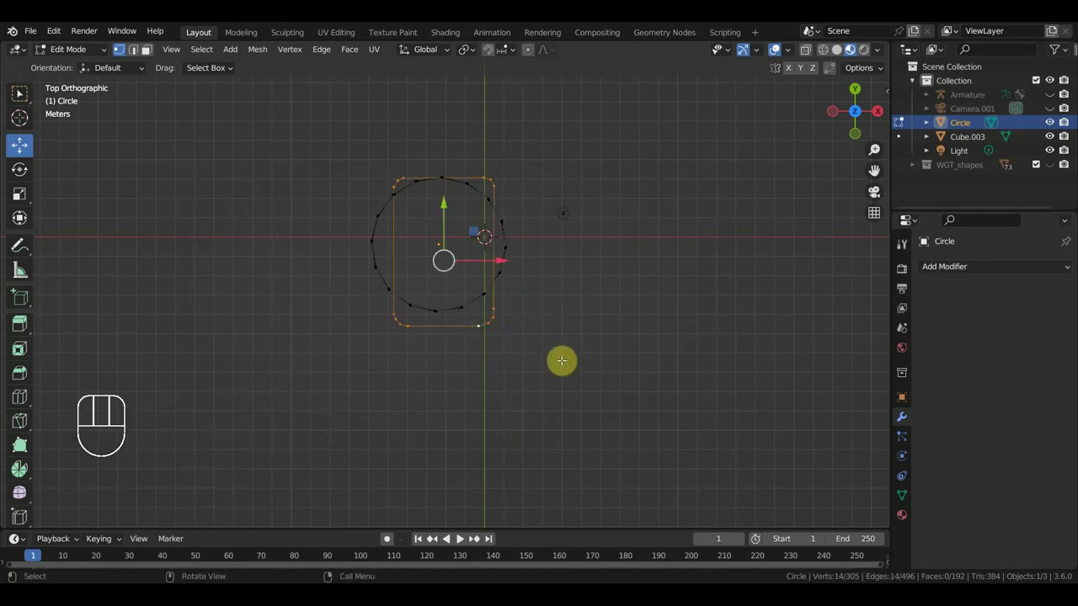
Separate the outline into its own object Circle.001 and hide the original Circle
{"action": "key", "text": "p"}
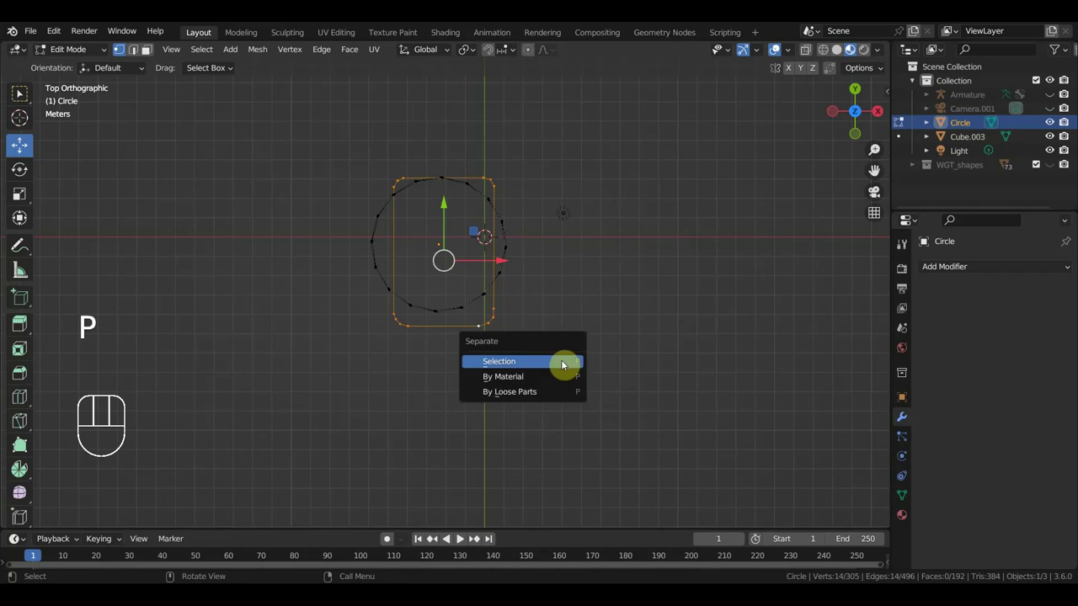
{"action": "left_click", "coordinate": [85, 48]}
{"action": "left_click", "coordinate": [82, 53]}
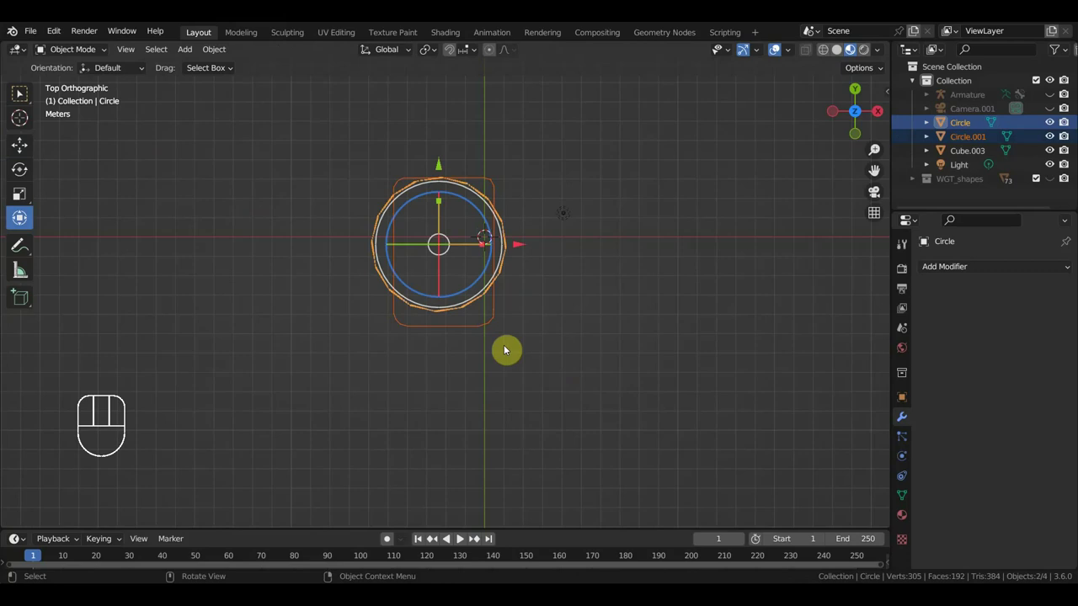
{"action": "left_click_drag", "start_coordinate": [528, 245], "coordinate": [571, 256]}
{"action": "left_click_drag", "start_coordinate": [73, 50], "coordinate": [97, 92]}
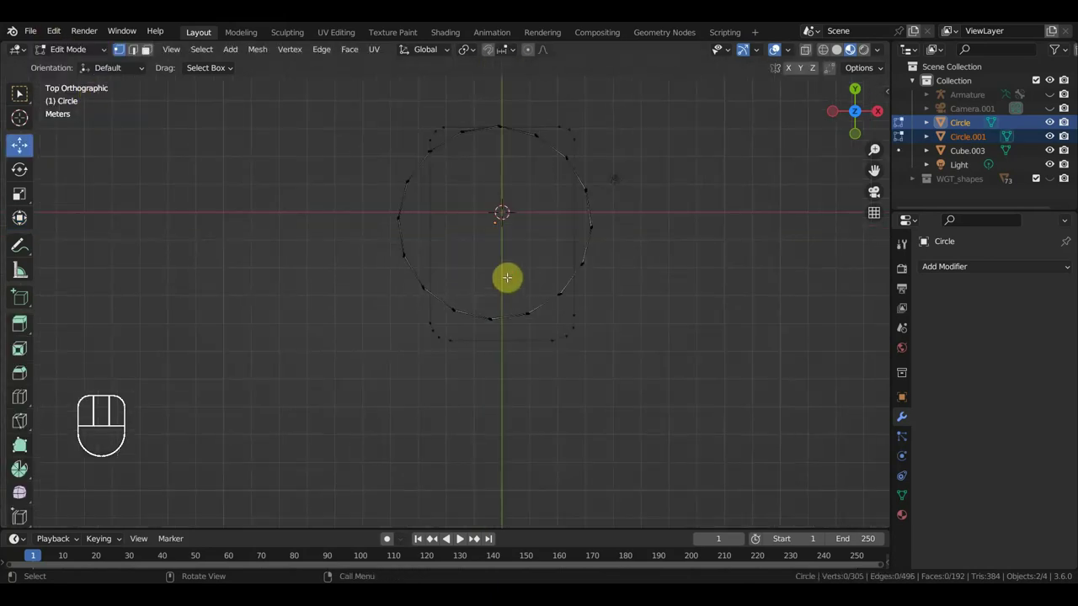
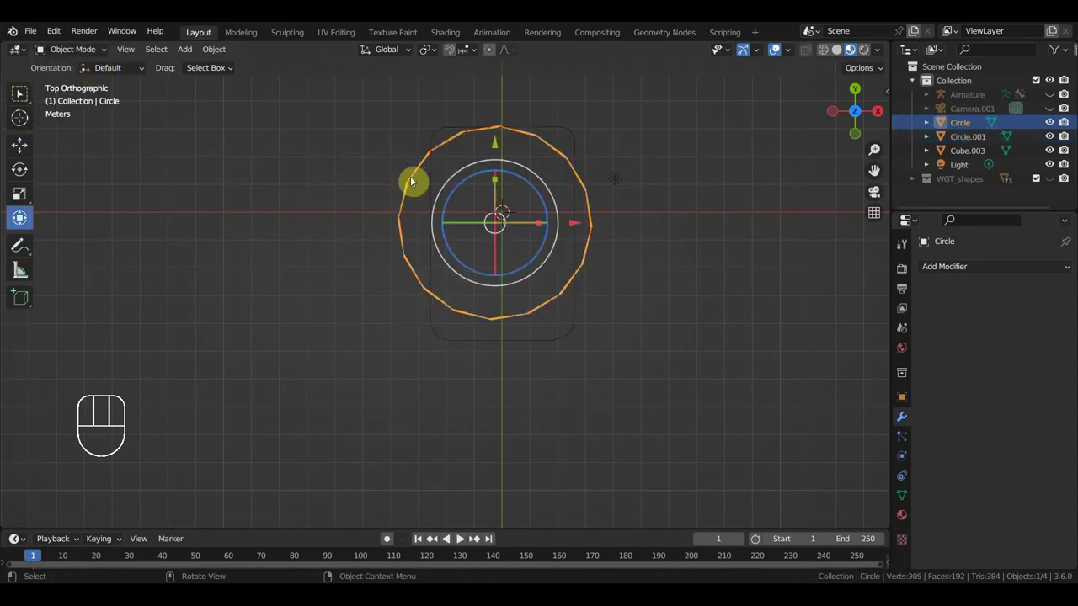
{"action": "key", "text": "h"}
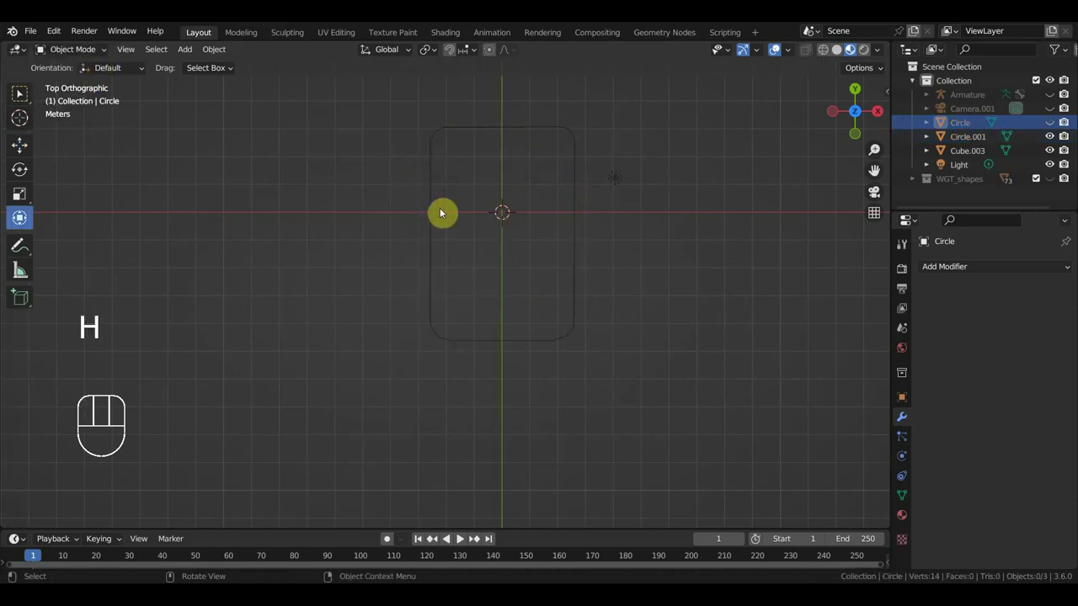
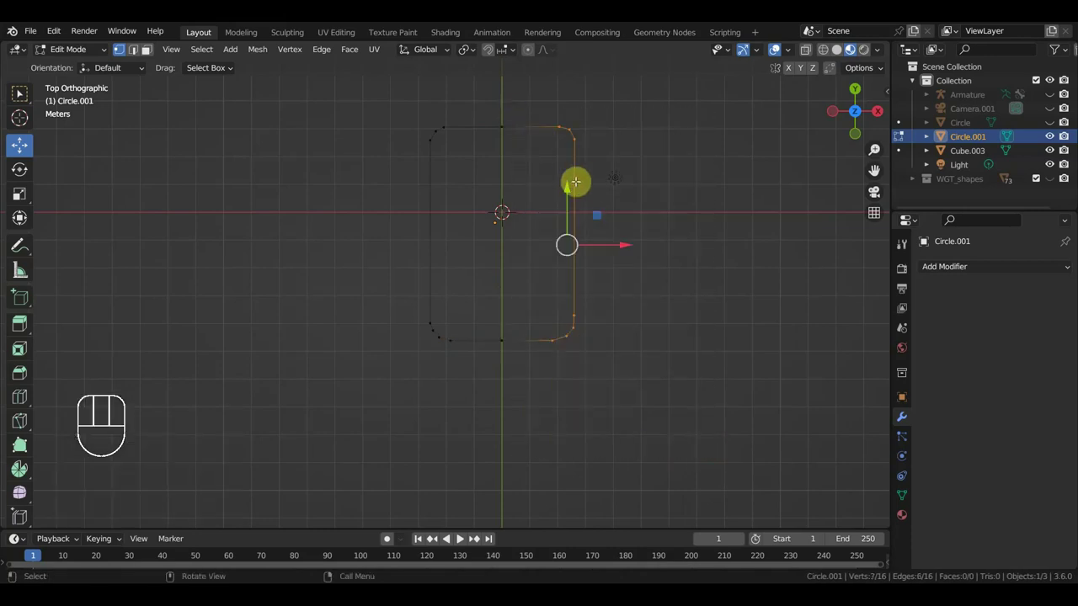
Delete half the outline's edges, then mirror and apply to make Circle.001 symmetric
{"action": "key", "text": "Delete"}
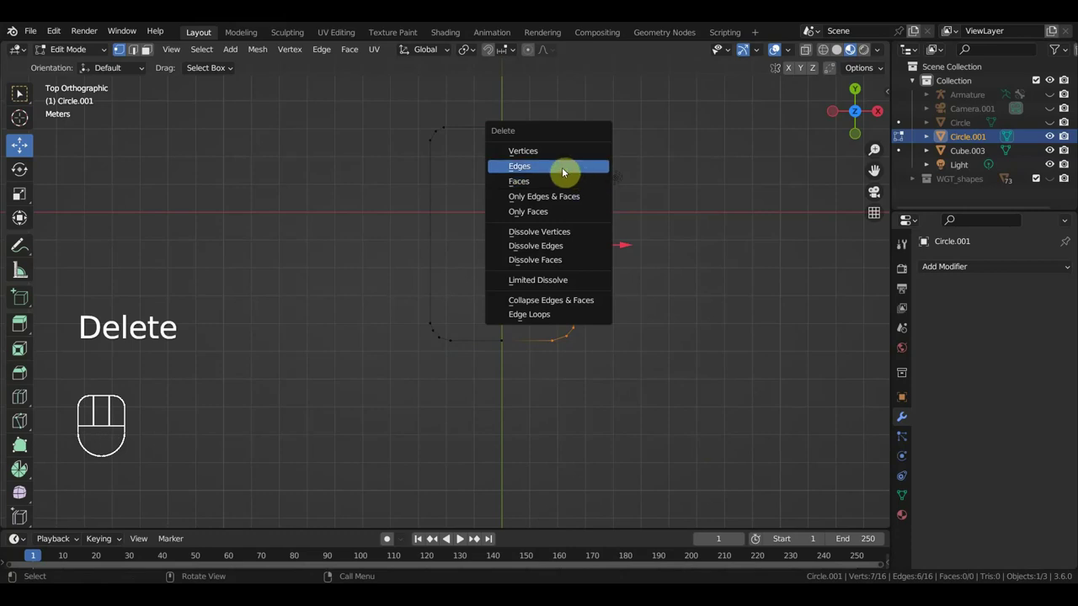
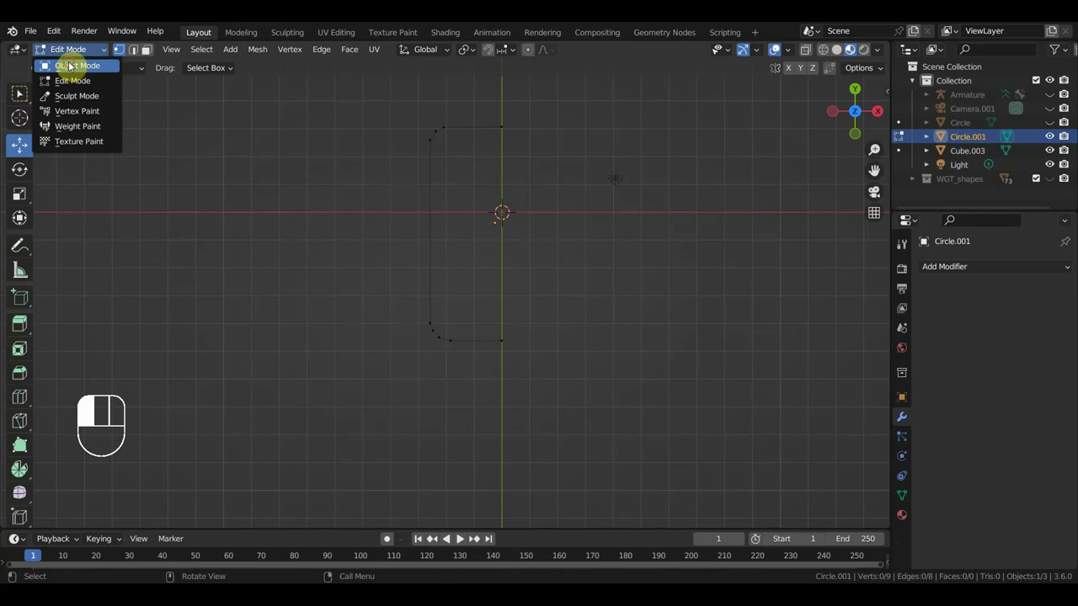
{"action": "left_click_drag", "start_coordinate": [955, 273], "coordinate": [802, 432]}
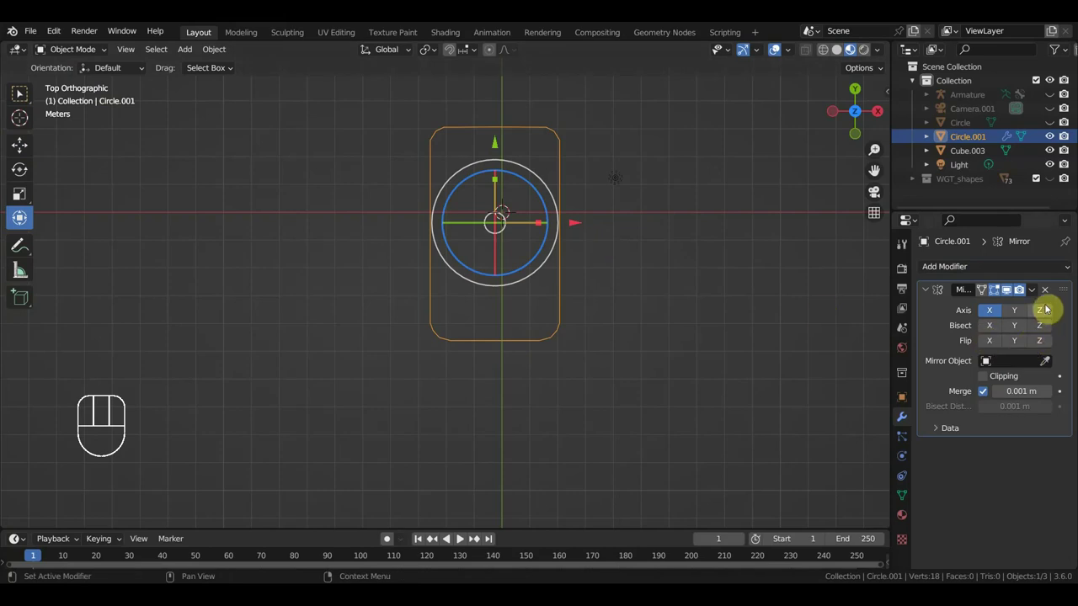
{"action": "left_click_drag", "start_coordinate": [1041, 290], "coordinate": [1012, 312]}
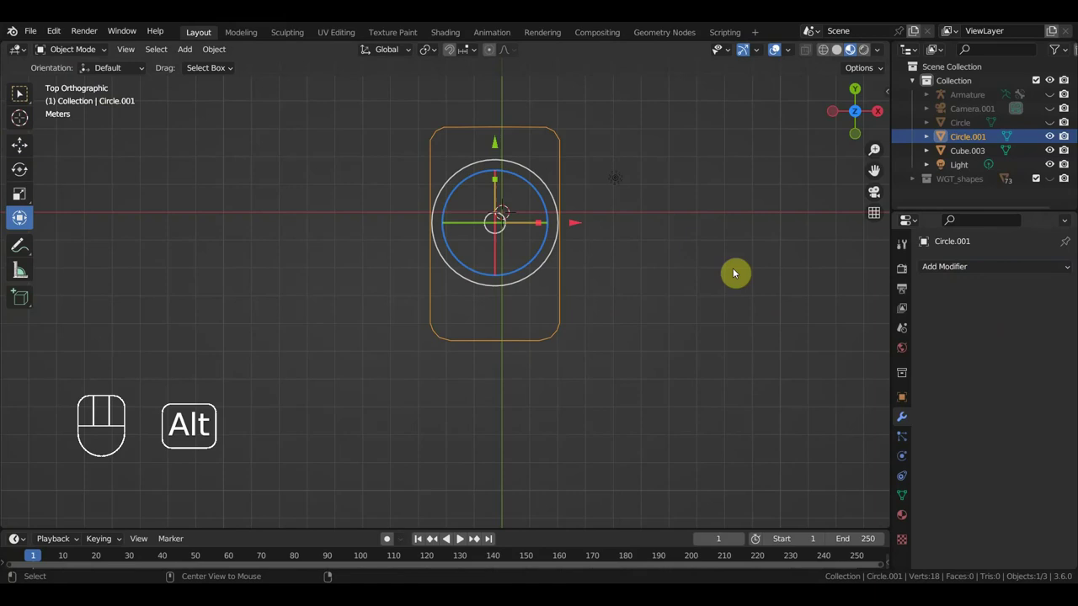
Unhide all objects and select Circle together with Circle.001
{"action": "key", "text": "alt+h"}
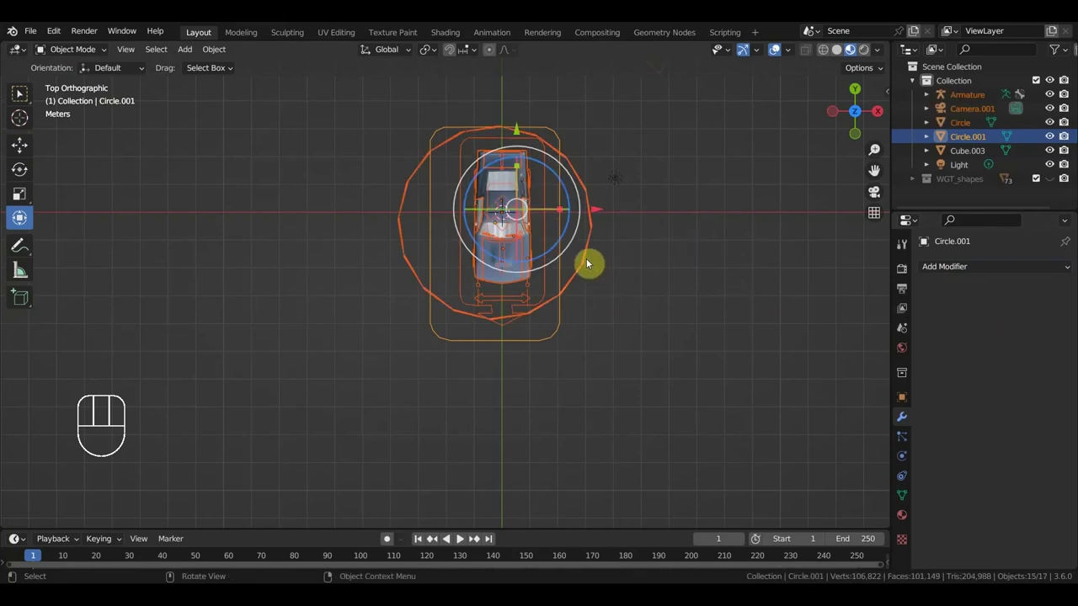
{"action": "left_click", "coordinate": [591, 262]}
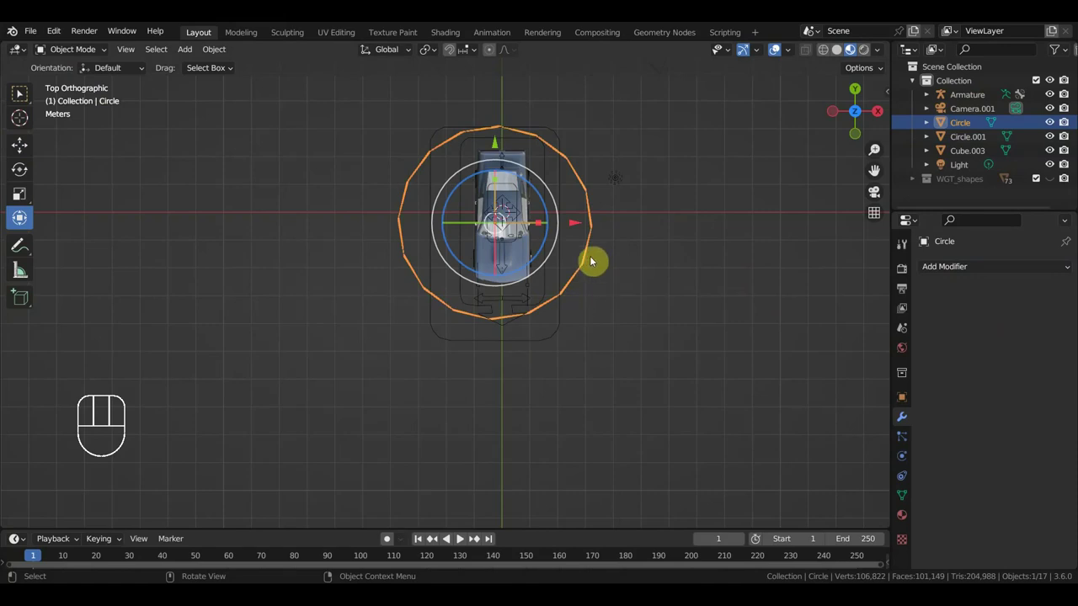
{"action": "left_click", "coordinate": [565, 326]}
{"action": "left_click", "coordinate": [565, 326]}
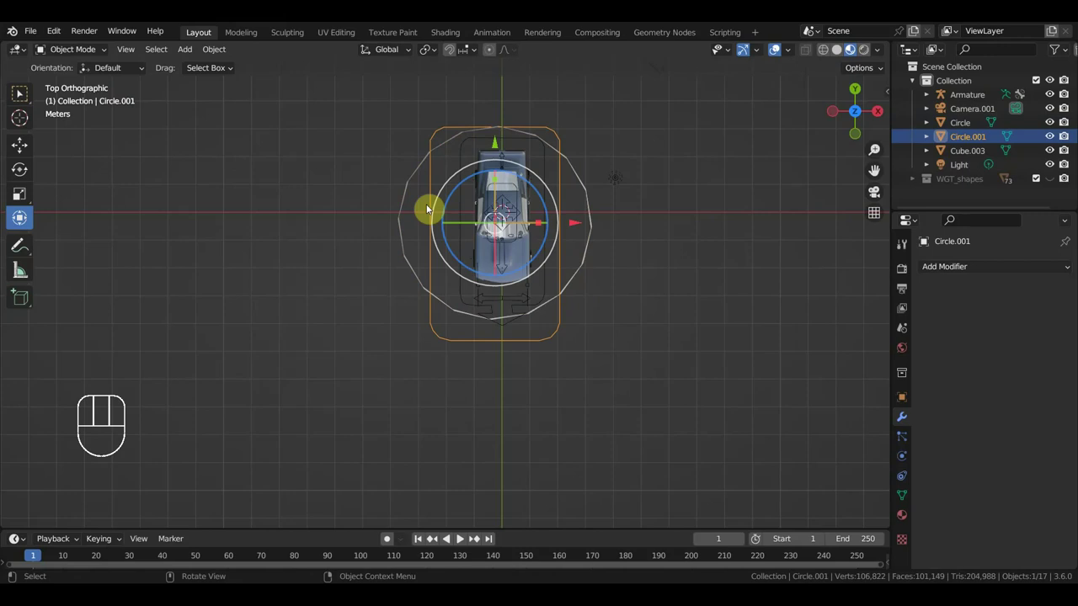
{"action": "left_click", "coordinate": [591, 263]}
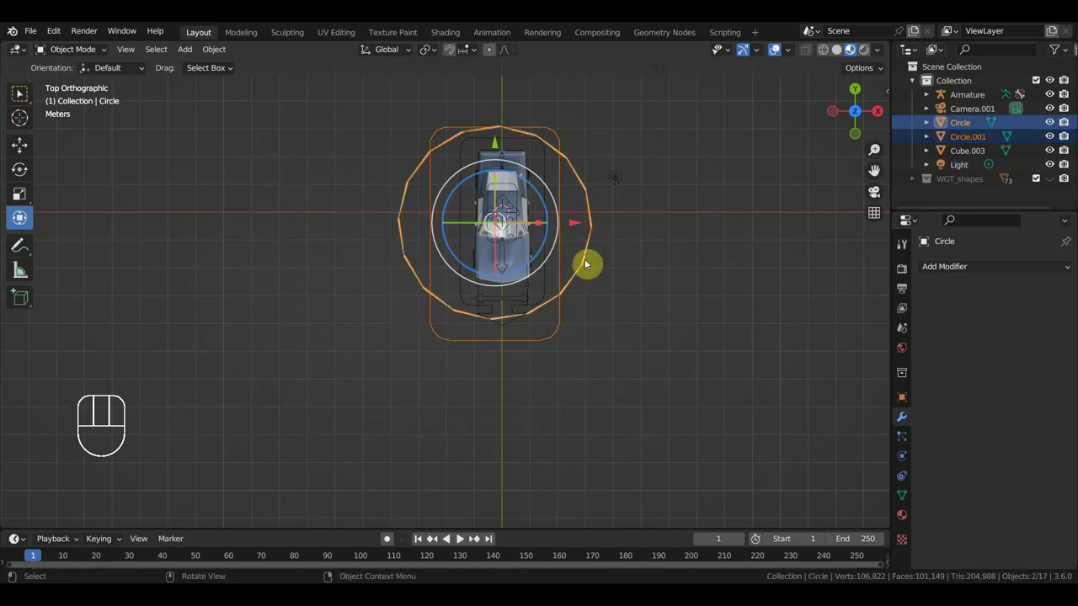
Hide every other object and enter Edit Mode on Circle.001's vertices
{"action": "key", "text": "h"}
{"action": "key", "text": "ctrl+z"}
{"action": "key", "text": "ctrl+i"}
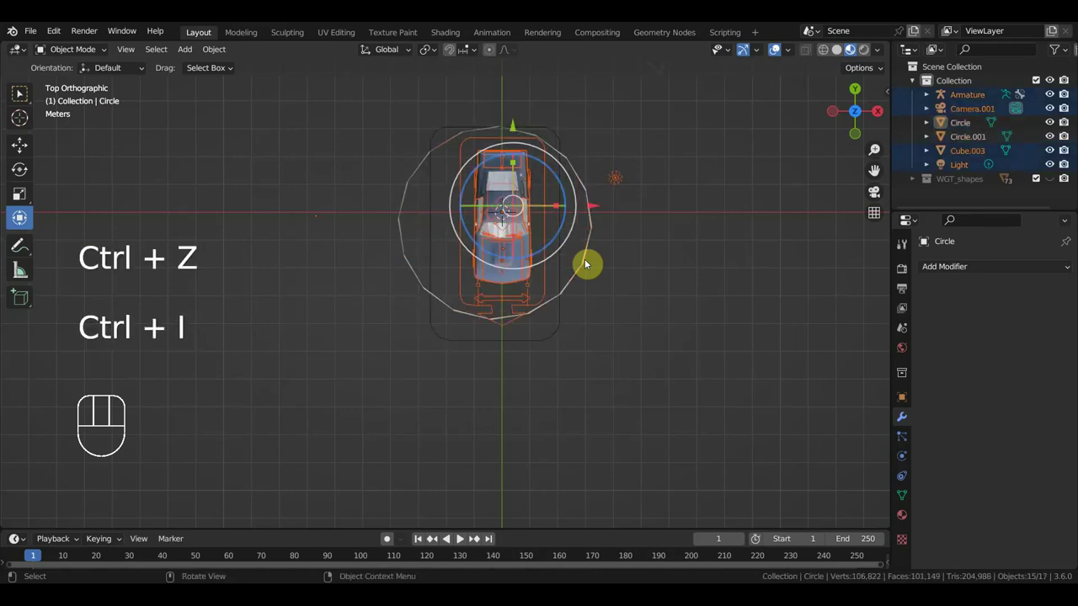
{"action": "key", "text": "h"}
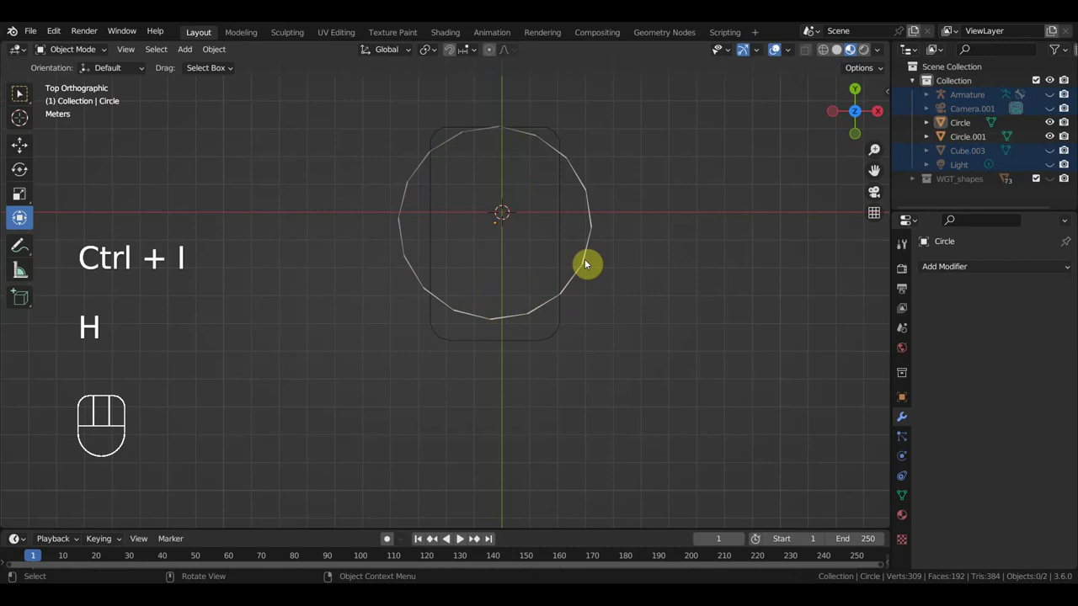
{"action": "left_click", "coordinate": [564, 327]}
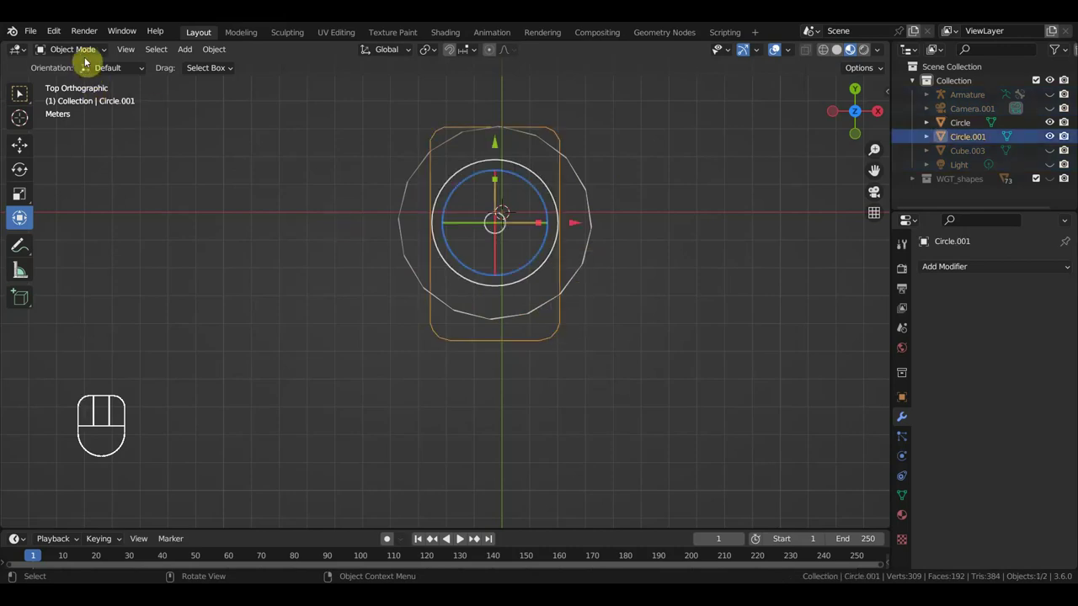
{"action": "left_click_drag", "start_coordinate": [89, 53], "coordinate": [89, 82]}
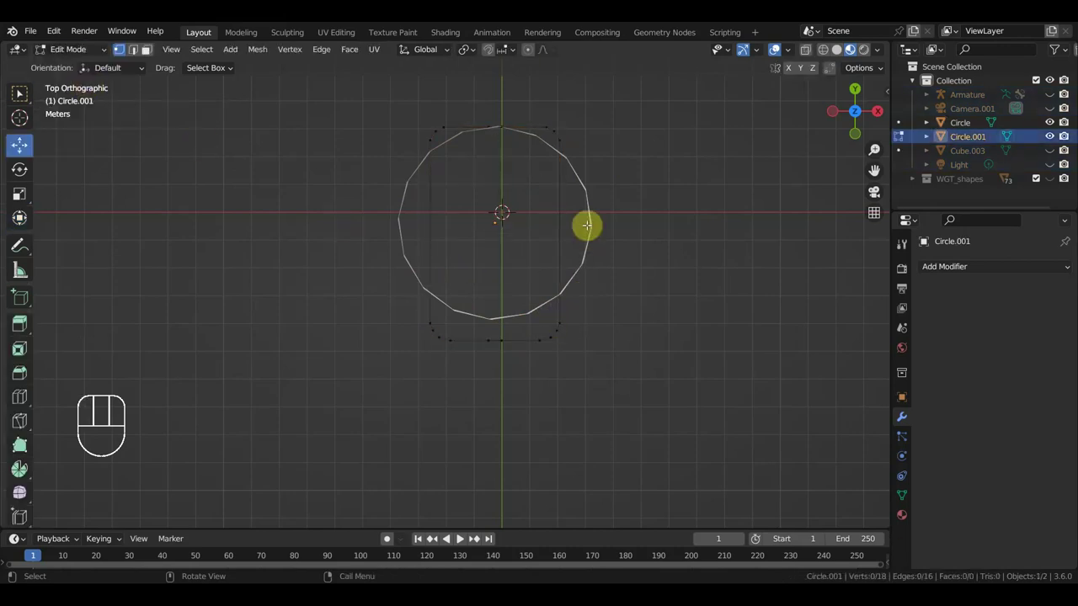
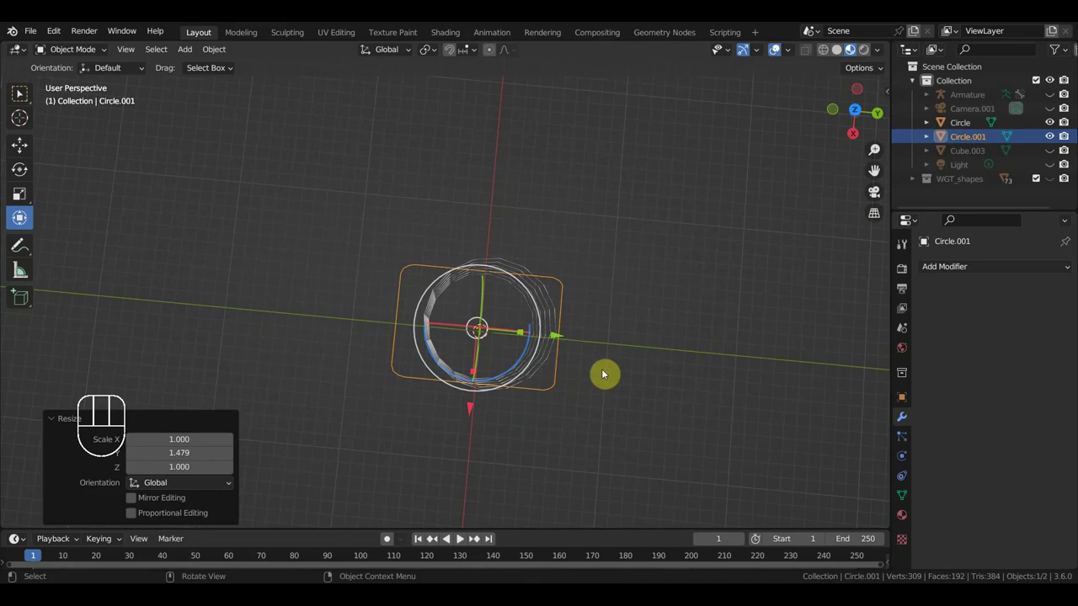
Join the raised duplicate outline into Circle.001 so one spring remains
{"action": "key", "text": "KP_3"}
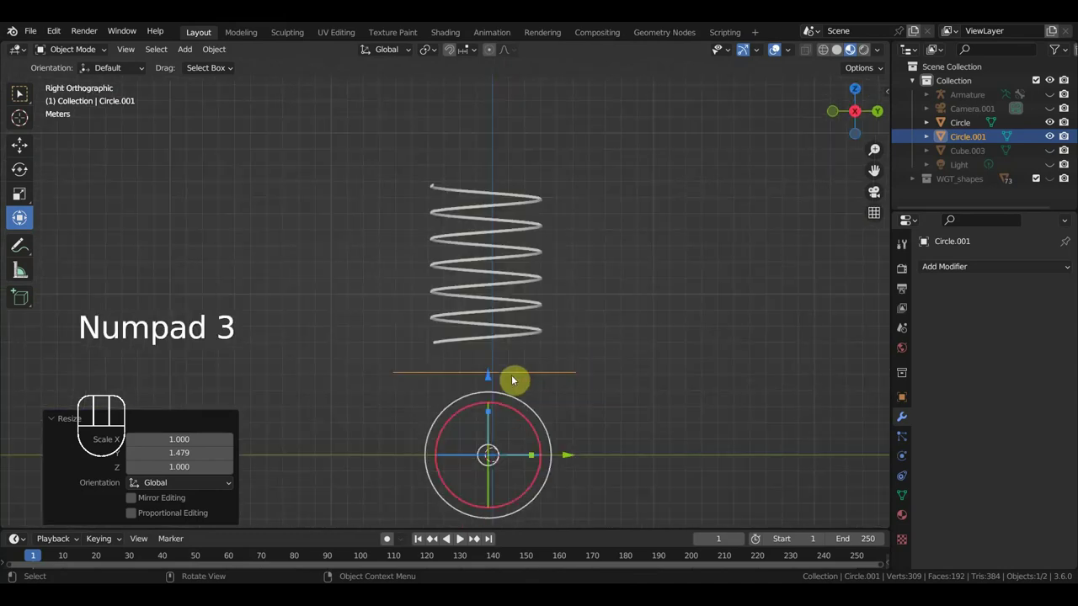
{"action": "left_click_drag", "start_coordinate": [497, 372], "coordinate": [499, 346]}
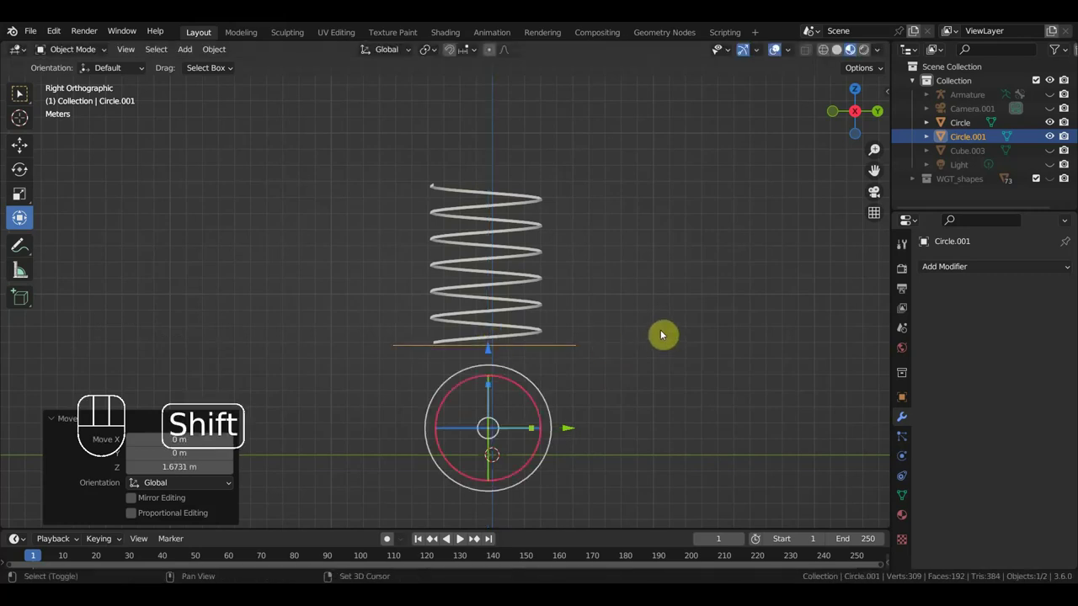
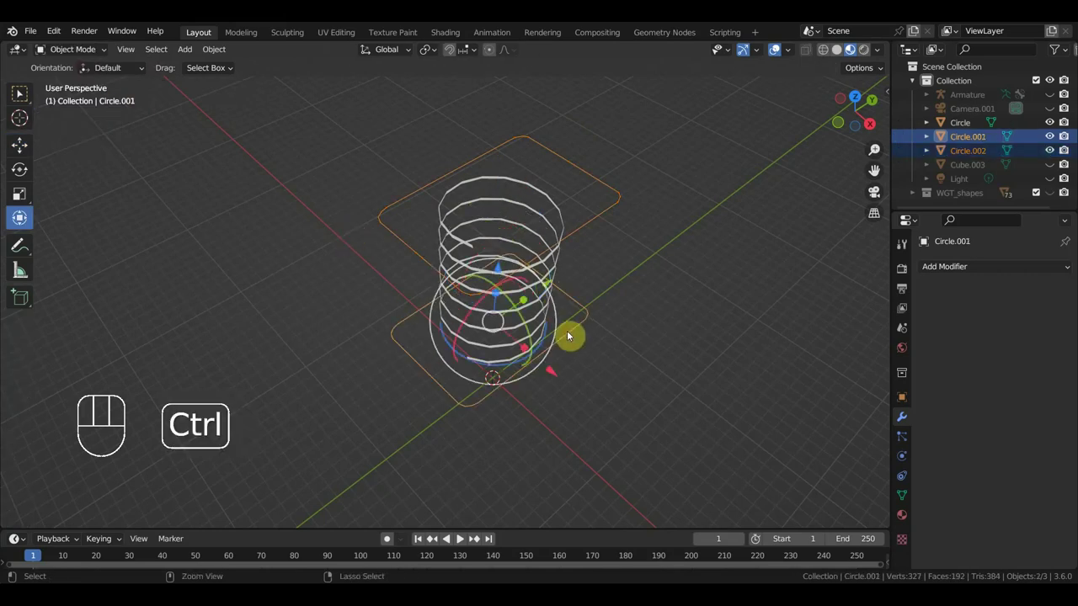
{"action": "key", "text": "ctrl+j"}
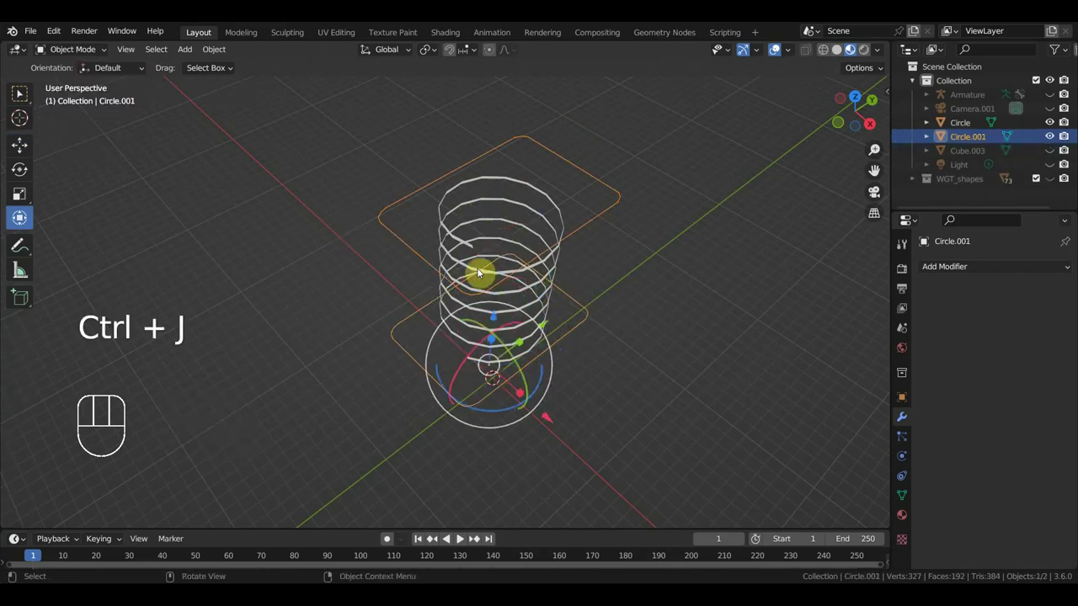
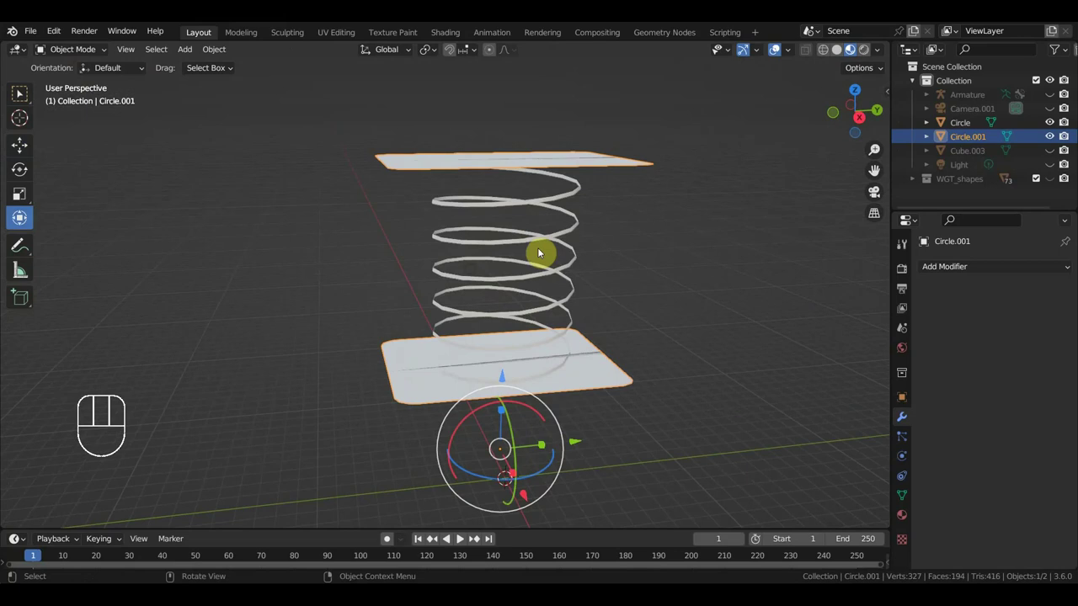
Scale the selected spring with the Circle down to about 0.4 and remove the leftover Circle object
{"action": "left_click_drag", "start_coordinate": [543, 245], "coordinate": [637, 336]}
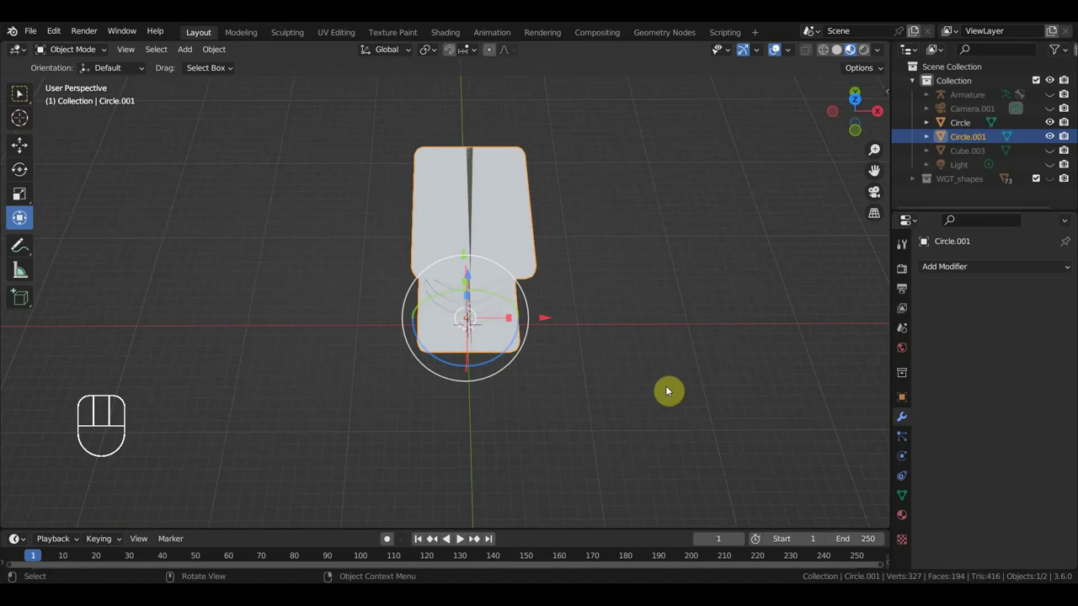
{"action": "key", "text": "a"}
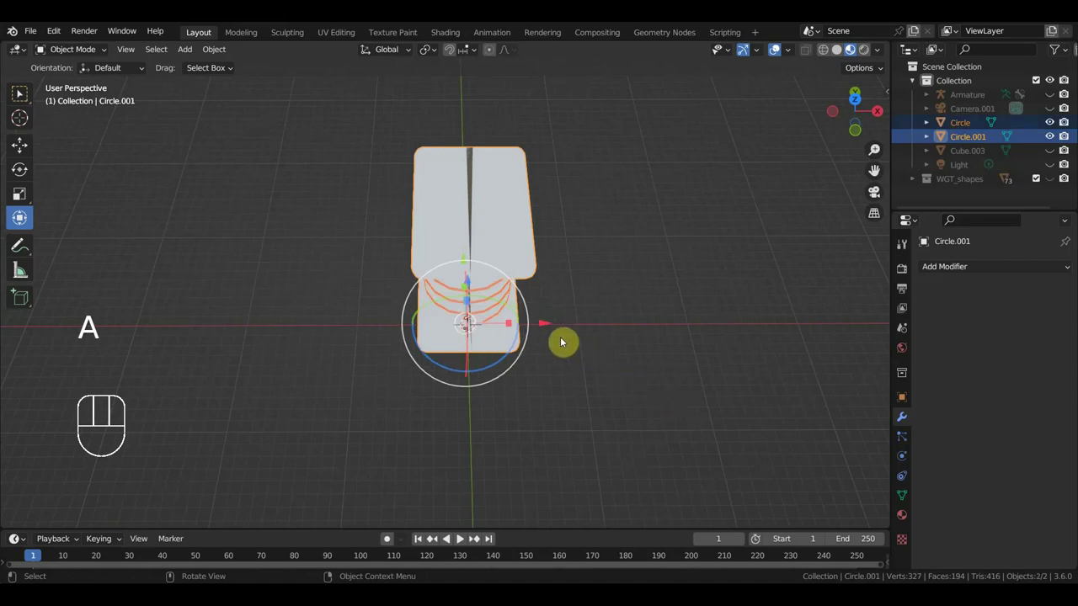
{"action": "key", "text": "s"}
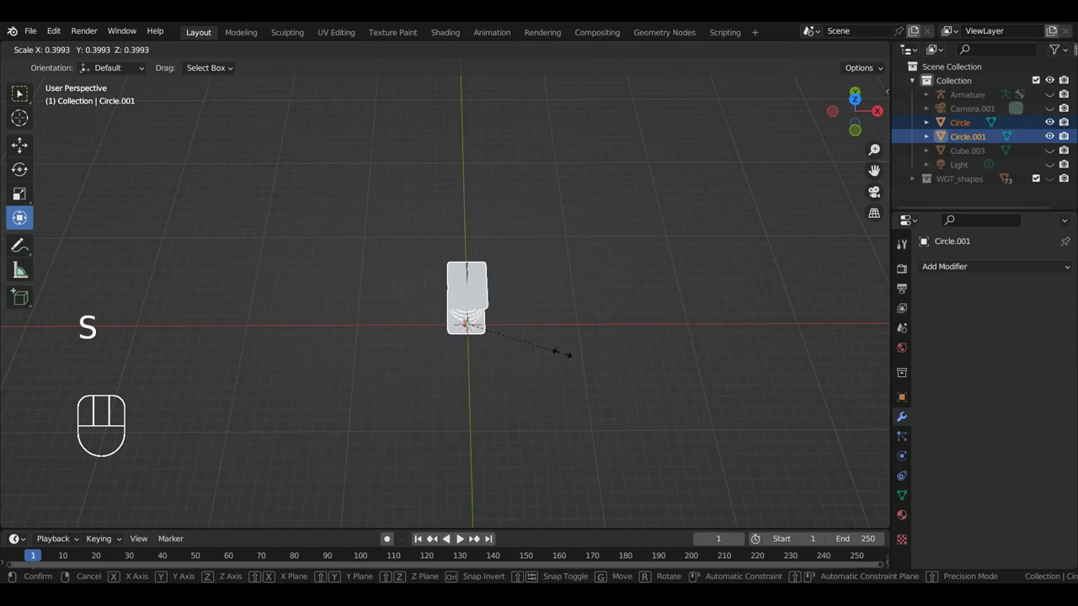
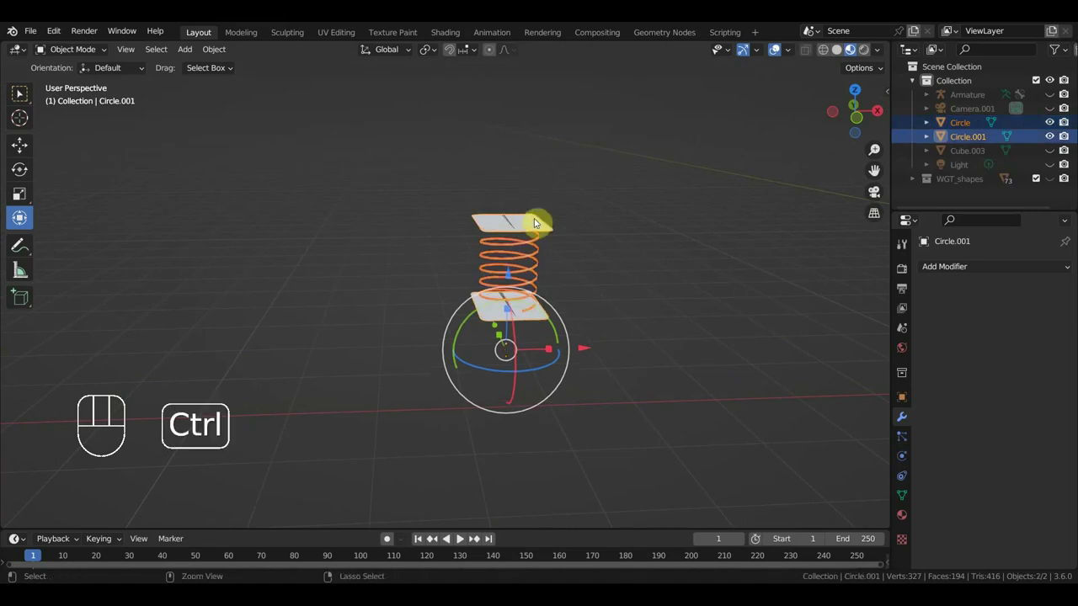
{"action": "key", "text": "ctrl+p"}
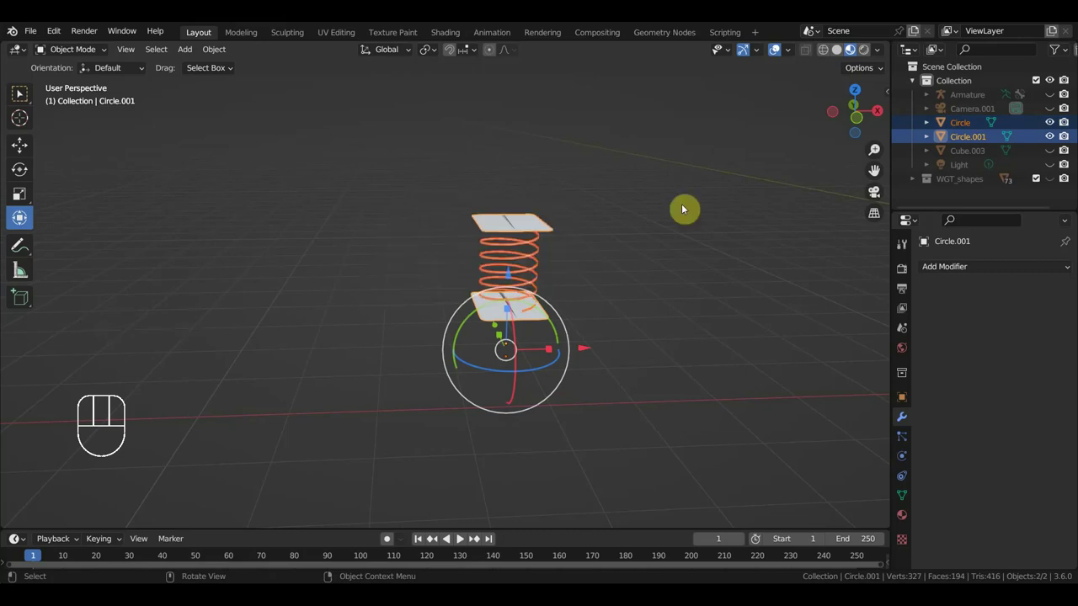
{"action": "key", "text": "ctrl+j"}
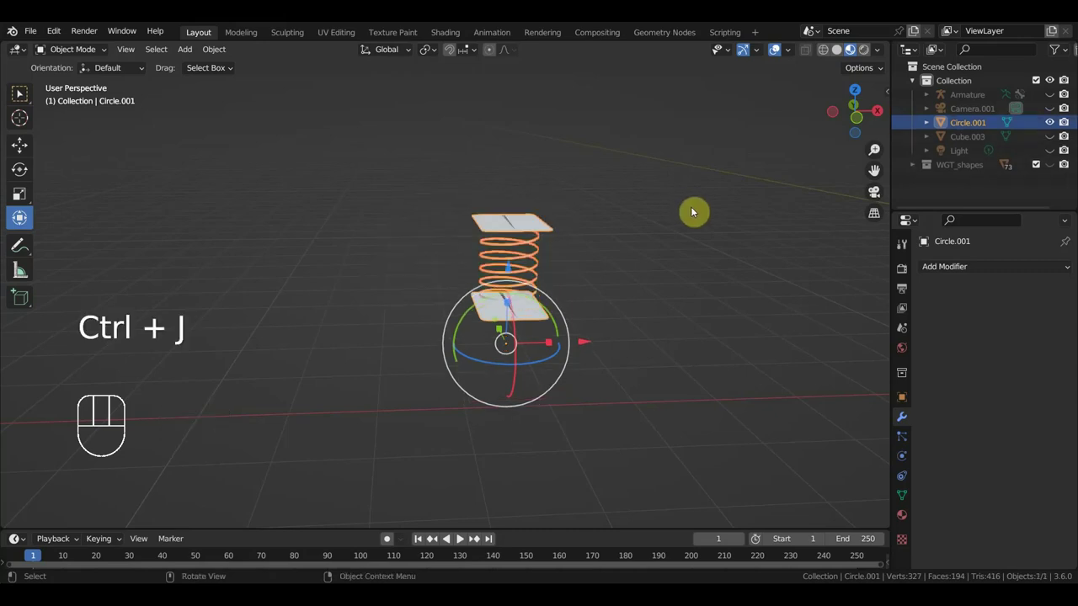
Settle on the Right Orthographic view of the spring and show the viewport sidebar with N
{"action": "key", "text": "KP_3"}
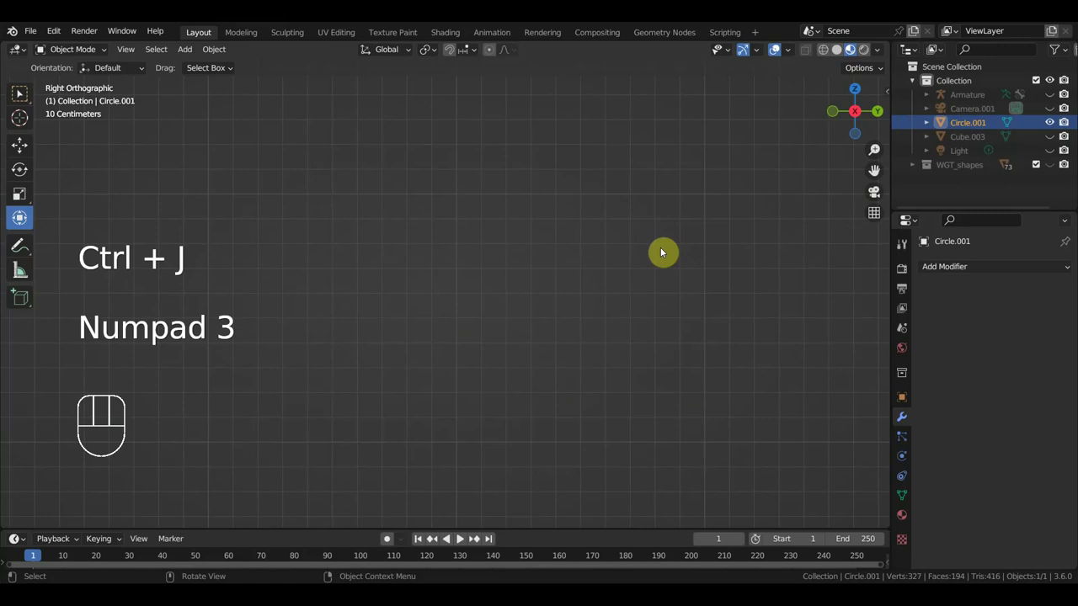
{"action": "key", "text": "KP_1"}
{"action": "left_click_drag", "start_coordinate": [671, 326], "coordinate": [553, 328]}
{"action": "middle_click", "coordinate": [525, 336]}
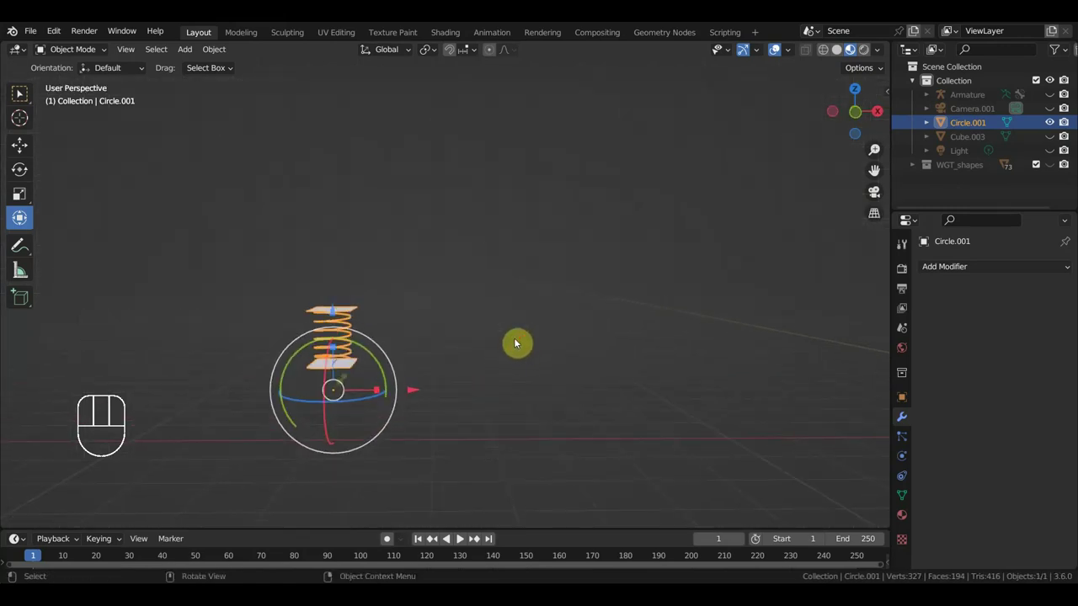
{"action": "middle_click", "coordinate": [516, 336]}
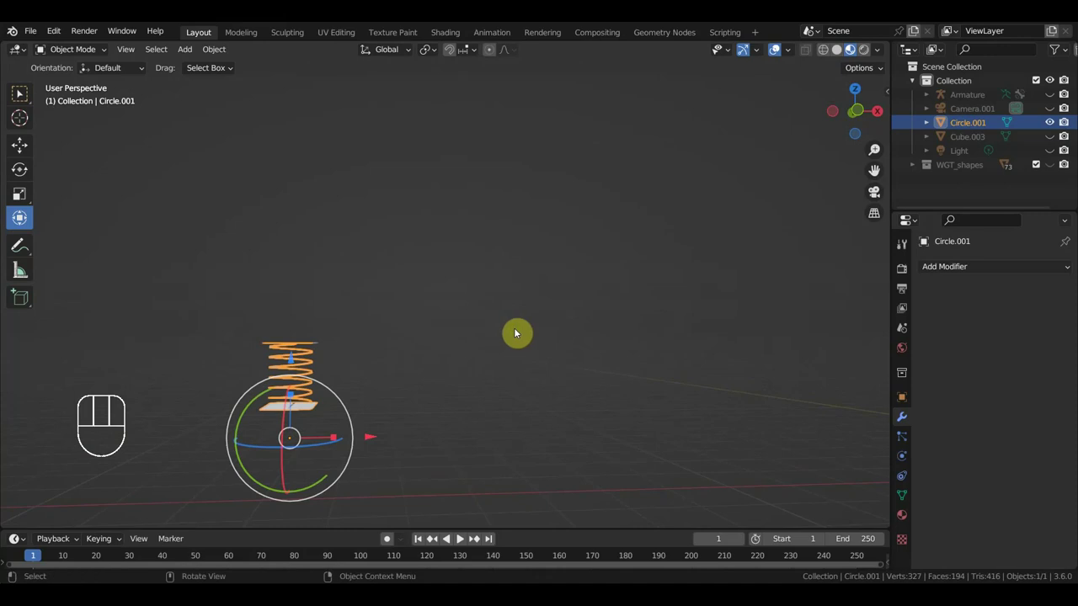
{"action": "key", "text": "KP_3"}
{"action": "left_click_drag", "start_coordinate": [614, 351], "coordinate": [369, 336]}
{"action": "left_click_drag", "start_coordinate": [587, 366], "coordinate": [539, 360]}
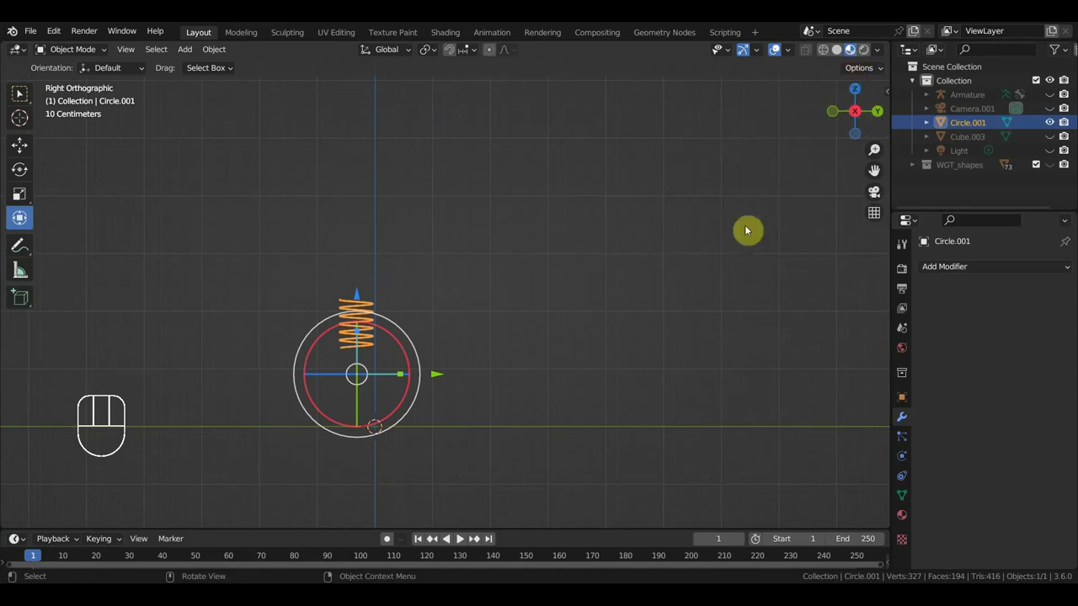
{"action": "key", "text": "n"}
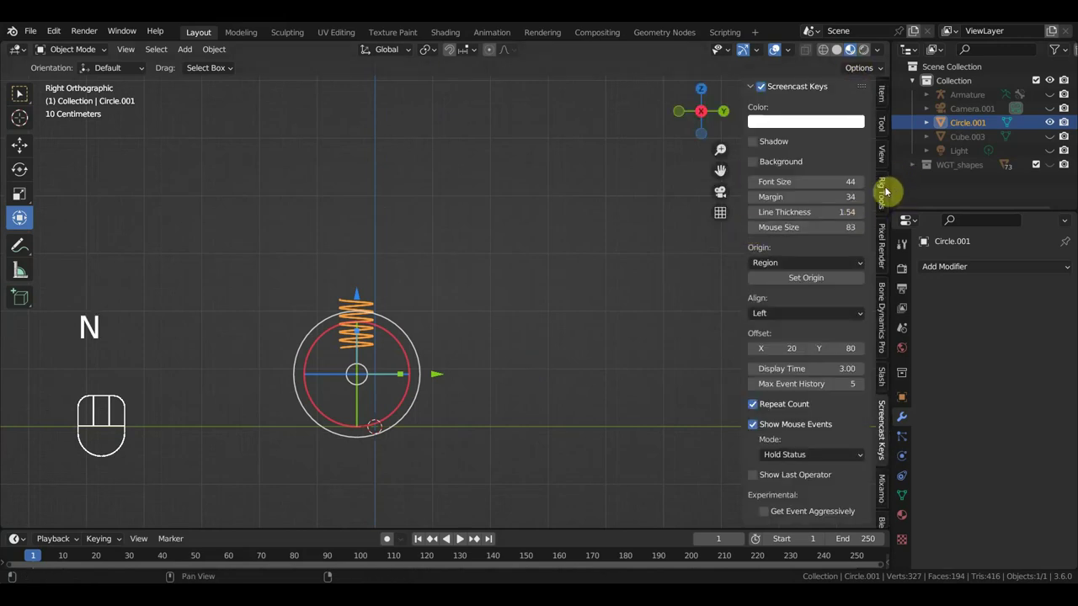
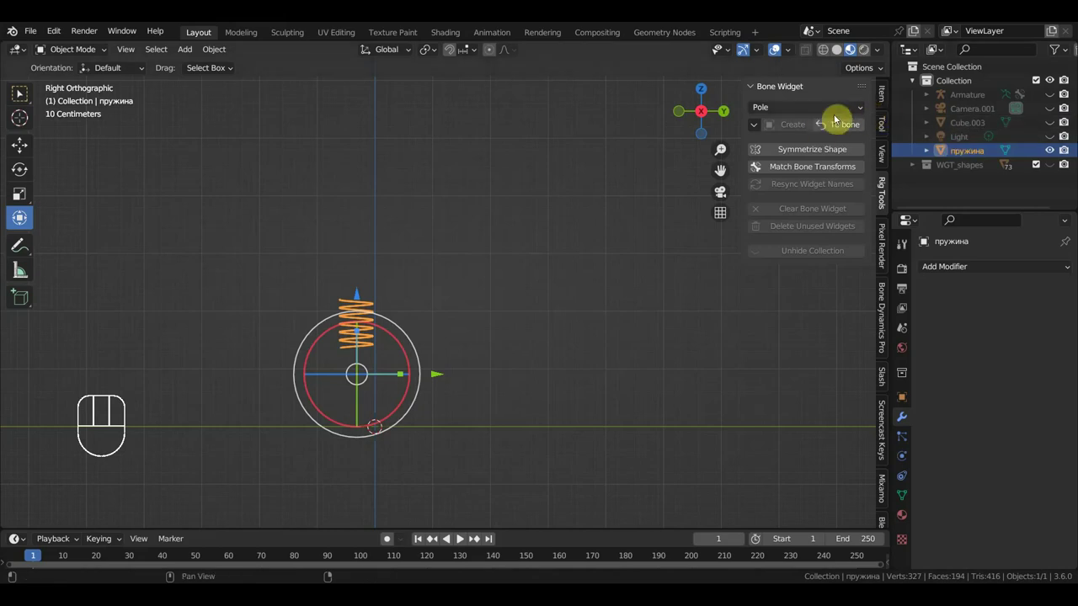
Pick the пружина mesh in the Rig Tools Bone Widget list and unhide every scene object
{"action": "left_click_drag", "start_coordinate": [760, 130], "coordinate": [788, 142]}
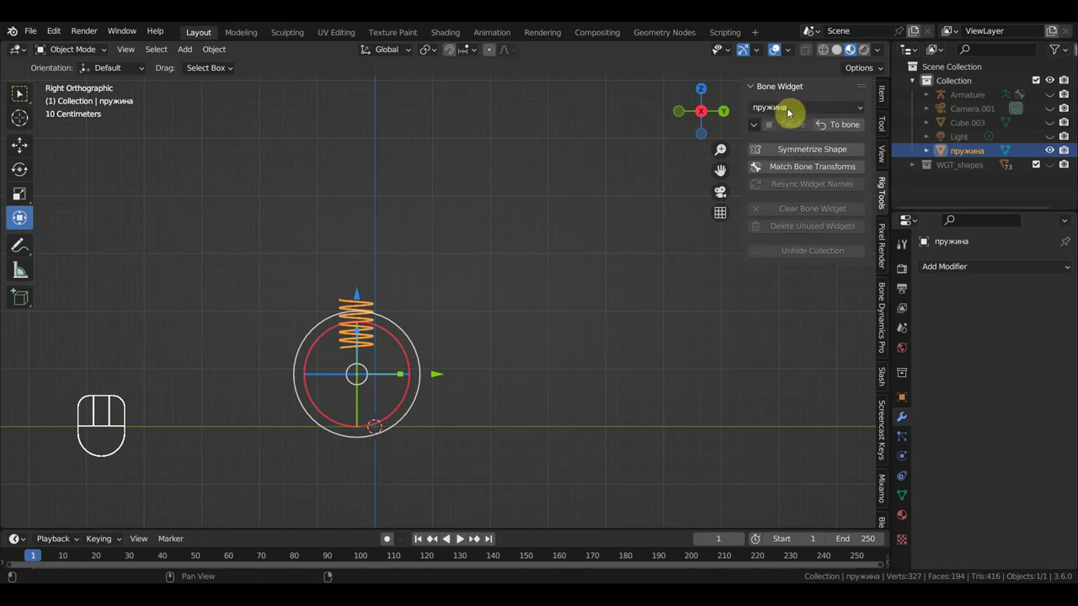
{"action": "left_click", "coordinate": [440, 378]}
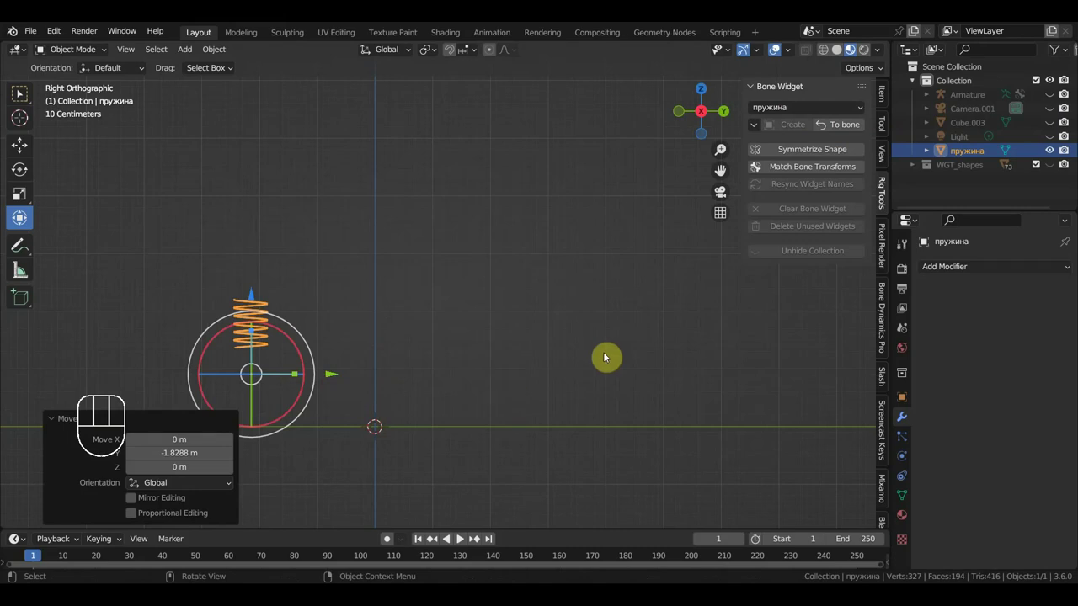
{"action": "key", "text": "alt+h"}
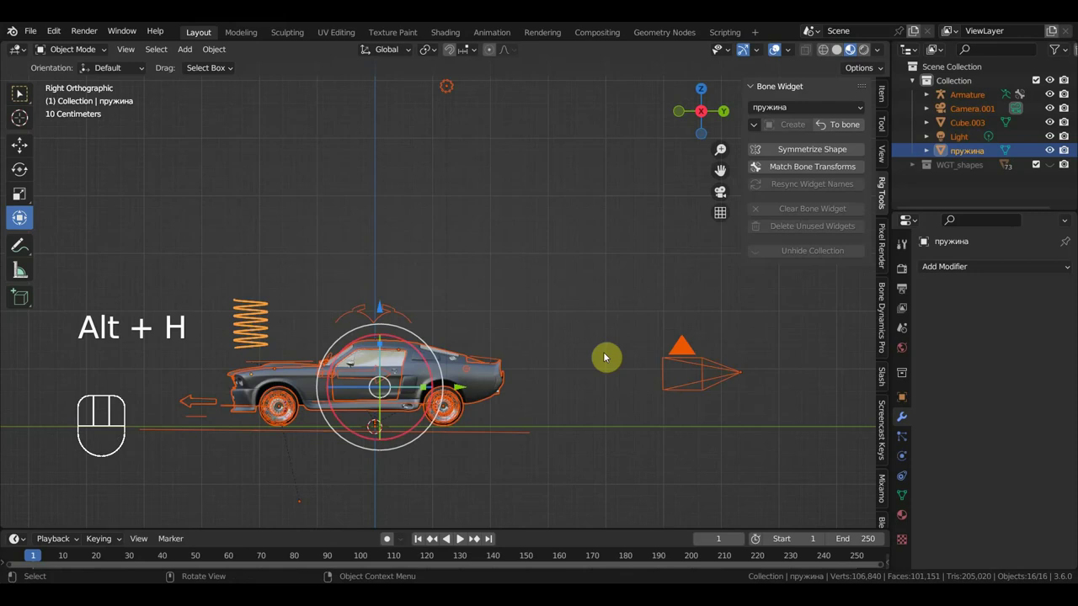
Orbit out of the side view to a perspective look at the car rig and its circular controls
{"action": "left_click_drag", "start_coordinate": [428, 434], "coordinate": [545, 440]}
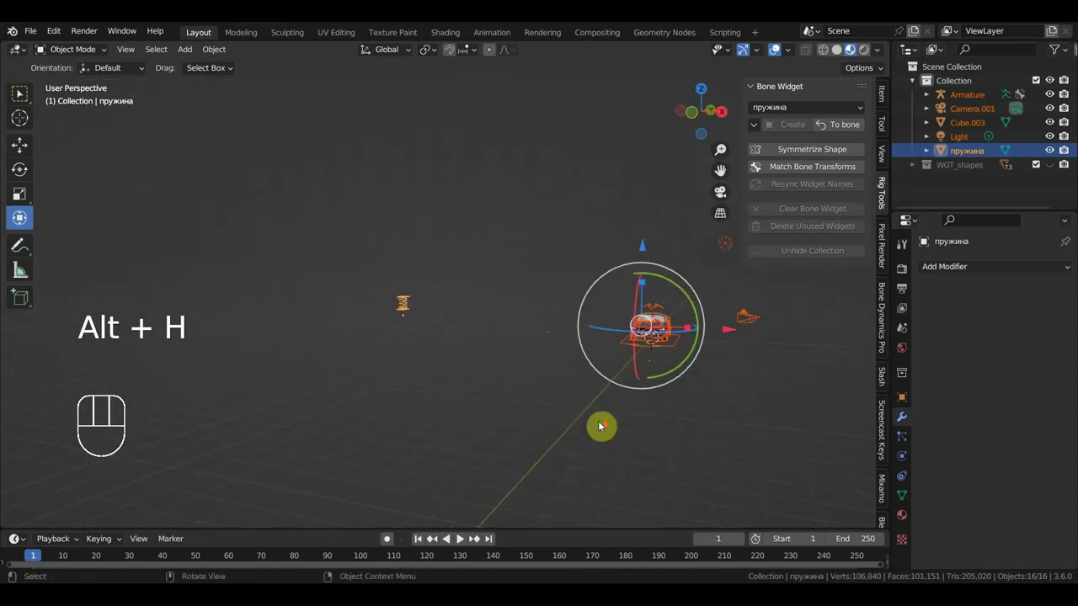
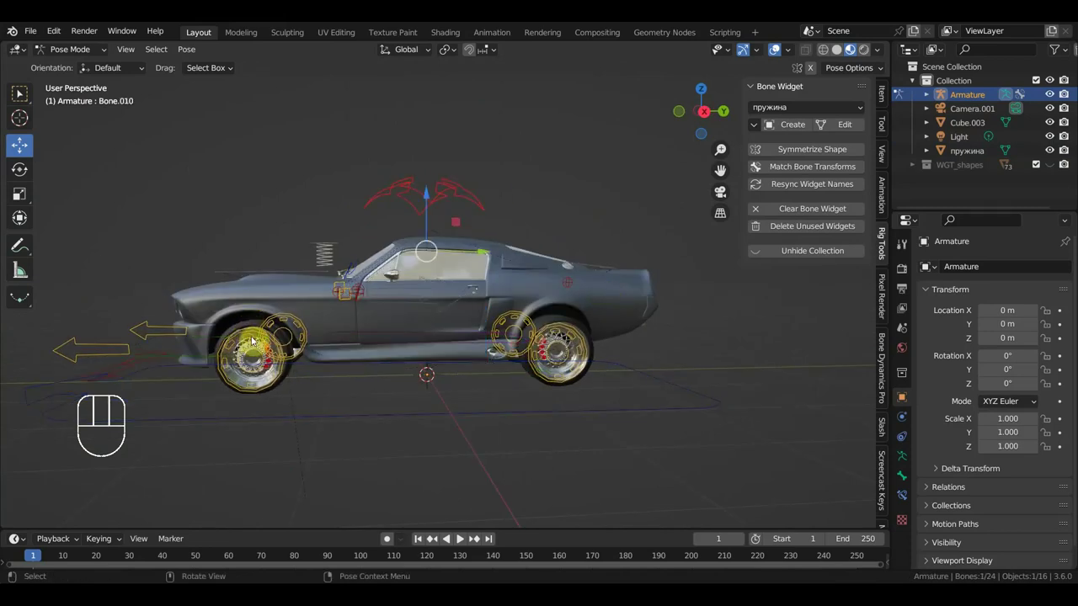
Create the spring widget on a wheel bone, then undo the widget changes step by step
{"action": "left_click", "coordinate": [798, 125]}
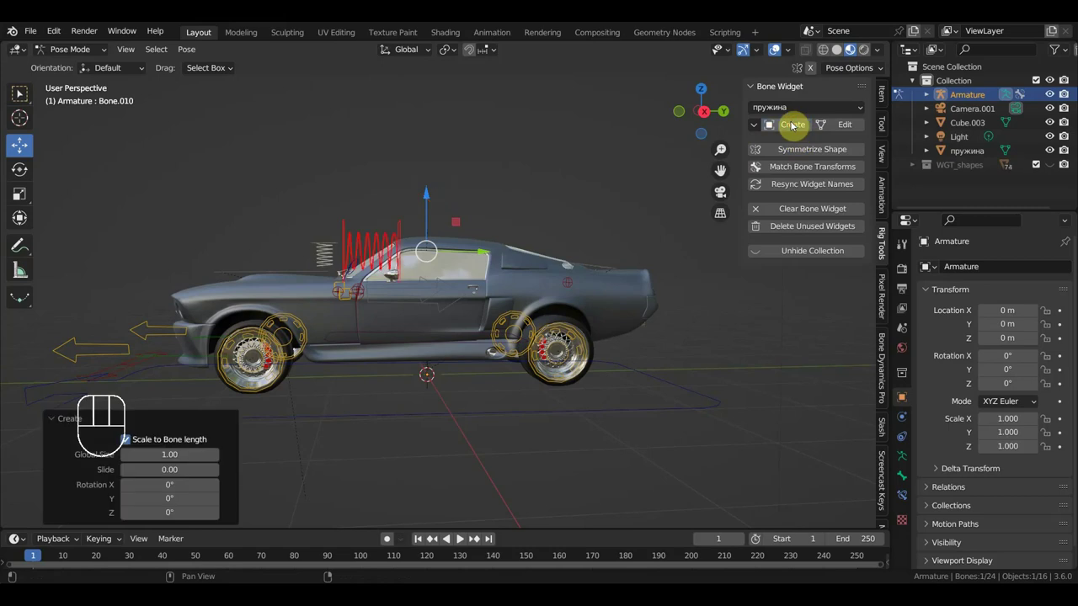
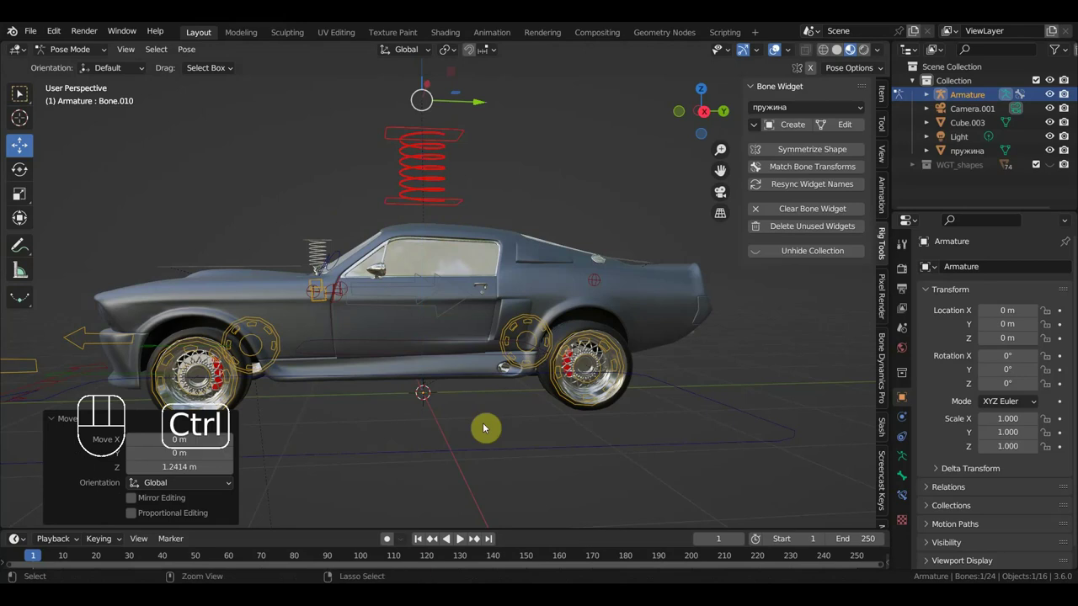
{"action": "key", "text": "ctrl+z"}
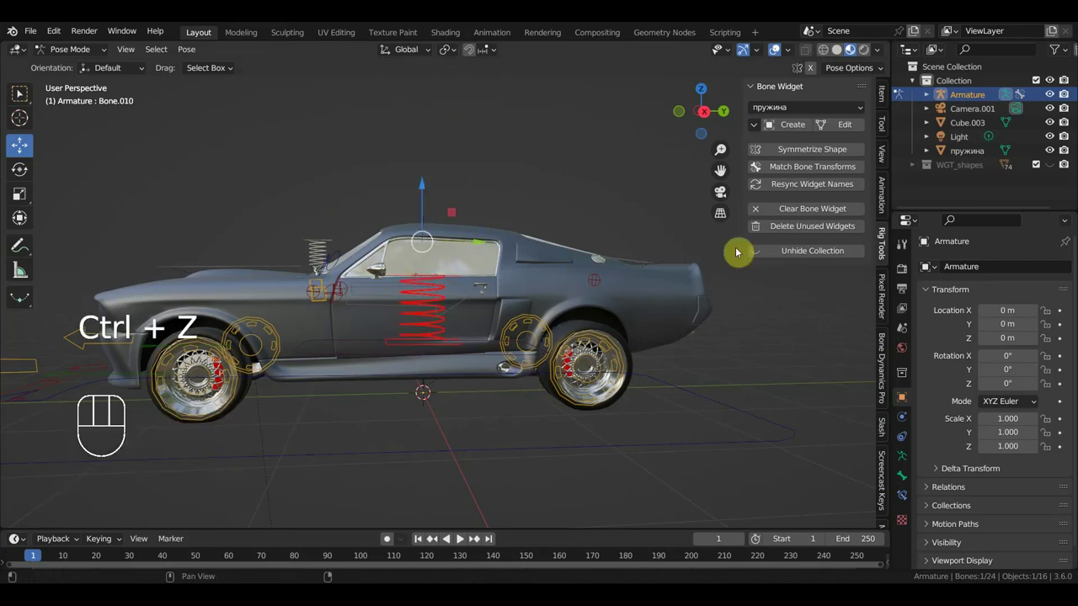
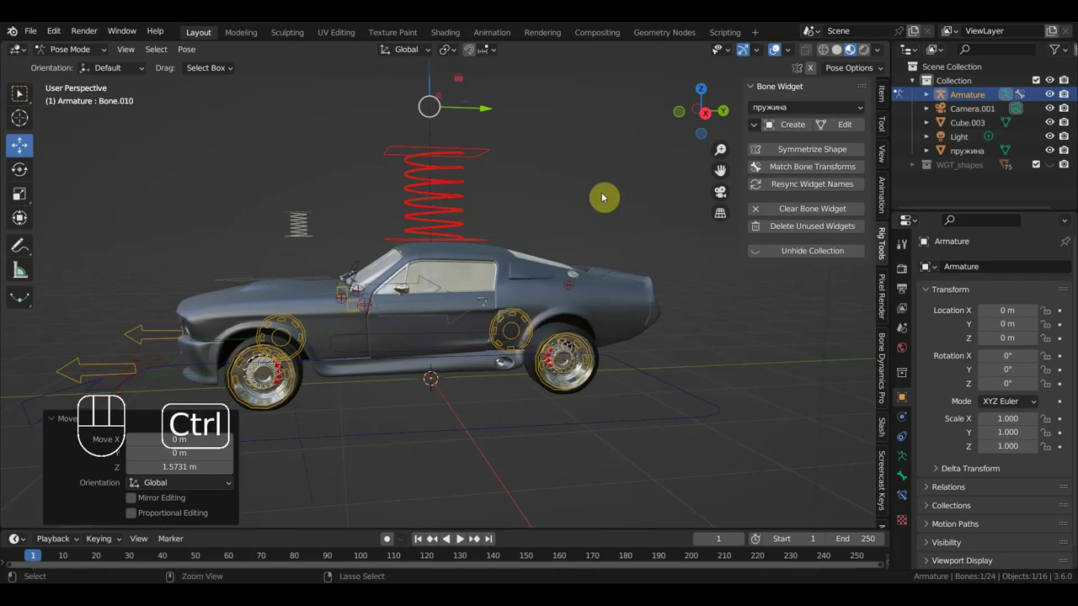
{"action": "key", "text": "ctrl+z"}
{"action": "key", "text": "ctrl+z"}
{"action": "key", "text": "ctrl+z"}
{"action": "left_click", "coordinate": [607, 196]}
{"action": "key", "text": "ctrl+z"}
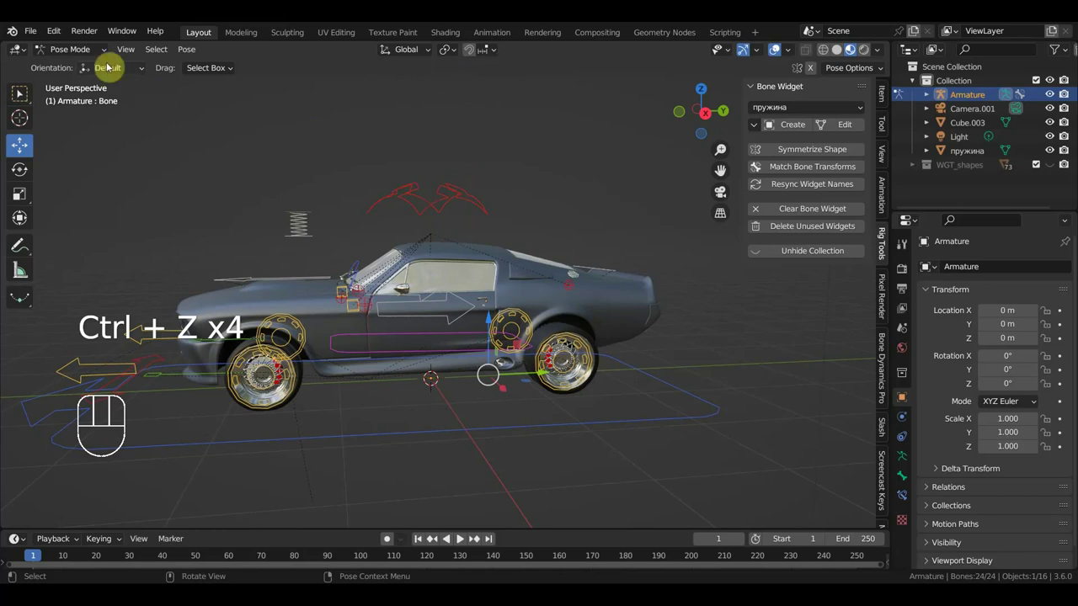
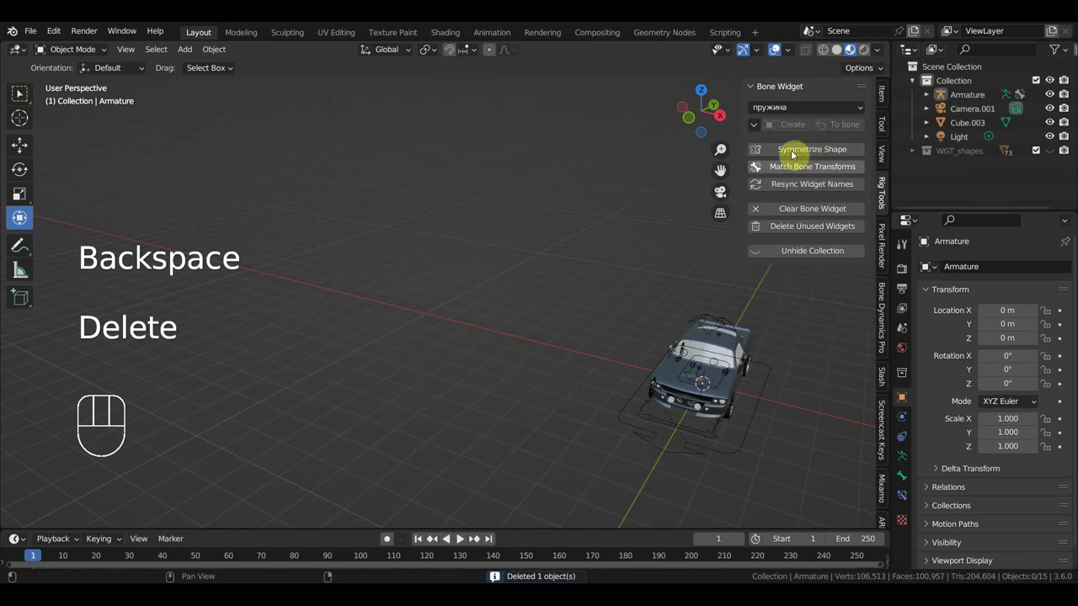
Delete Cube.003 and hide Camera.001 and the Light in the Outliner
{"action": "key", "text": "KP_1"}
{"action": "left_click_drag", "start_coordinate": [609, 386], "coordinate": [442, 326]}
{"action": "left_click_drag", "start_coordinate": [553, 370], "coordinate": [476, 376]}
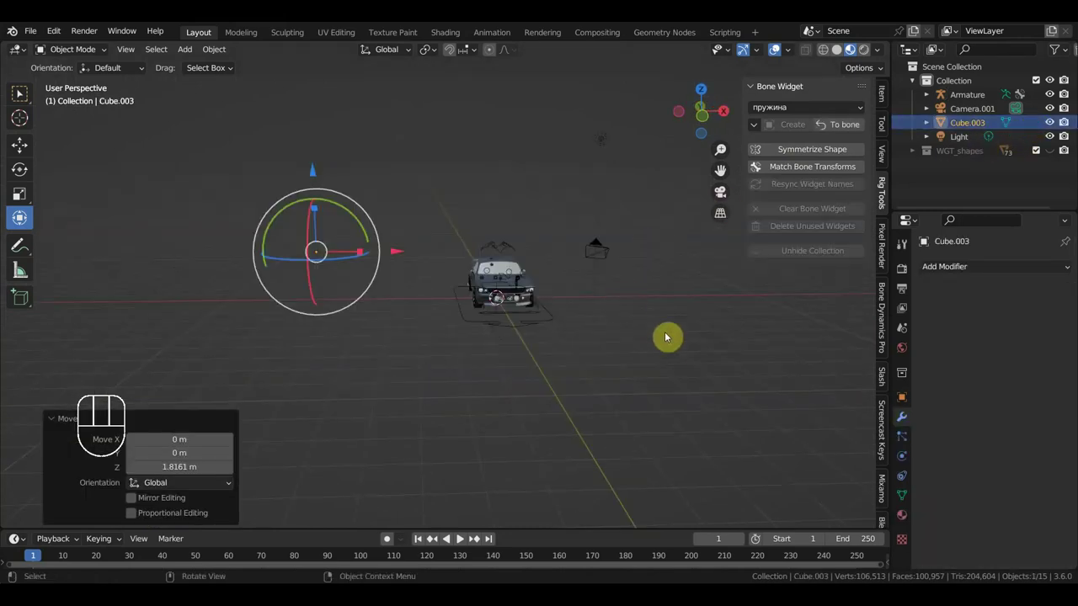
{"action": "key", "text": "Delete"}
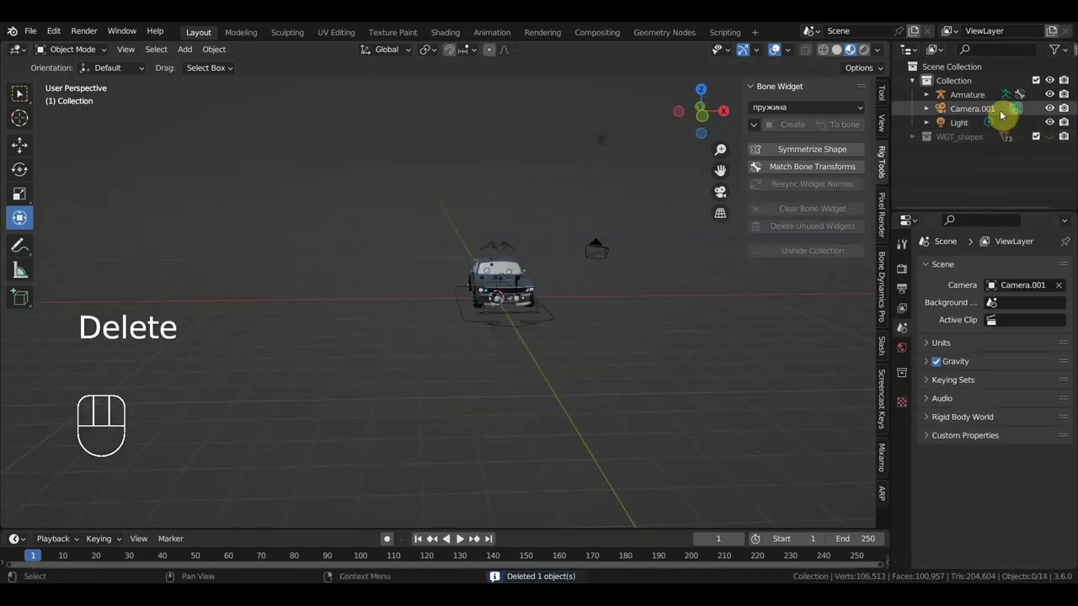
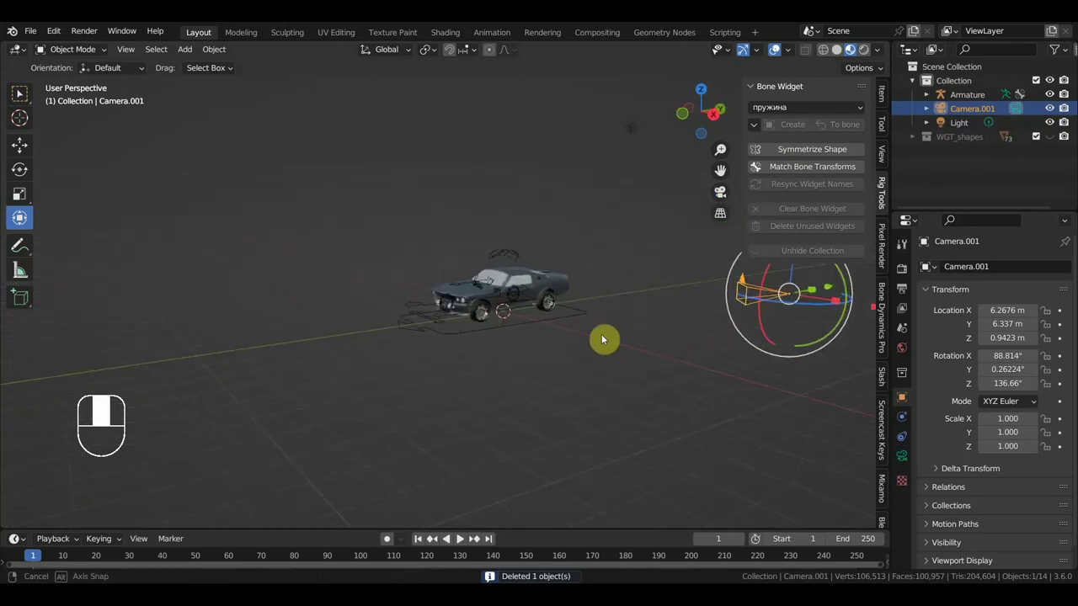
{"action": "left_click", "coordinate": [549, 319]}
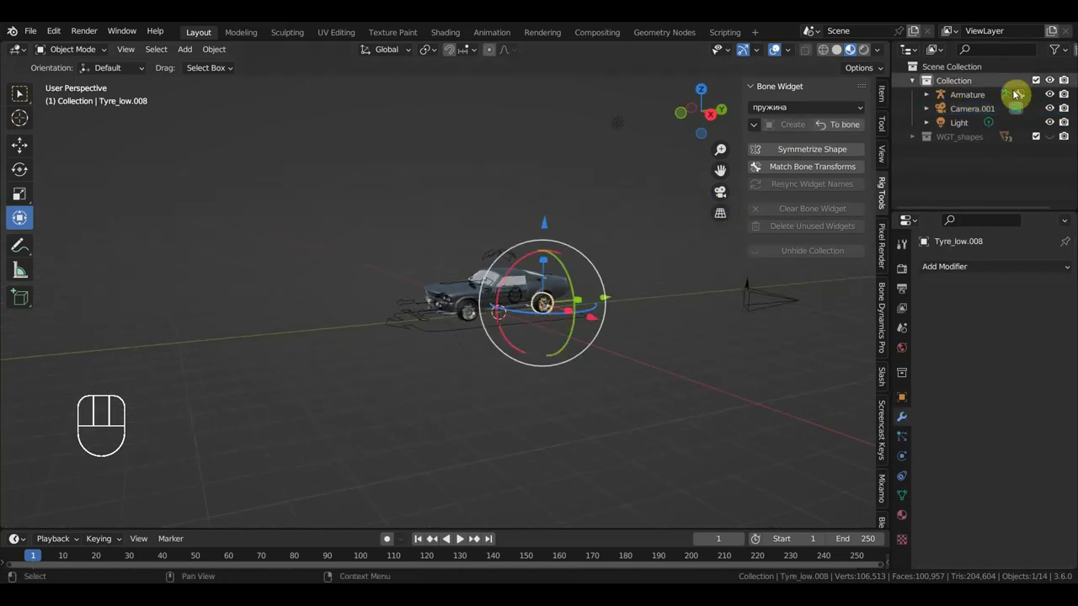
{"action": "left_click", "coordinate": [1058, 107]}
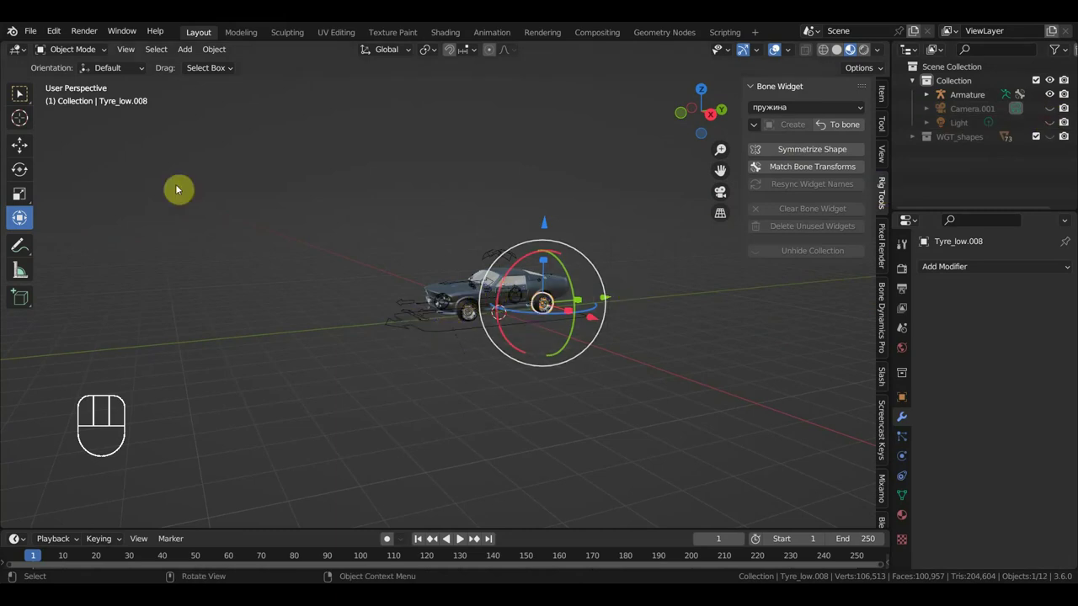
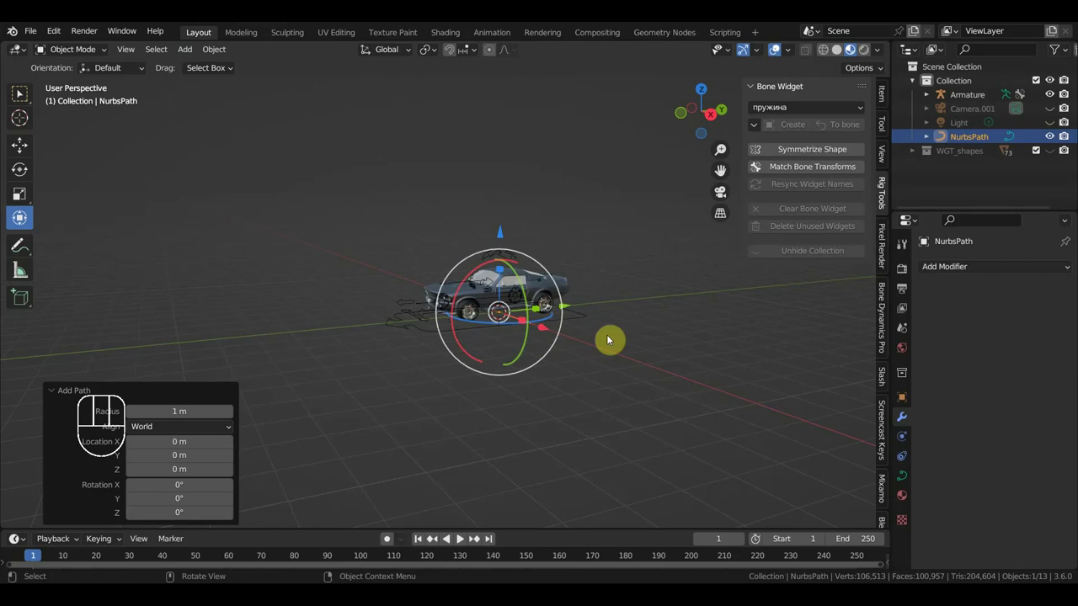
Put the NurbsPath alone in Local View and zoom in on it
{"action": "key", "text": "ctrl+i"}
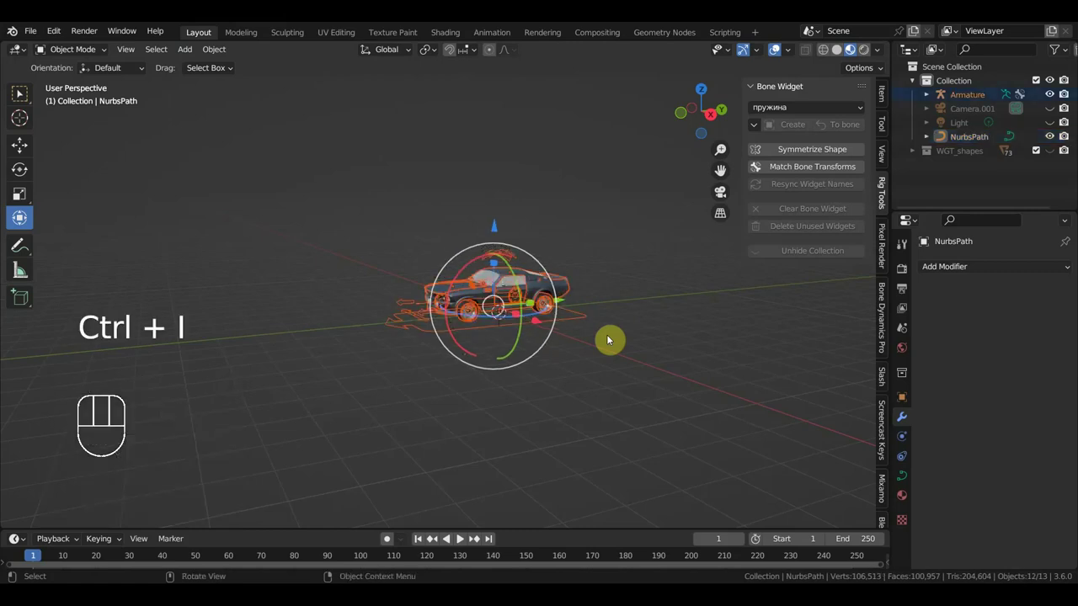
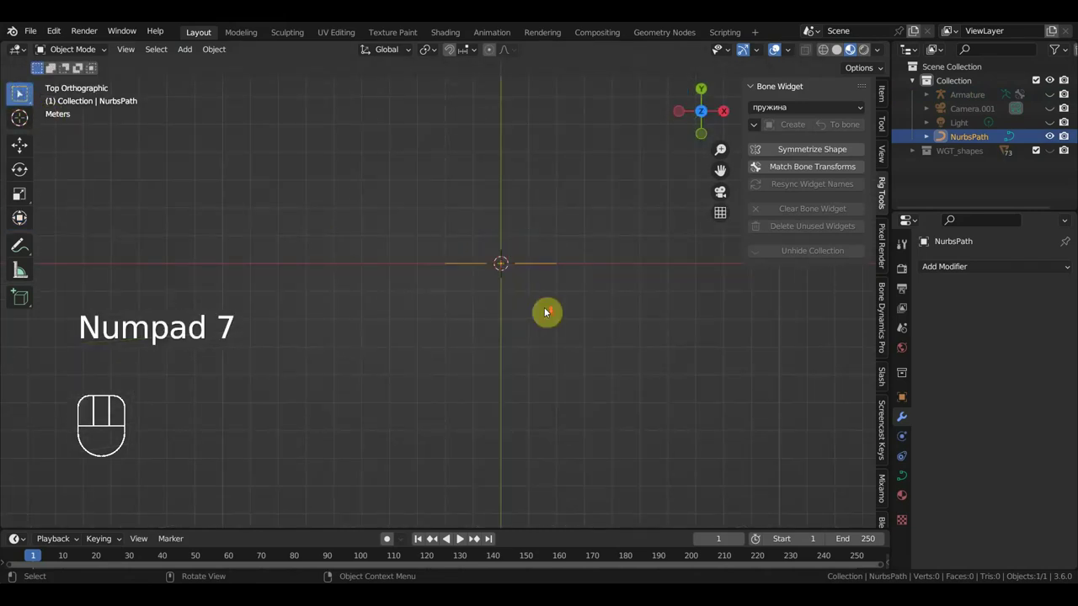
{"action": "middle_click", "coordinate": [635, 296]}
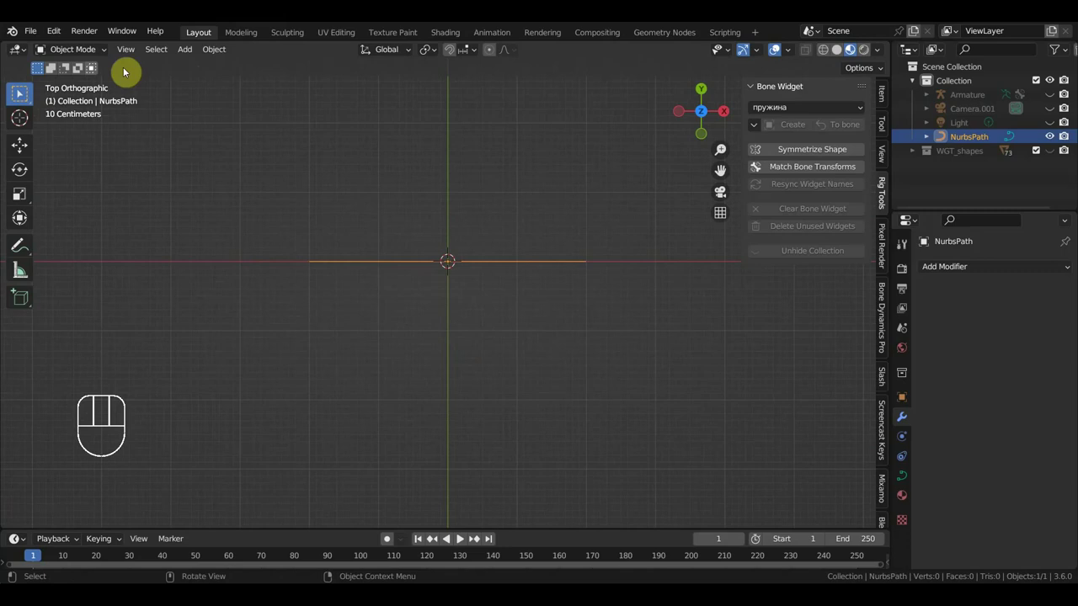
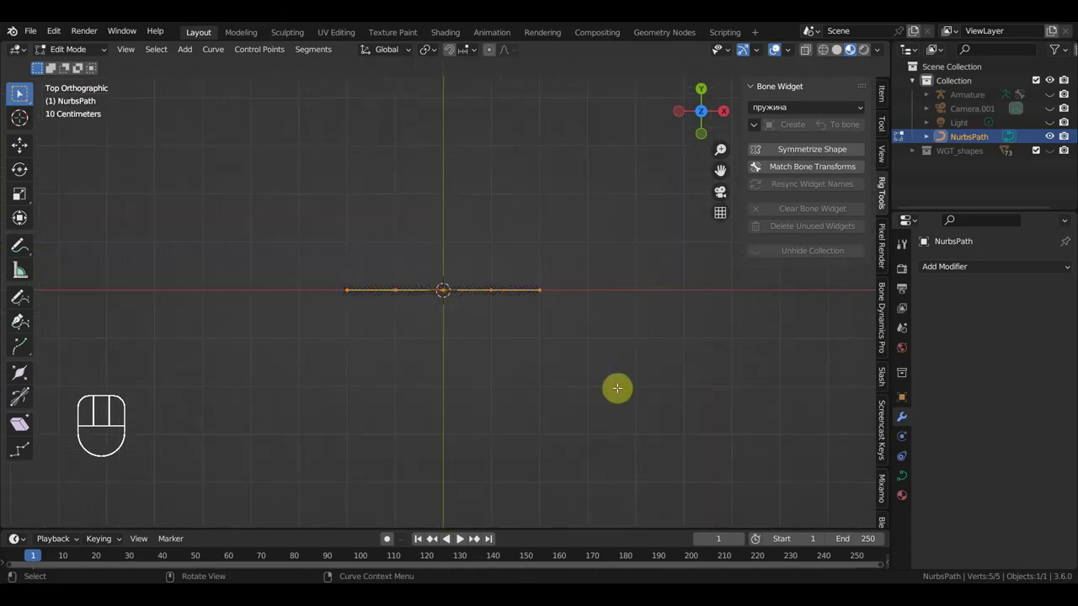
Rotate the path, move its end point and extrude six new control points sweeping back toward the start
{"action": "key", "text": "r"}
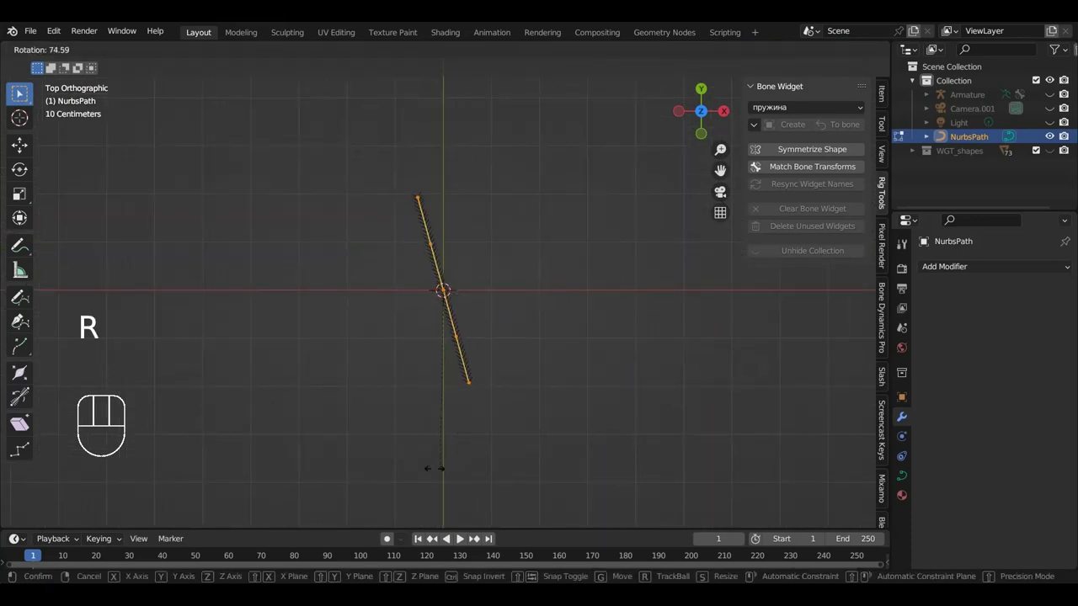
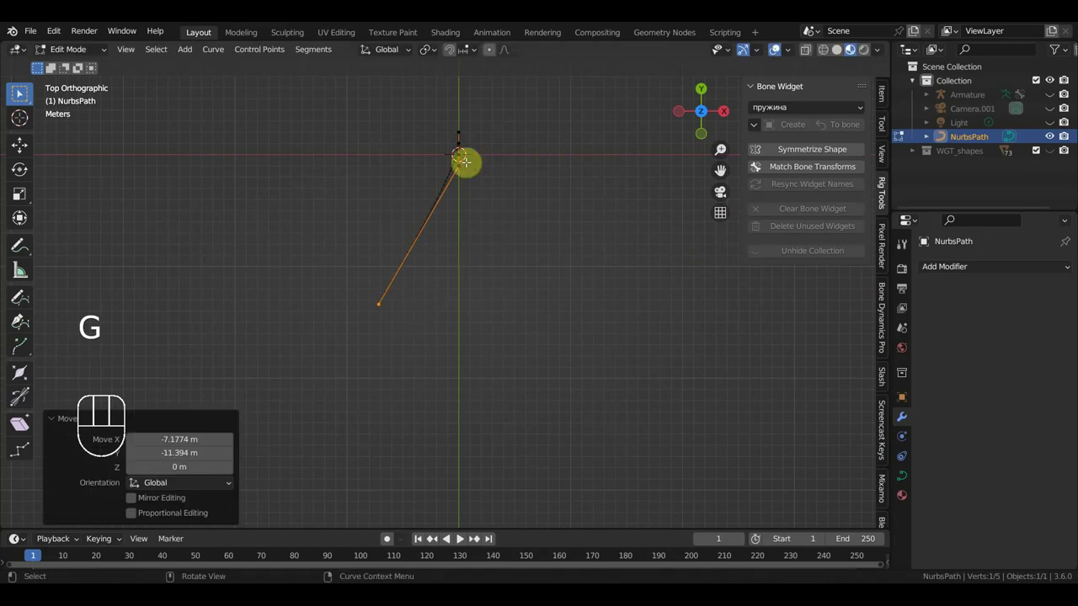
{"action": "key", "text": "g"}
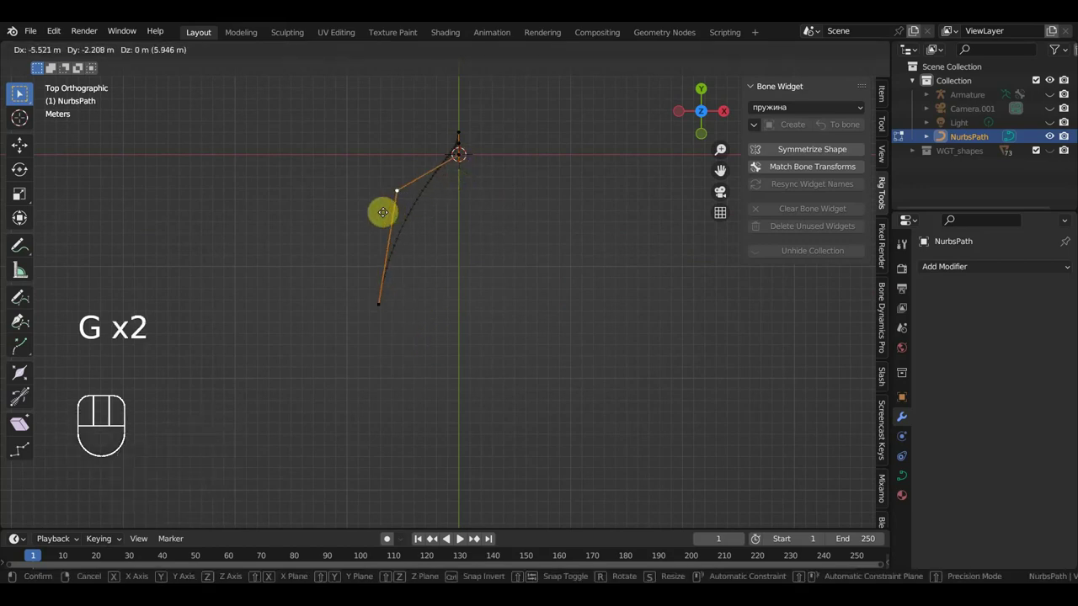
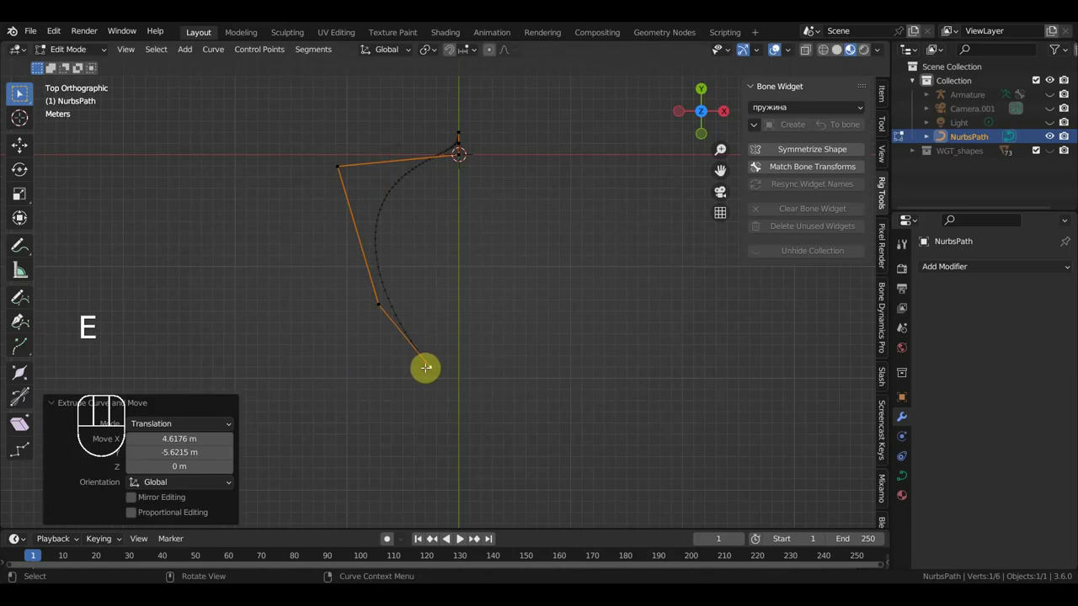
{"action": "key", "text": "e"}
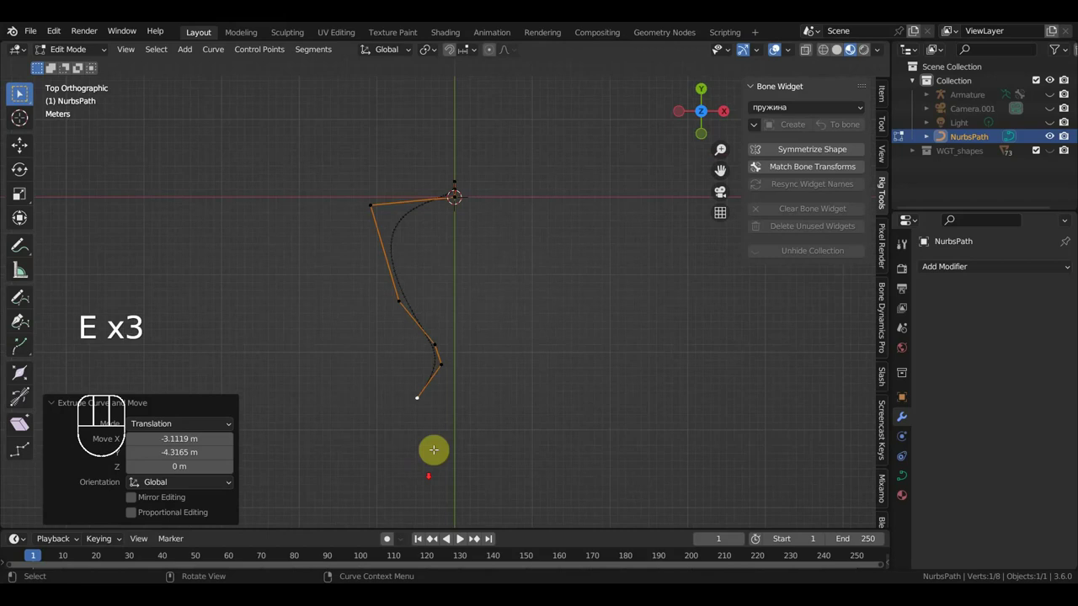
{"action": "key", "text": "e"}
{"action": "key", "text": "e"}
{"action": "key", "text": "e"}
{"action": "key", "text": "e"}
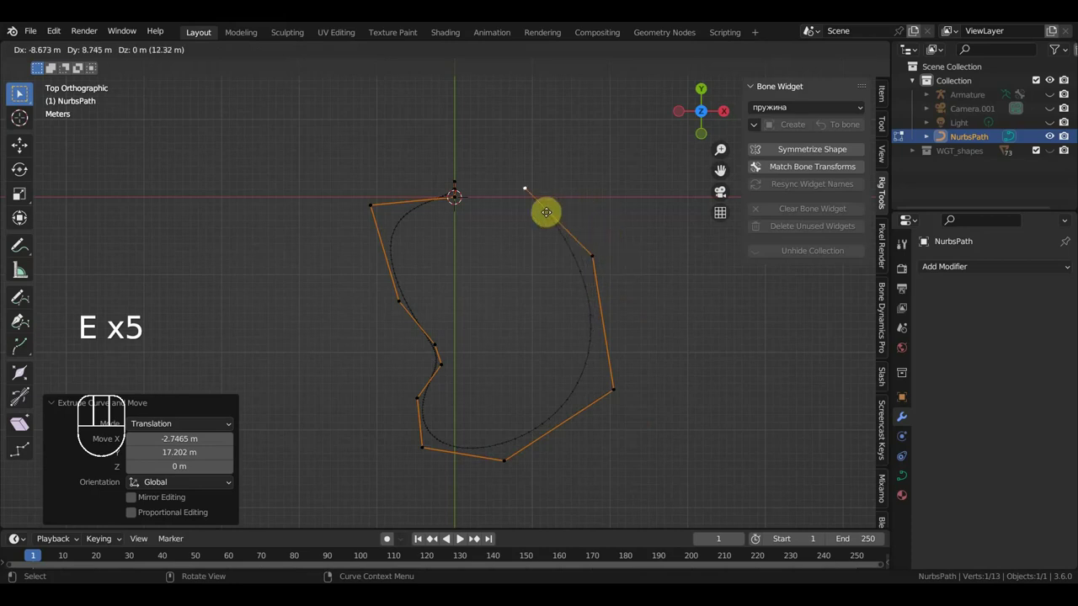
{"action": "key", "text": "e"}
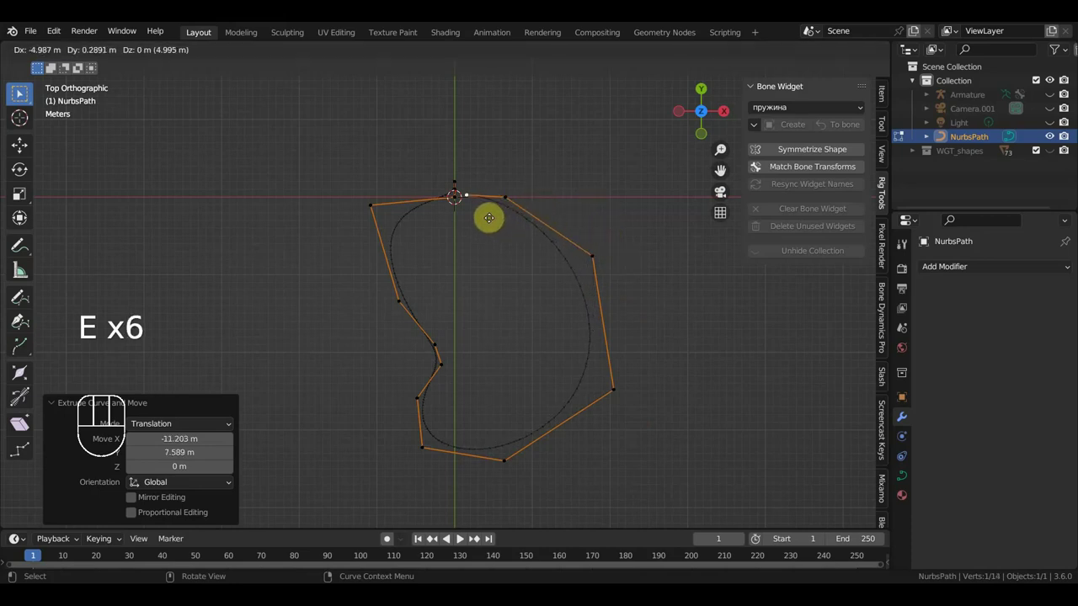
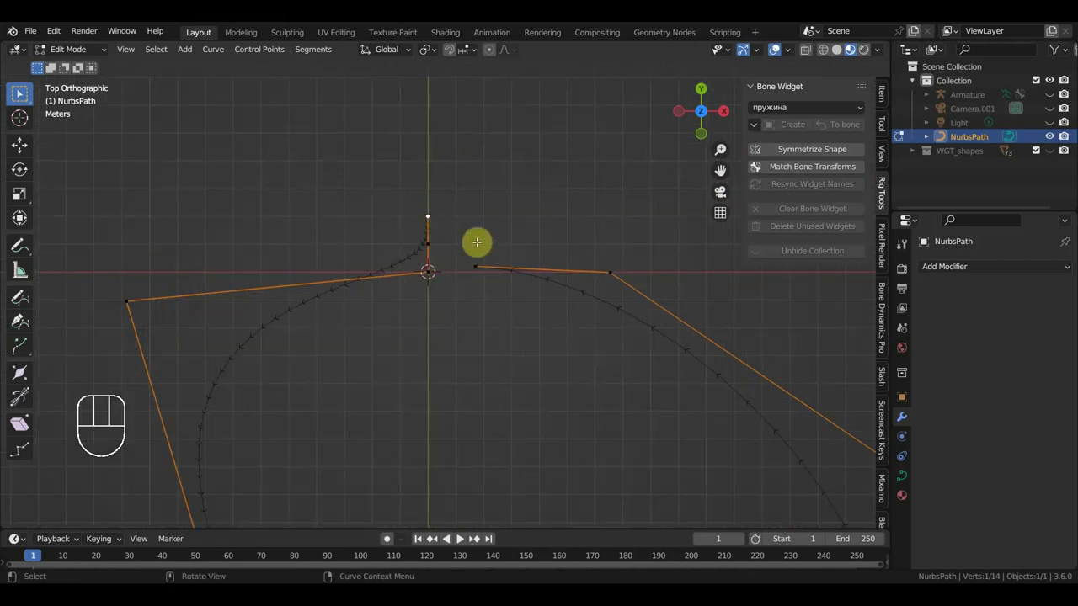
Reposition several control points near the path's start to smooth the curve
{"action": "key", "text": "g"}
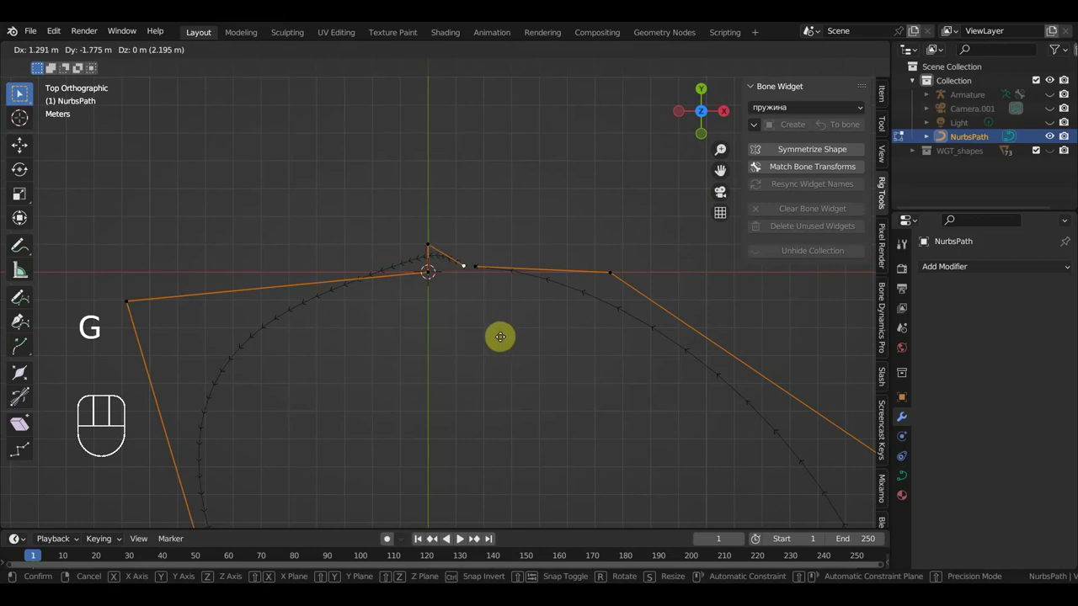
{"action": "key", "text": "g"}
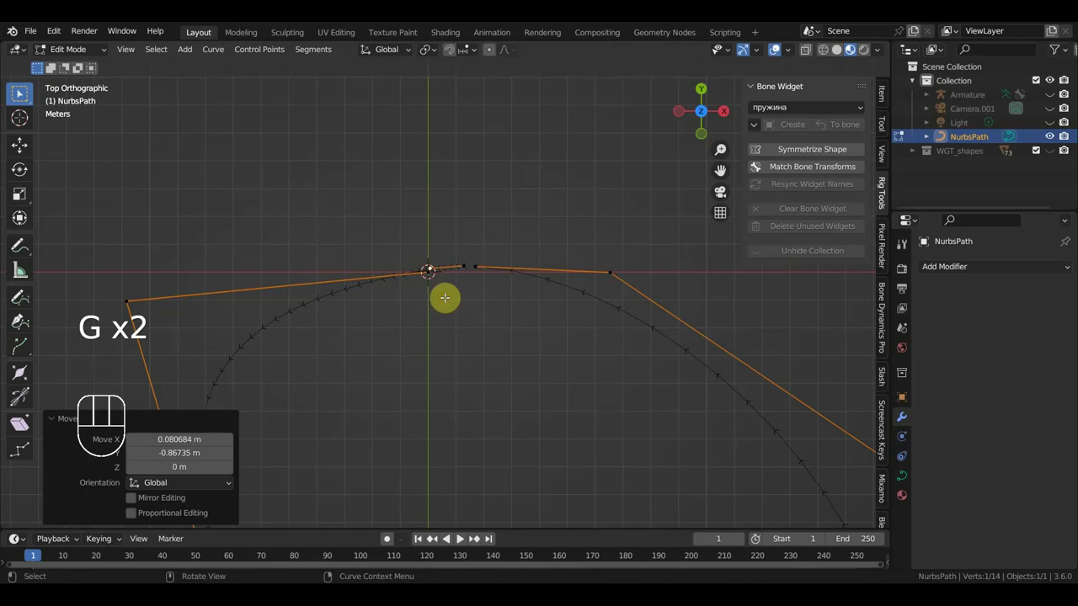
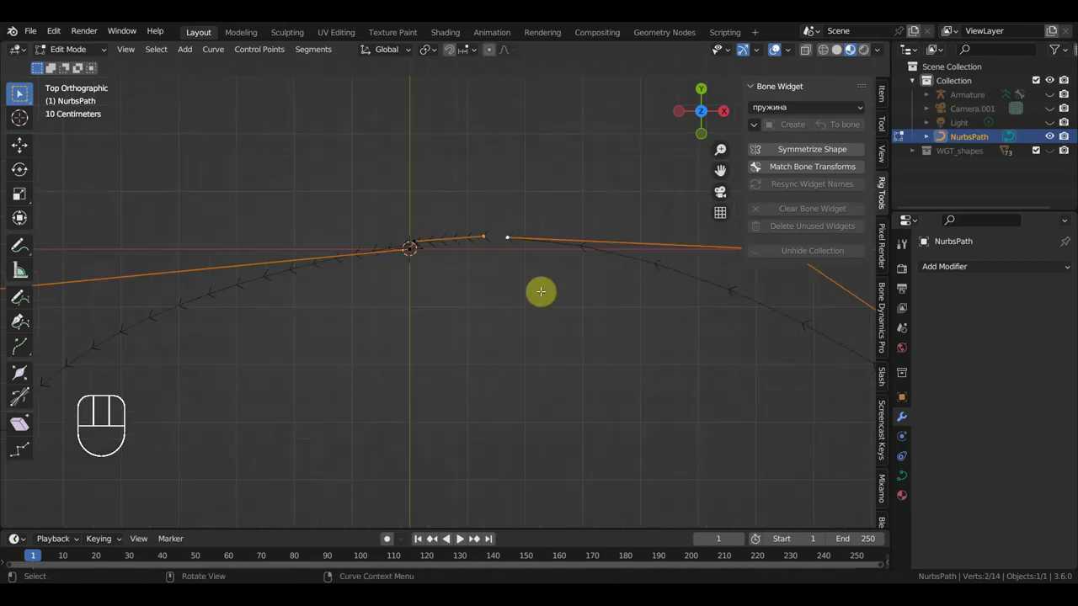
{"action": "key", "text": "f"}
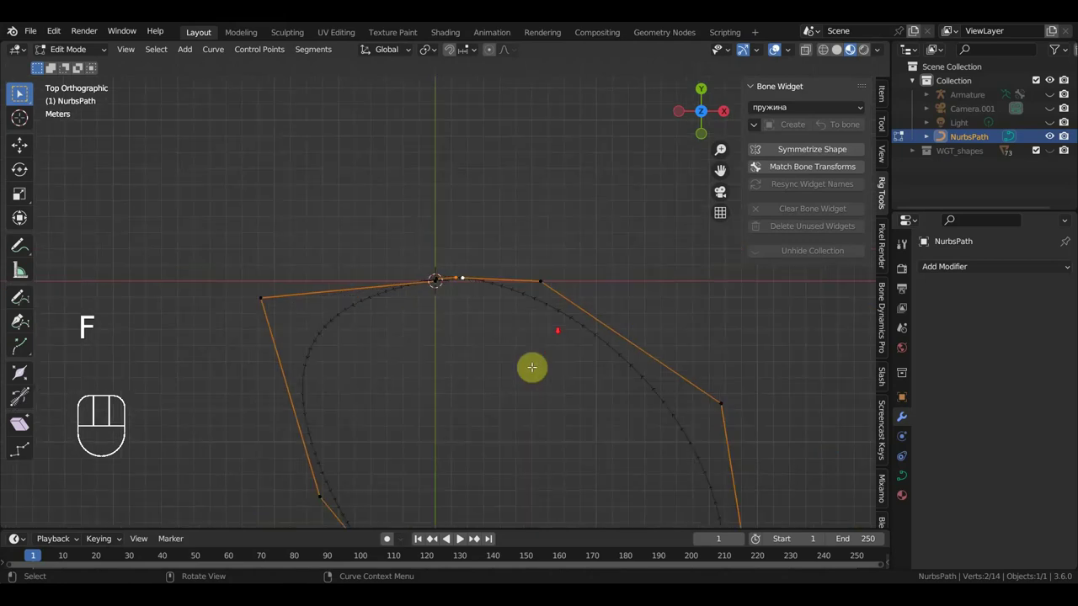
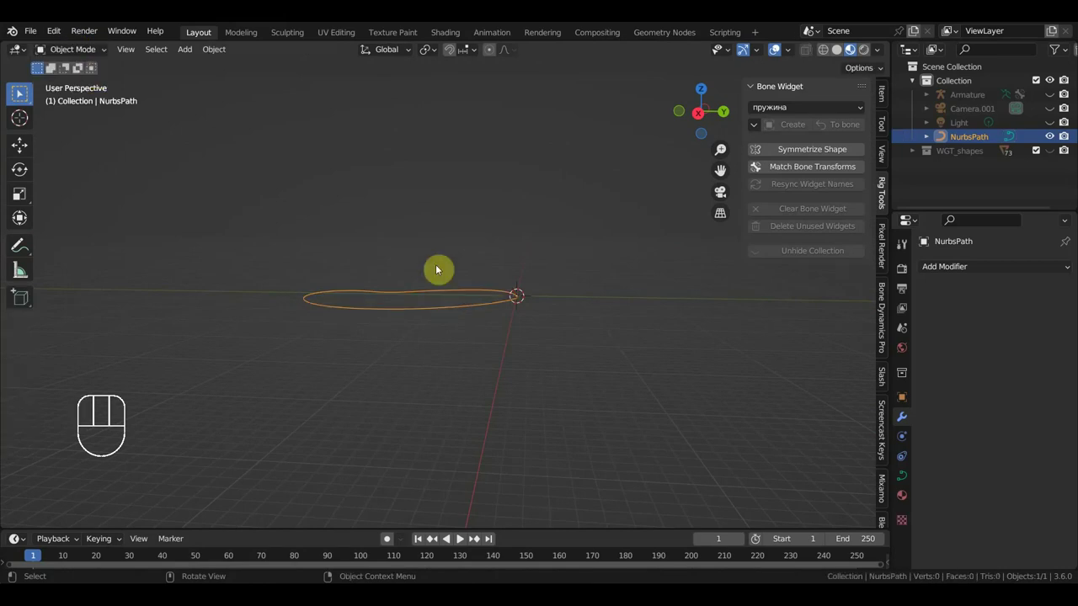
Reveal all objects again and toggle the camera's visibility in the Outliner
{"action": "key", "text": "alt+h"}
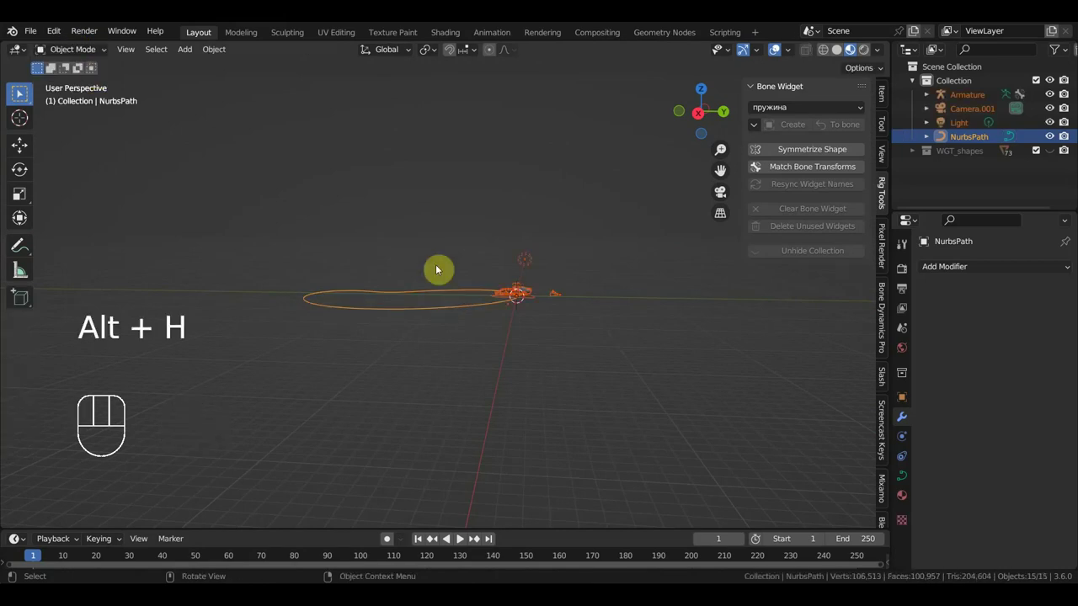
{"action": "left_click", "coordinate": [1055, 129]}
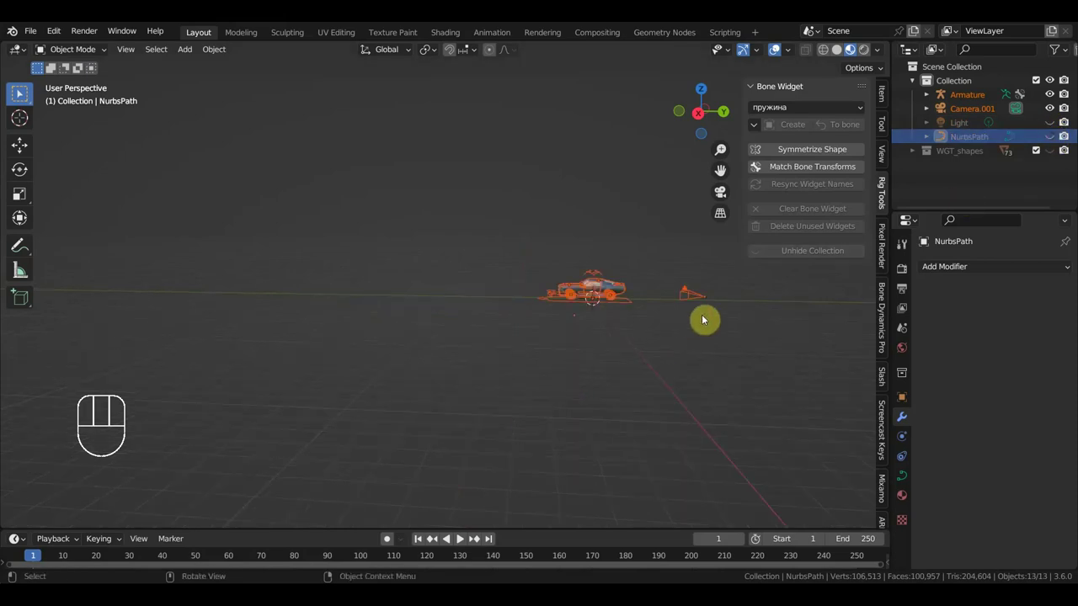
{"action": "left_click", "coordinate": [1055, 138]}
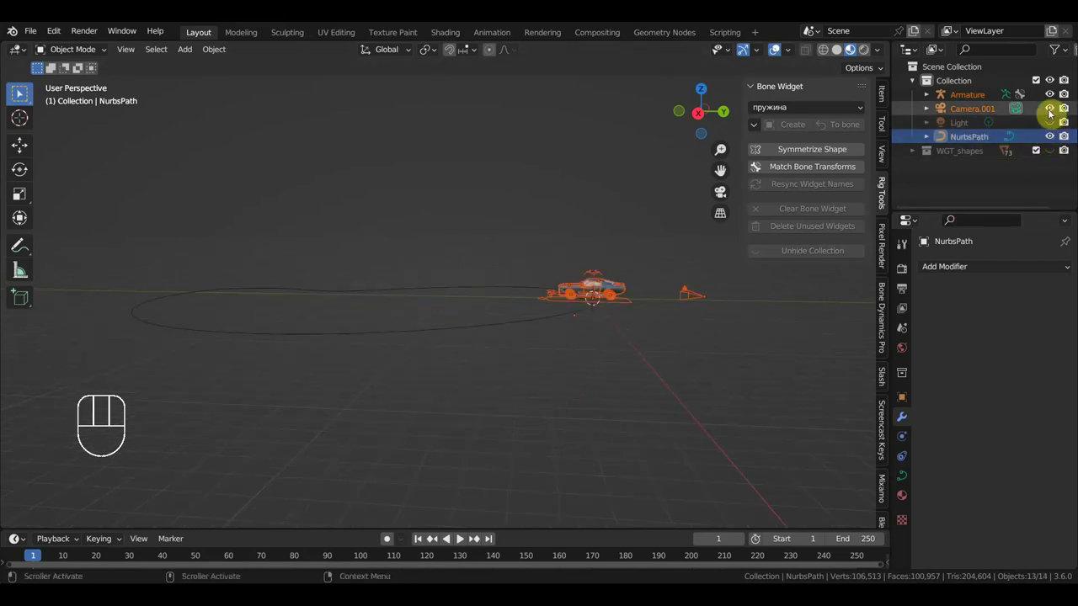
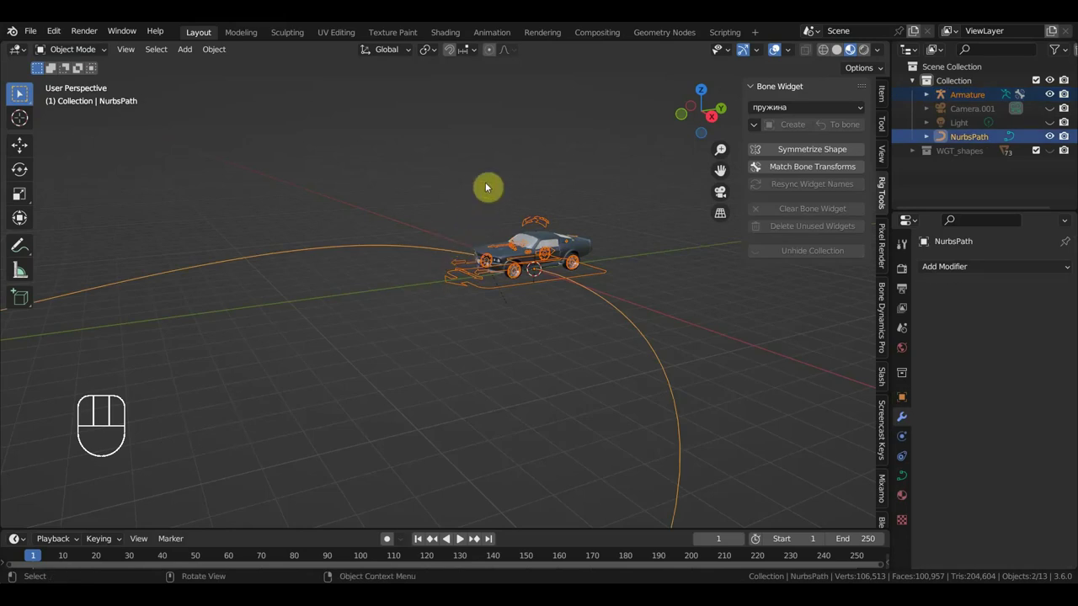
Add a Follow Path constraint on the Armature targeting NurbsPath with Follow Curve enabled
{"action": "key", "text": "ctrl+p"}
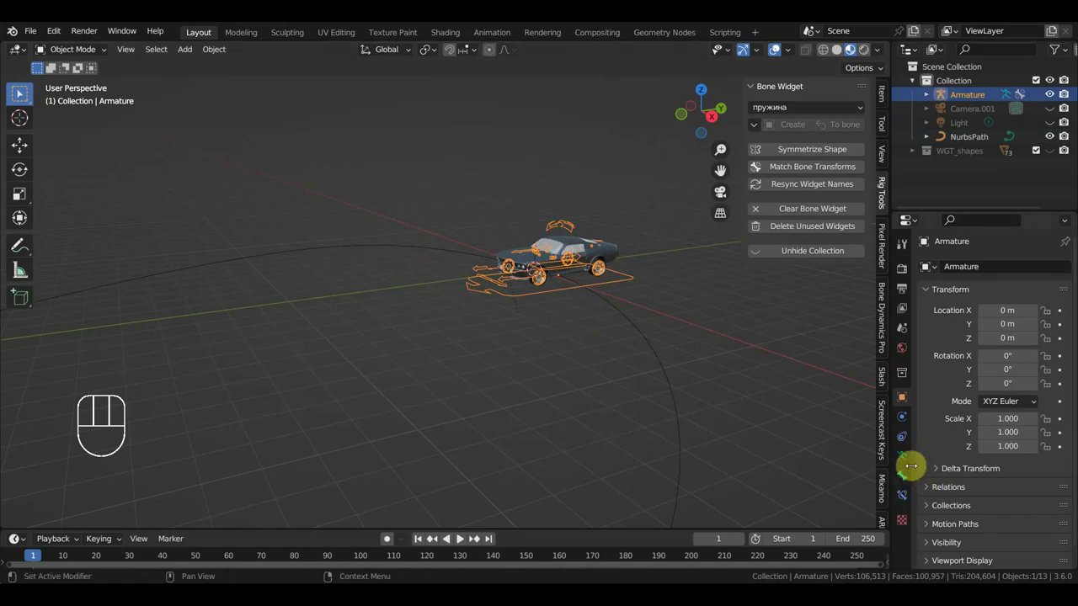
{"action": "left_click", "coordinate": [909, 500]}
{"action": "left_click", "coordinate": [911, 443]}
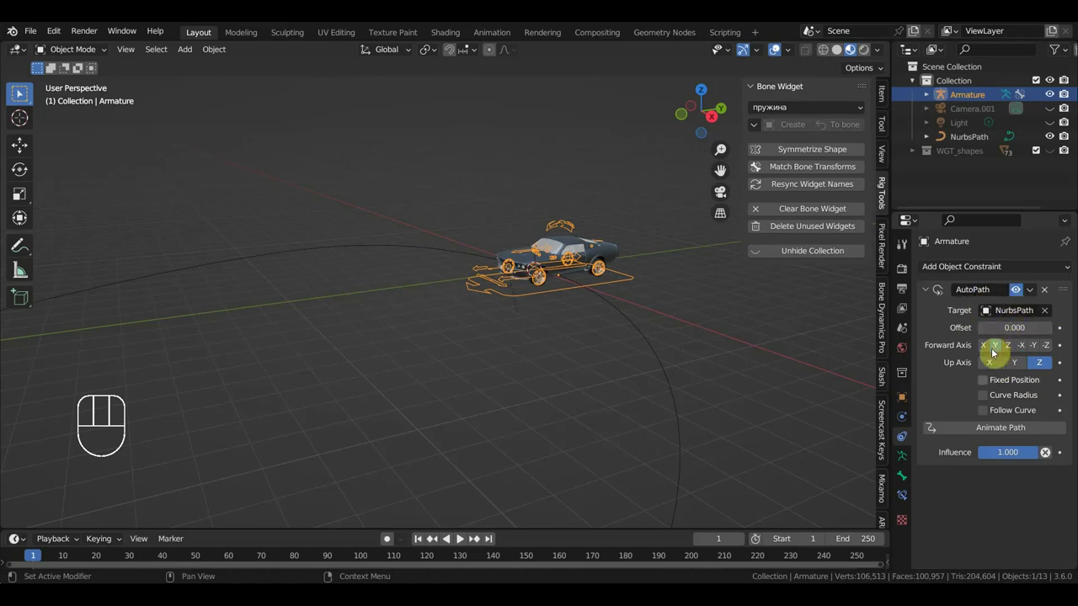
{"action": "left_click", "coordinate": [989, 417]}
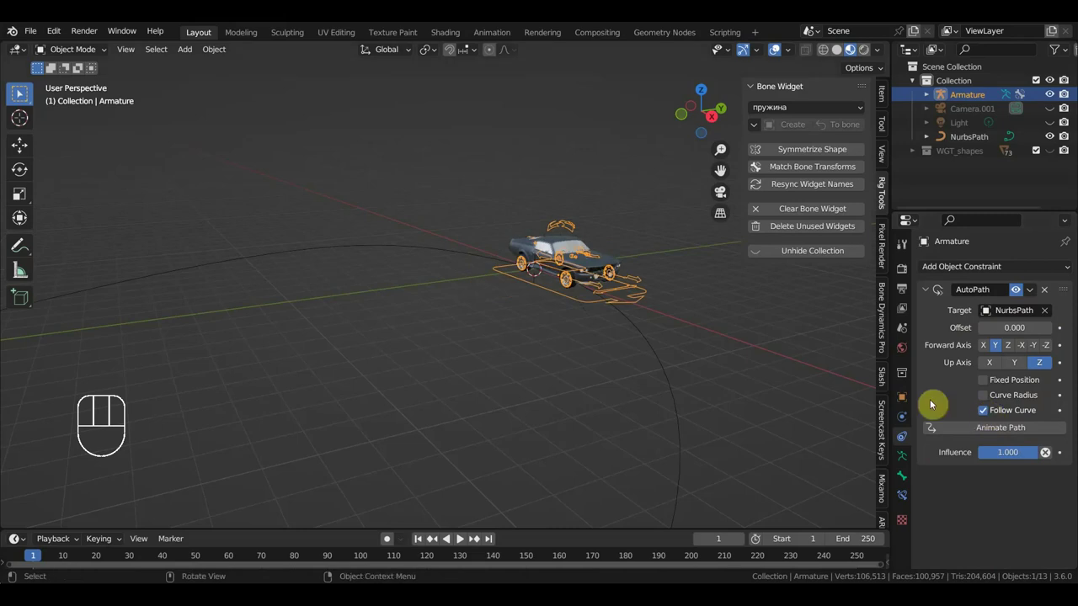
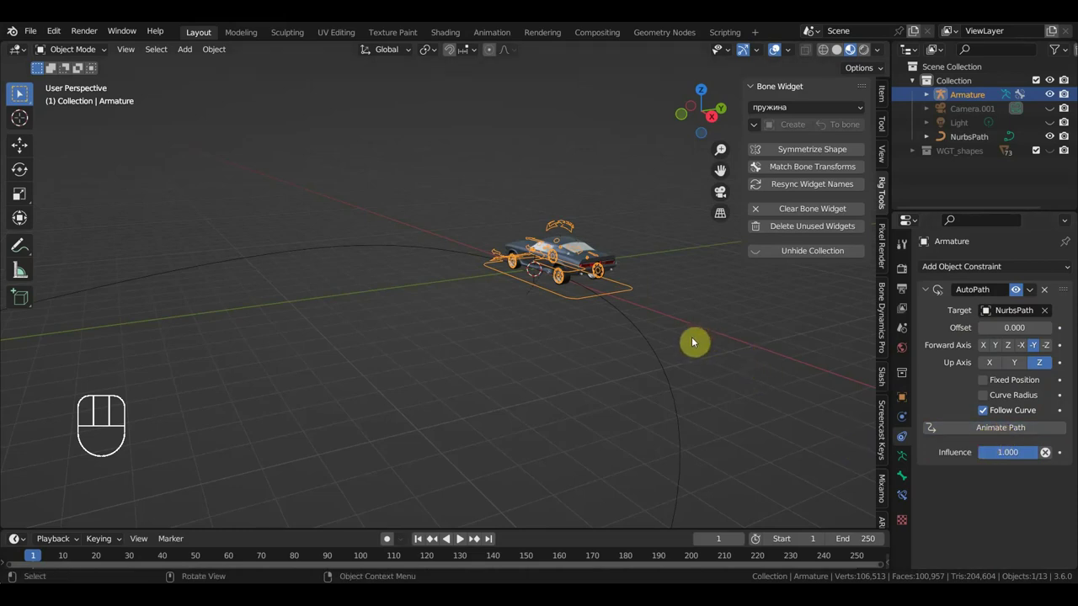
{"action": "key", "text": "space"}
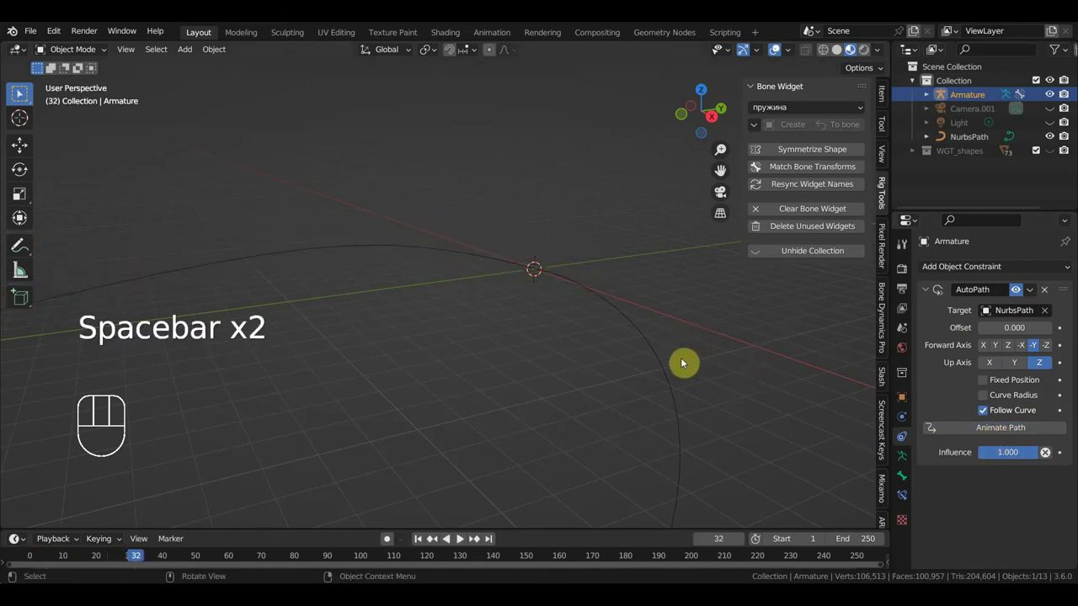
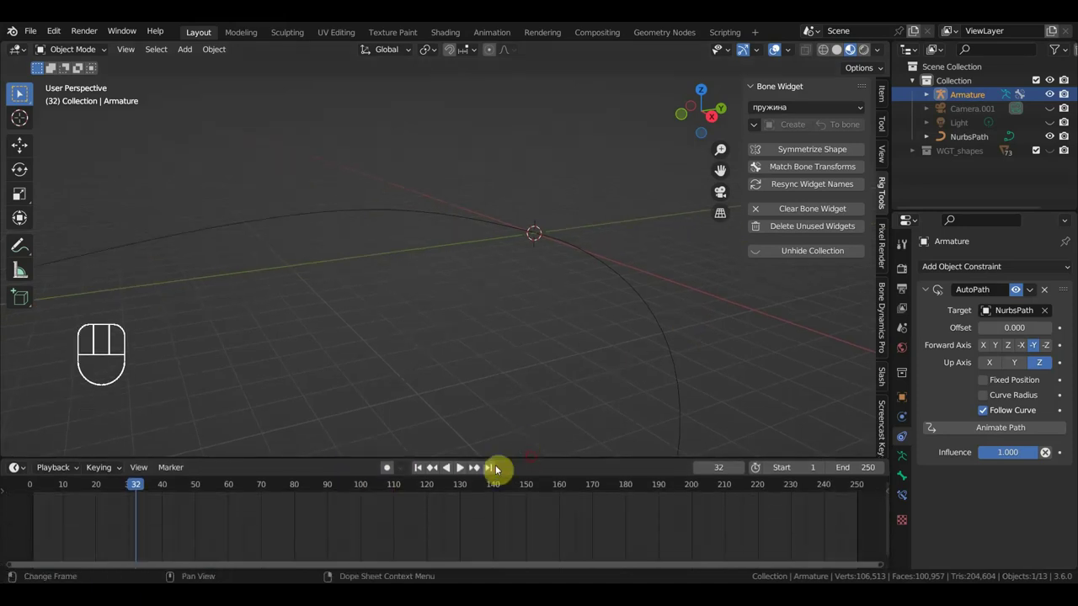
{"action": "left_click", "coordinate": [38, 492]}
{"action": "key", "text": "KP_0"}
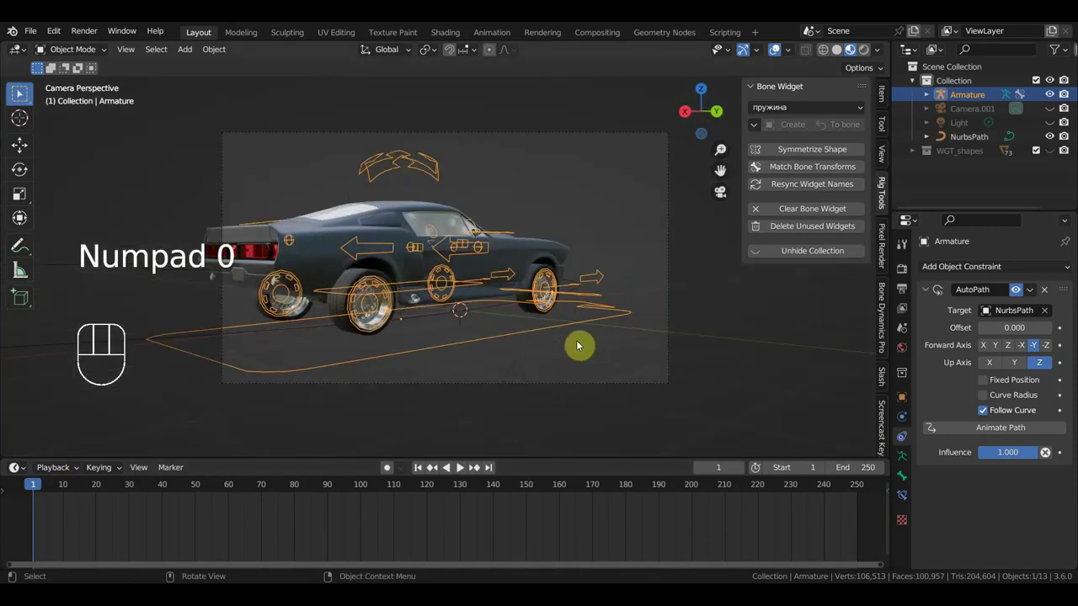
{"action": "key", "text": "space"}
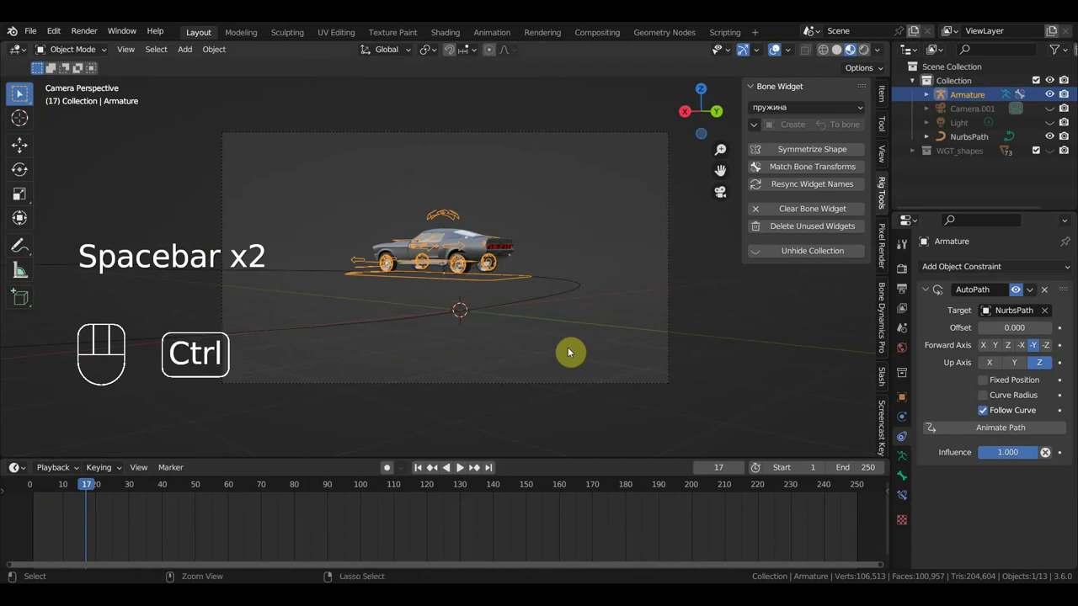
{"action": "key", "text": "ctrl+z"}
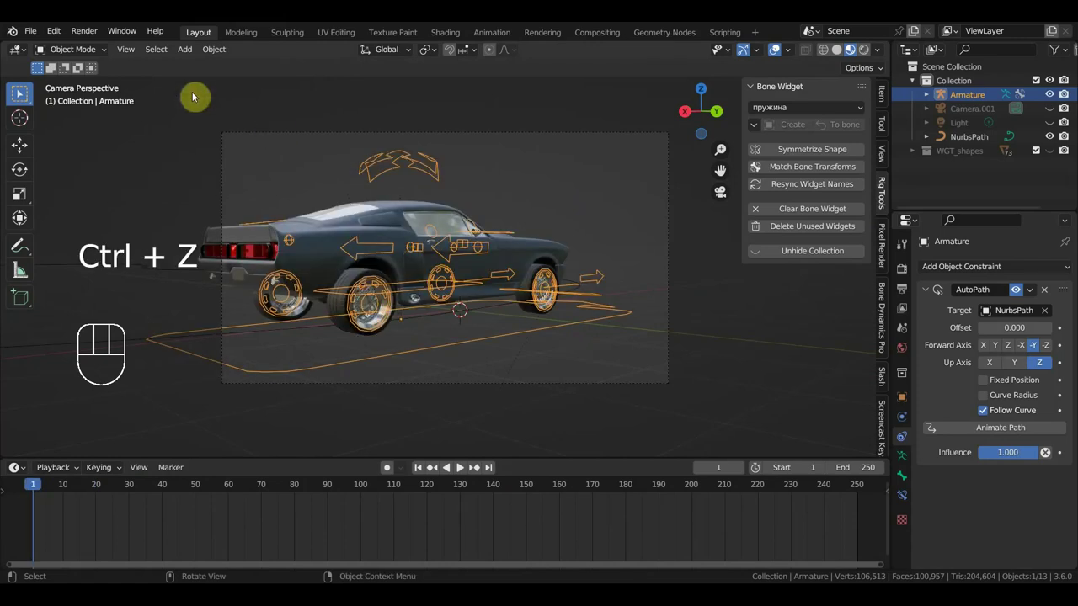
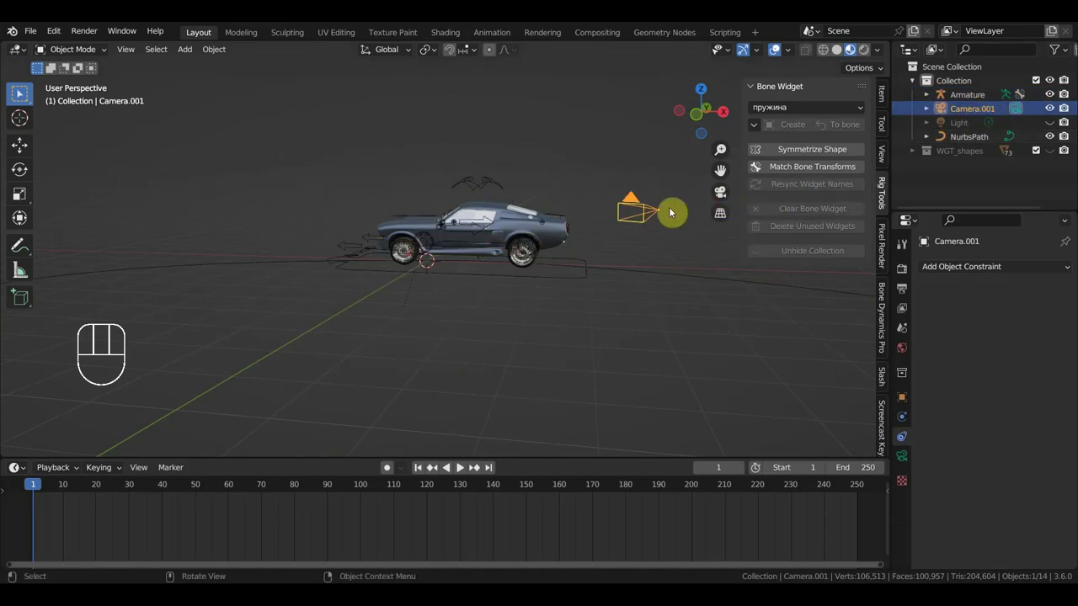
Parent the camera setup and look through Camera.001 at the car on the path
{"action": "left_click", "coordinate": [654, 215]}
{"action": "left_click", "coordinate": [560, 237]}
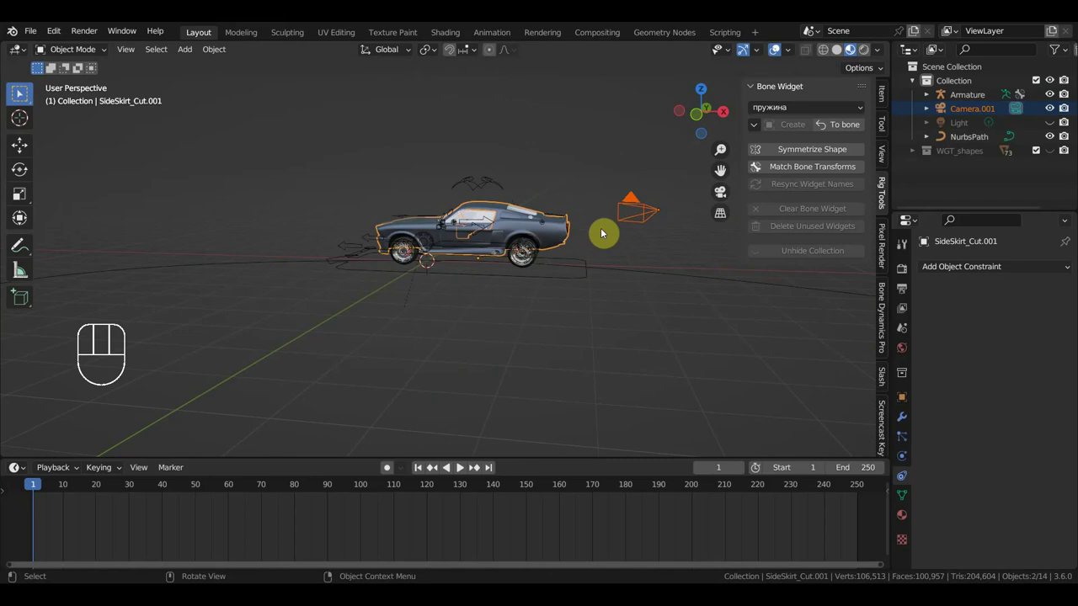
{"action": "key", "text": "ctrl+p"}
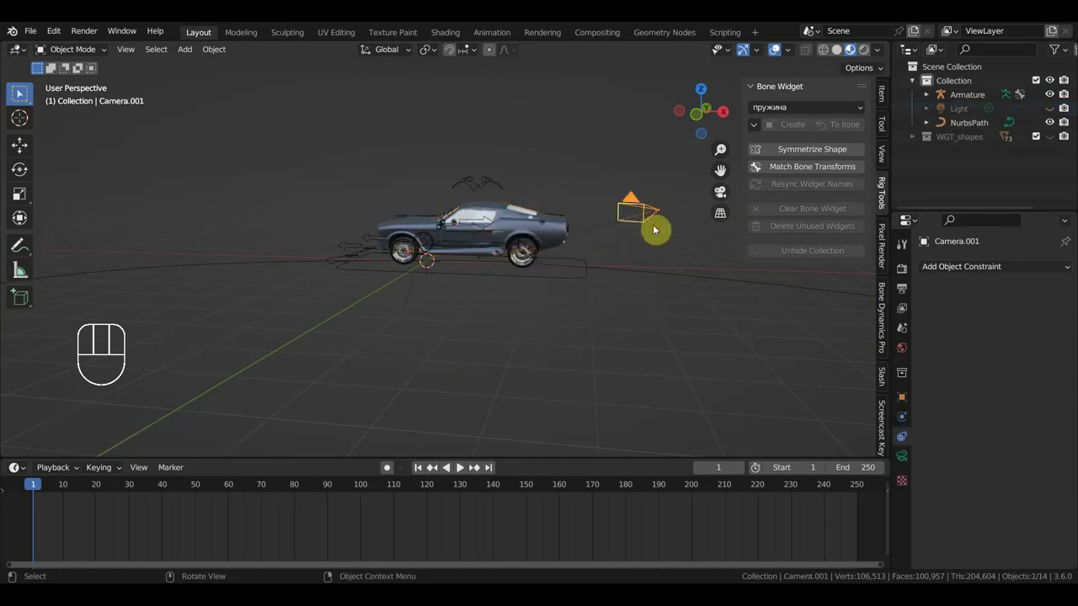
{"action": "key", "text": "KP_0"}
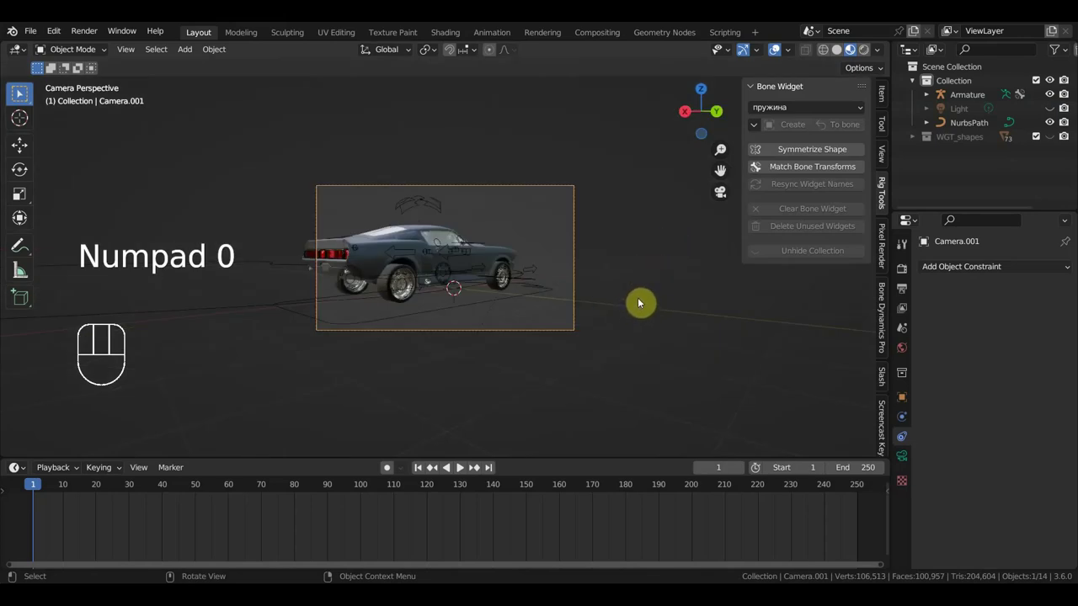
{"action": "key", "text": "shift+f"}
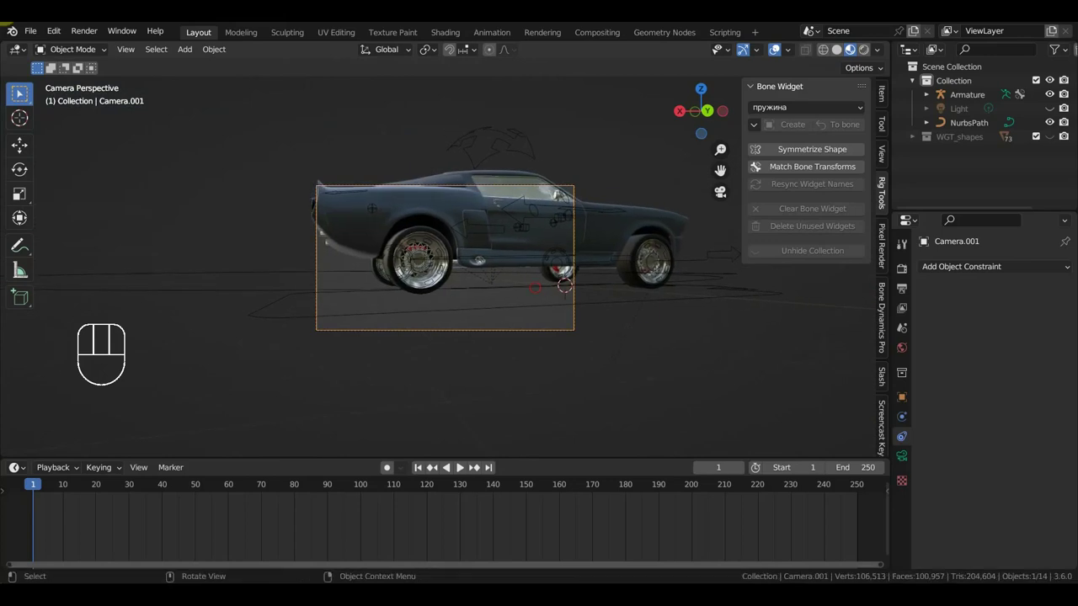
Play the car's motion through the camera to frame 72, then orbit back to the car
{"action": "key", "text": "space"}
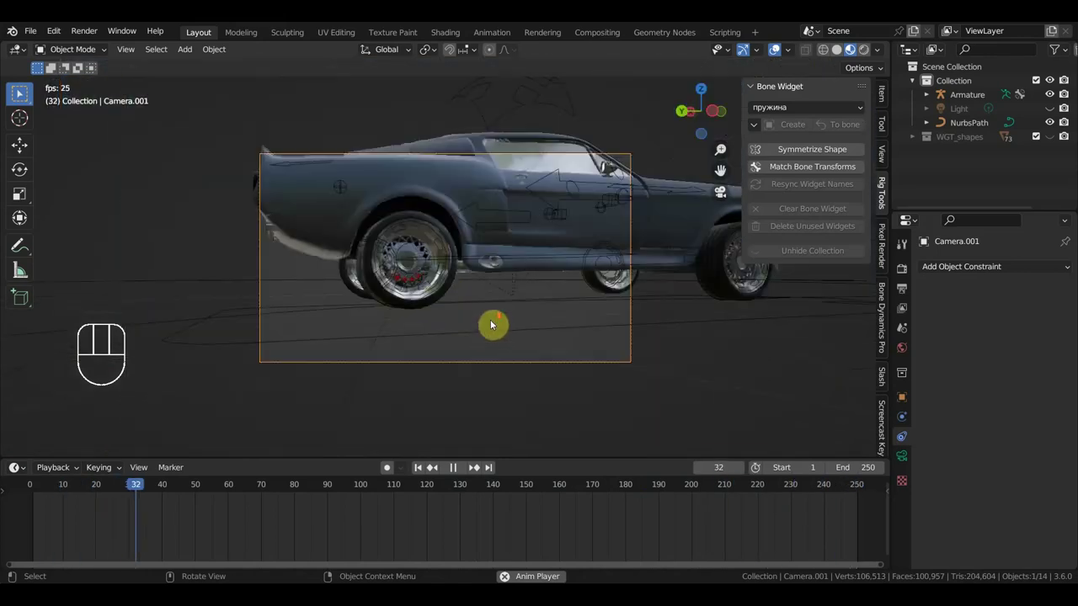
{"action": "key", "text": "space"}
{"action": "left_click_drag", "start_coordinate": [545, 333], "coordinate": [516, 337]}
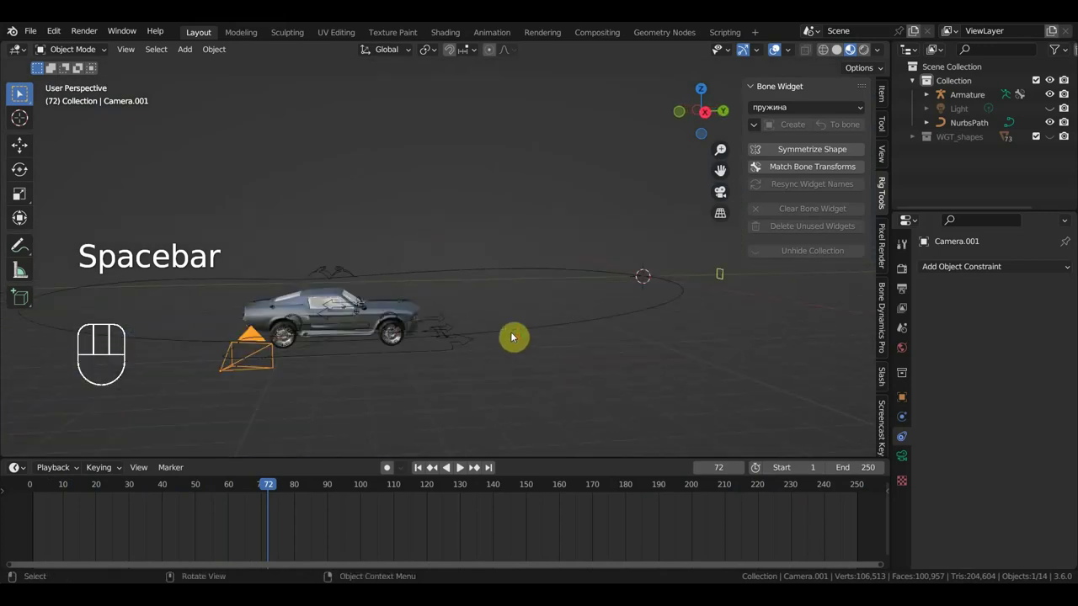
{"action": "left_click_drag", "start_coordinate": [697, 310], "coordinate": [590, 312]}
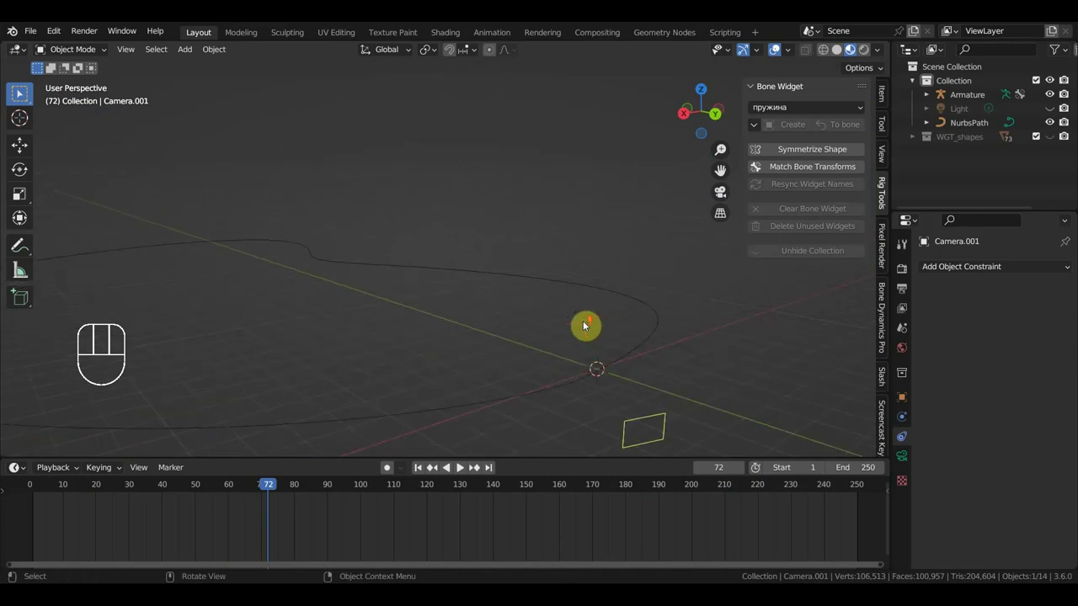
{"action": "left_click_drag", "start_coordinate": [580, 324], "coordinate": [576, 312]}
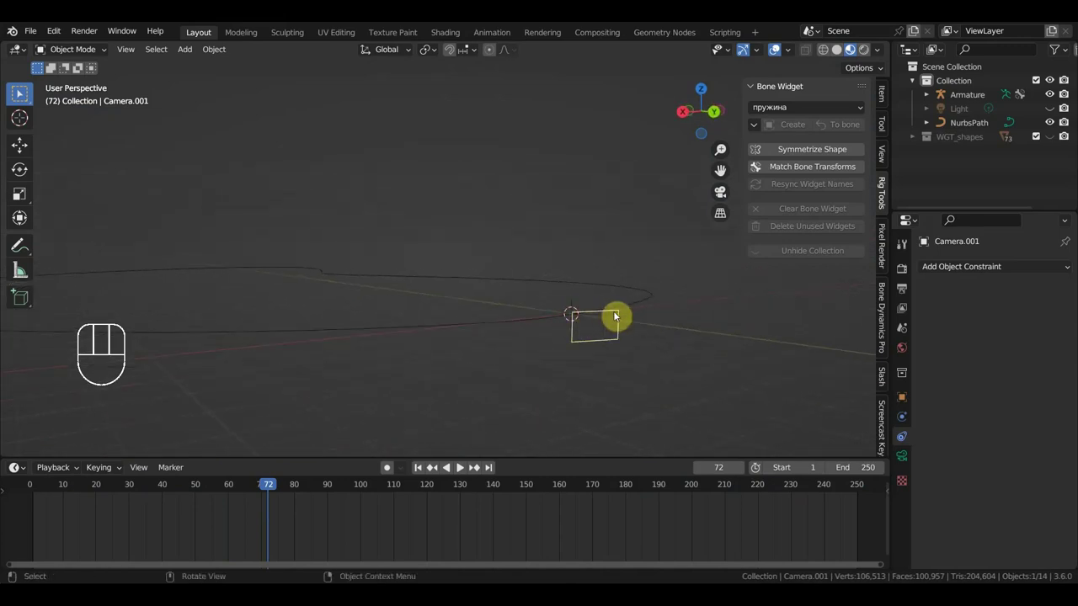
{"action": "left_click_drag", "start_coordinate": [543, 358], "coordinate": [644, 358]}
{"action": "left_click_drag", "start_coordinate": [504, 355], "coordinate": [518, 355]}
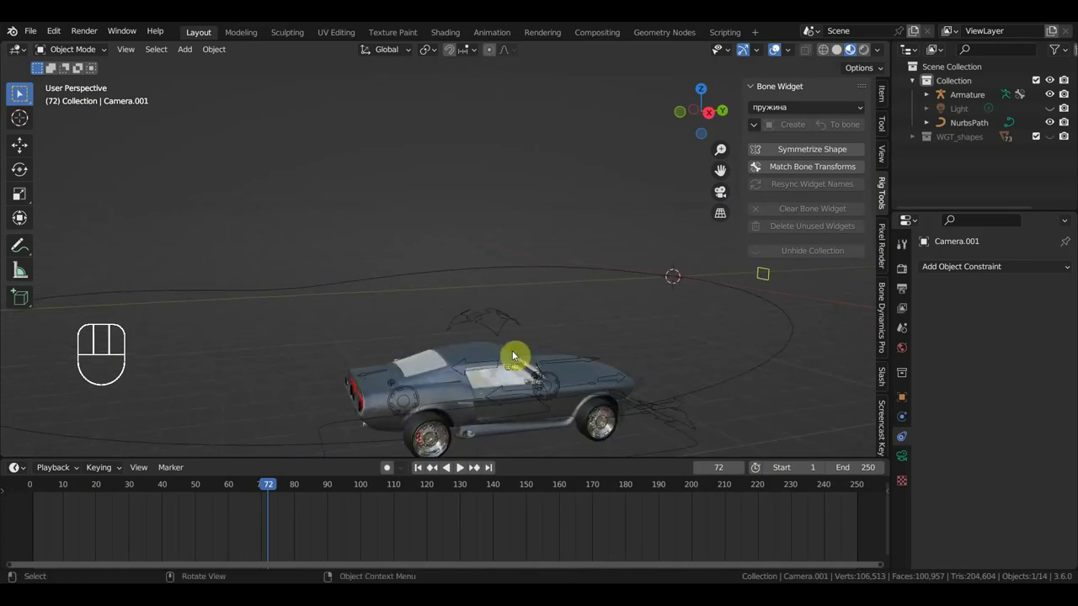
Select the armature and toggle Fixed Position on its AutoPath constraint while viewing through the camera
{"action": "left_click", "coordinate": [439, 430]}
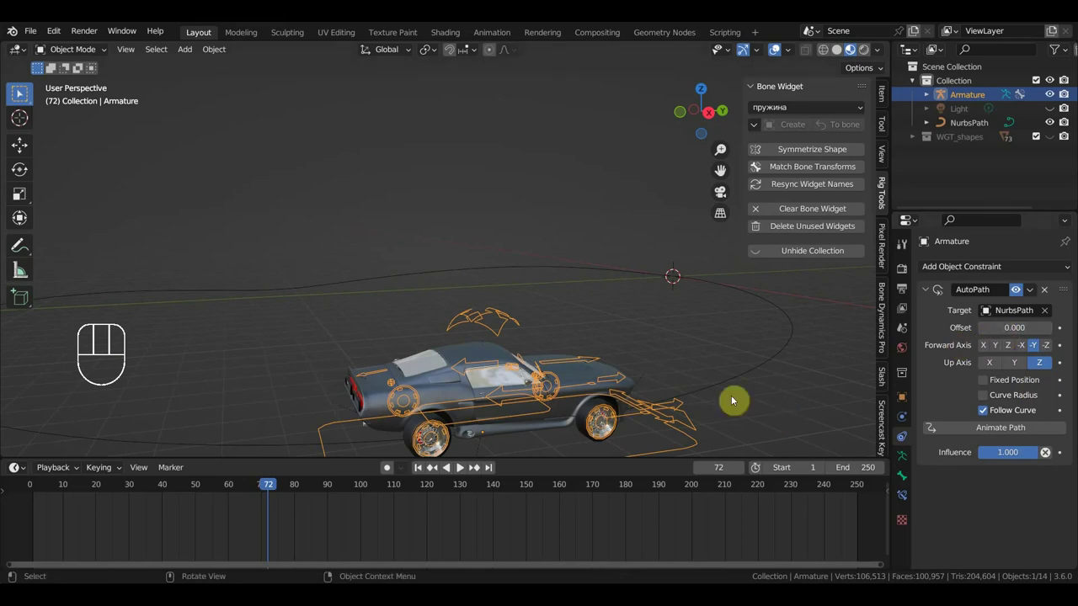
{"action": "key", "text": "KP_0"}
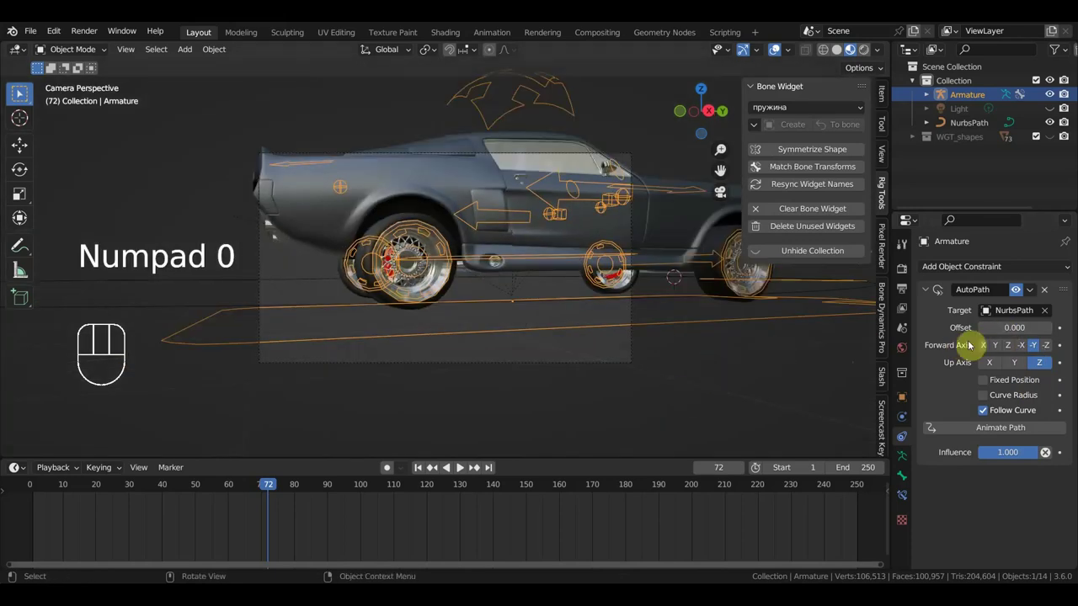
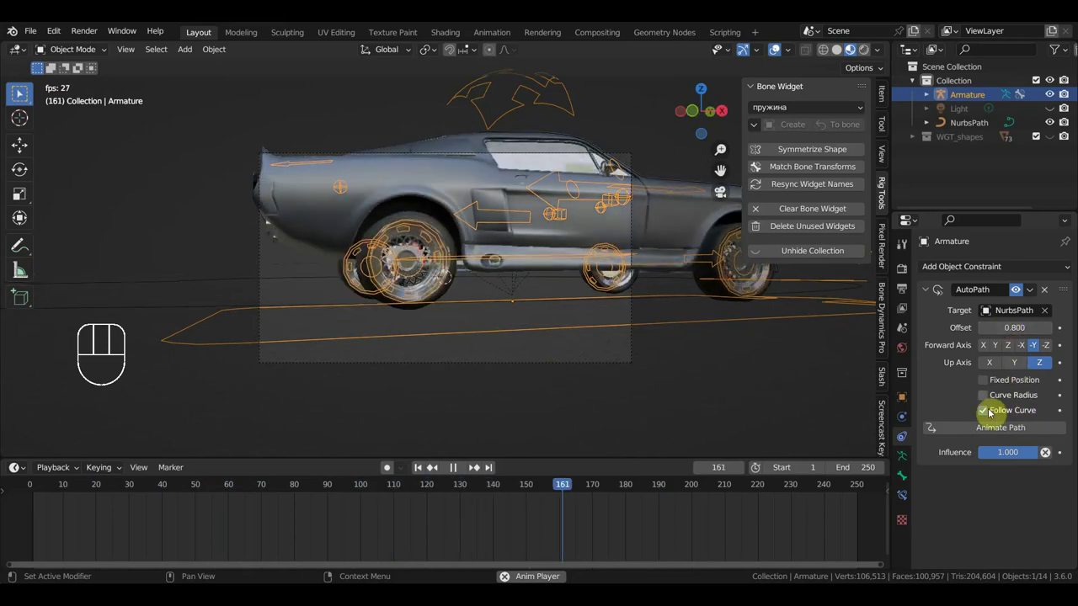
{"action": "left_click", "coordinate": [986, 385]}
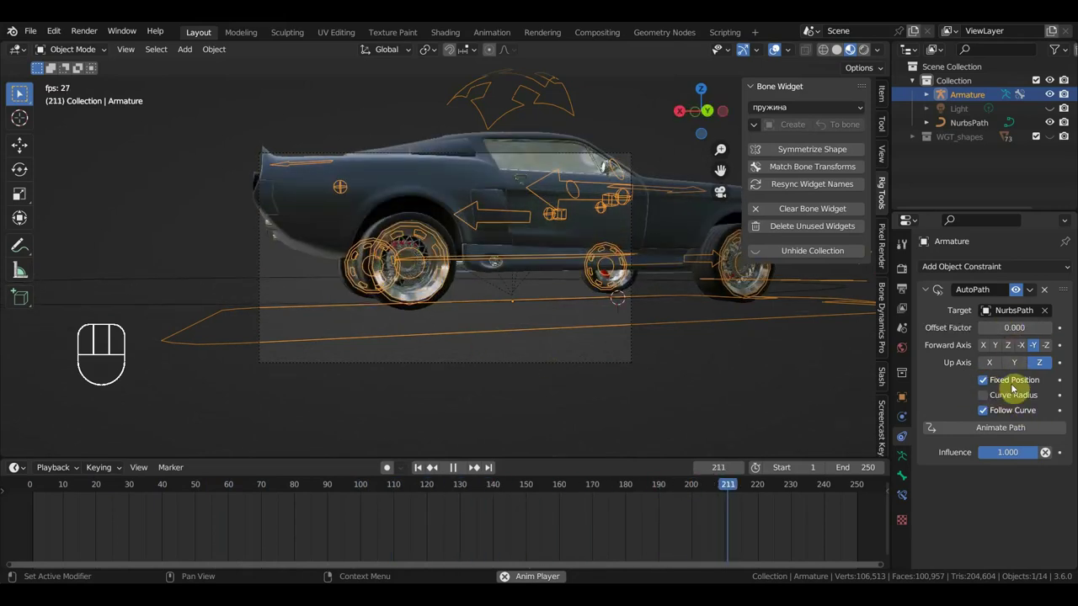
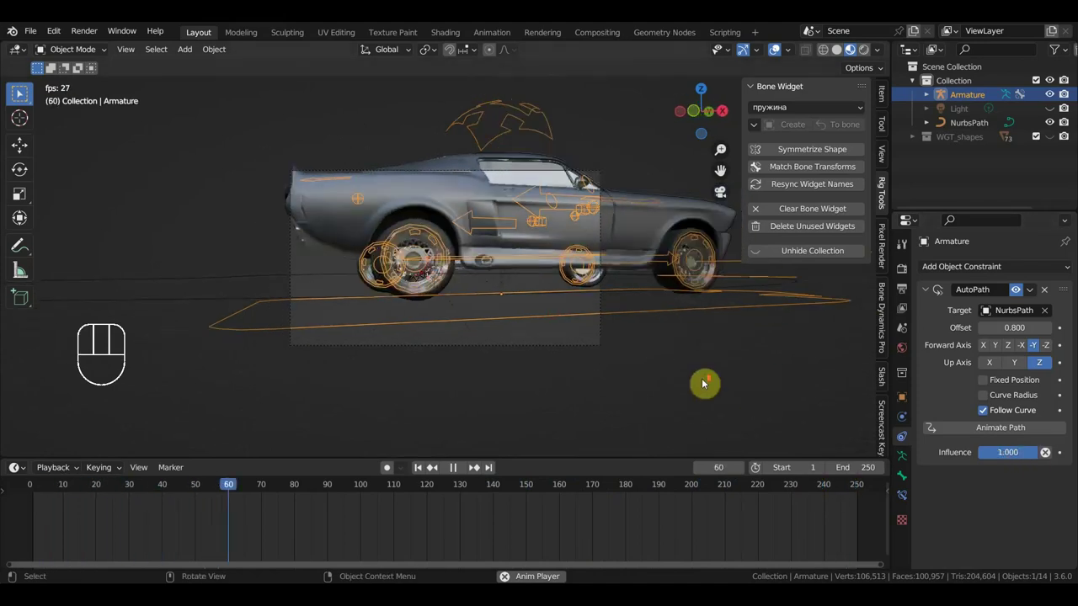
Stop playback and re-aim Camera.001 so it frames the car head-on
{"action": "left_click_drag", "start_coordinate": [707, 382], "coordinate": [759, 392]}
{"action": "key", "text": "space"}
{"action": "key", "text": "KP_0"}
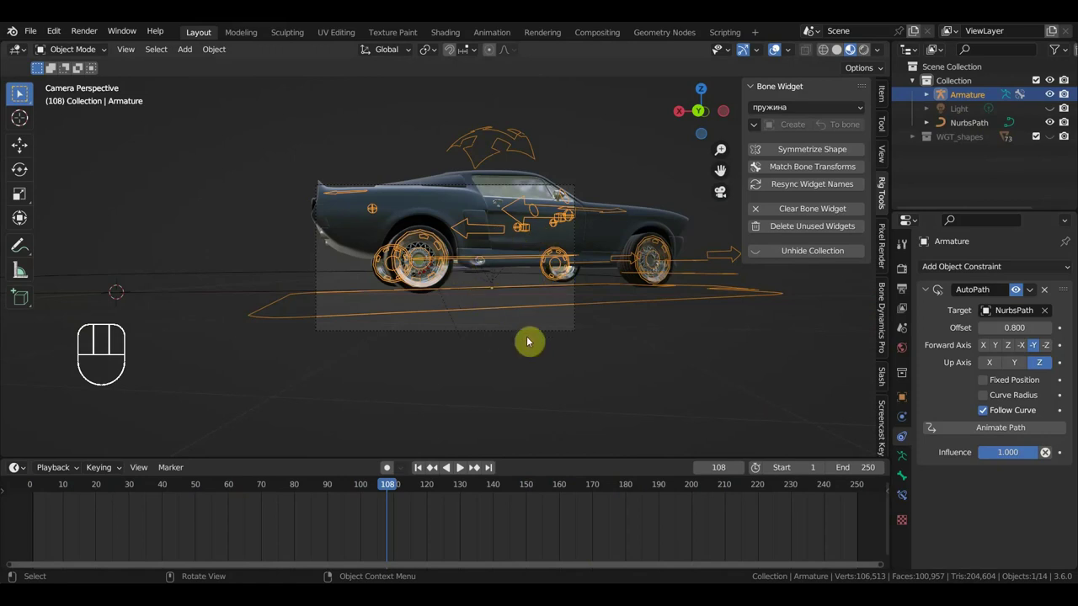
{"action": "left_click", "coordinate": [572, 328]}
{"action": "key", "text": "shift+f"}
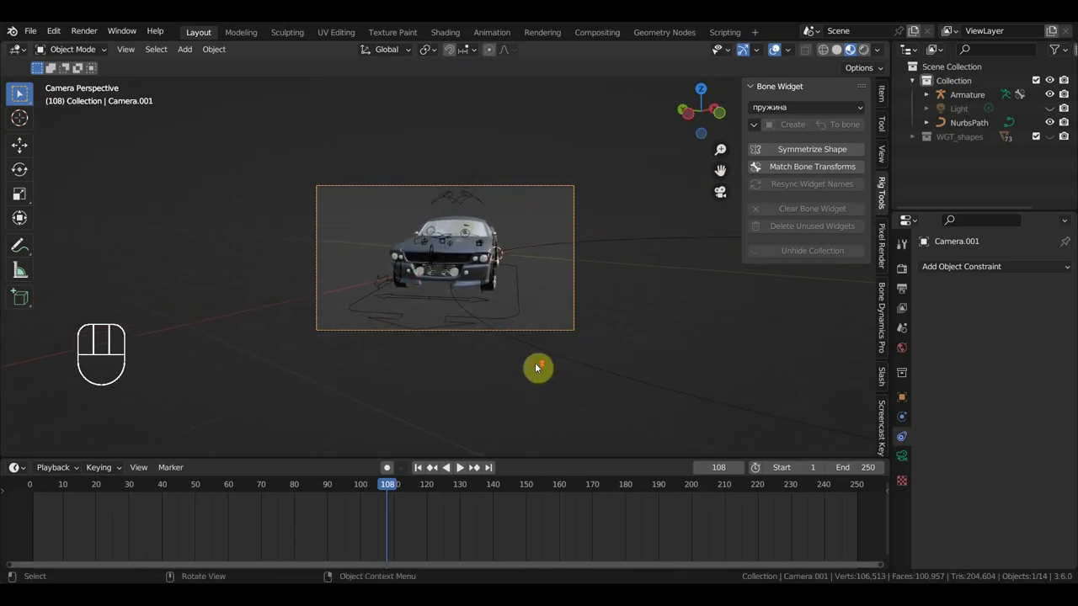
Preview the car driving toward the lens, stopping at frame 28
{"action": "key", "text": "space"}
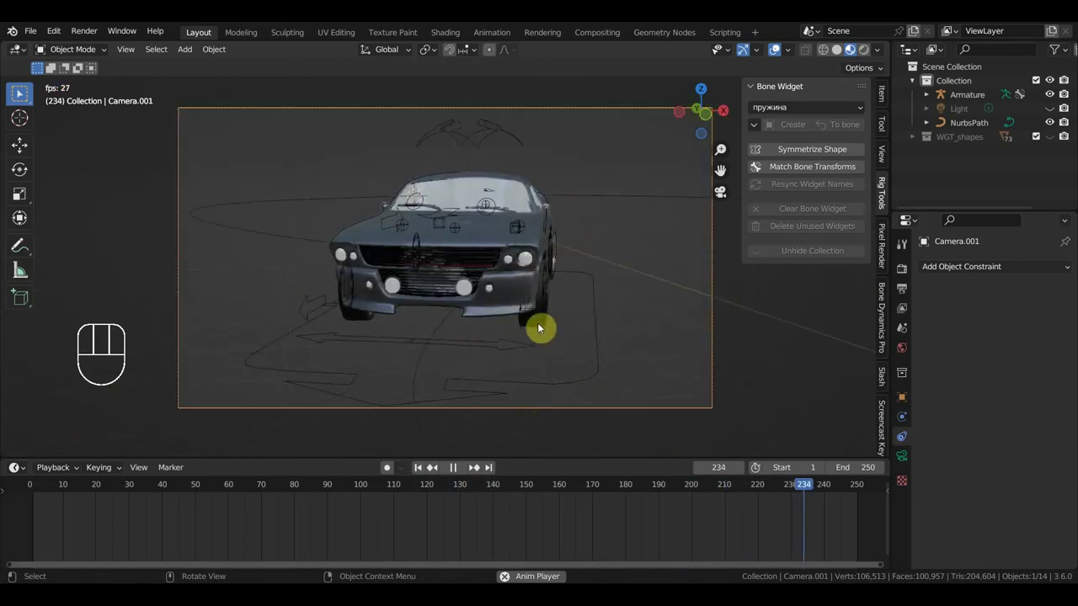
{"action": "key", "text": "space"}
Bring up the object context menu on the tyre Tyre_low.002
{"action": "right_click", "coordinate": [545, 324]}
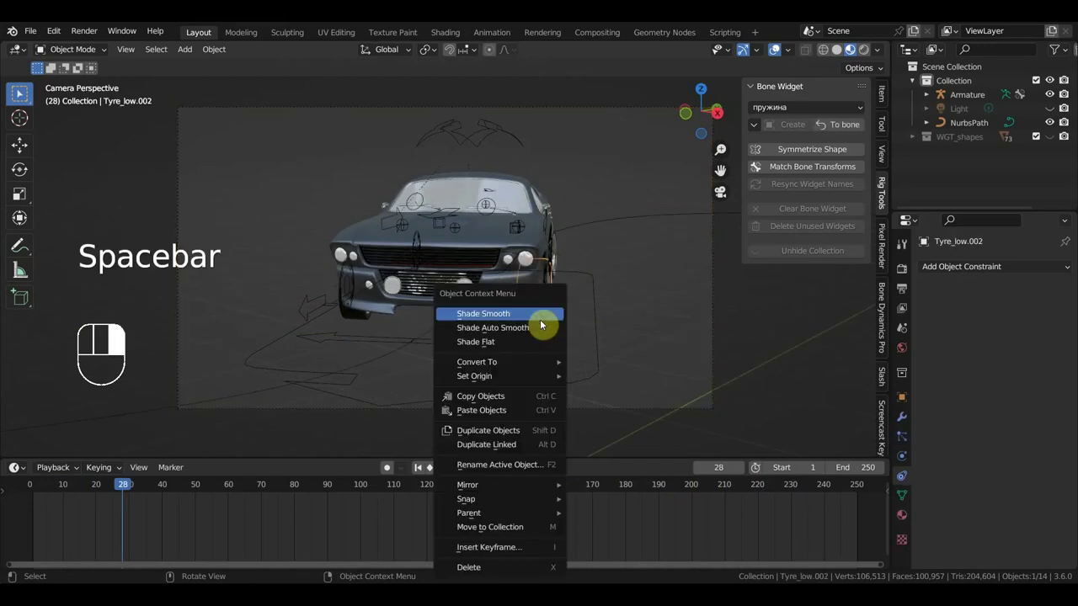
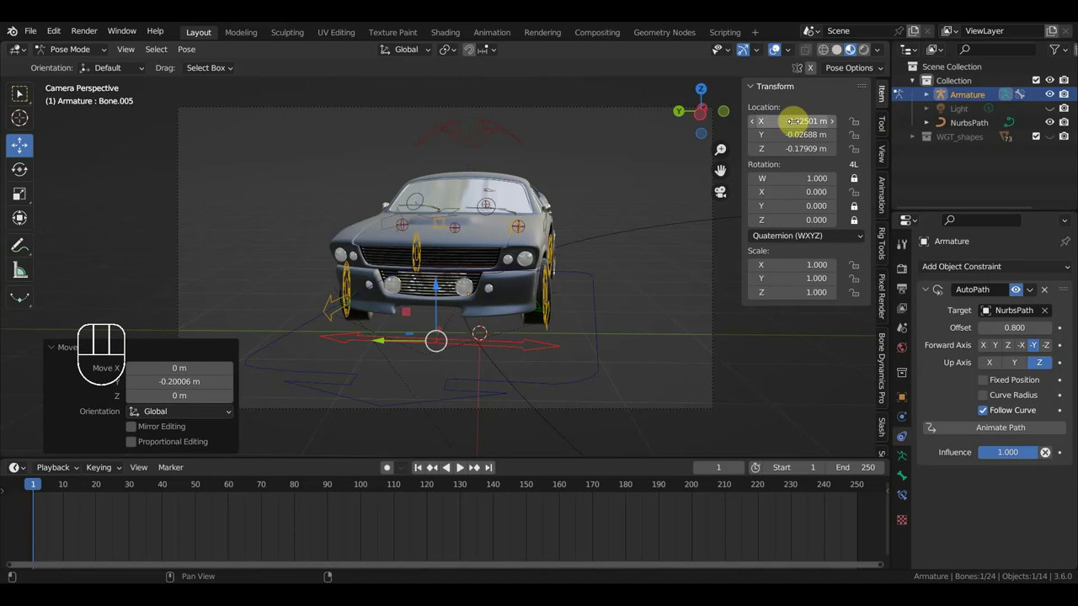
Move Bone.005 to about X −0.56 m, Y −0.07 m and check it through the camera
{"action": "key", "text": "f"}
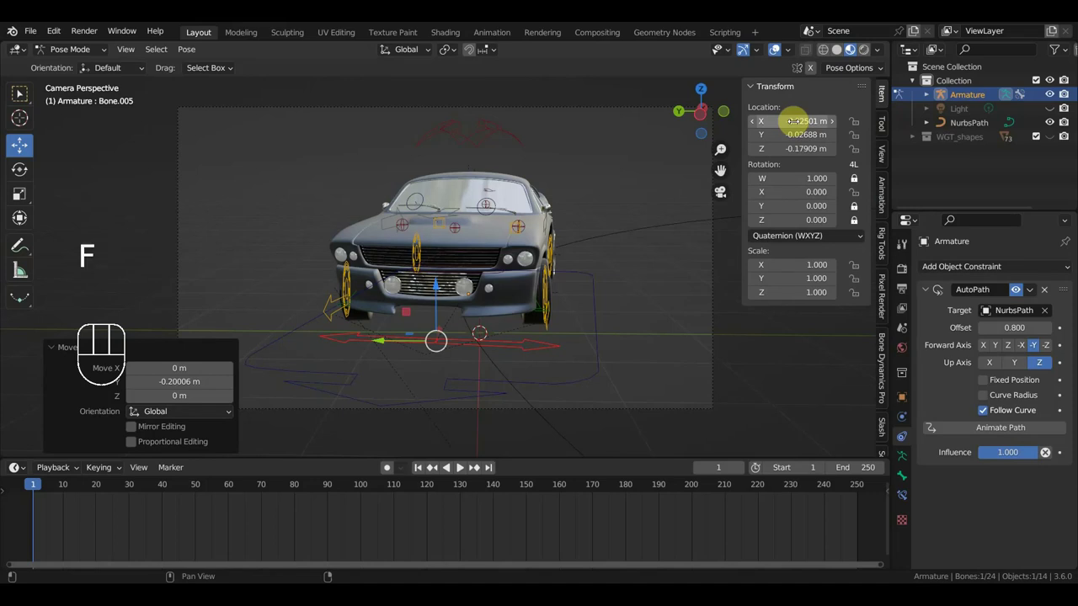
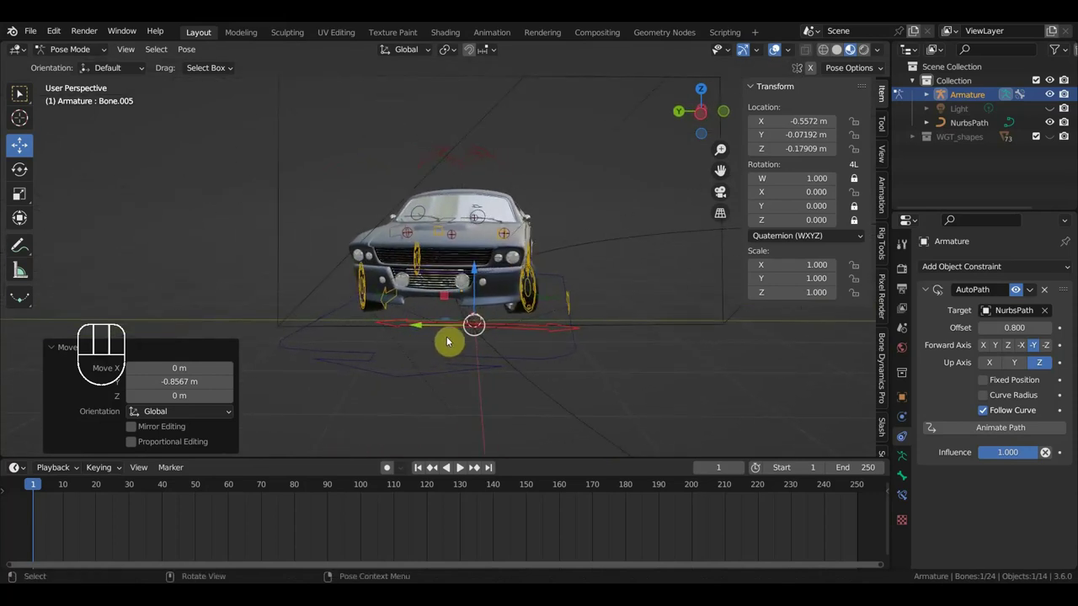
{"action": "key", "text": "KP_0"}
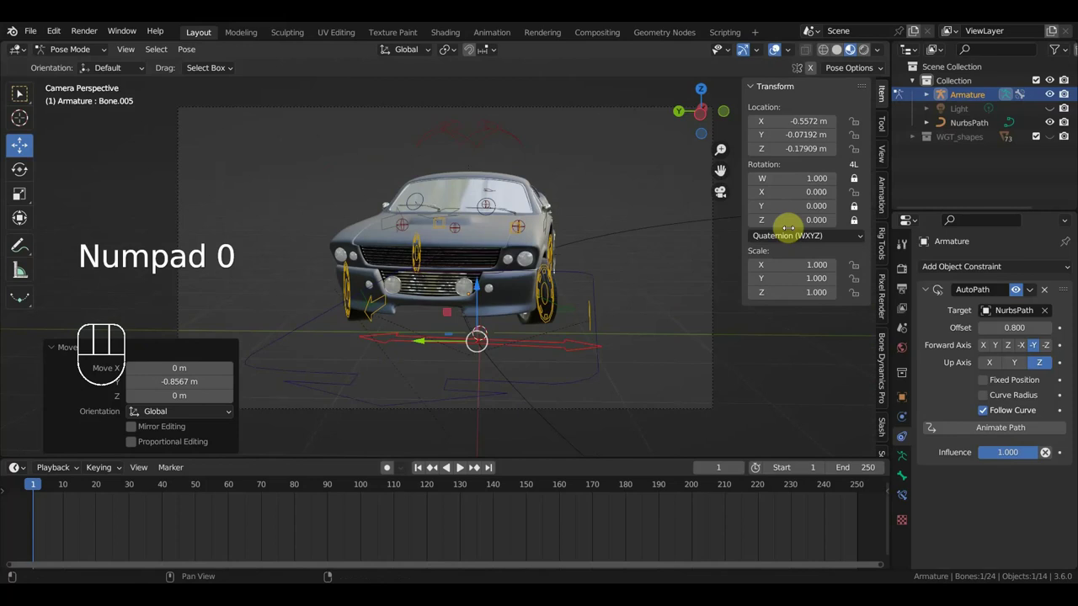
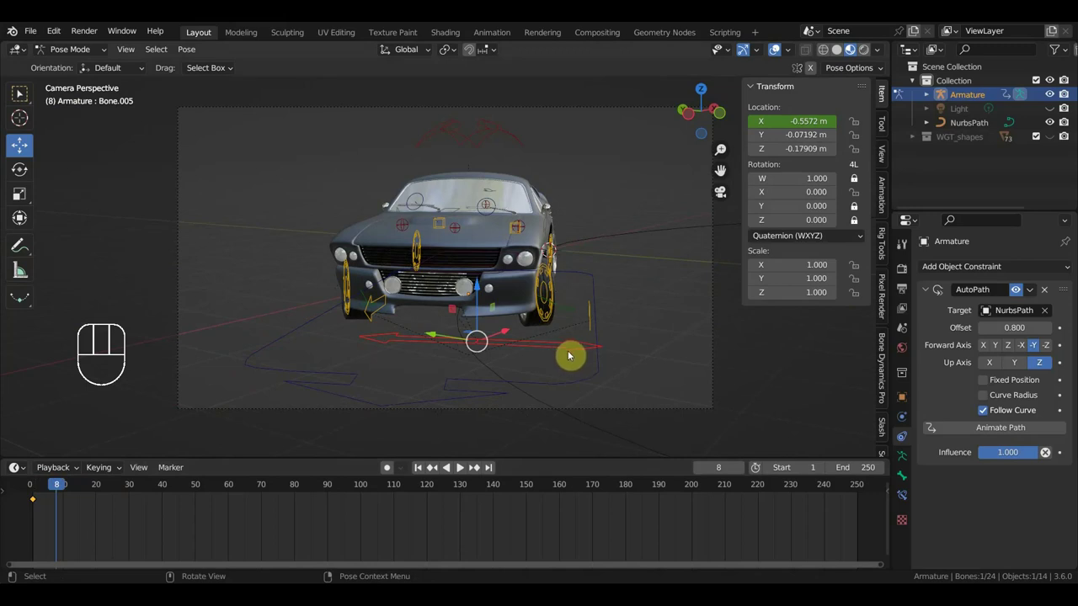
Review the car through the camera with overlays toggled, then scrub to frame 24
{"action": "left_click_drag", "start_coordinate": [534, 341], "coordinate": [540, 340]}
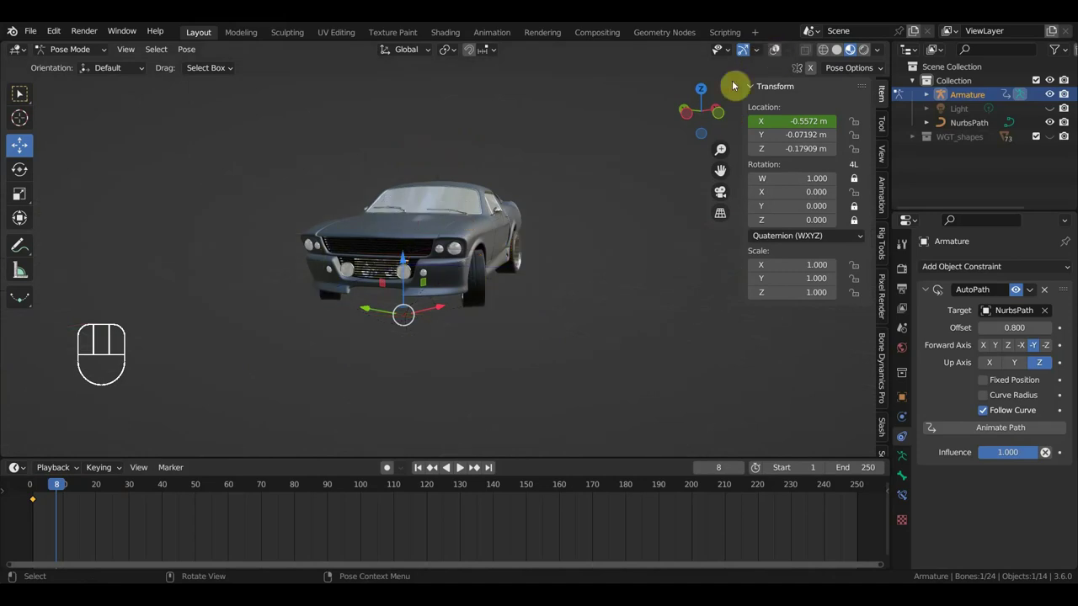
{"action": "key", "text": "KP_0"}
{"action": "left_click_drag", "start_coordinate": [52, 487], "coordinate": [71, 500]}
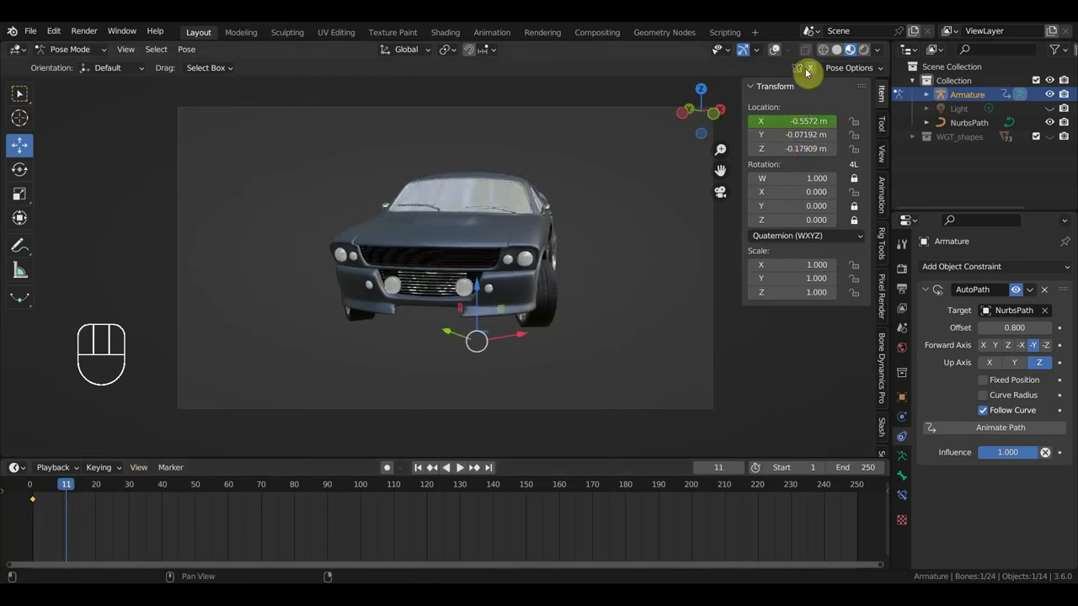
{"action": "left_click", "coordinate": [783, 50]}
{"action": "left_click_drag", "start_coordinate": [70, 491], "coordinate": [116, 512]}
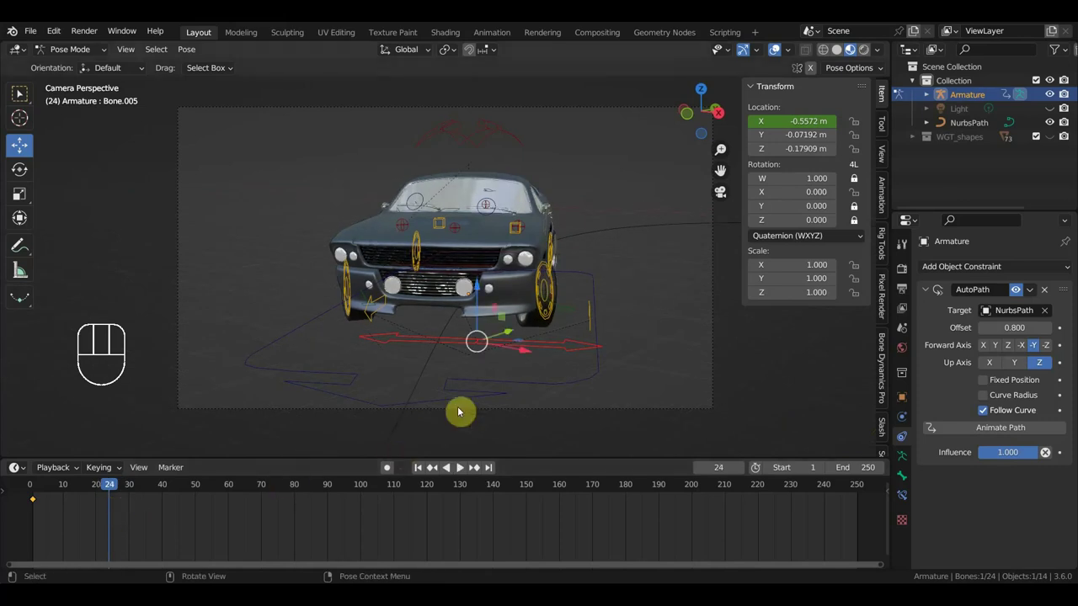
At frame 20 keyframe Bone.005's location at about X −0.08 m, Y −0.24 m
{"action": "left_click", "coordinate": [110, 492]}
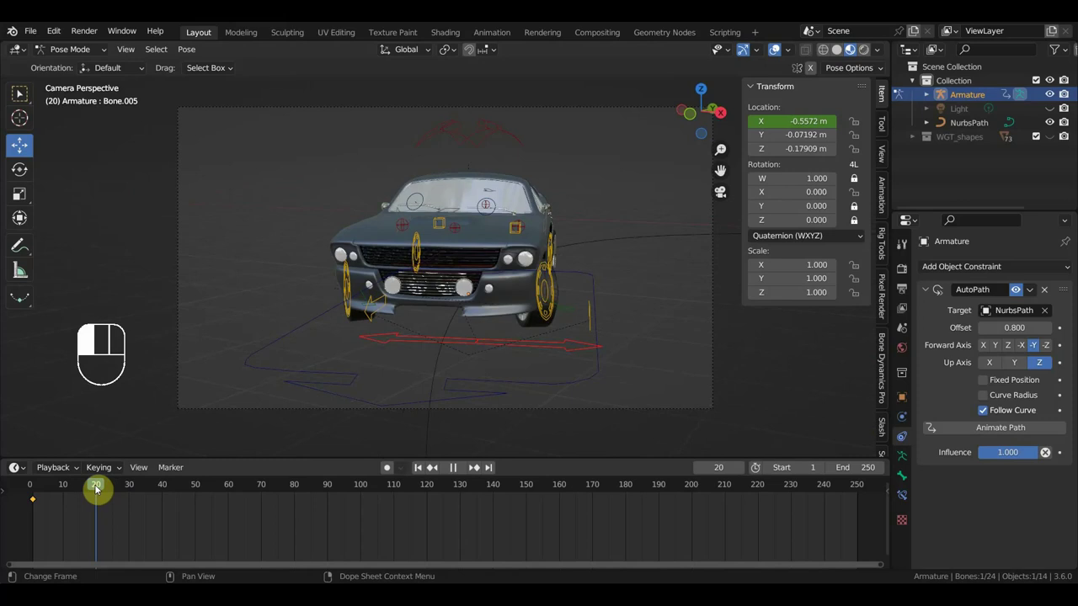
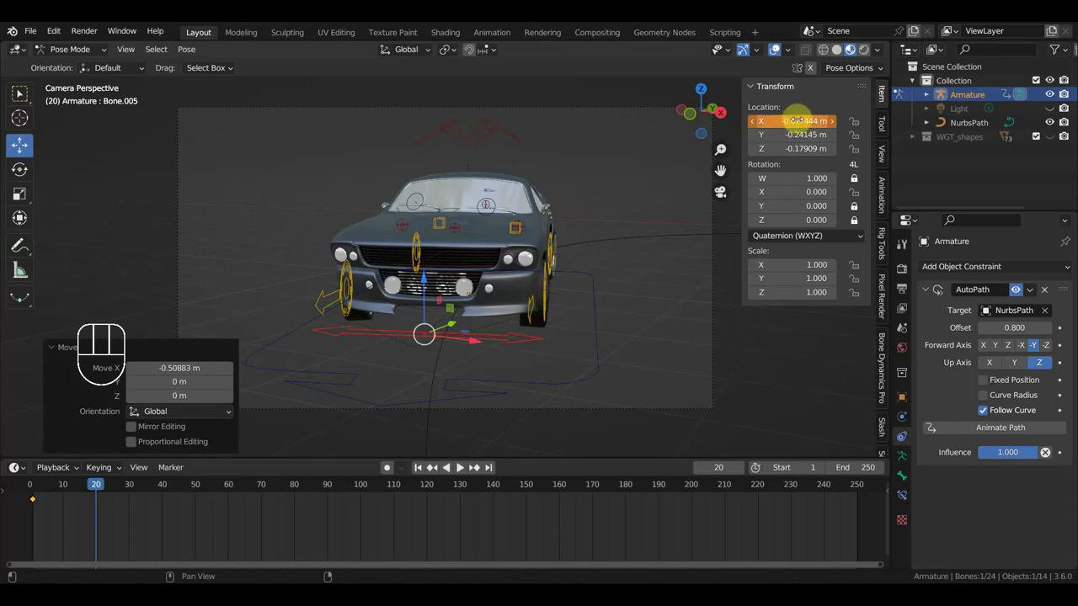
{"action": "key", "text": "i"}
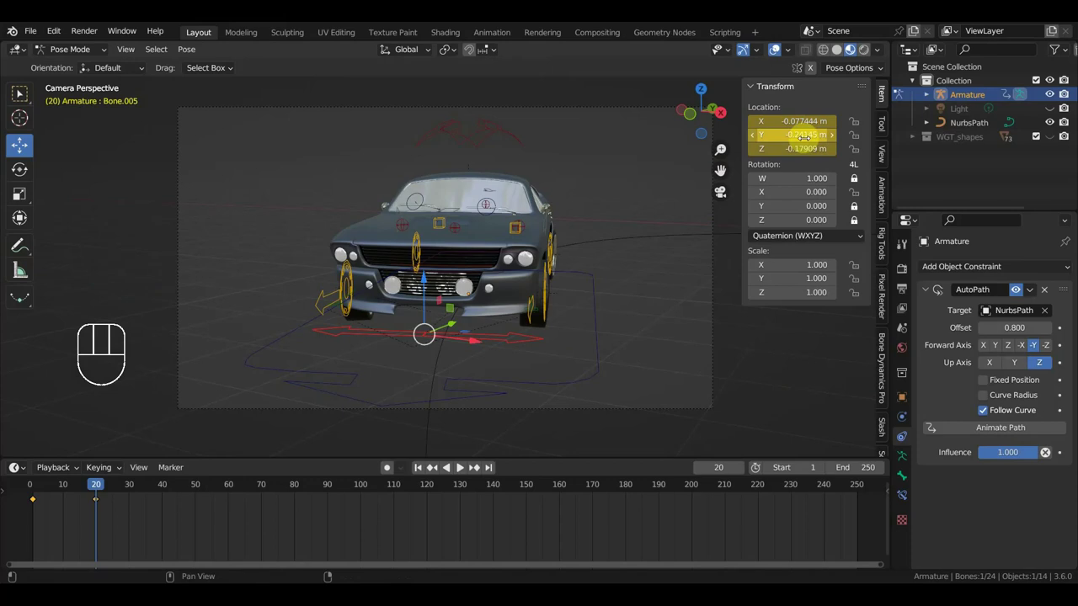
{"action": "key", "text": "ctrl+z"}
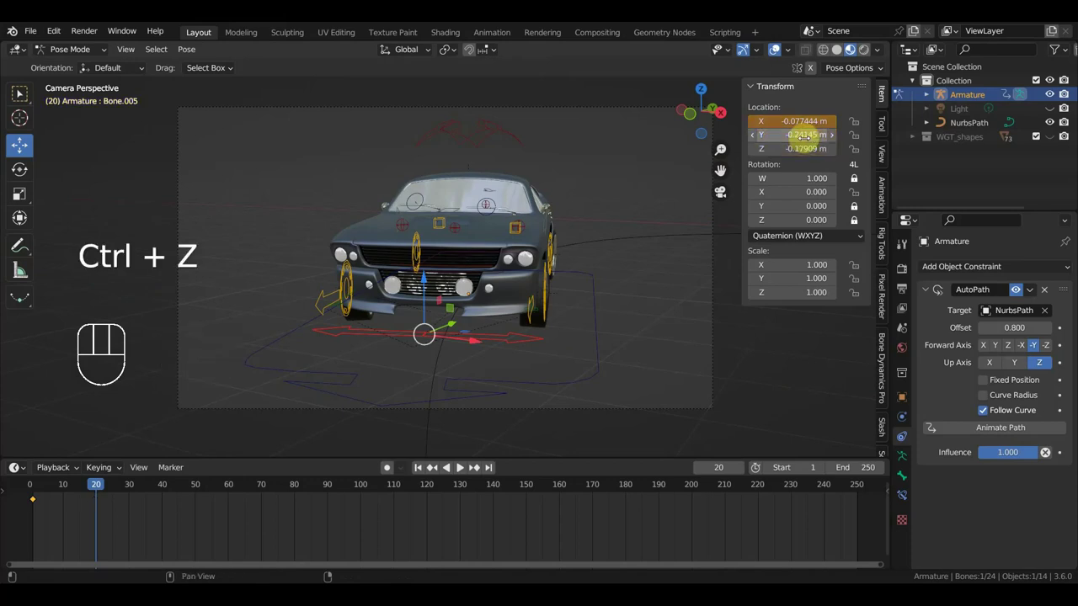
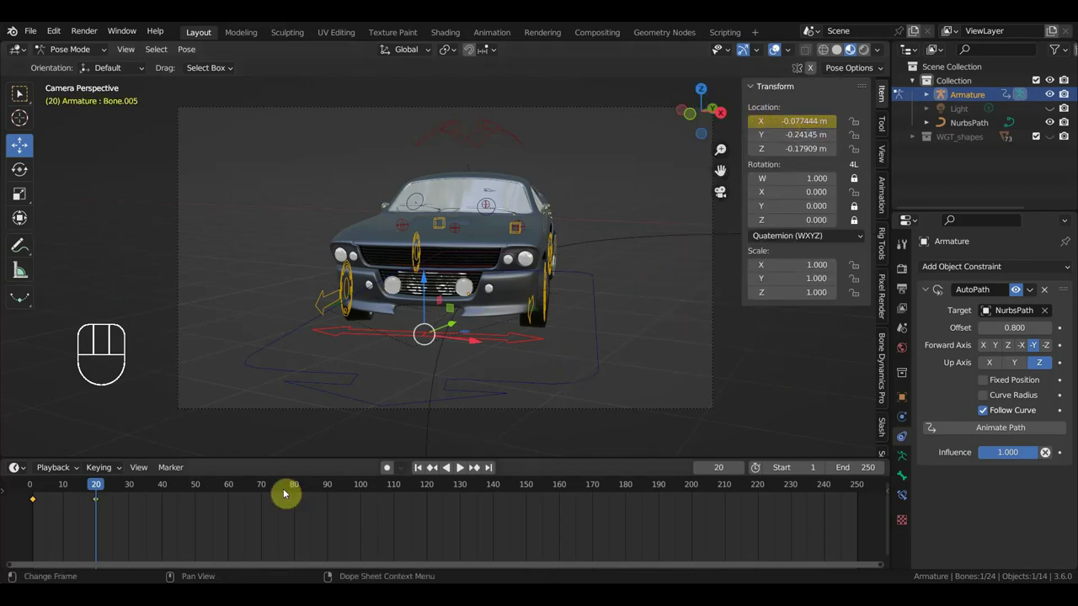
Scrub past frame 30, jump to frame 32 and start shifting Bone.005 along X
{"action": "left_click_drag", "start_coordinate": [87, 485], "coordinate": [235, 474]}
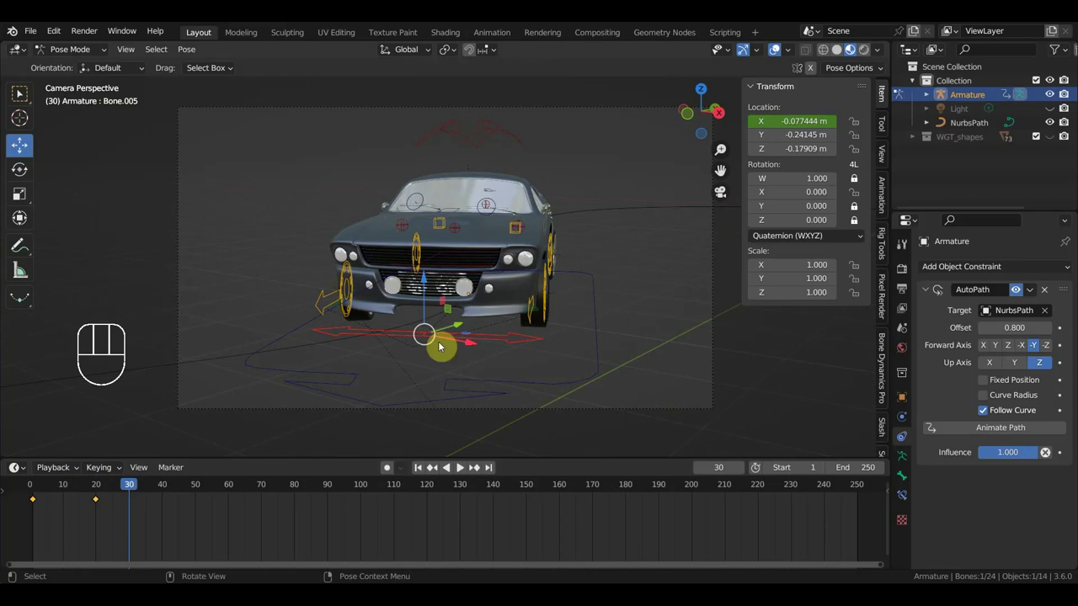
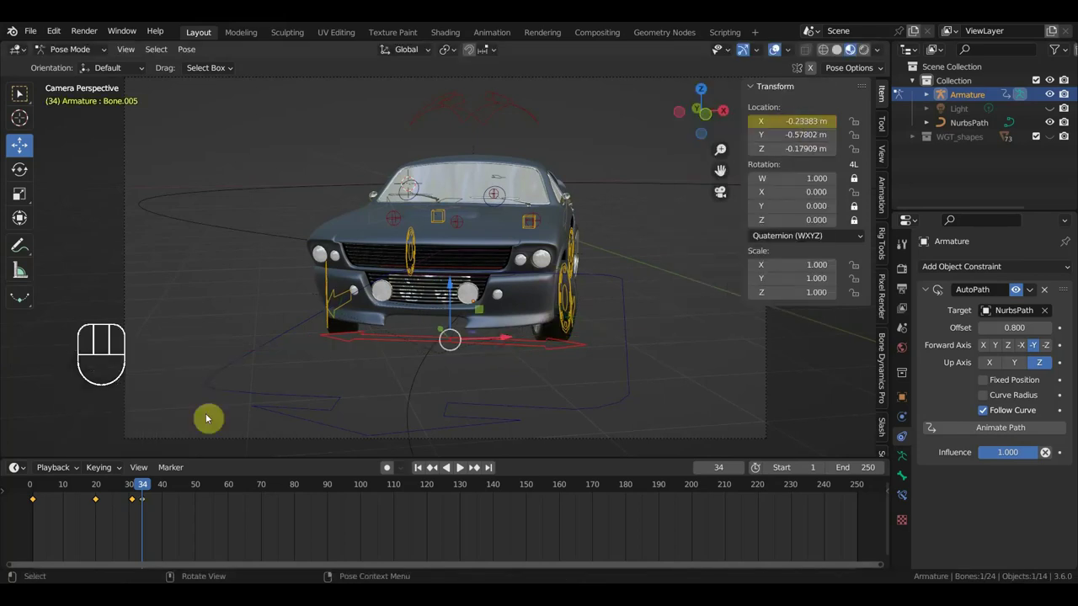
{"action": "left_click", "coordinate": [141, 495]}
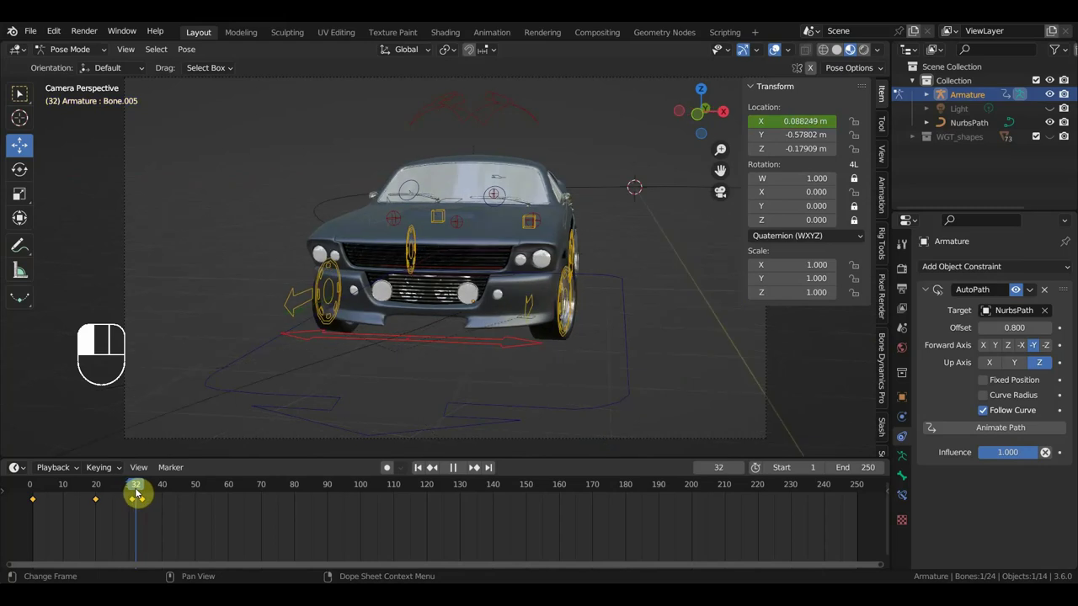
{"action": "left_click", "coordinate": [151, 506]}
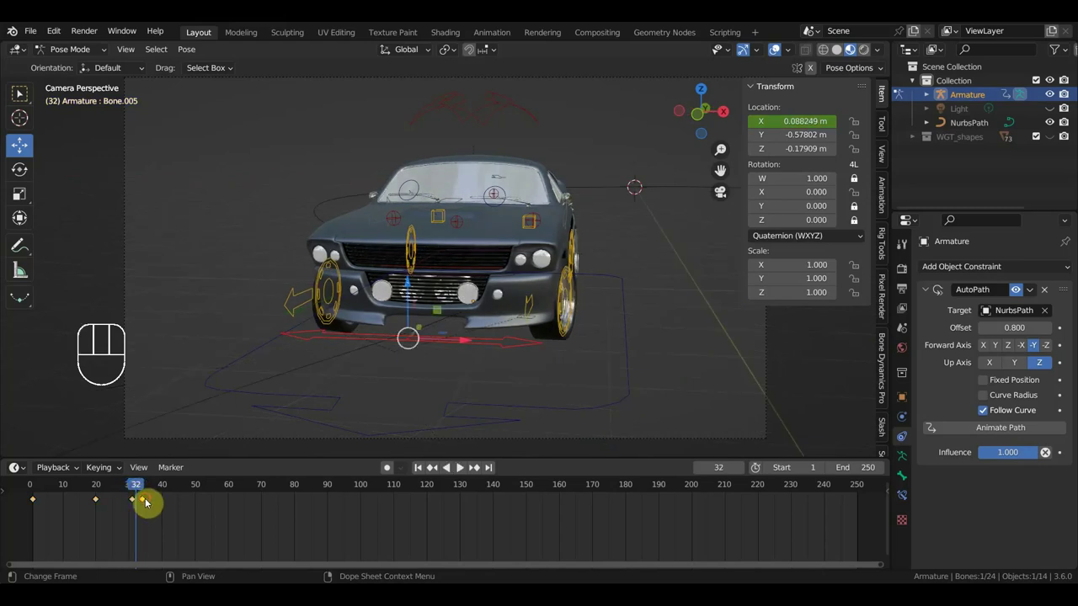
{"action": "key", "text": "g"}
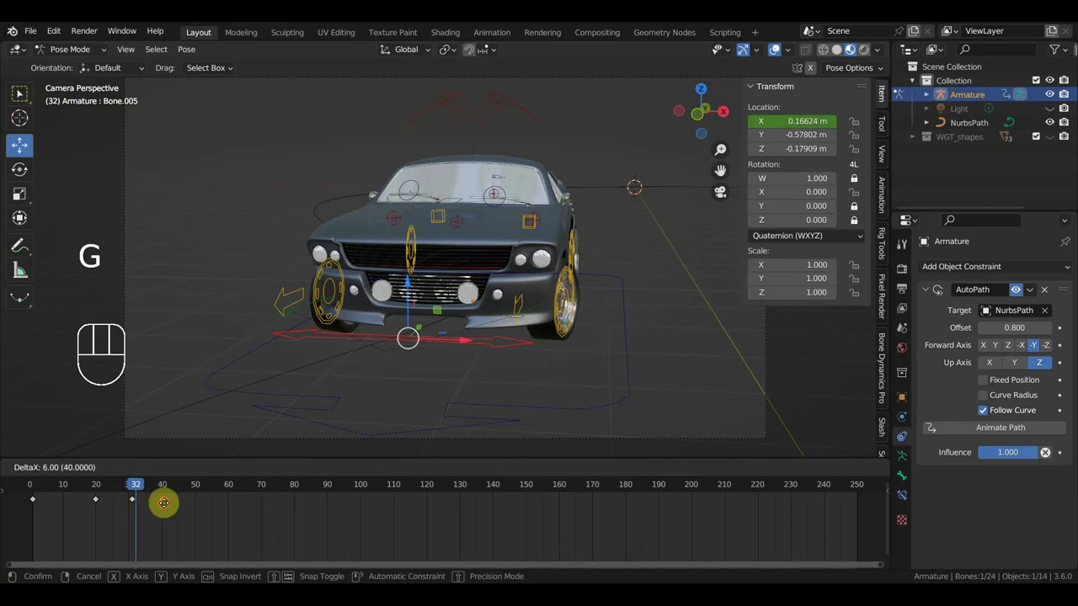
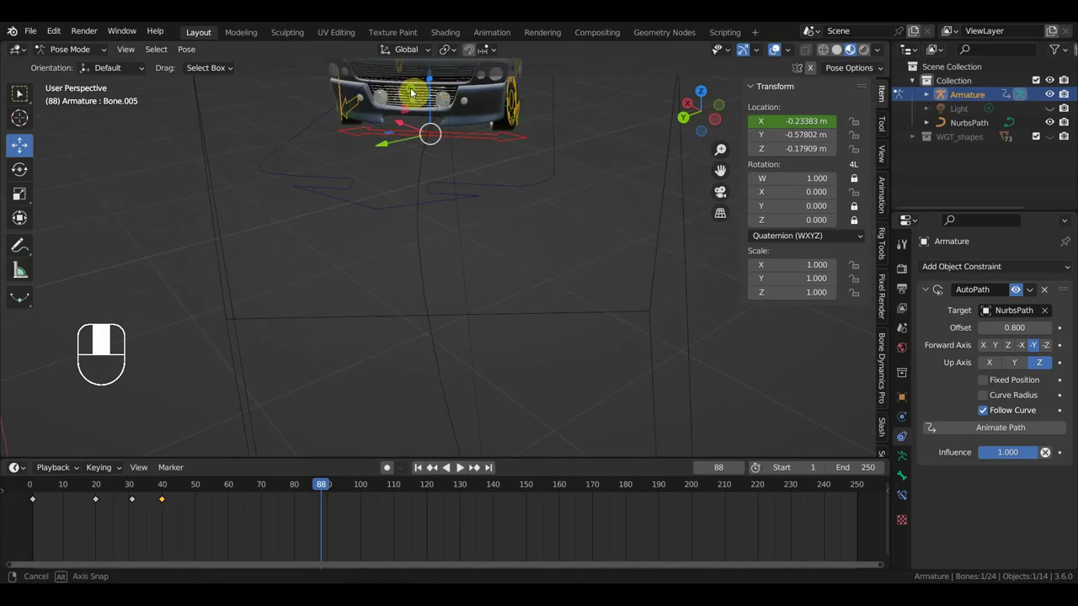
Frame the car in Top Orthographic view and select its root bone Bone.011
{"action": "key", "text": "KP_7"}
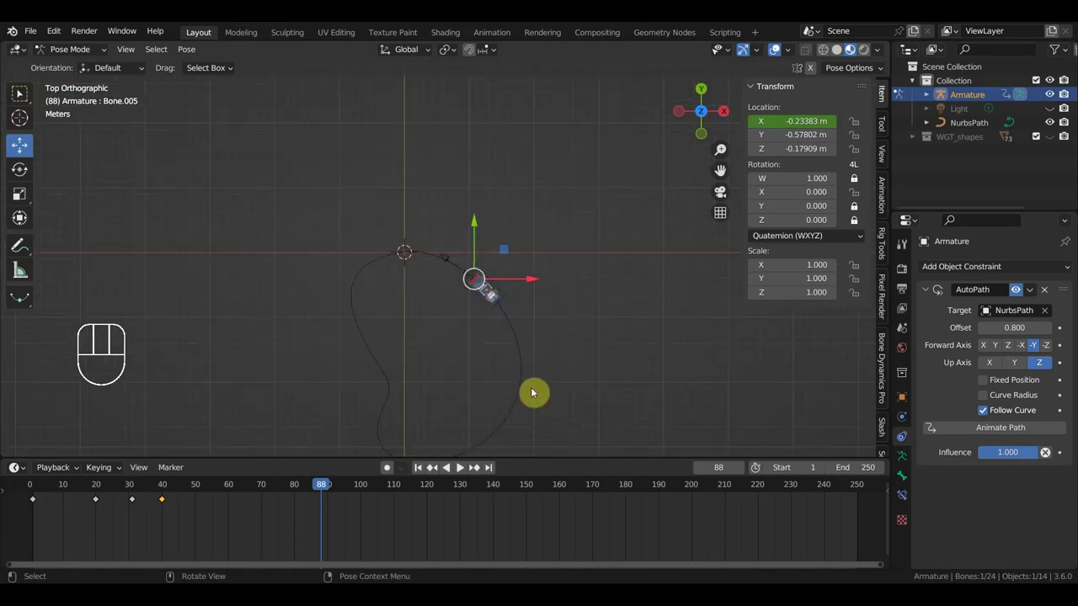
{"action": "left_click_drag", "start_coordinate": [513, 282], "coordinate": [475, 262]}
{"action": "left_click_drag", "start_coordinate": [487, 240], "coordinate": [481, 293]}
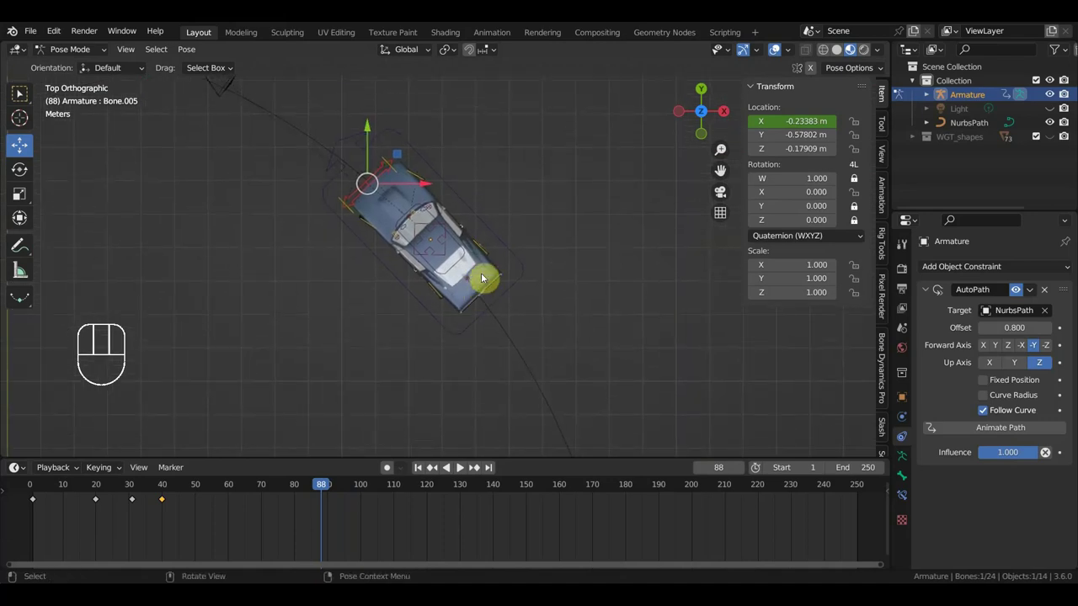
{"action": "left_click", "coordinate": [501, 236]}
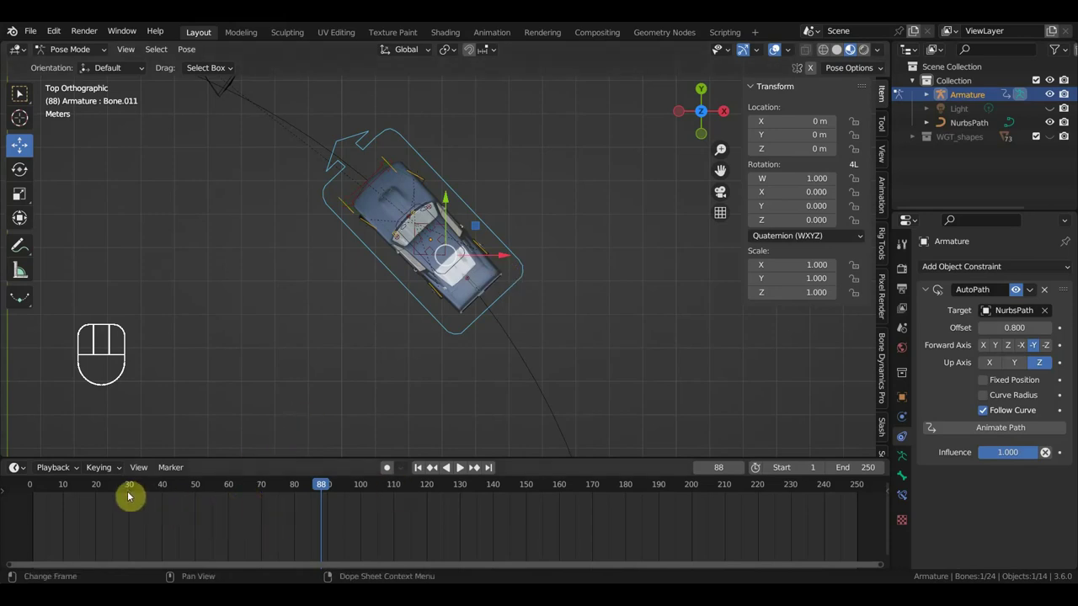
{"action": "left_click", "coordinate": [132, 491]}
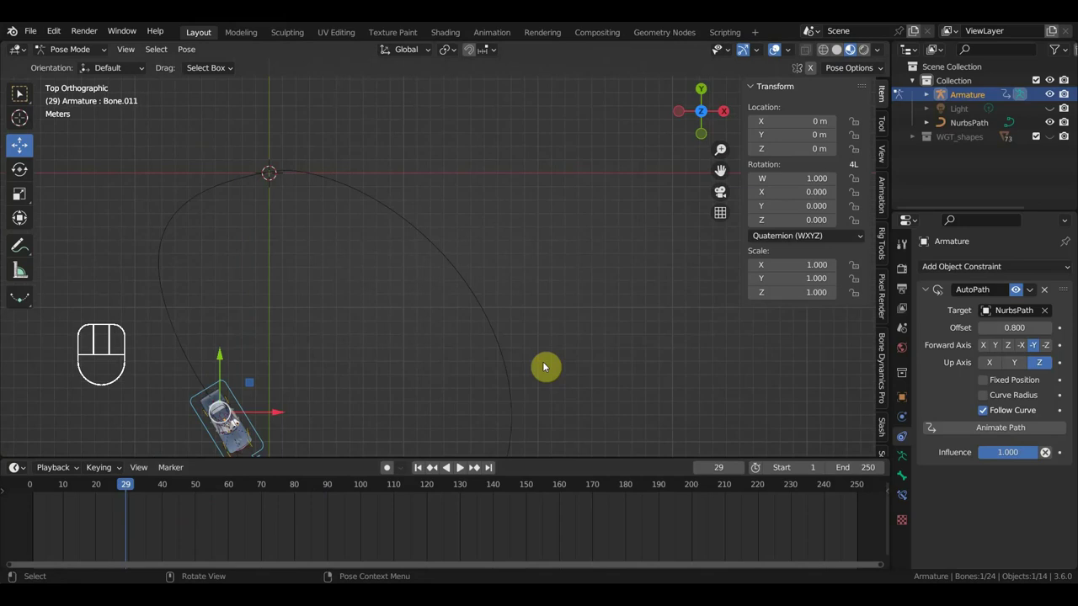
{"action": "left_click_drag", "start_coordinate": [543, 368], "coordinate": [542, 202]}
{"action": "left_click_drag", "start_coordinate": [406, 301], "coordinate": [467, 259]}
{"action": "left_click_drag", "start_coordinate": [135, 489], "coordinate": [195, 464]}
{"action": "left_click_drag", "start_coordinate": [275, 363], "coordinate": [200, 348]}
{"action": "key", "text": "KP_7"}
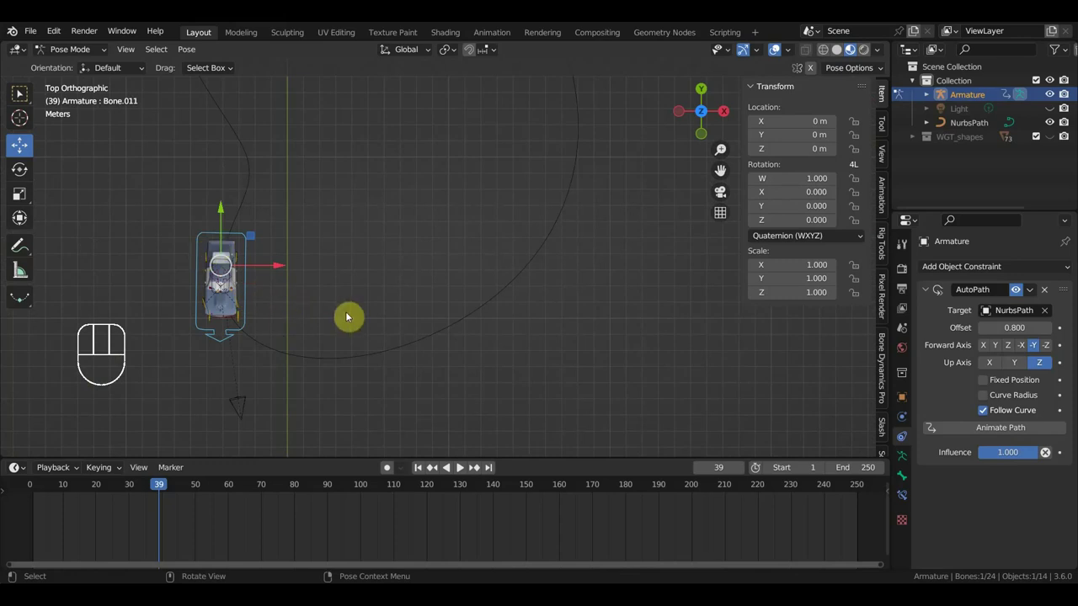
Rotate and move Bone.011 to follow the curve and keyframe the pose at frame 39
{"action": "key", "text": "r"}
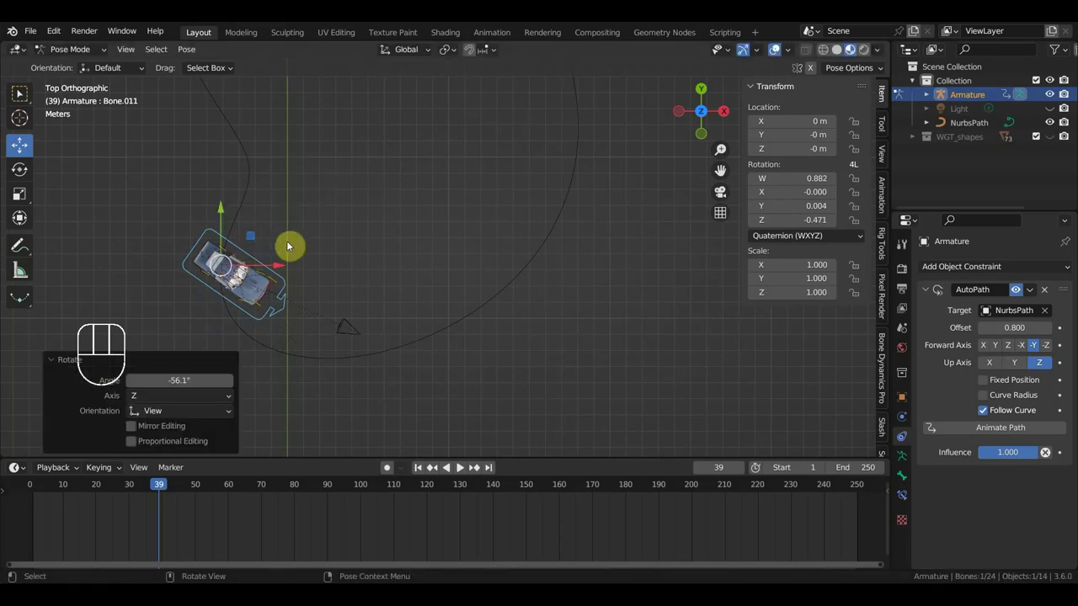
{"action": "key", "text": "g"}
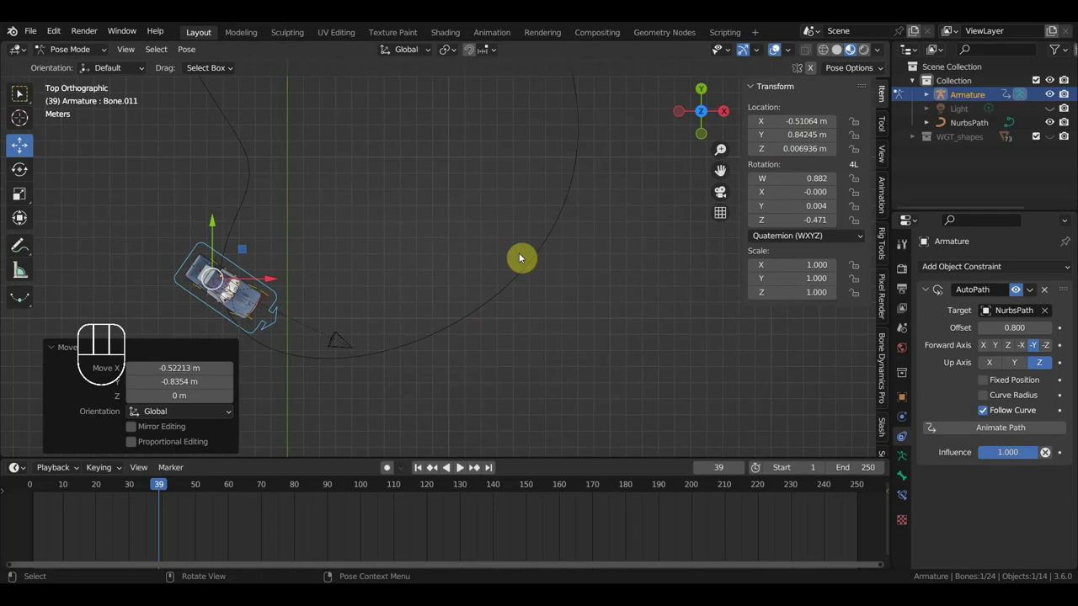
{"action": "key", "text": "i"}
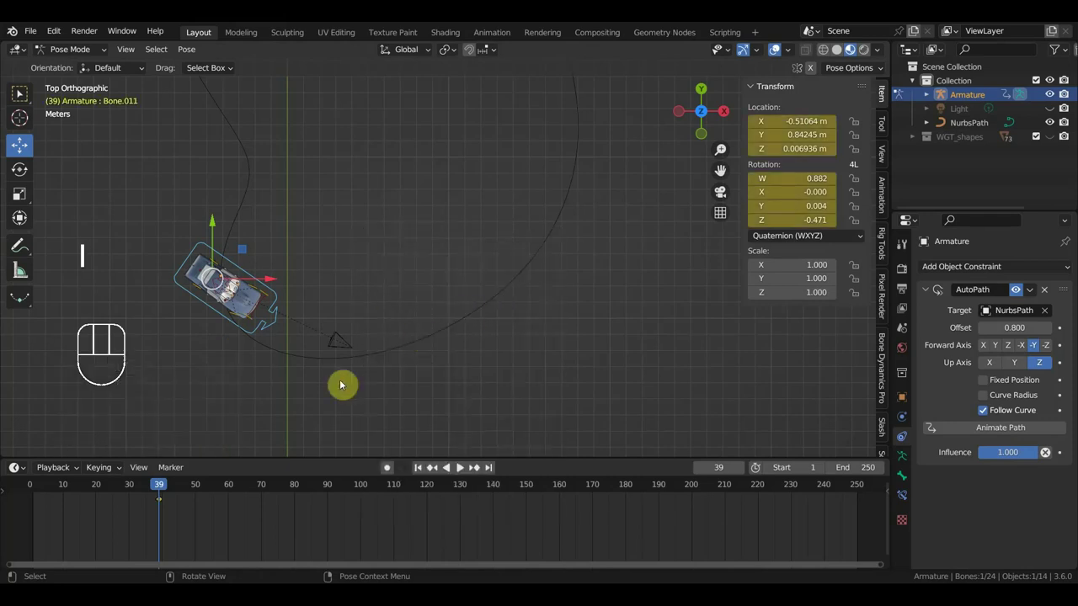
At frame 1 reset Bone.011 to its rest pose and keyframe it
{"action": "left_click", "coordinate": [38, 497]}
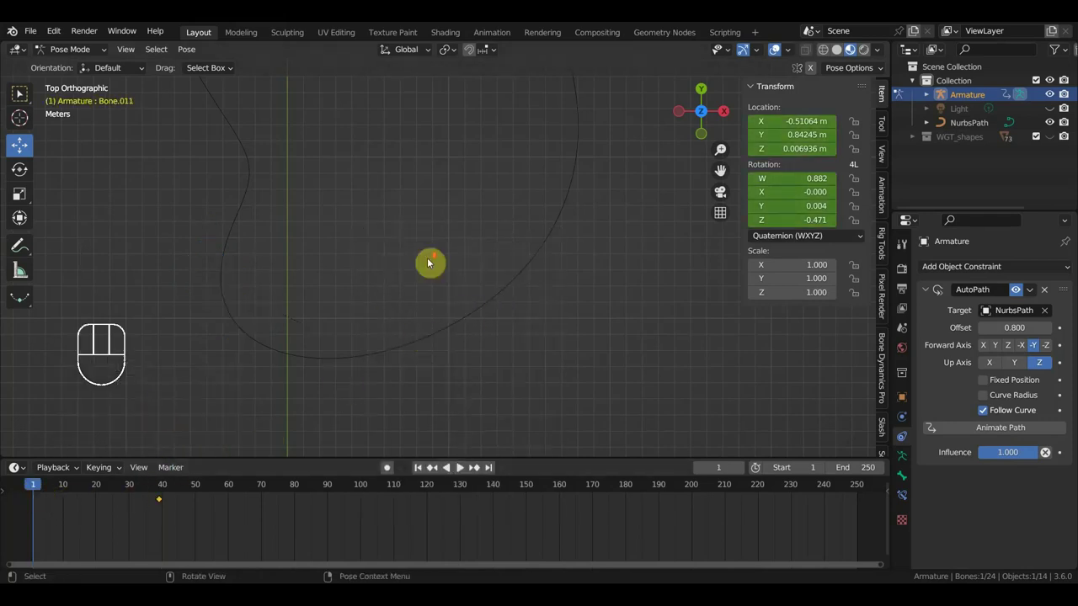
{"action": "left_click_drag", "start_coordinate": [454, 250], "coordinate": [431, 321]}
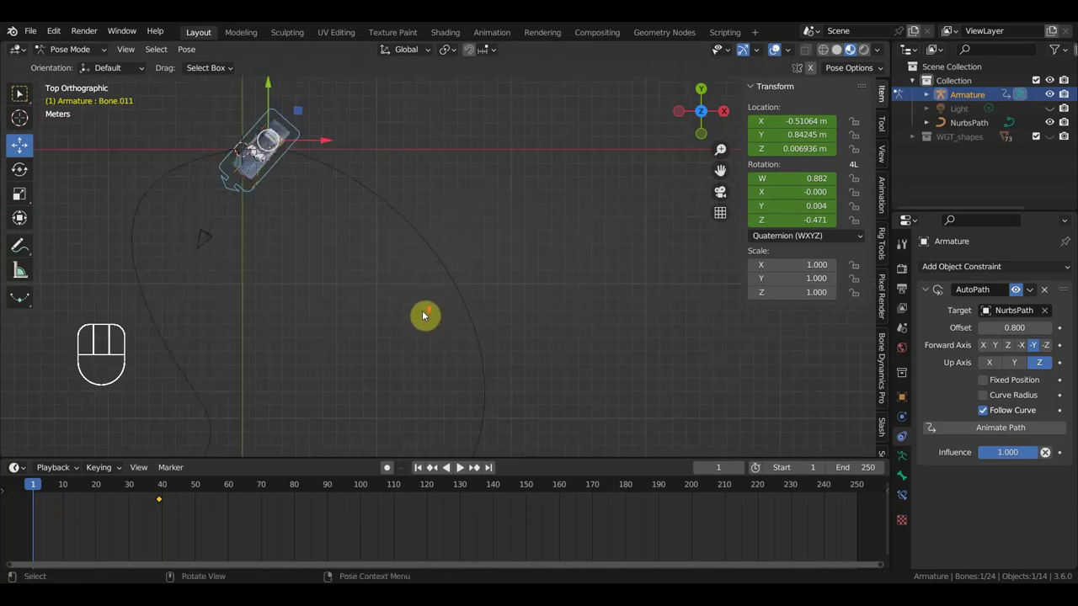
{"action": "key", "text": "alt+g"}
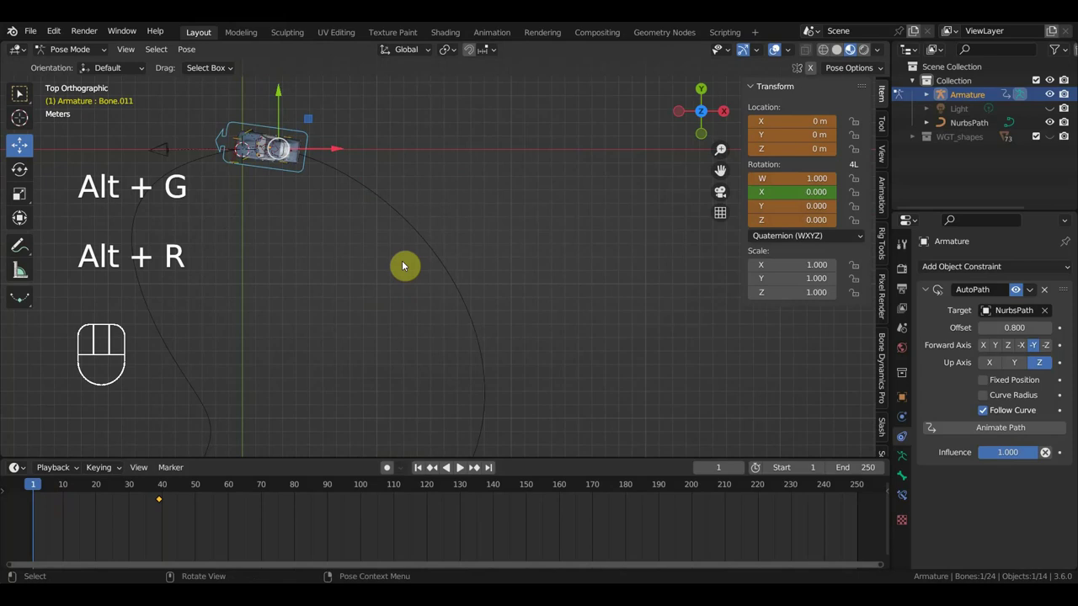
{"action": "key", "text": "i"}
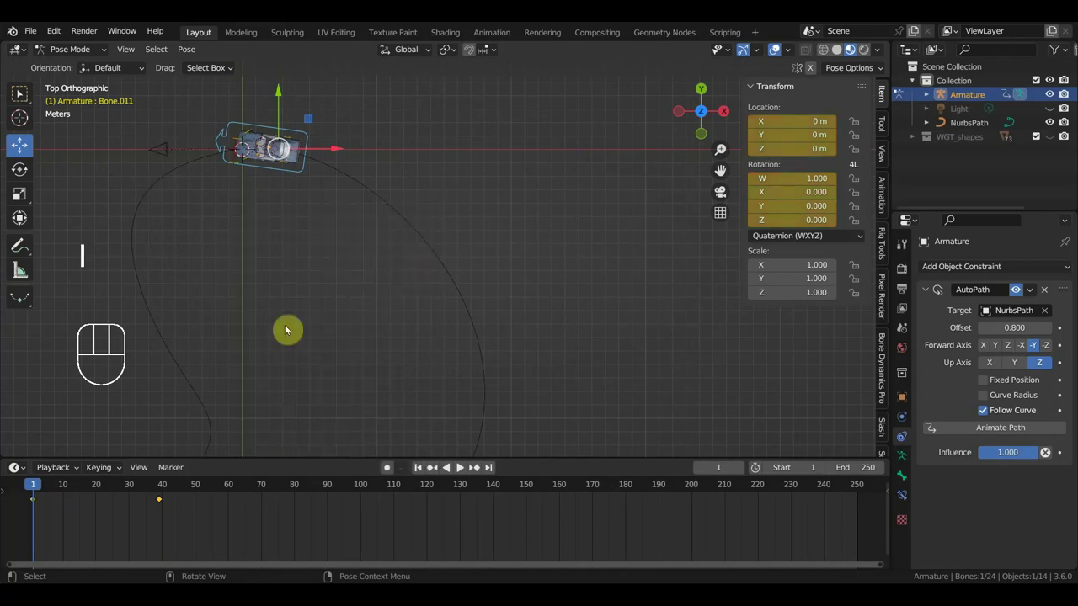
{"action": "left_click_drag", "start_coordinate": [40, 486], "coordinate": [109, 506]}
{"action": "middle_click", "coordinate": [525, 273]}
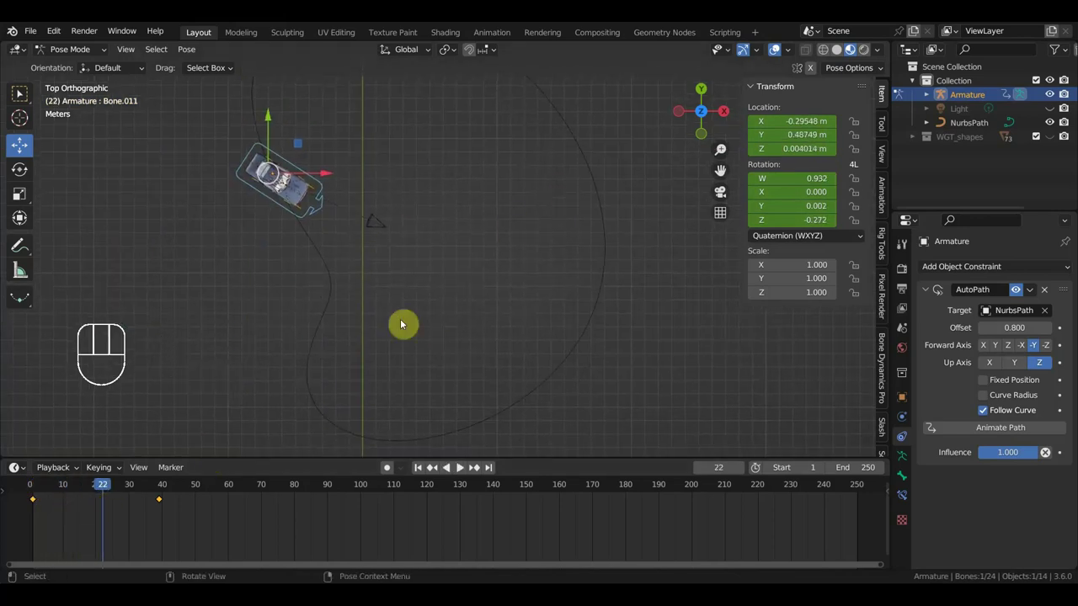
At frame 26 turn and move Bone.011 to about Y 4.62 m and keyframe the pose
{"action": "left_click_drag", "start_coordinate": [117, 489], "coordinate": [122, 490]}
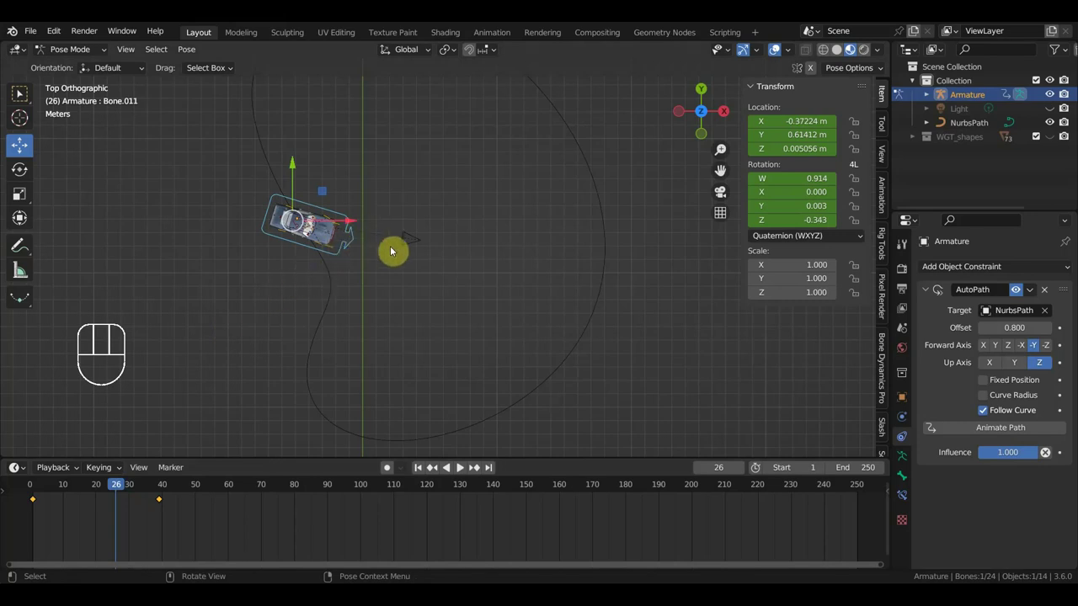
{"action": "key", "text": "r"}
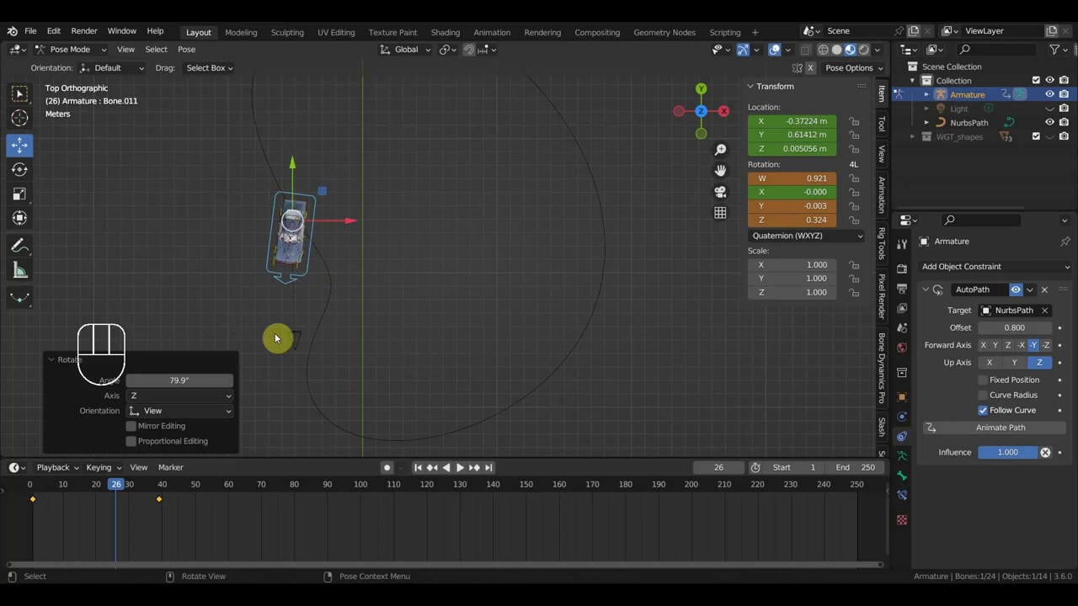
{"action": "key", "text": "g"}
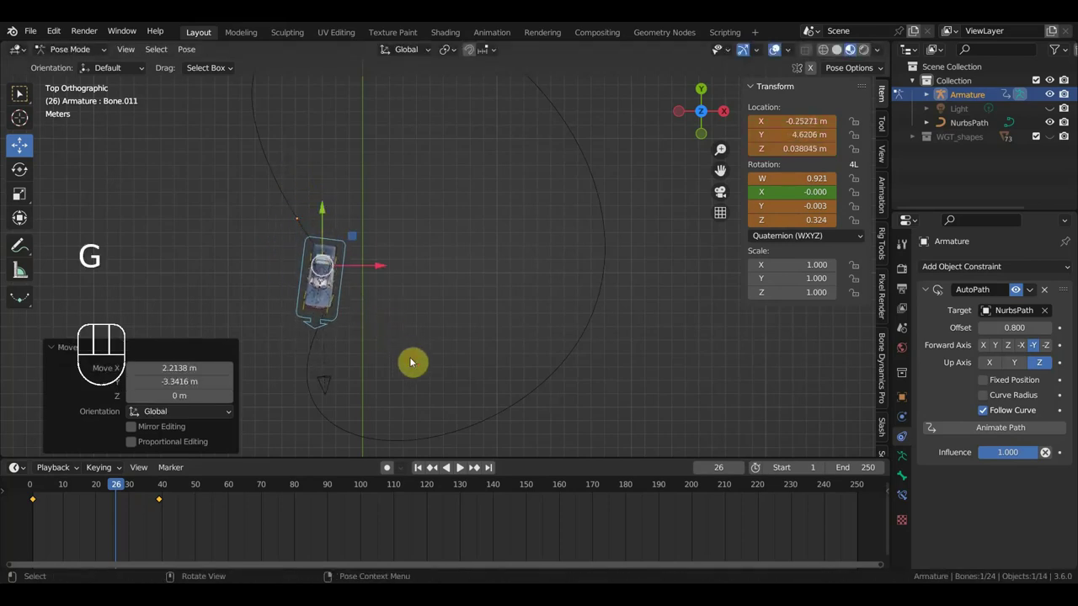
{"action": "key", "text": "i"}
{"action": "left_click_drag", "start_coordinate": [111, 496], "coordinate": [123, 503]}
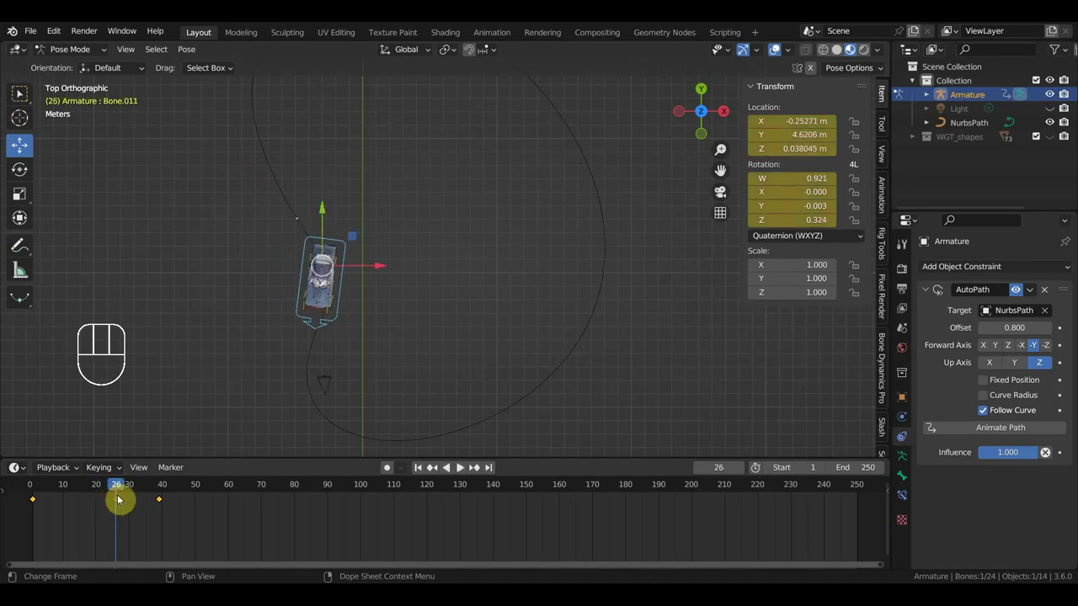
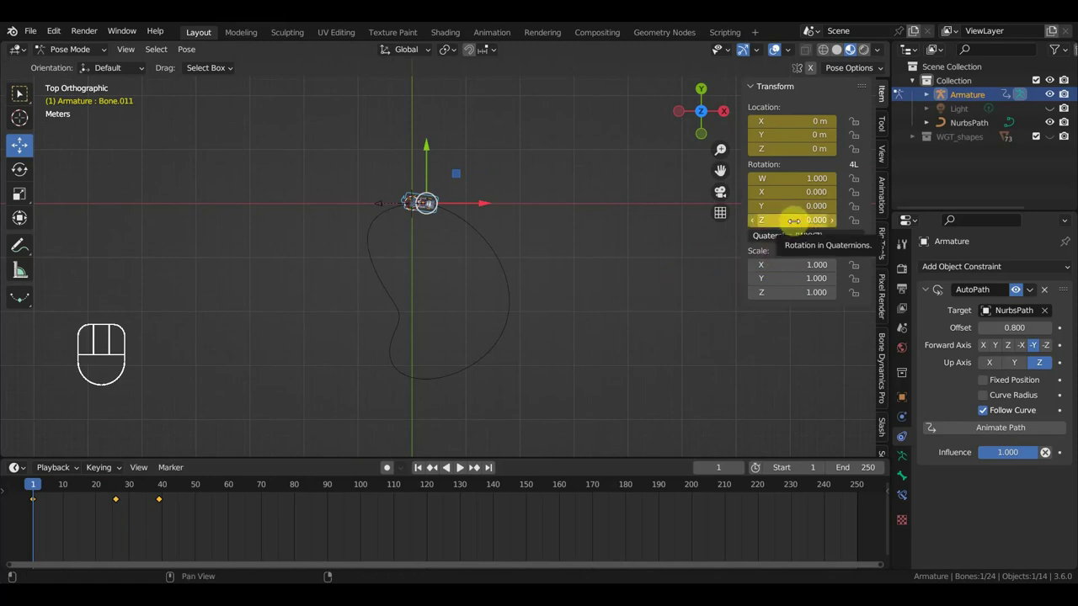
Key Bone.011's stronger Z rotation (about 0.624) and scrub frames 17-31 to check the turn
{"action": "key", "text": "i"}
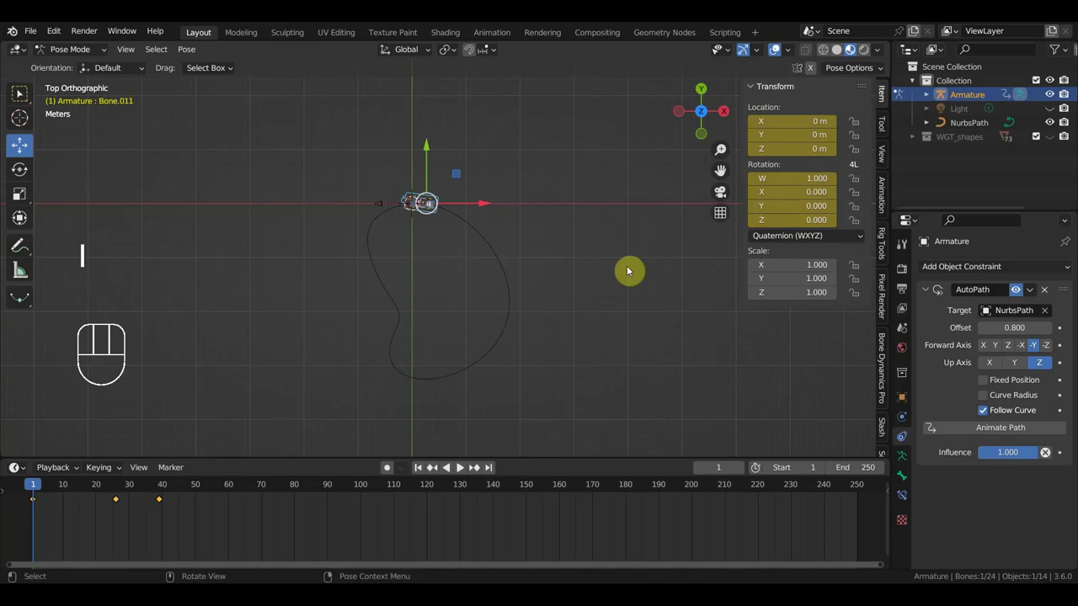
{"action": "left_click", "coordinate": [119, 489]}
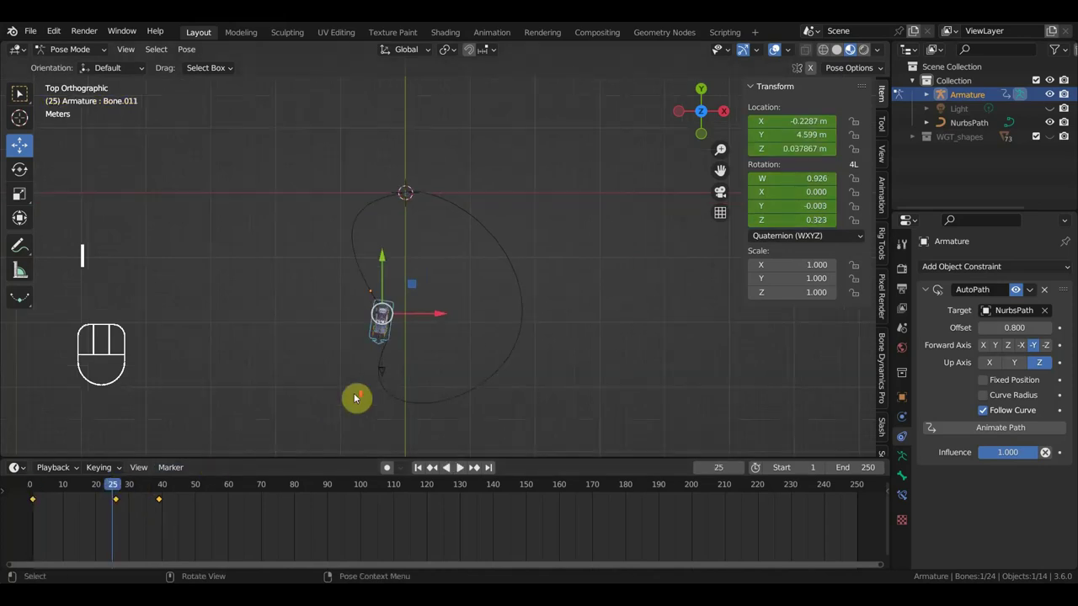
{"action": "left_click", "coordinate": [91, 491]}
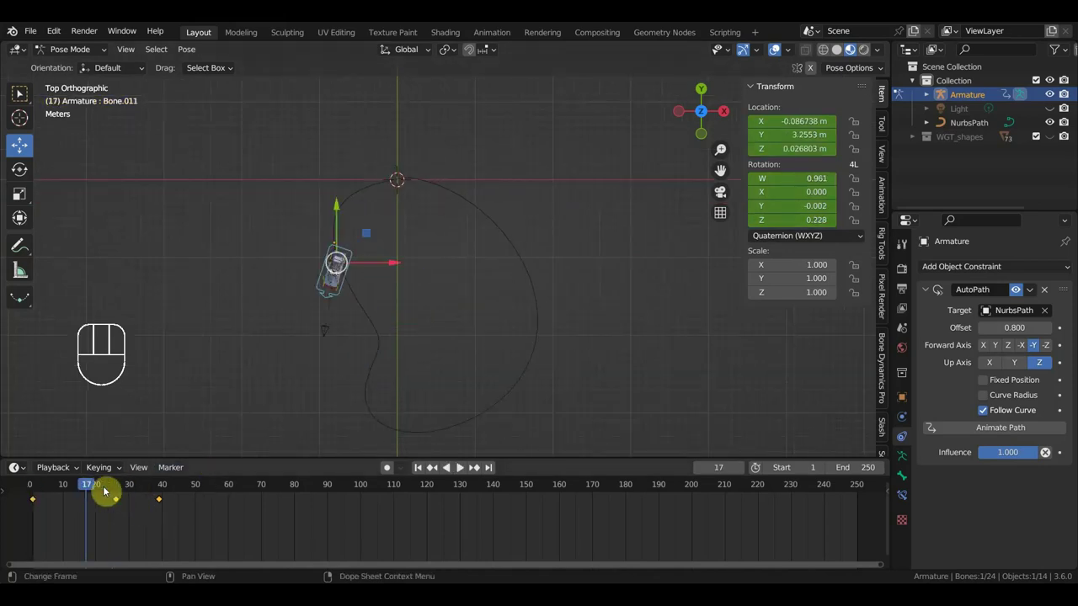
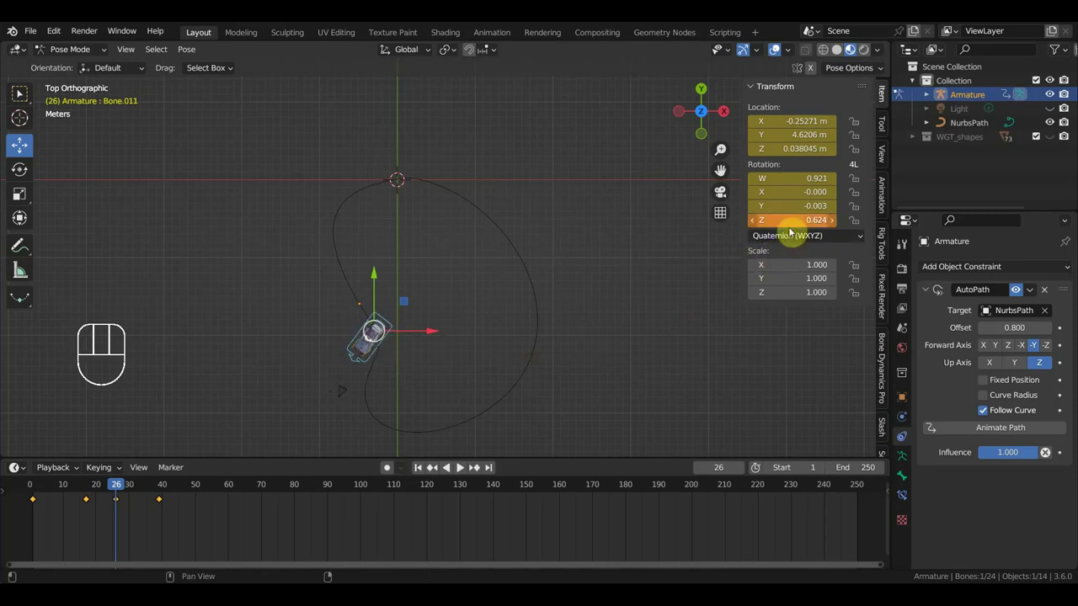
{"action": "key", "text": "i"}
{"action": "left_click_drag", "start_coordinate": [127, 490], "coordinate": [138, 488]}
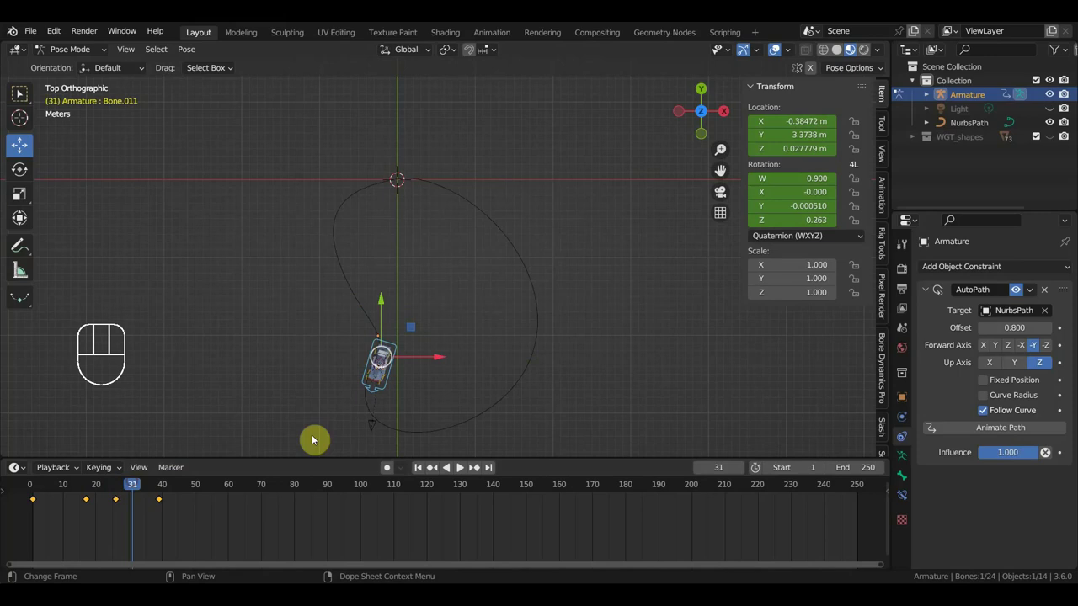
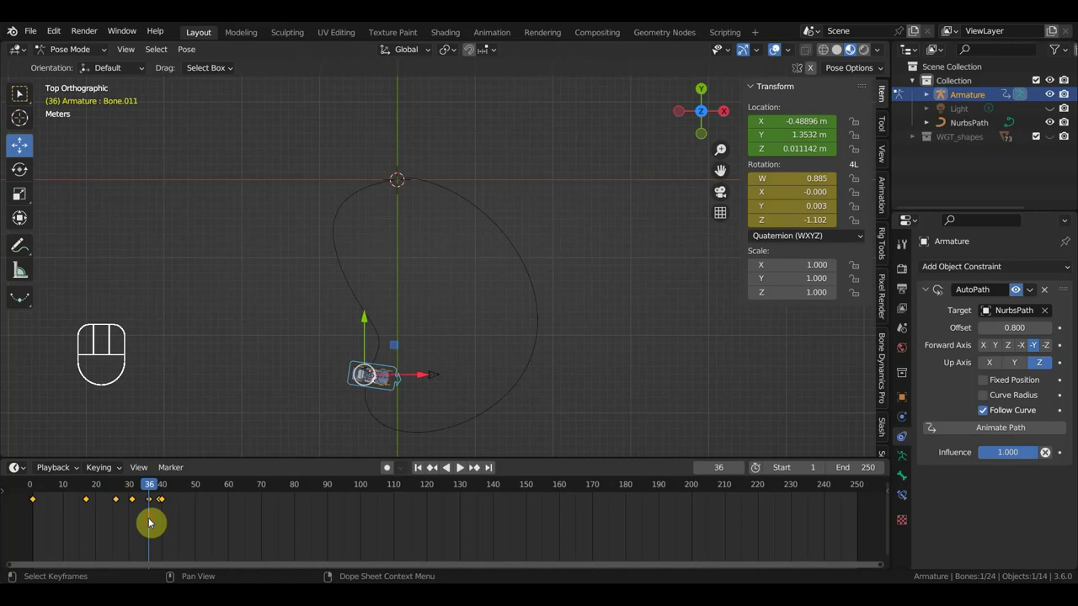
Remove a stray keyframe, adjust the bone, and scrub forward to frame 100
{"action": "left_click", "coordinate": [152, 508]}
{"action": "key", "text": "Delete"}
{"action": "left_click", "coordinate": [161, 491]}
{"action": "left_click", "coordinate": [170, 502]}
{"action": "key", "text": "g"}
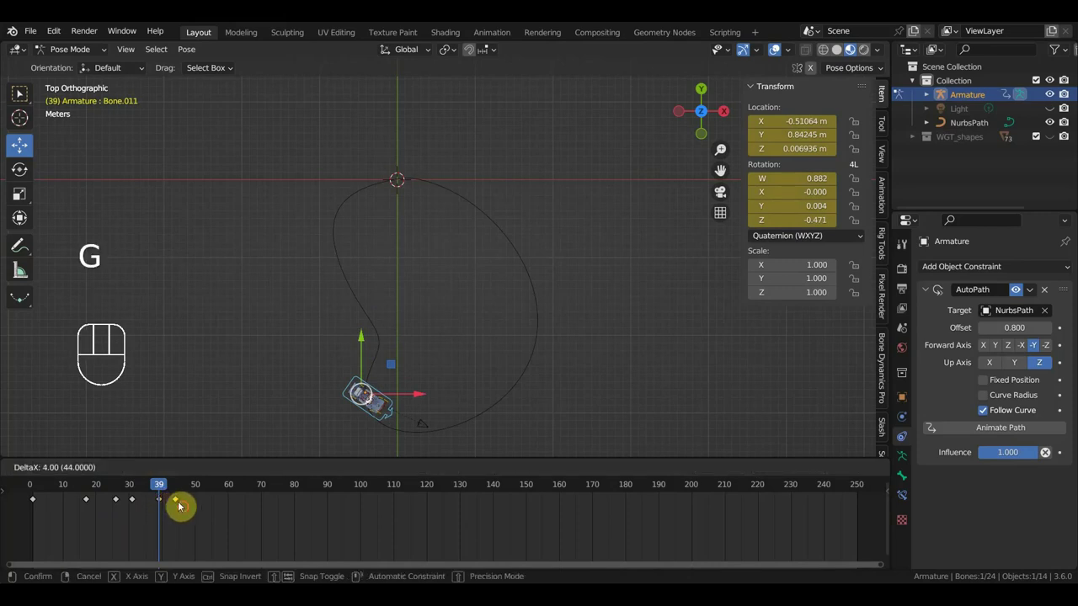
{"action": "left_click_drag", "start_coordinate": [170, 488], "coordinate": [385, 522]}
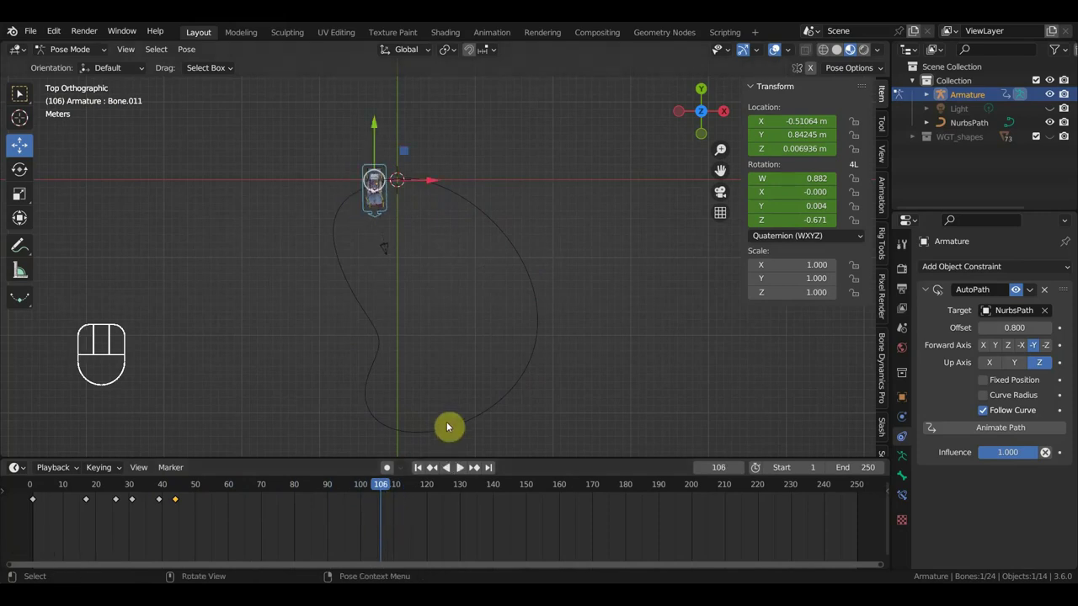
{"action": "left_click_drag", "start_coordinate": [387, 492], "coordinate": [365, 496]}
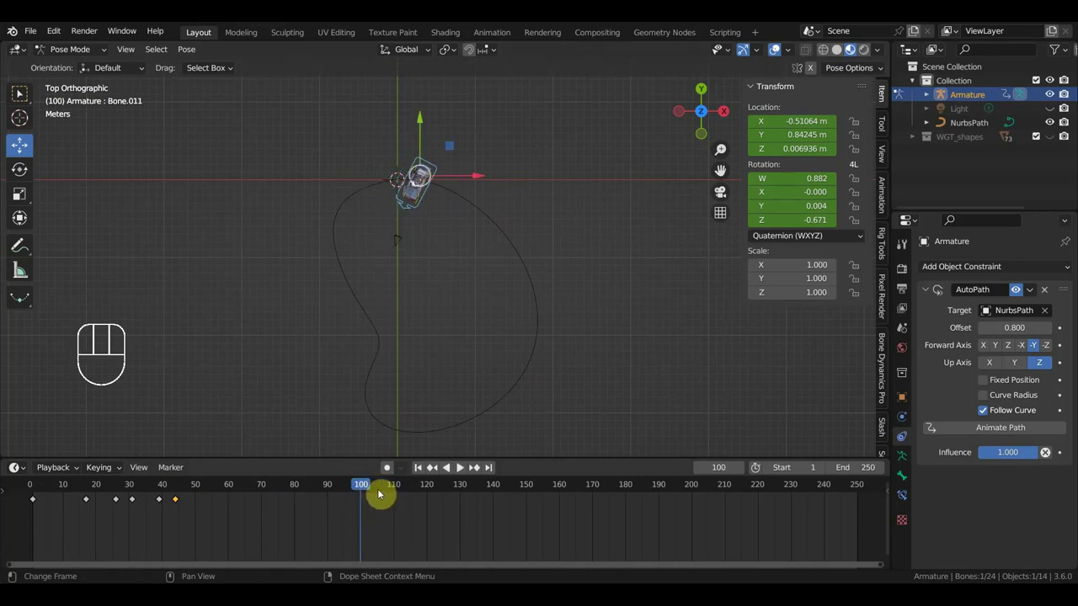
Duplicate the rest-pose keyframes onto frame 100 with Shift+D
{"action": "left_click_drag", "start_coordinate": [28, 501], "coordinate": [20, 493]}
{"action": "key", "text": "shift+d"}
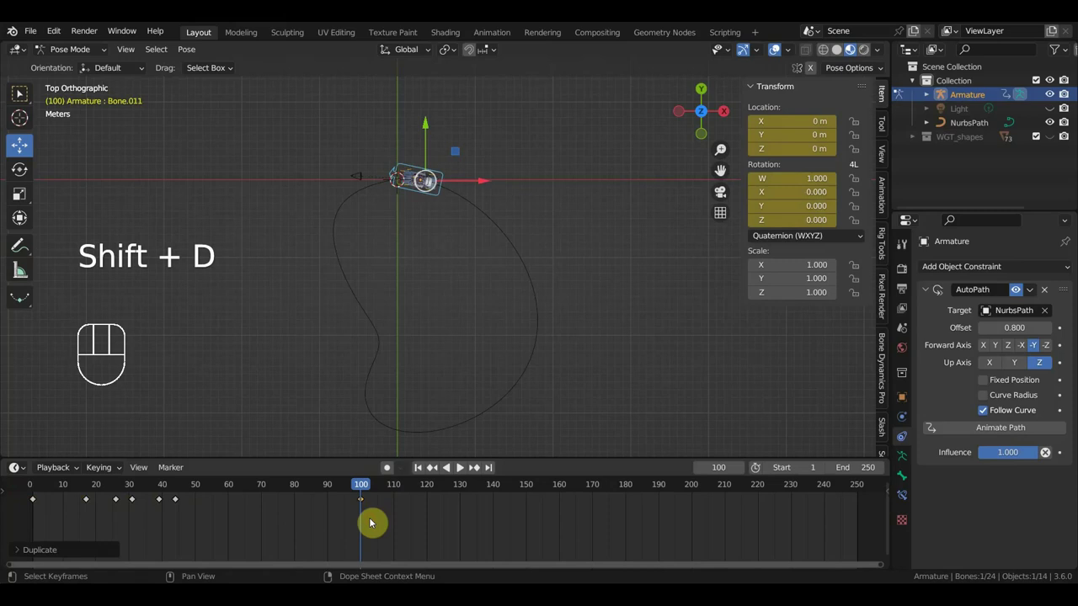
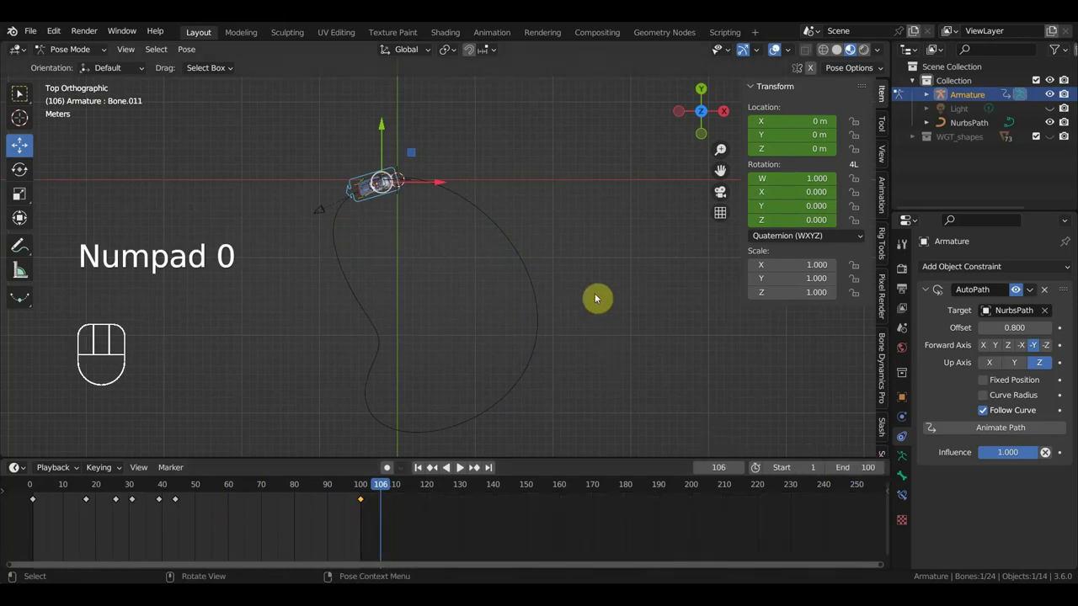
Look through the scene camera and scrub the animation from frame 101 back toward frame 19
{"action": "key", "text": "KP_0"}
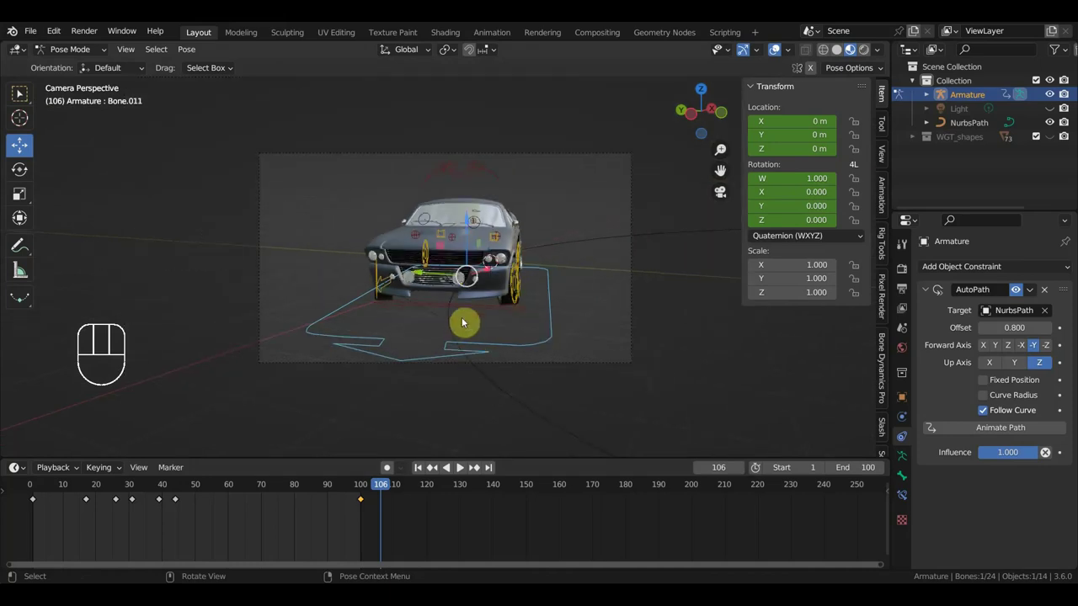
{"action": "left_click_drag", "start_coordinate": [390, 491], "coordinate": [370, 496]}
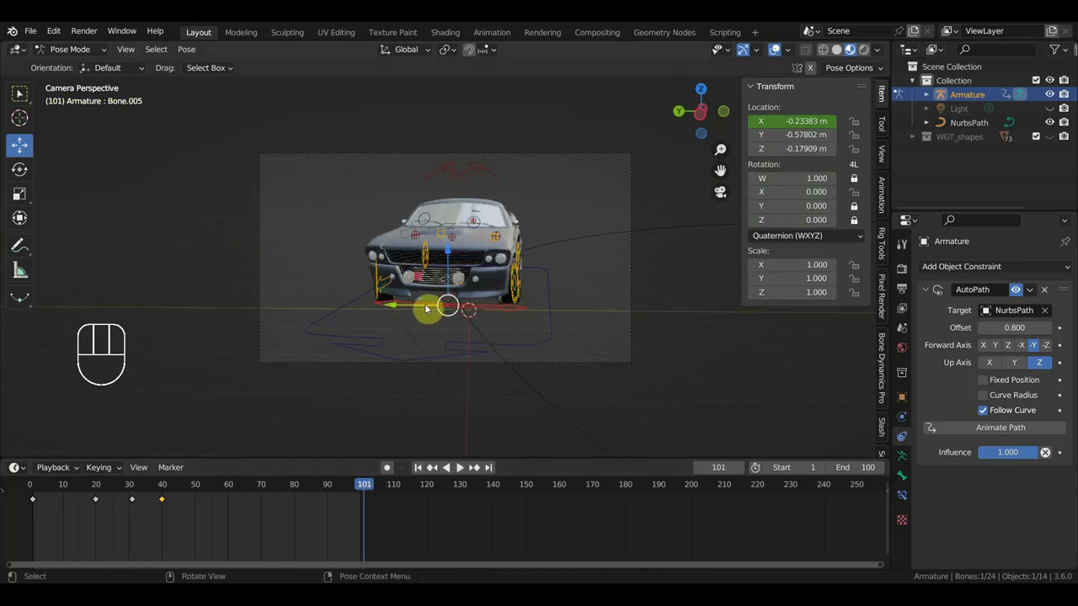
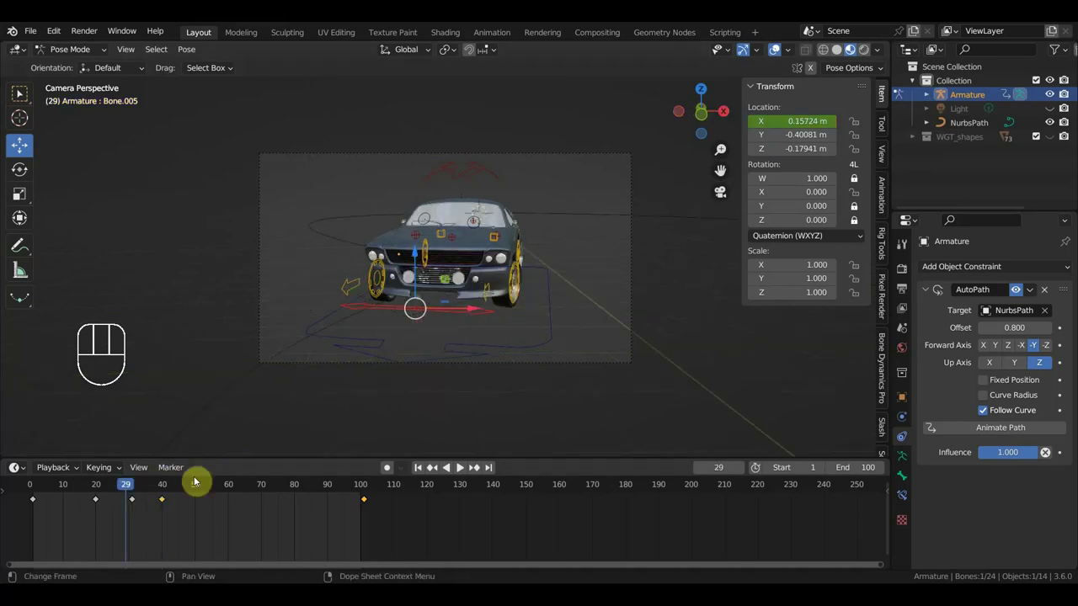
{"action": "left_click_drag", "start_coordinate": [139, 490], "coordinate": [99, 515]}
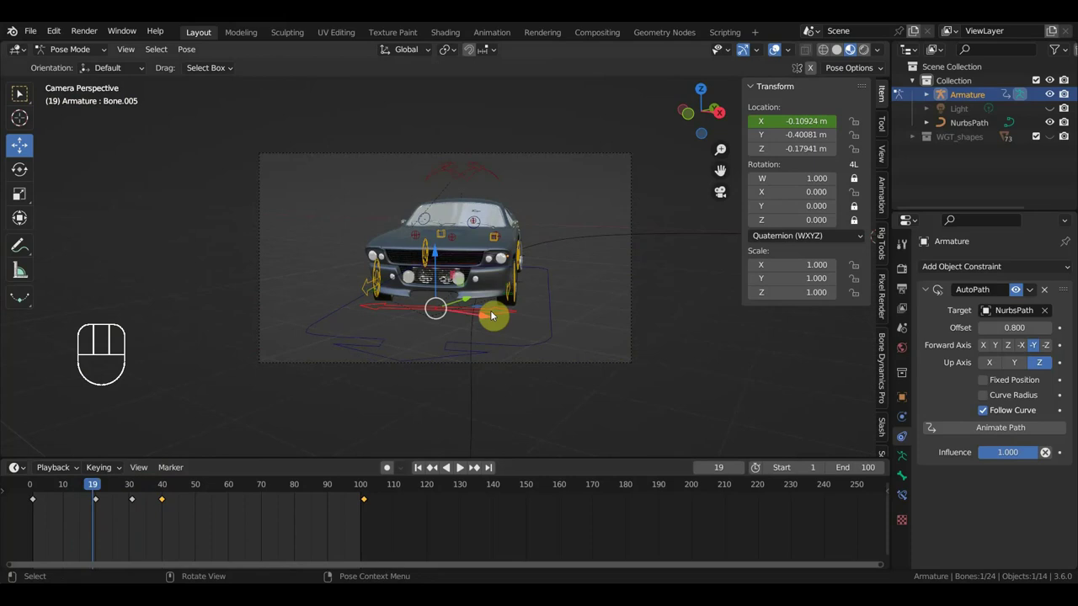
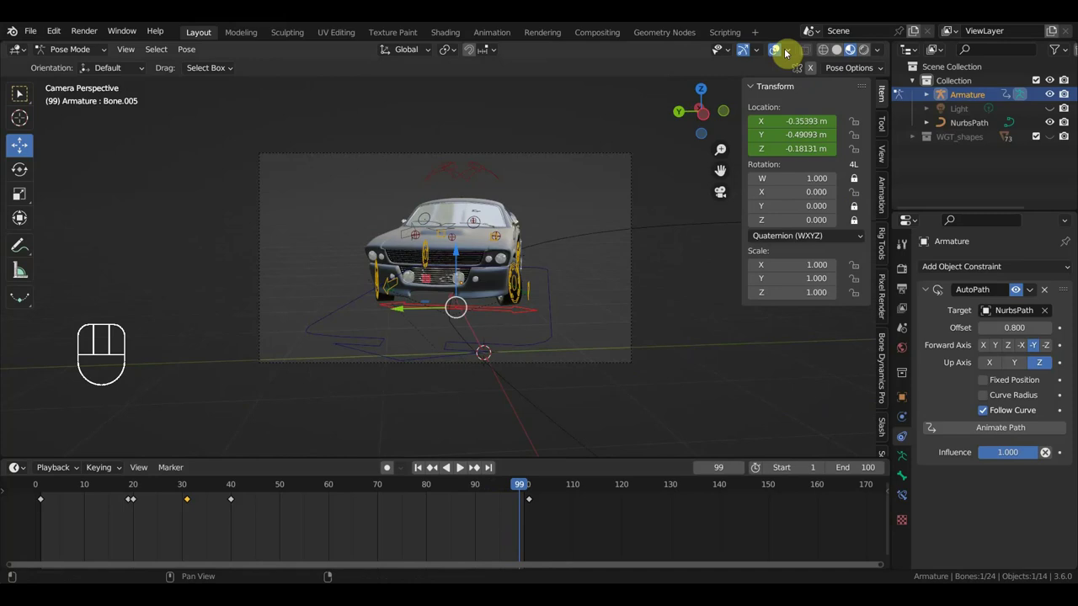
Play and stop at frame 23, then return to the camera's framing with the rig shown
{"action": "left_click", "coordinate": [785, 51]}
{"action": "key", "text": "space"}
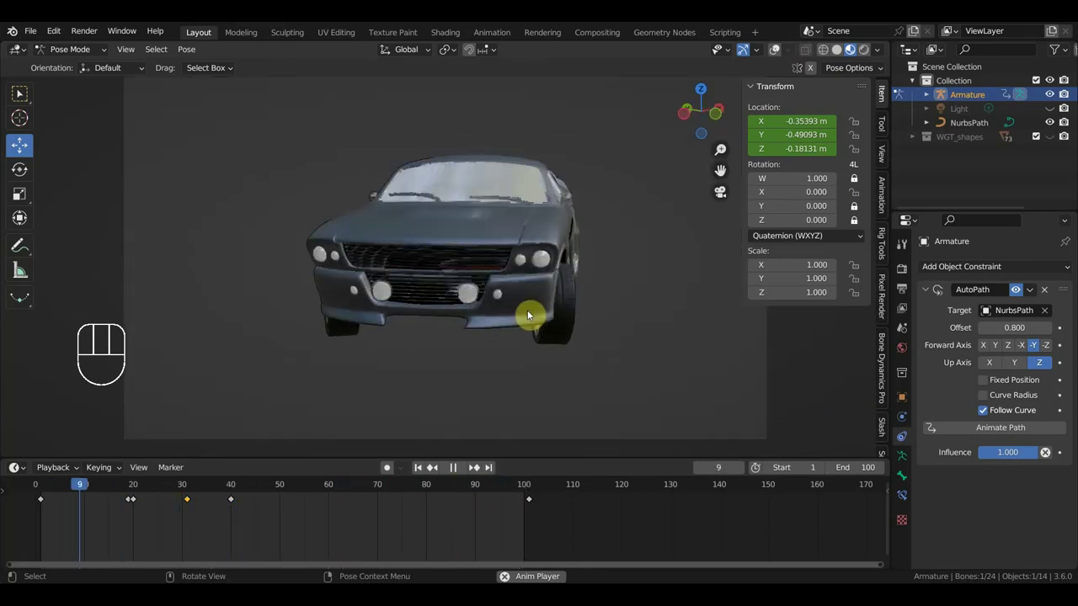
{"action": "key", "text": "space"}
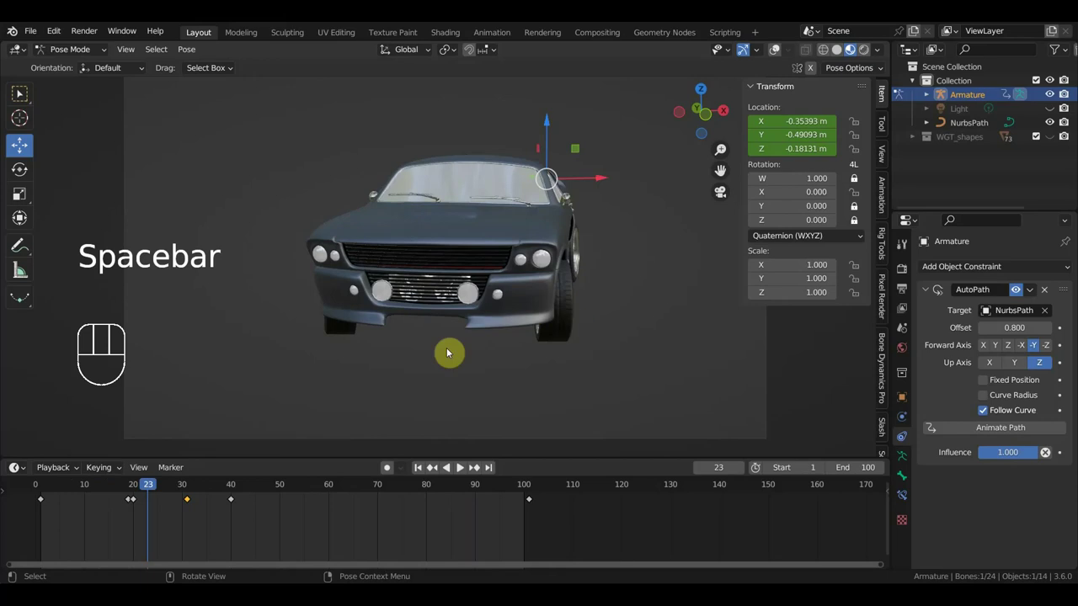
{"action": "key", "text": "KP_0"}
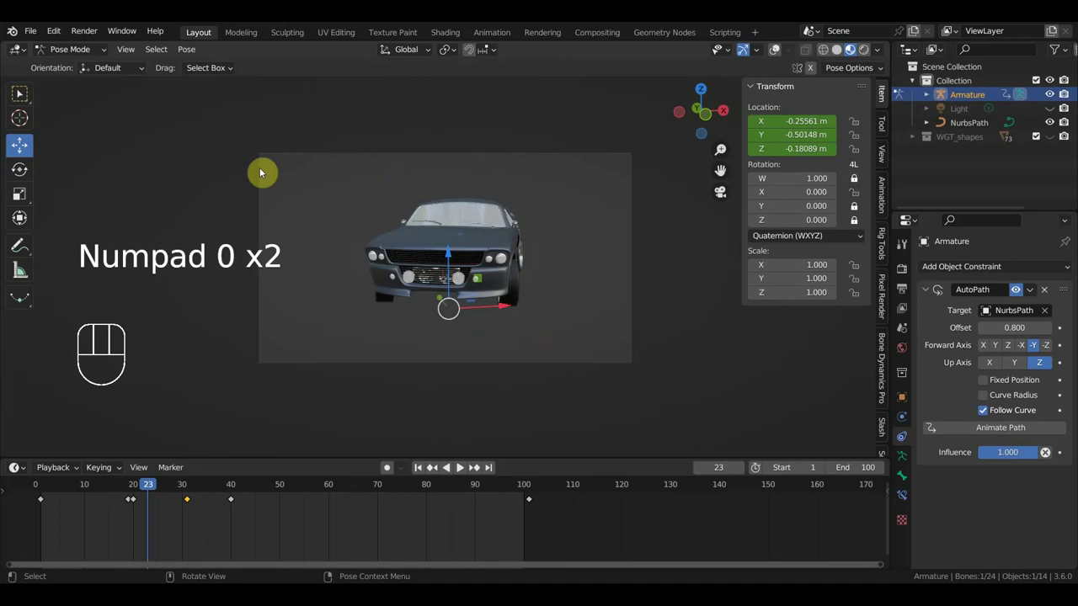
In Object Mode fly Camera.001 to about X 11.84, Y −5.28, Z 6.38 m and preview playback
{"action": "left_click_drag", "start_coordinate": [98, 50], "coordinate": [383, 155]}
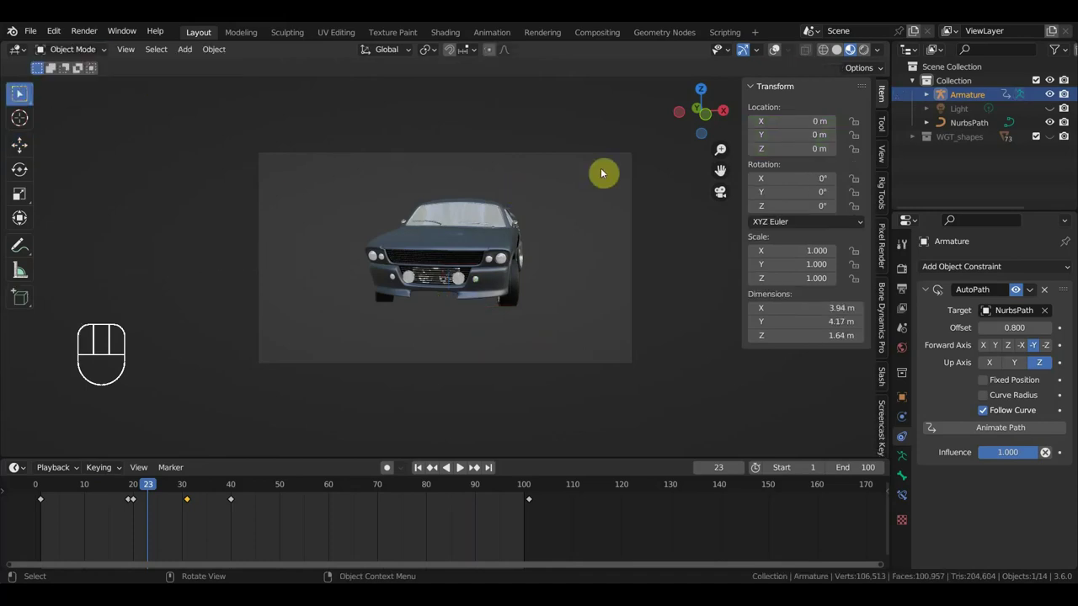
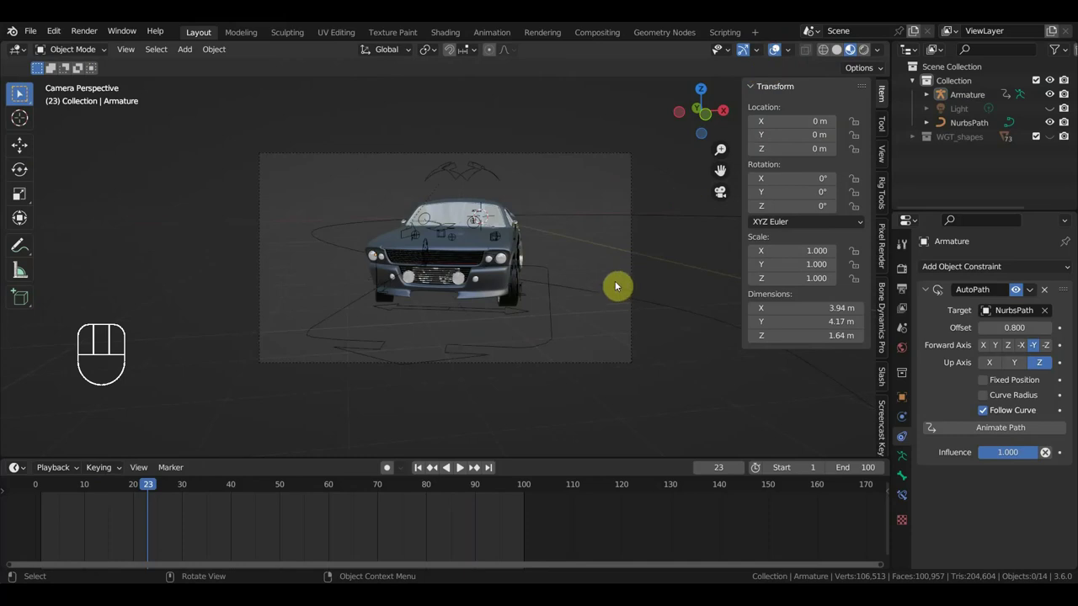
{"action": "left_click", "coordinate": [631, 253]}
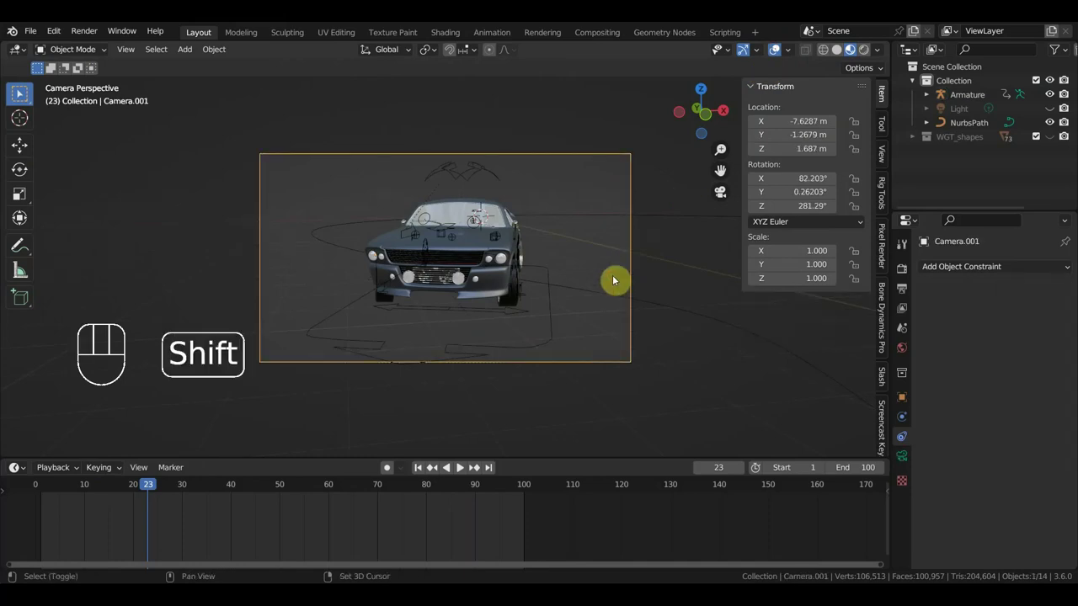
{"action": "key", "text": "shift+f"}
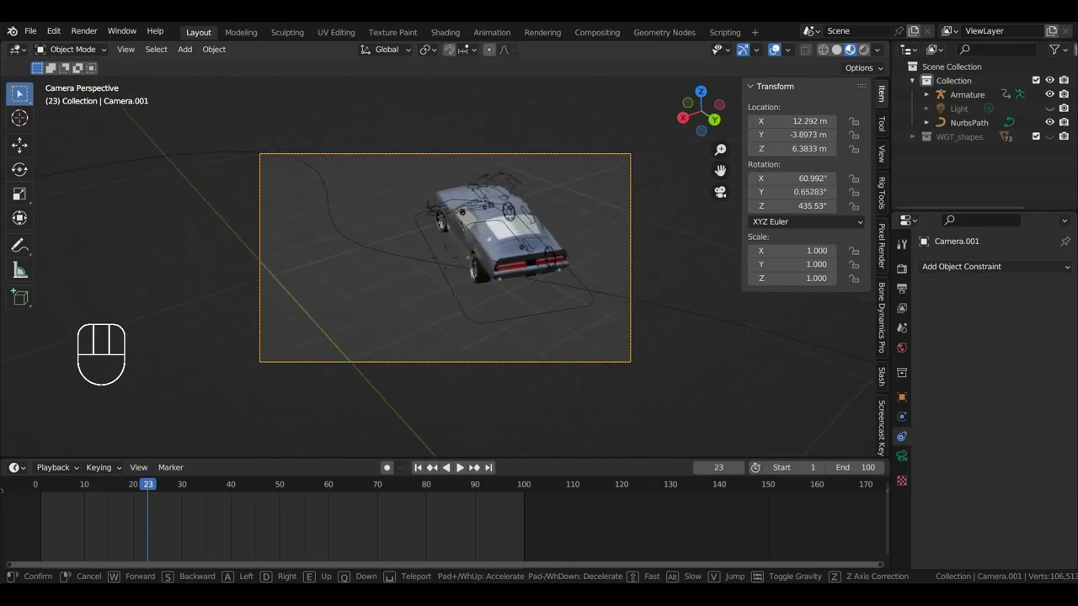
{"action": "key", "text": "space"}
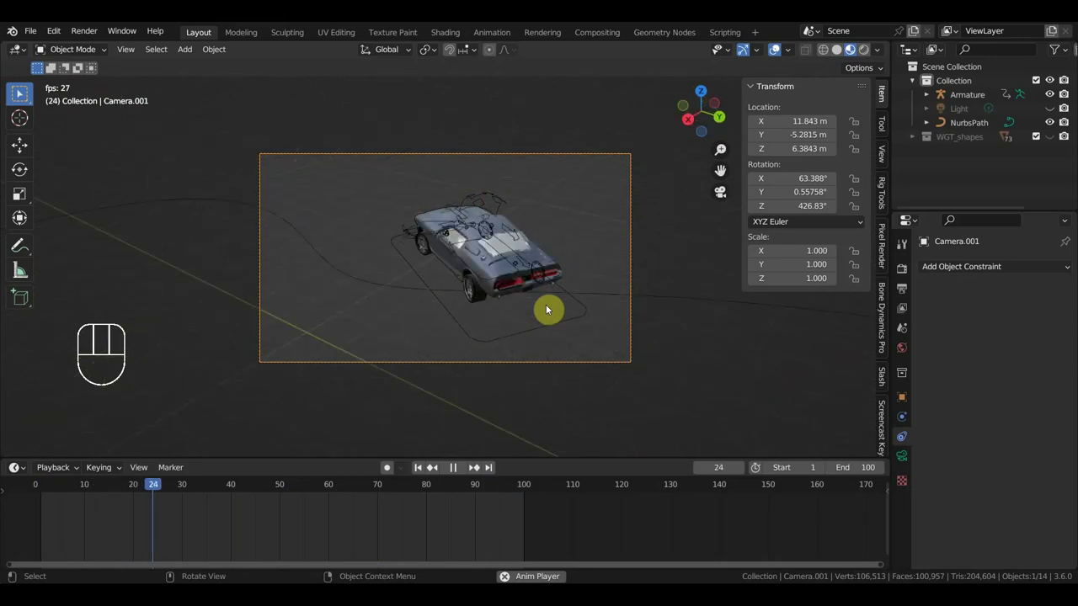
{"action": "key", "text": "space"}
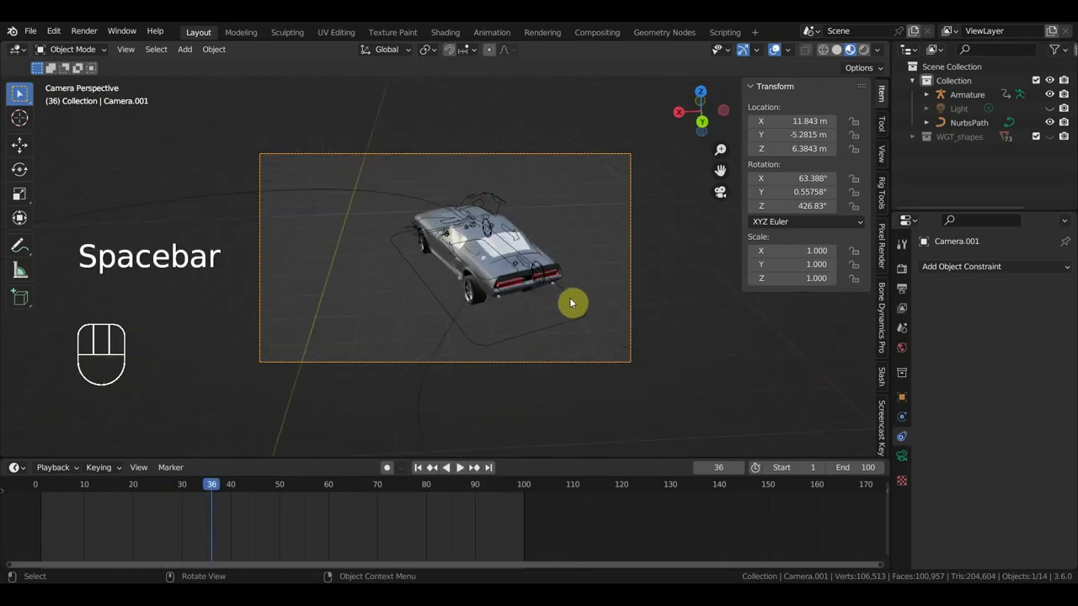
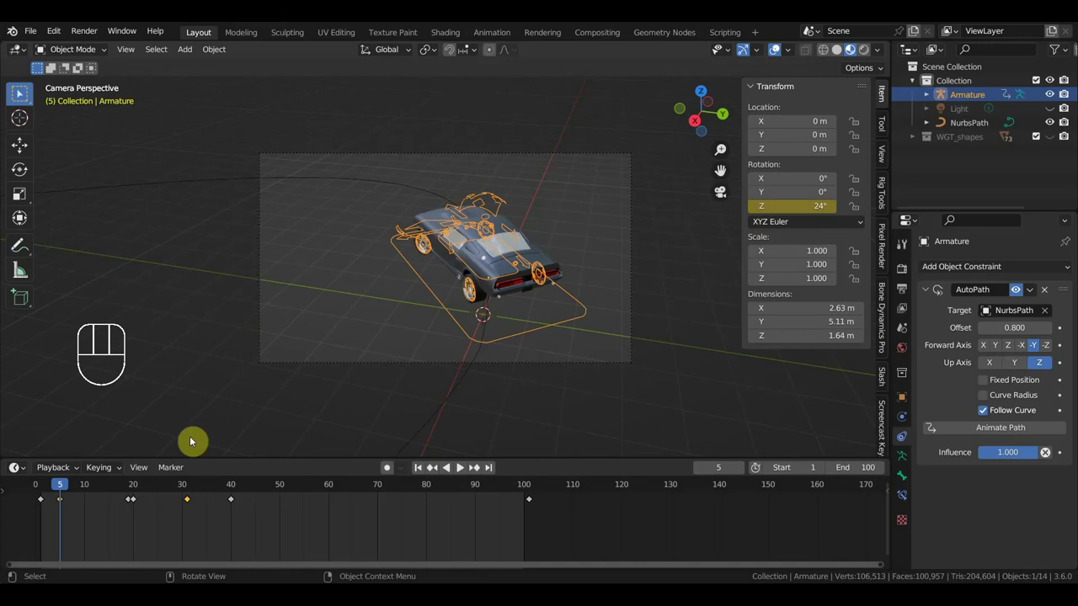
At frame 5 key the Armature's Z rotation at 47° and scrub to frame 13 to check the turn
{"action": "left_click", "coordinate": [133, 506]}
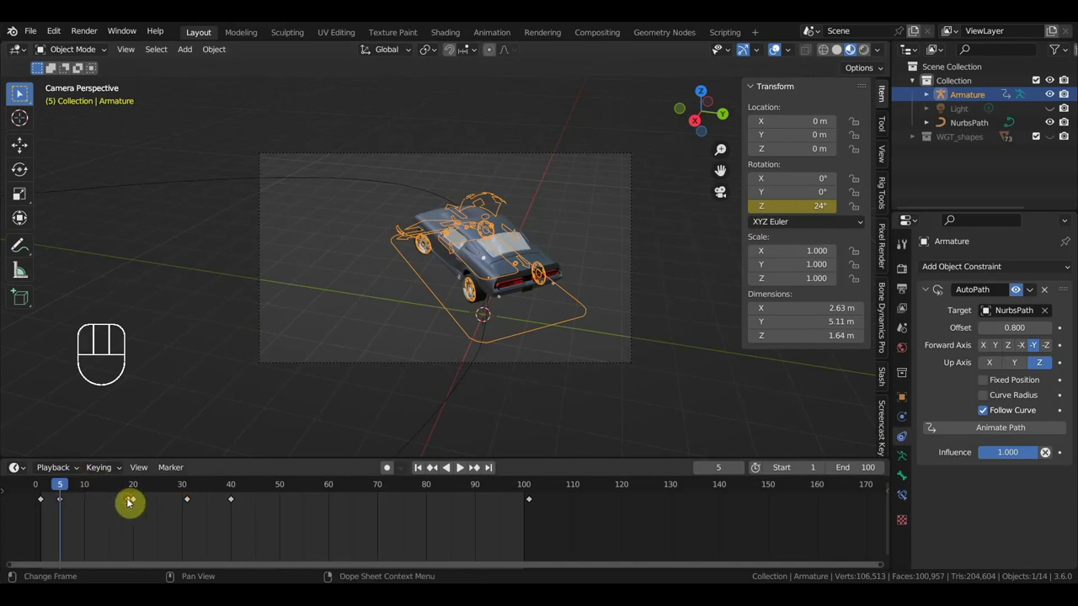
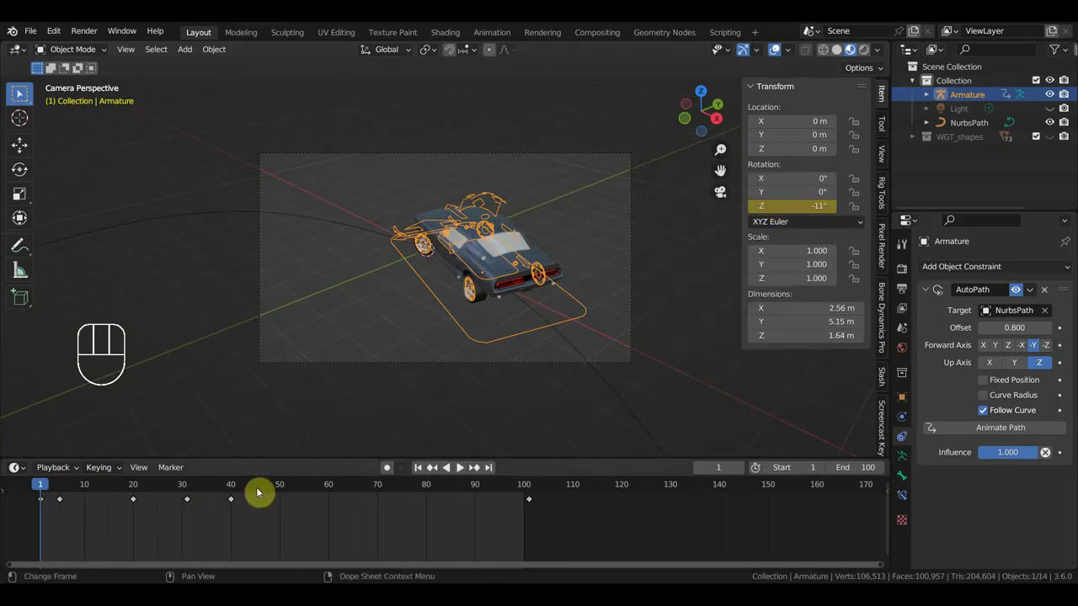
{"action": "left_click_drag", "start_coordinate": [52, 485], "coordinate": [65, 496]}
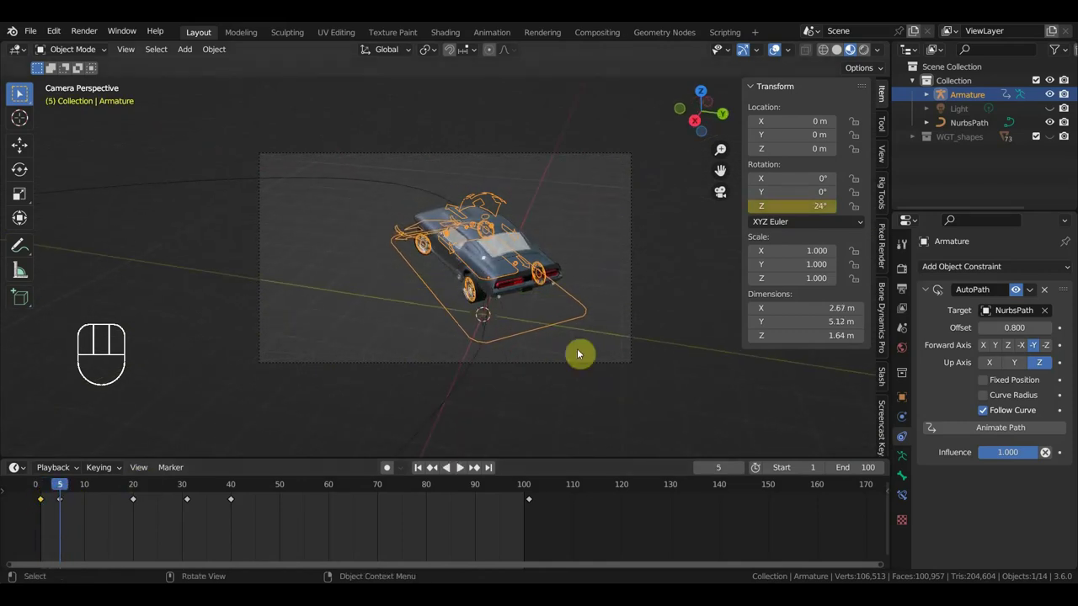
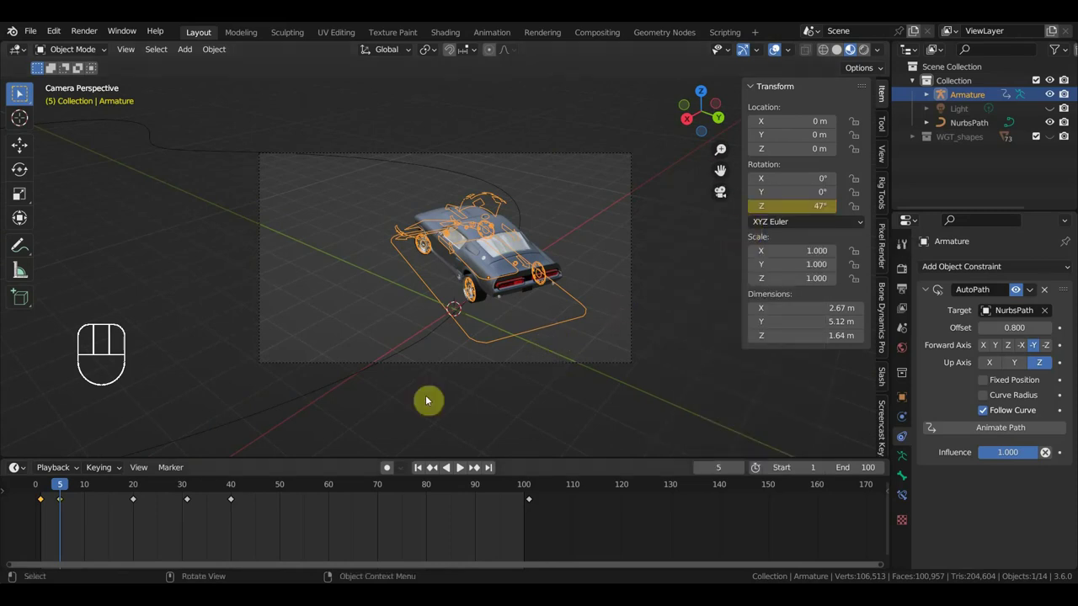
{"action": "left_click_drag", "start_coordinate": [59, 488], "coordinate": [105, 498]}
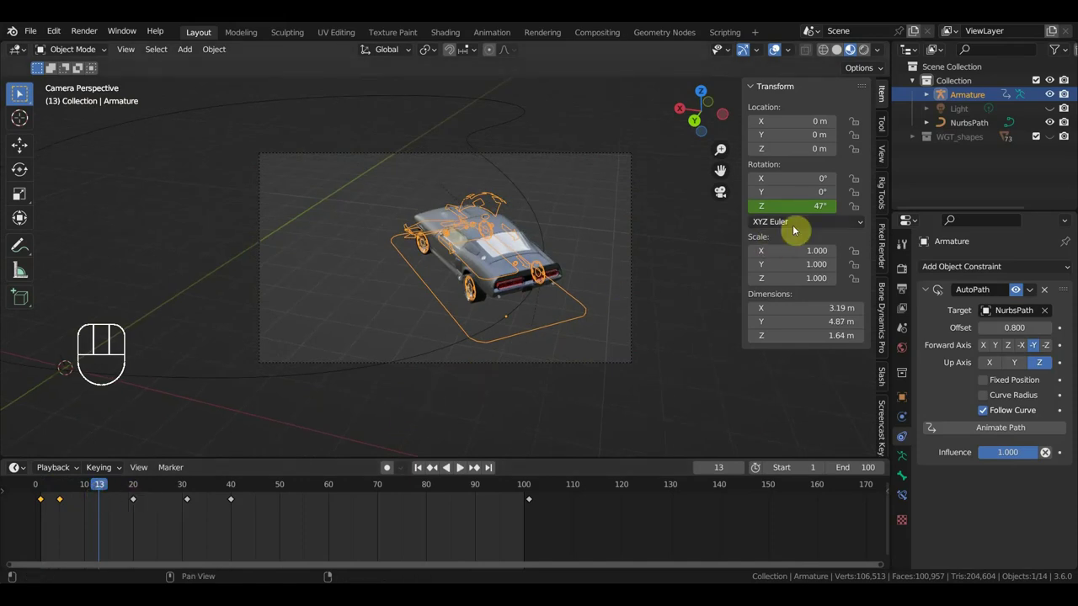
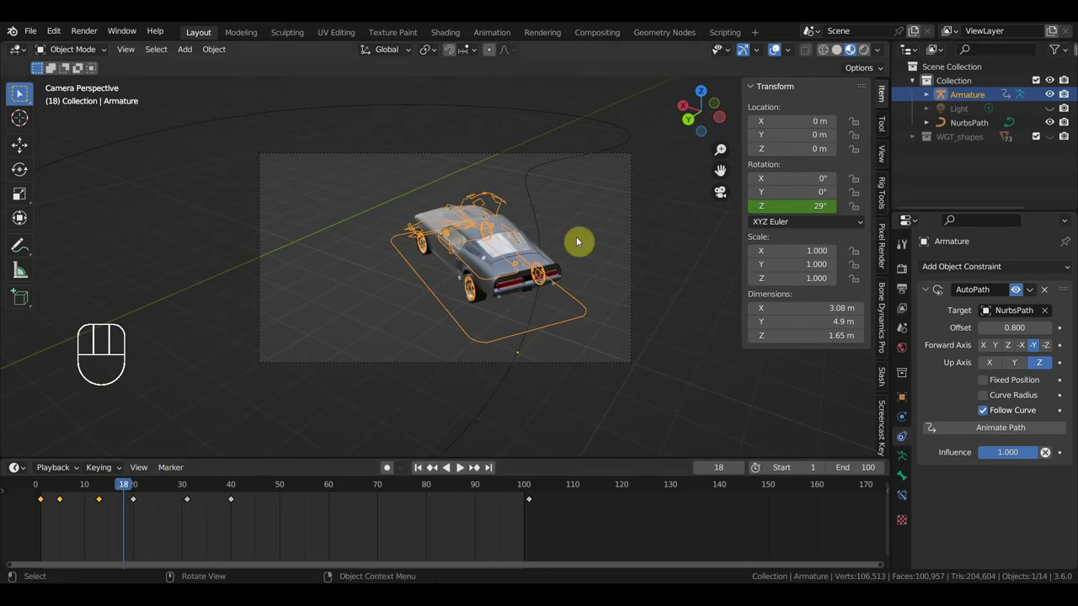
From top view in Pose Mode, start moving Bone.011 toward about X 0.37 m, Y 4.60 m at frame 18
{"action": "key", "text": "KP_7"}
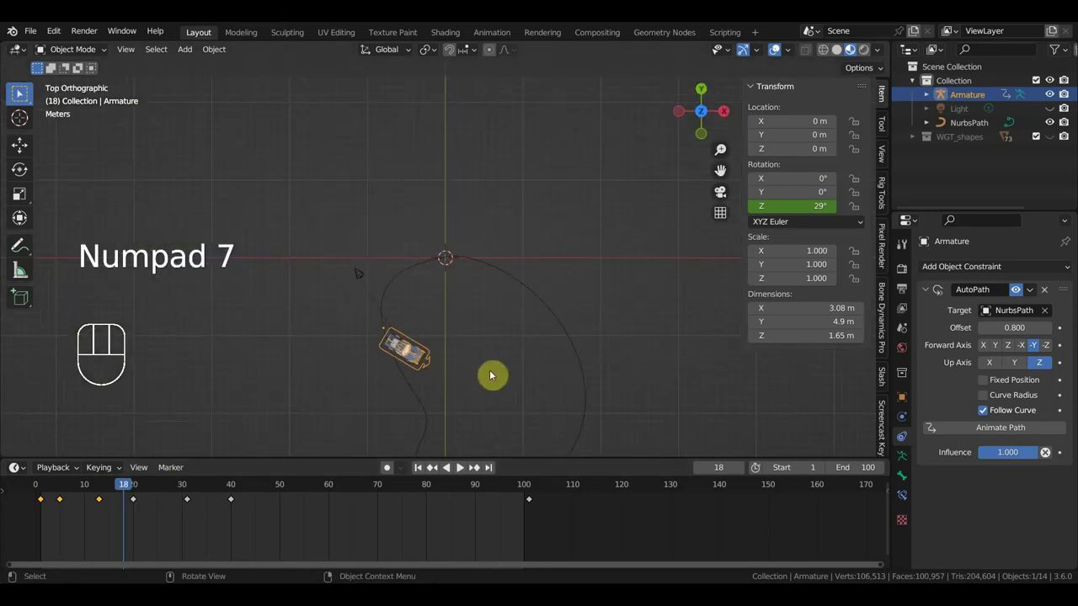
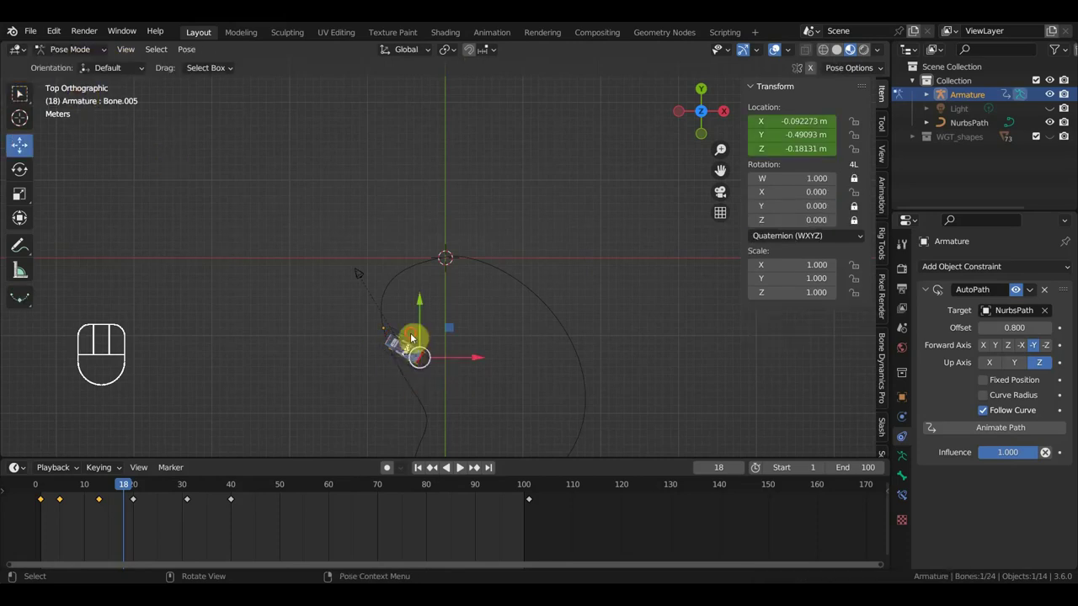
{"action": "key", "text": "r"}
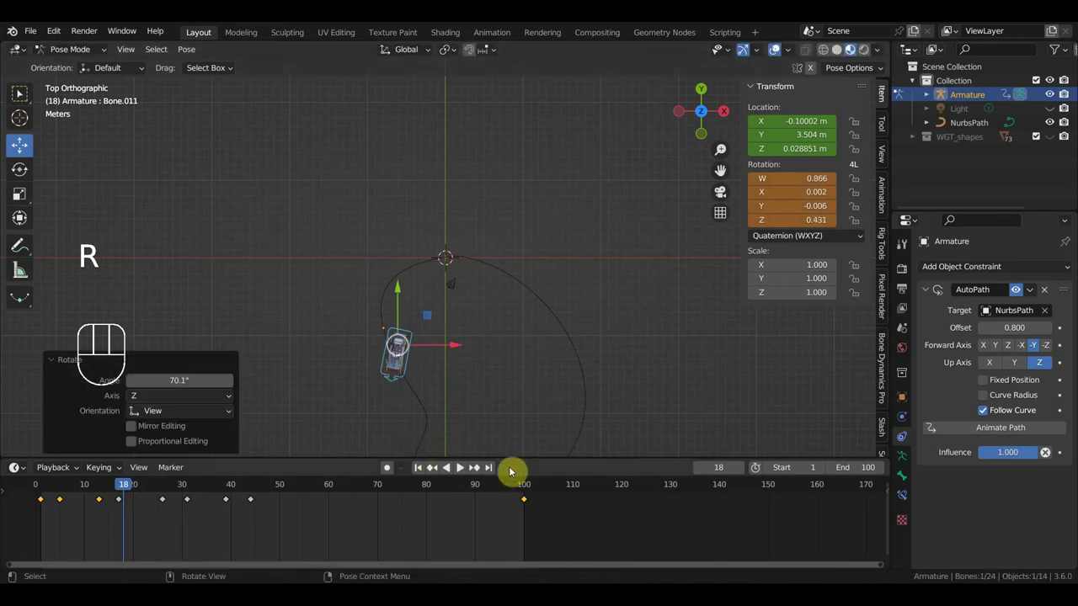
{"action": "key", "text": "g"}
{"action": "key", "text": "g"}
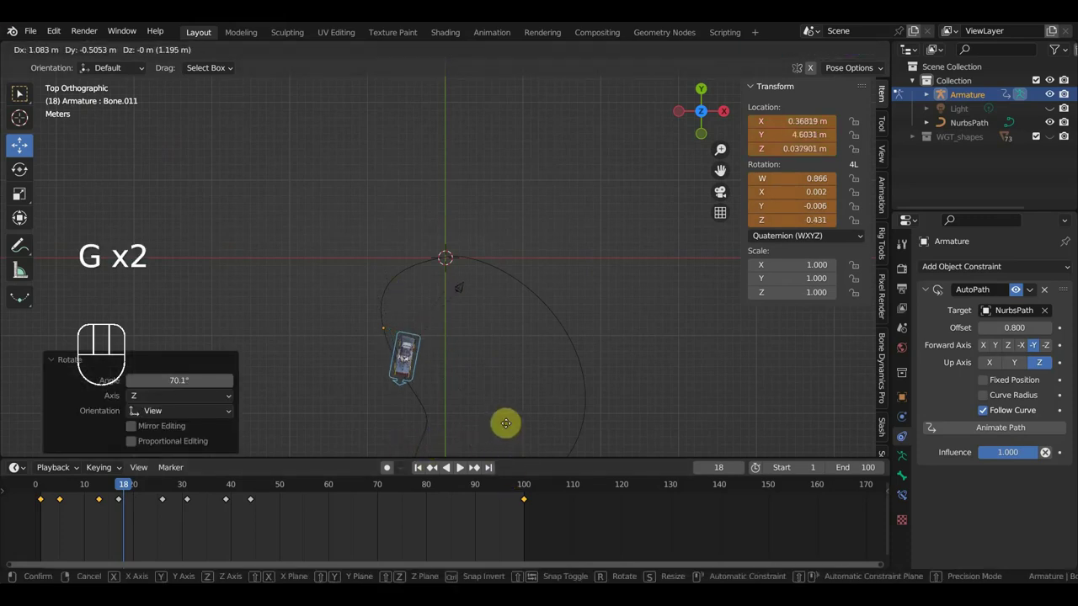
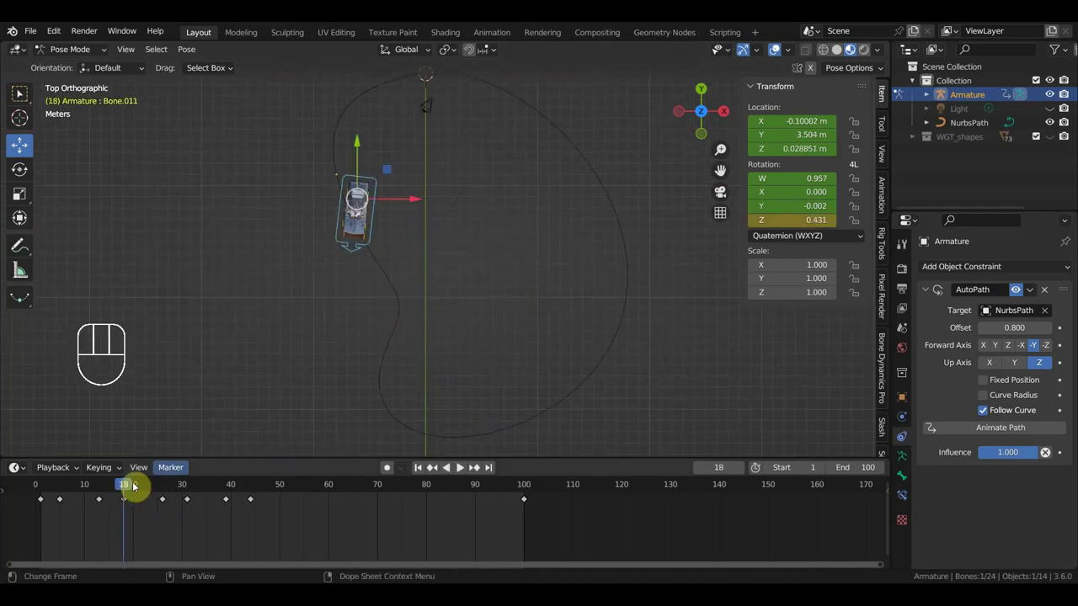
Turn Bone.011 to Z −0.248, move it to about X −2.77 m, and key Location & Rotation
{"action": "left_click_drag", "start_coordinate": [111, 489], "coordinate": [134, 497]}
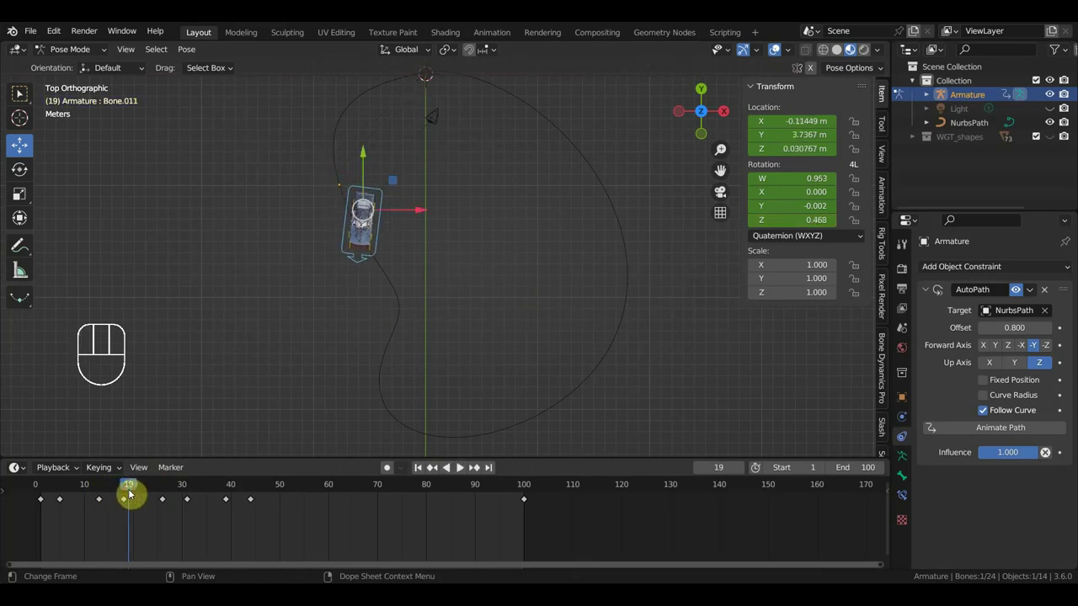
{"action": "key", "text": "r"}
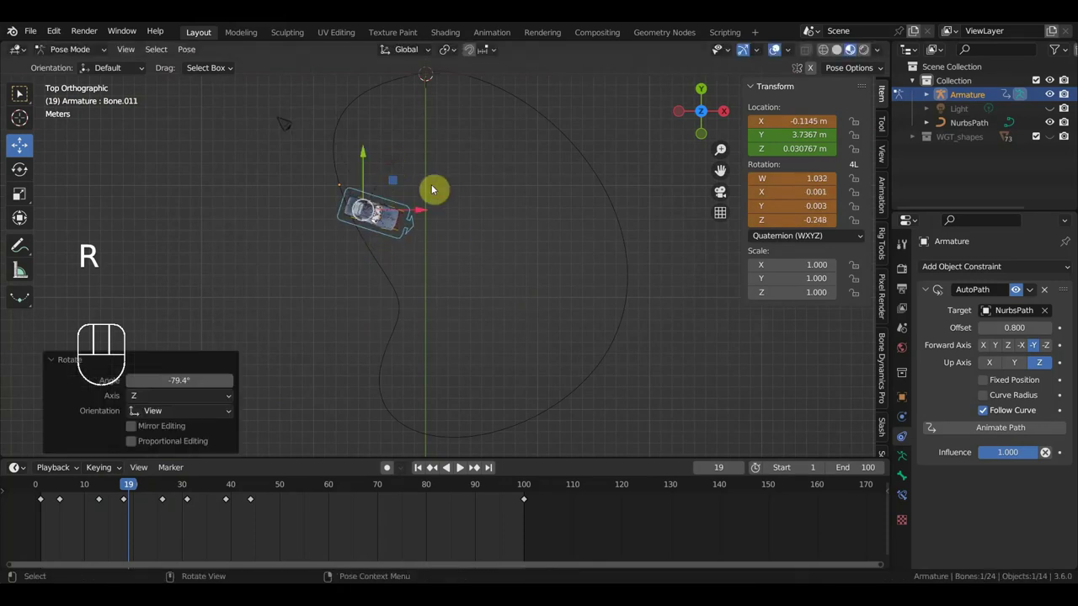
{"action": "key", "text": "g"}
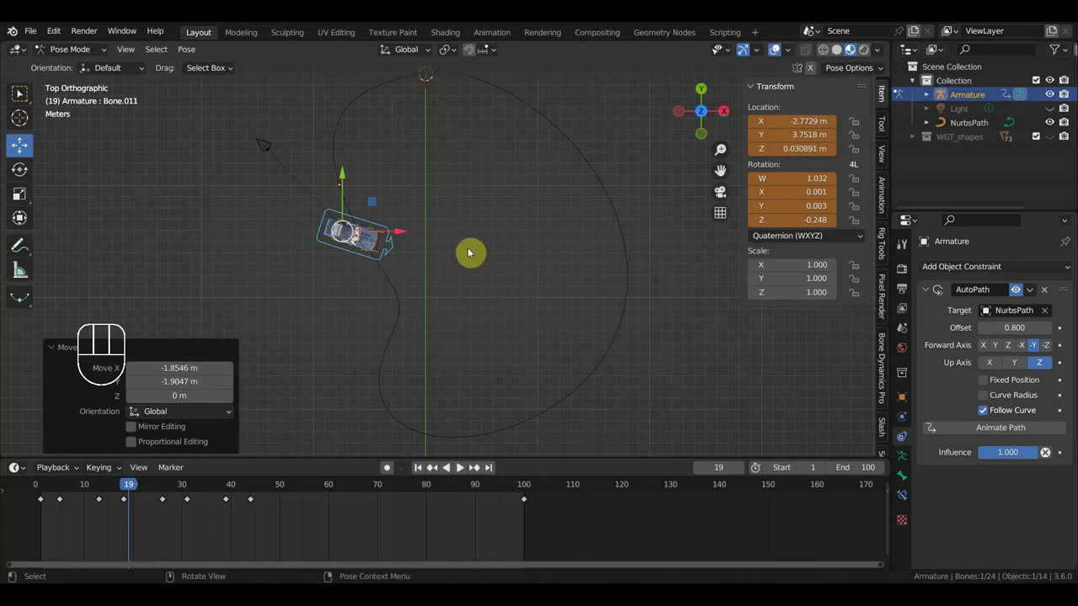
{"action": "key", "text": "i"}
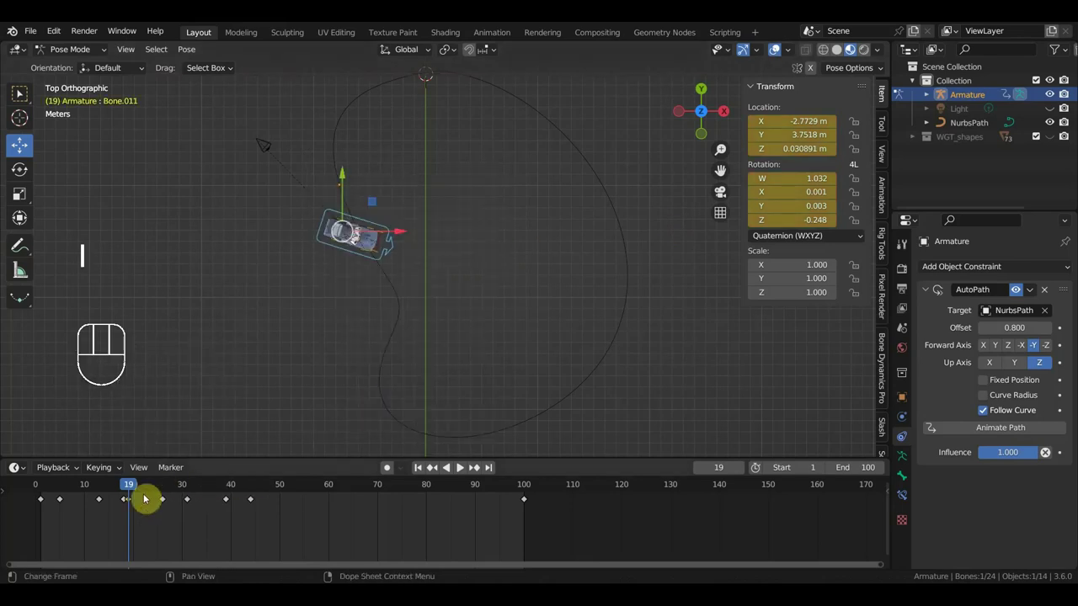
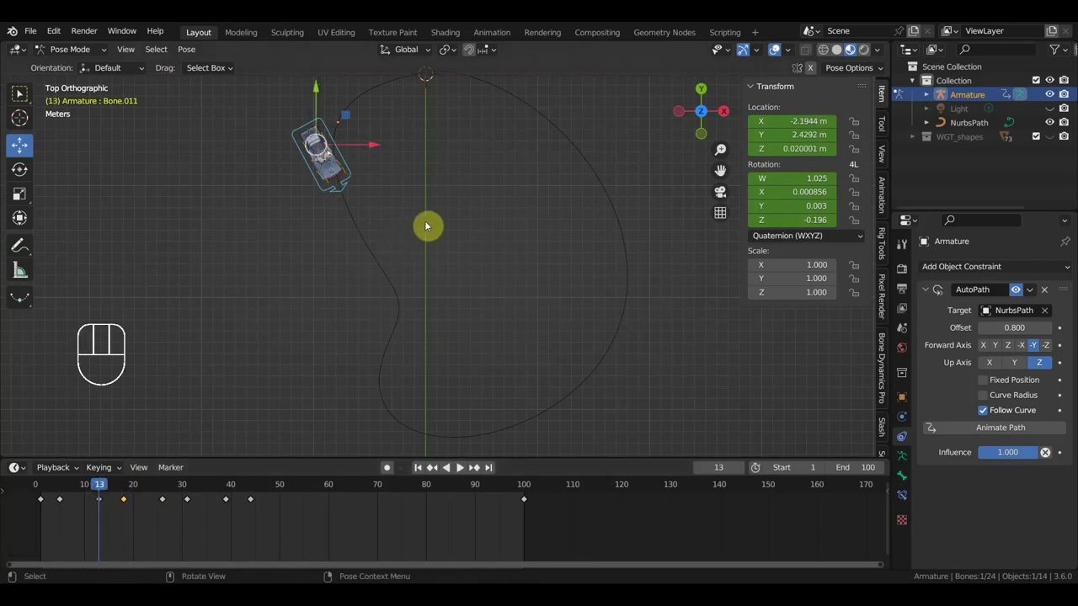
At frame 25 turn and move Bone.011 along the curve and key Location & Rotation
{"action": "left_click_drag", "start_coordinate": [47, 491], "coordinate": [164, 548]}
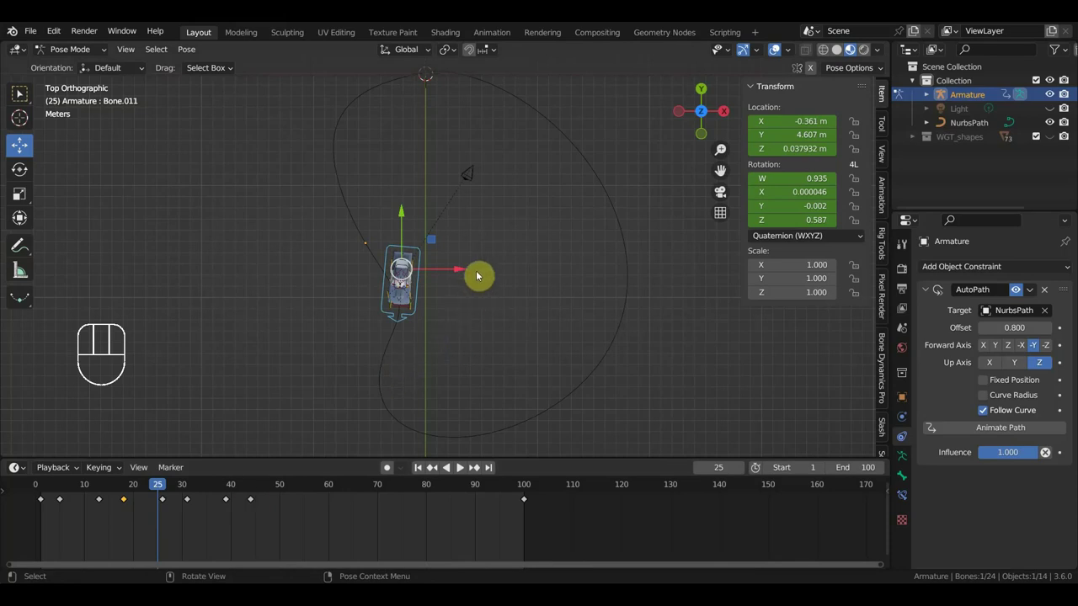
{"action": "key", "text": "r"}
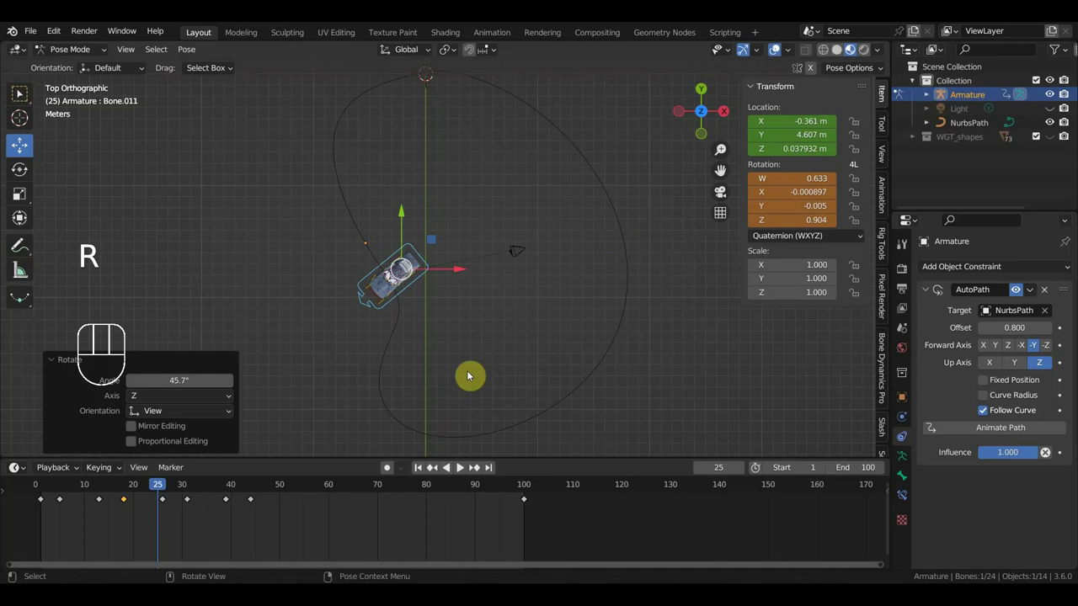
{"action": "key", "text": "g"}
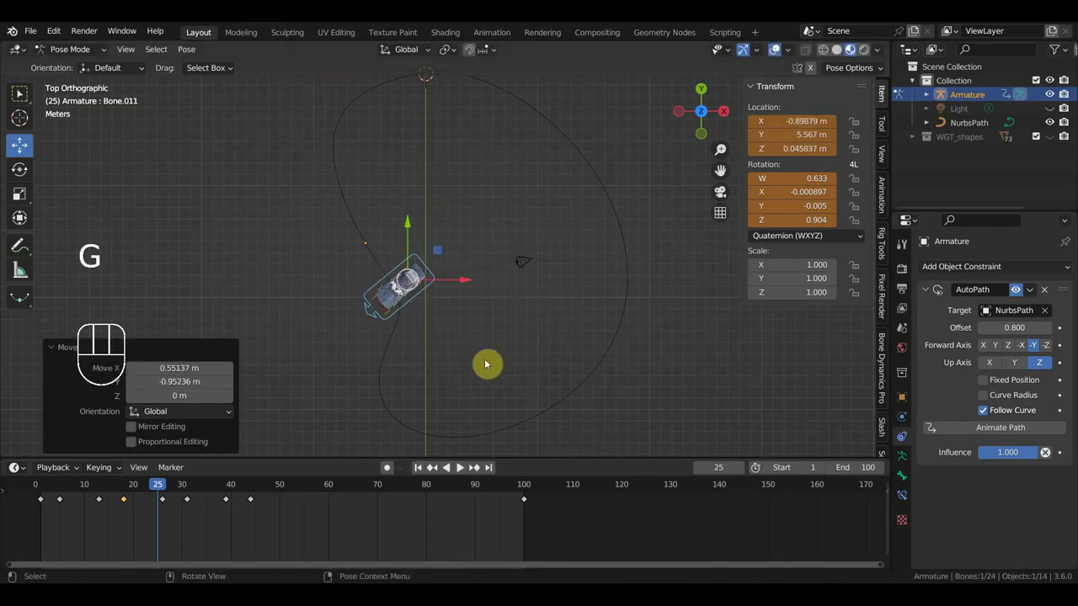
{"action": "key", "text": "i"}
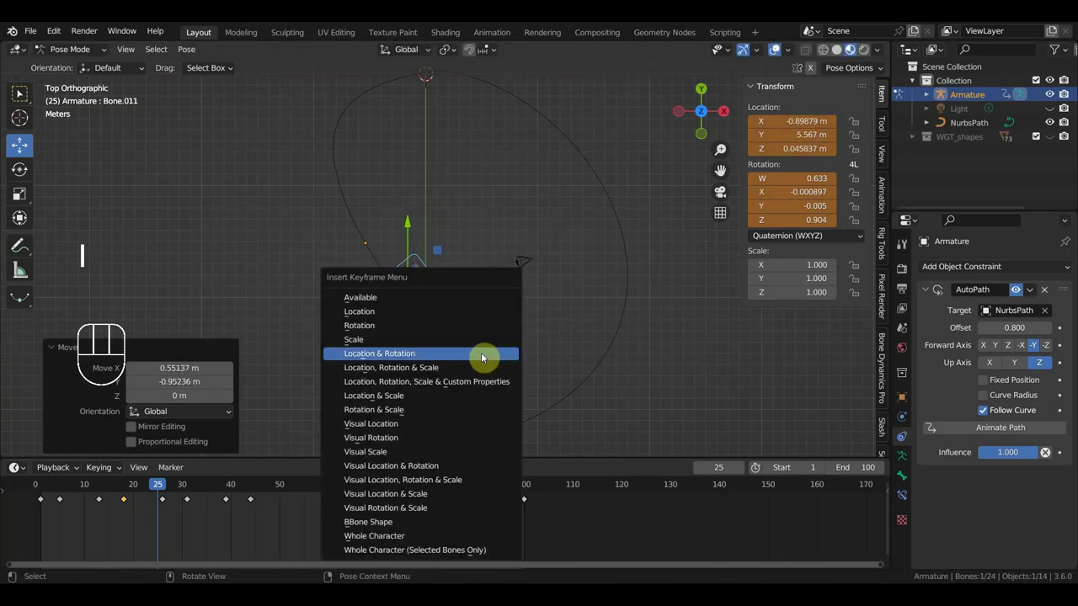
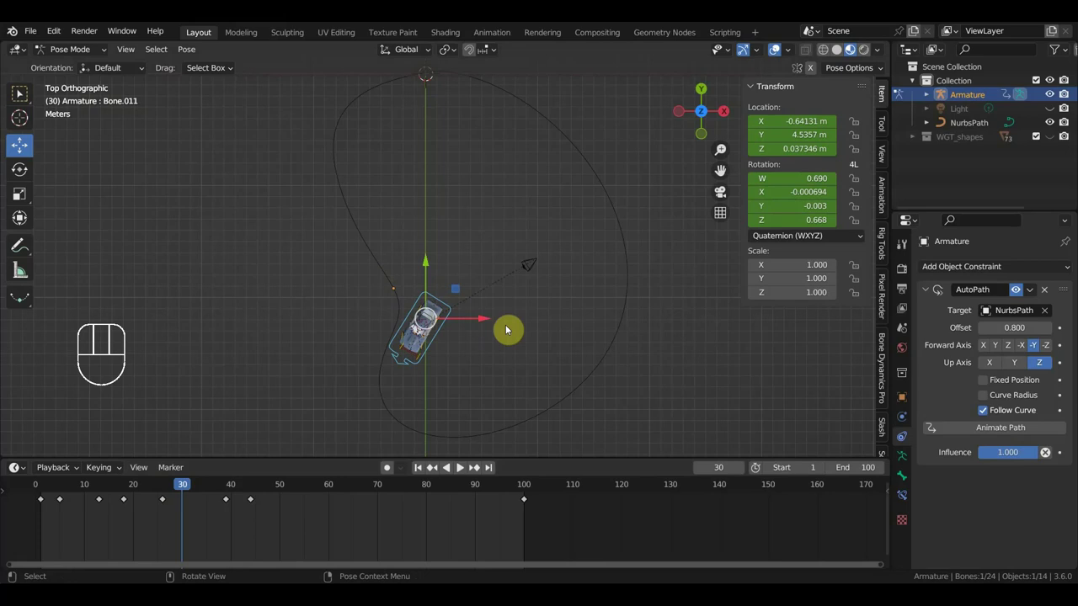
At frame 30 turn the bone further to quaternion Z 0.791 and key the rotation
{"action": "key", "text": "r"}
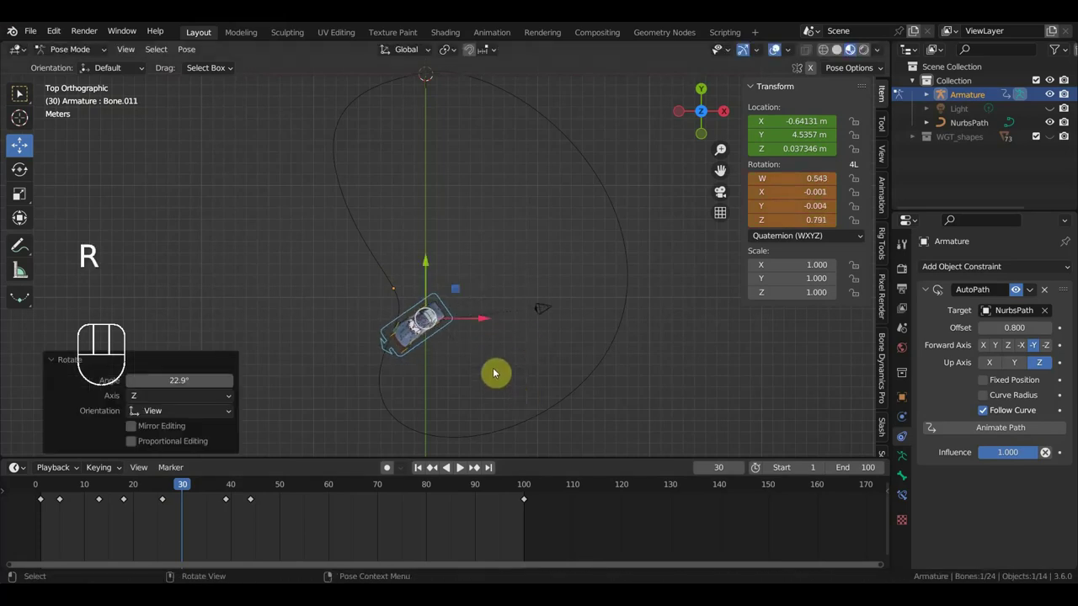
{"action": "key", "text": "i"}
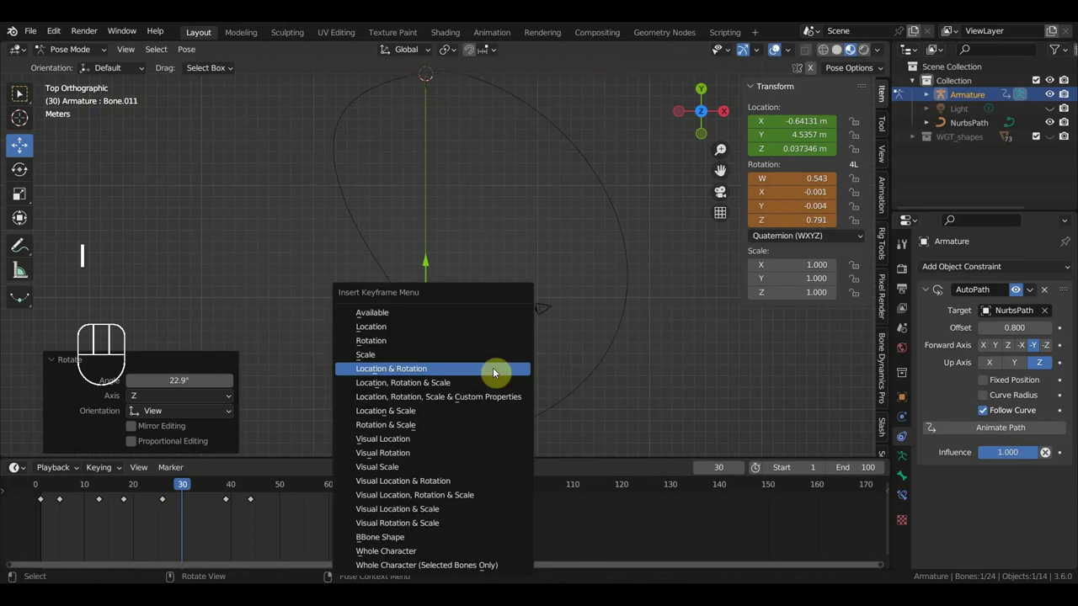
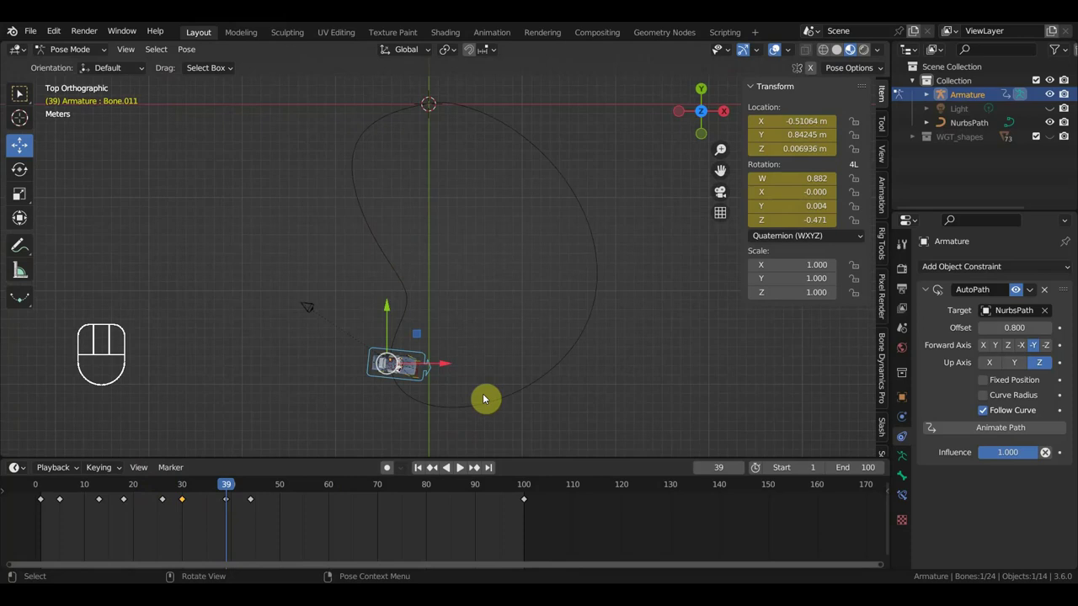
Turn Bone.011 to quaternion Z −0.557 at frame 39 and keyframe the pose
{"action": "key", "text": "r"}
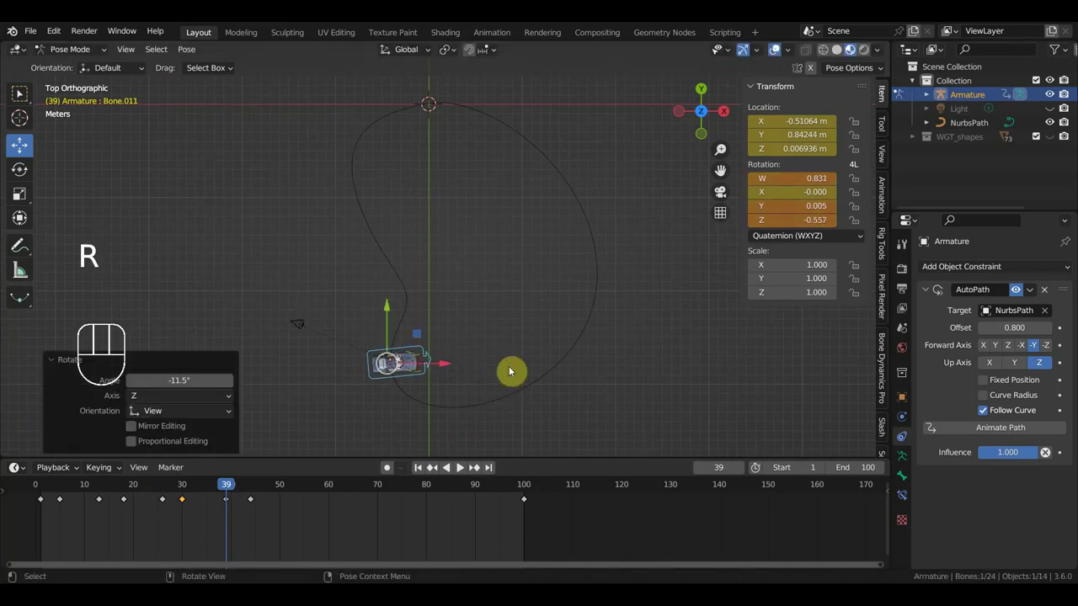
{"action": "key", "text": "i"}
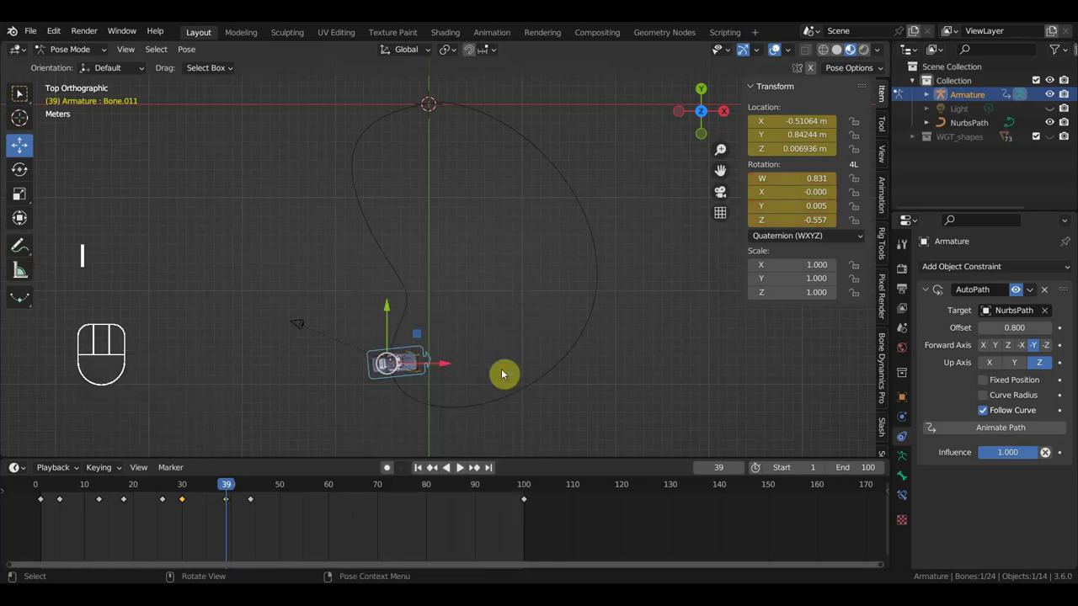
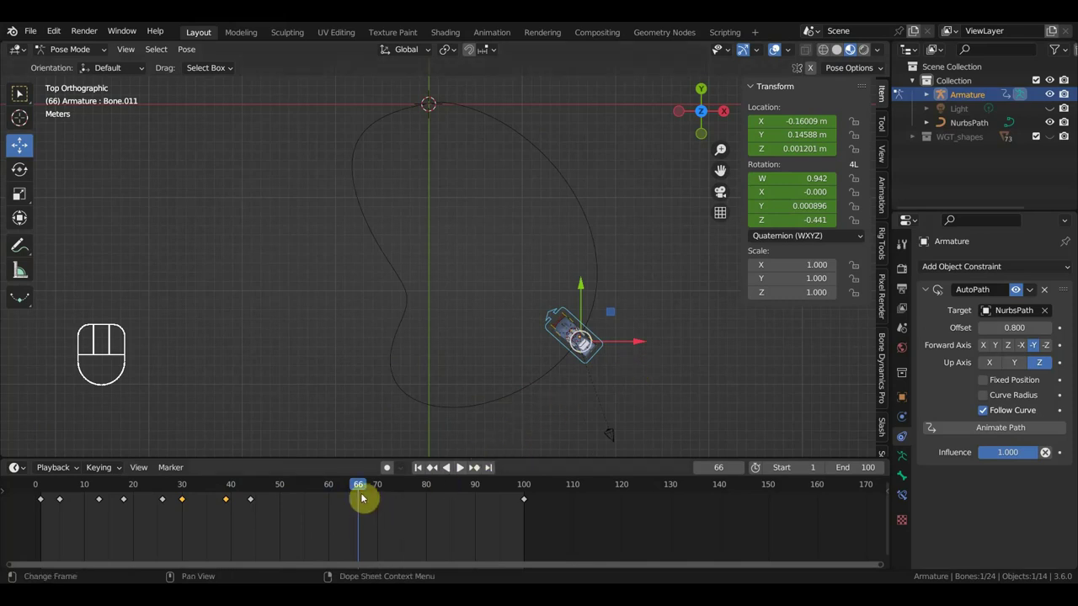
At frame 77, turn the car's control bone and key its location and rotation
{"action": "left_click_drag", "start_coordinate": [369, 488], "coordinate": [434, 511]}
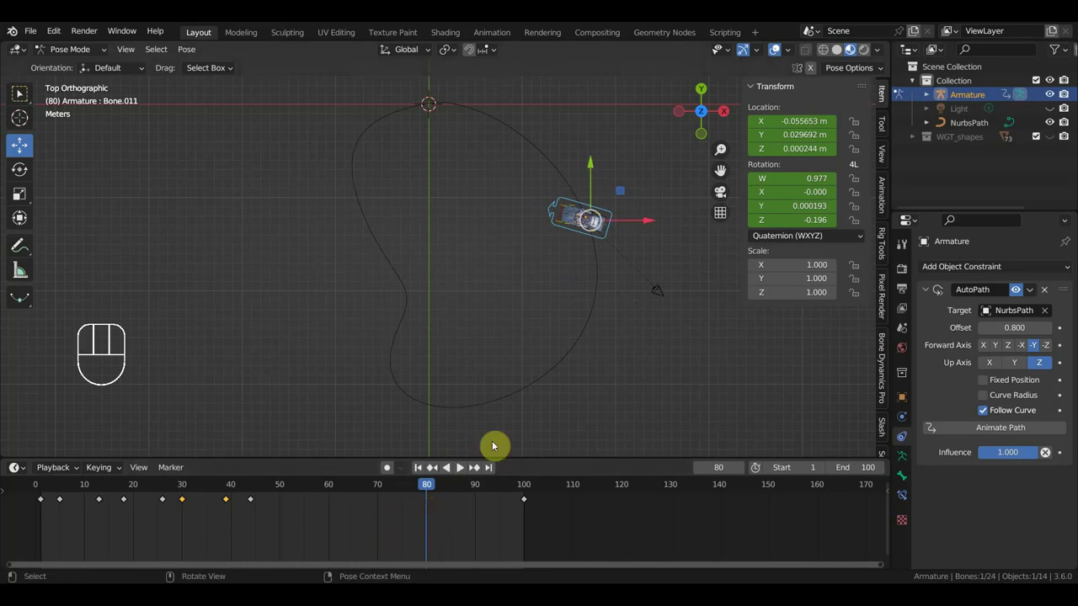
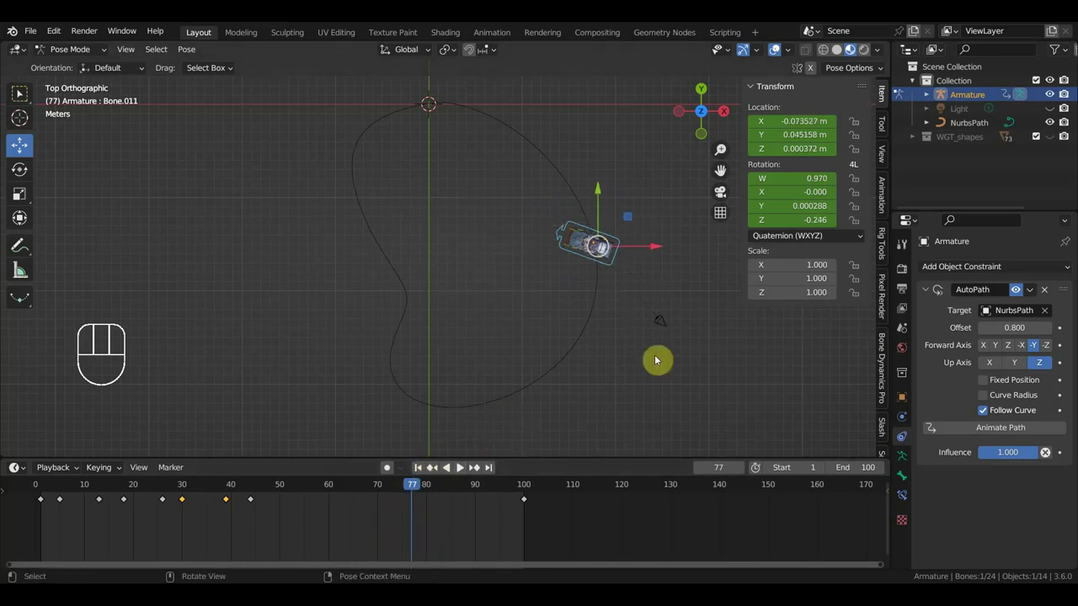
{"action": "key", "text": "r"}
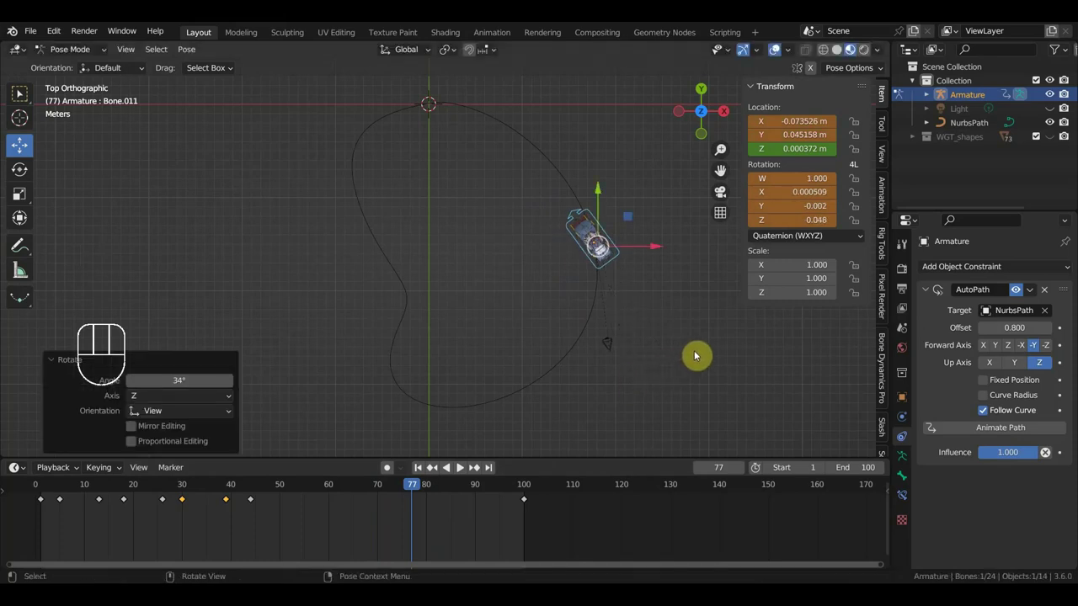
{"action": "key", "text": "r"}
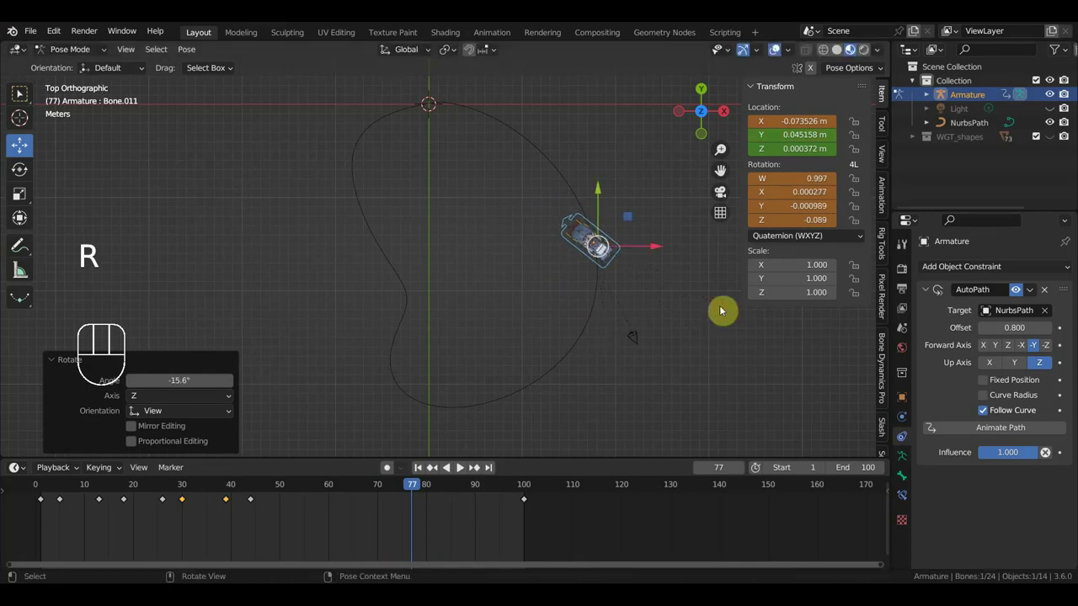
{"action": "key", "text": "i"}
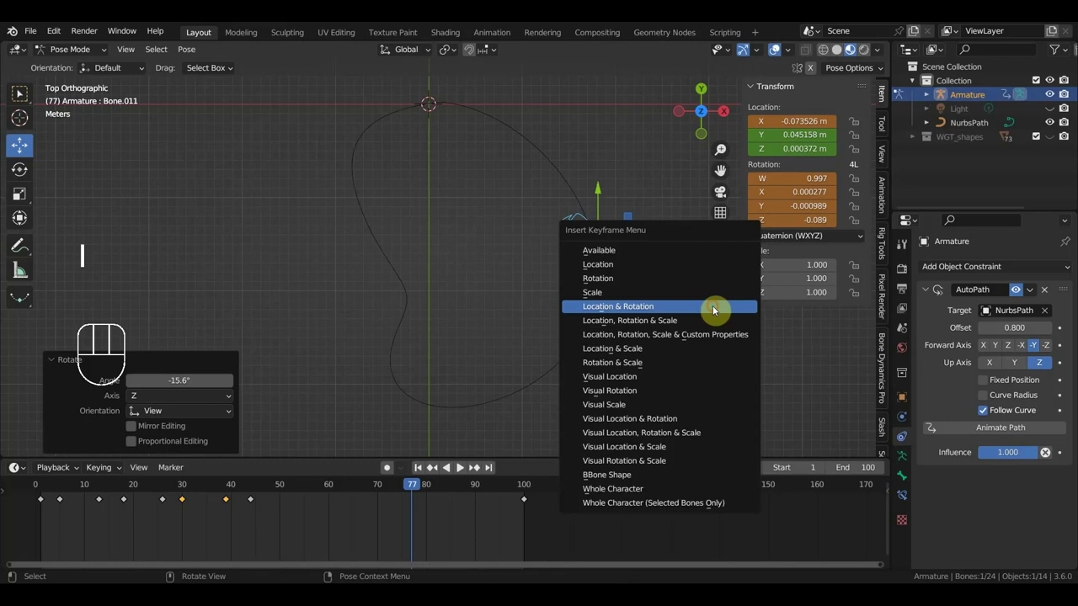
At frame 88, turn the bone again and key the pose, then scrub back to around frame 44
{"action": "left_click_drag", "start_coordinate": [429, 484], "coordinate": [474, 516]}
{"action": "key", "text": "r"}
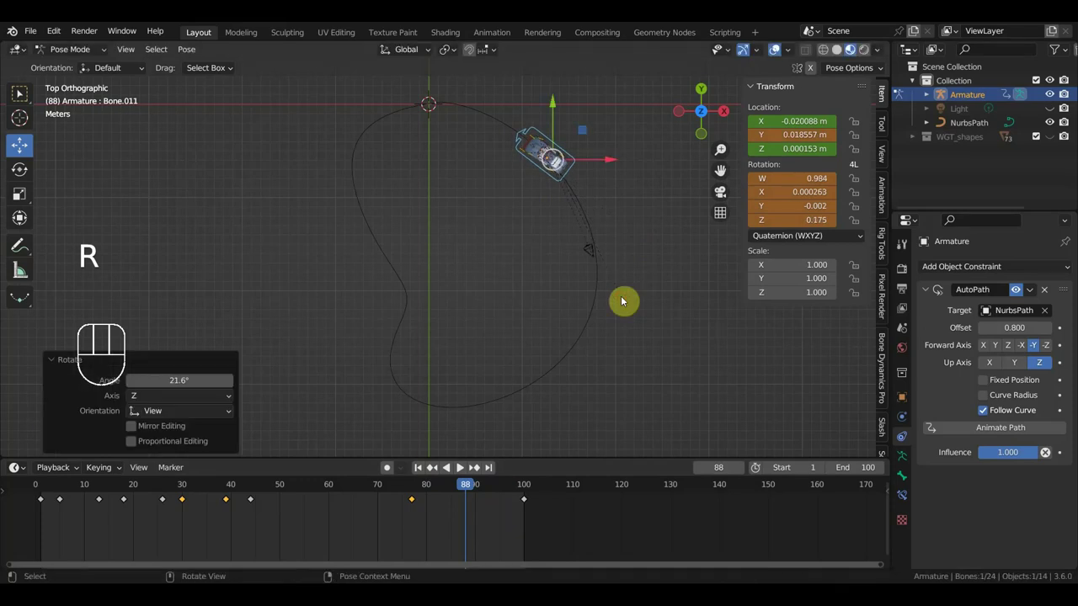
{"action": "key", "text": "i"}
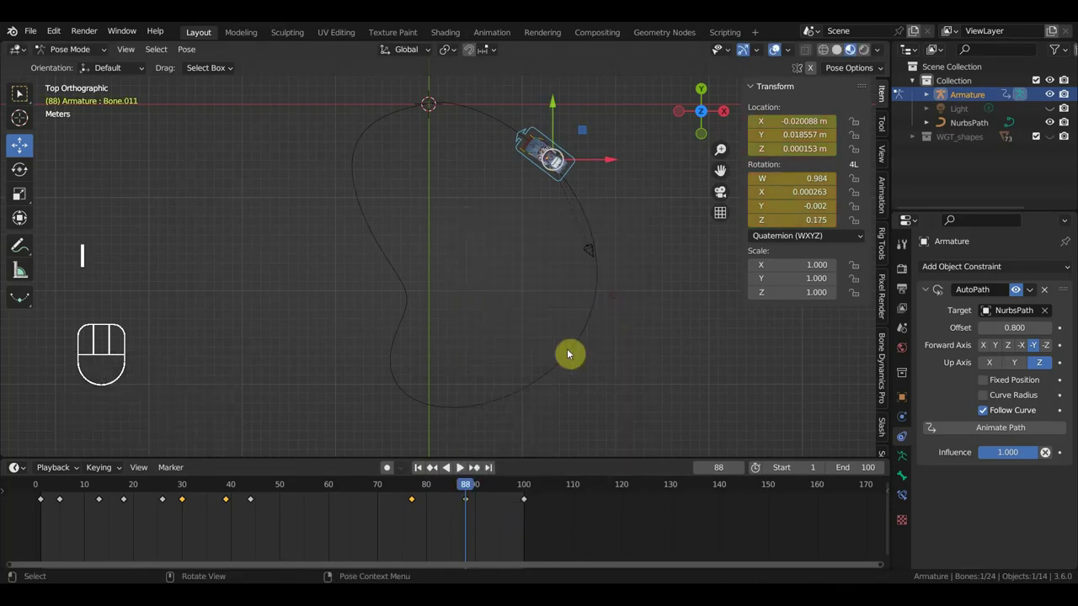
{"action": "left_click_drag", "start_coordinate": [467, 494], "coordinate": [257, 388]}
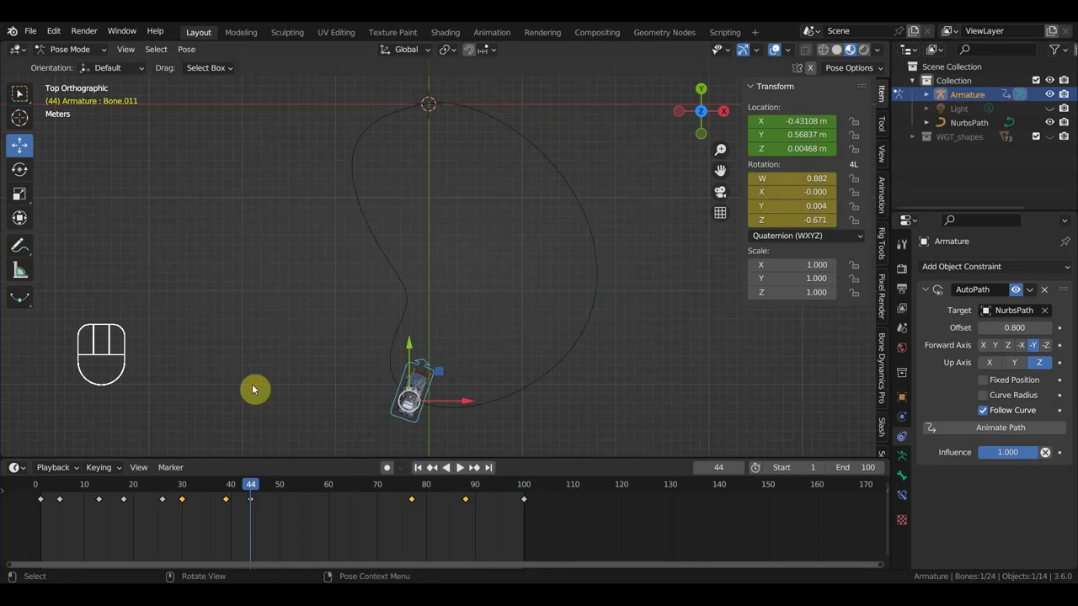
Through the scene camera, play and stop the animation, then scrub to its end
{"action": "key", "text": "KP_0"}
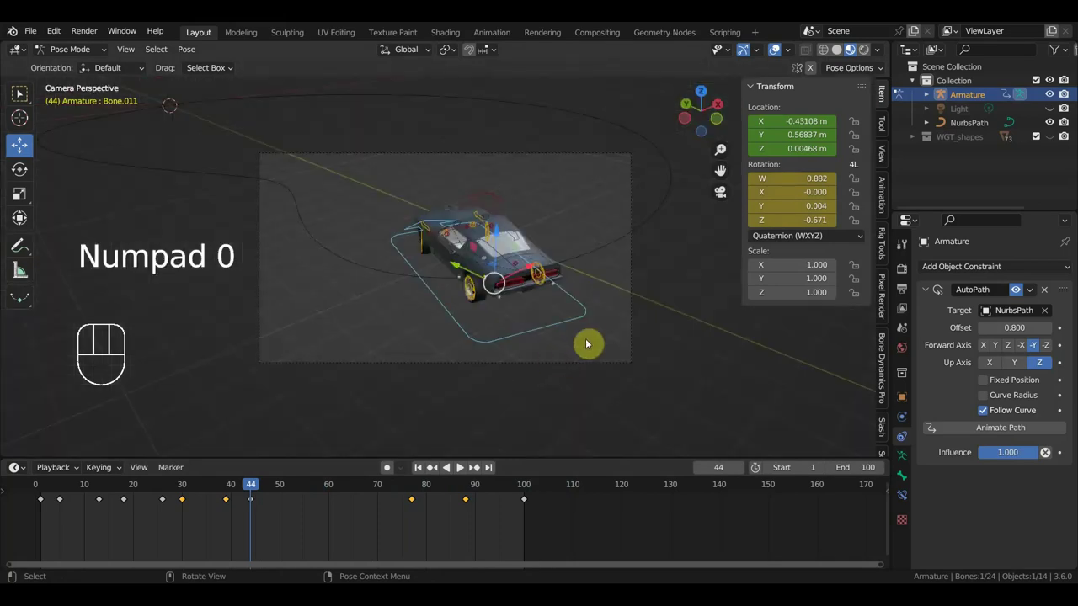
{"action": "key", "text": "space"}
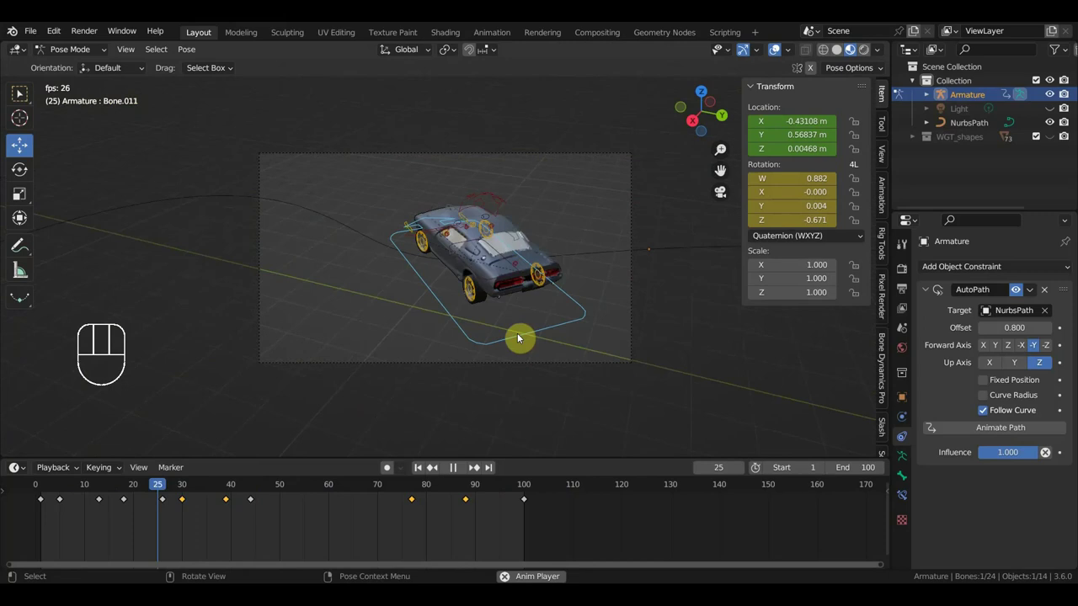
{"action": "key", "text": "space"}
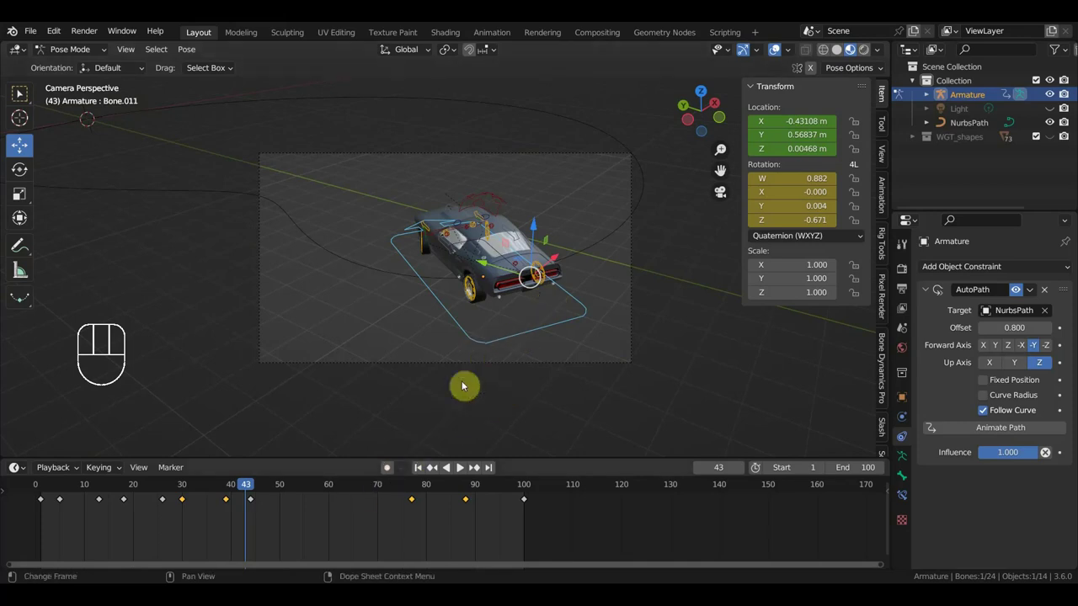
{"action": "left_click_drag", "start_coordinate": [263, 496], "coordinate": [423, 541]}
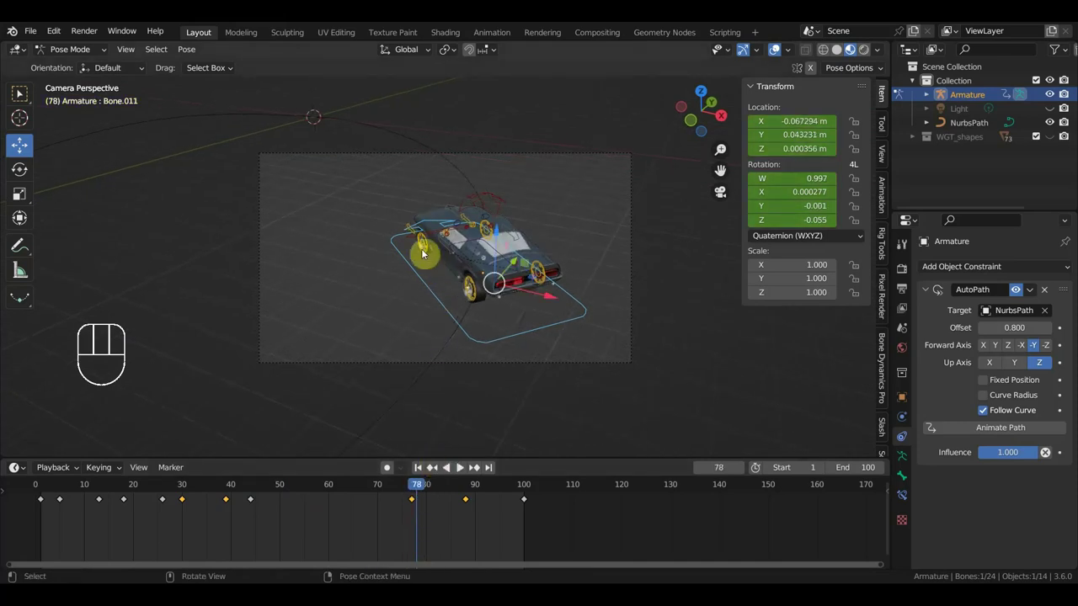
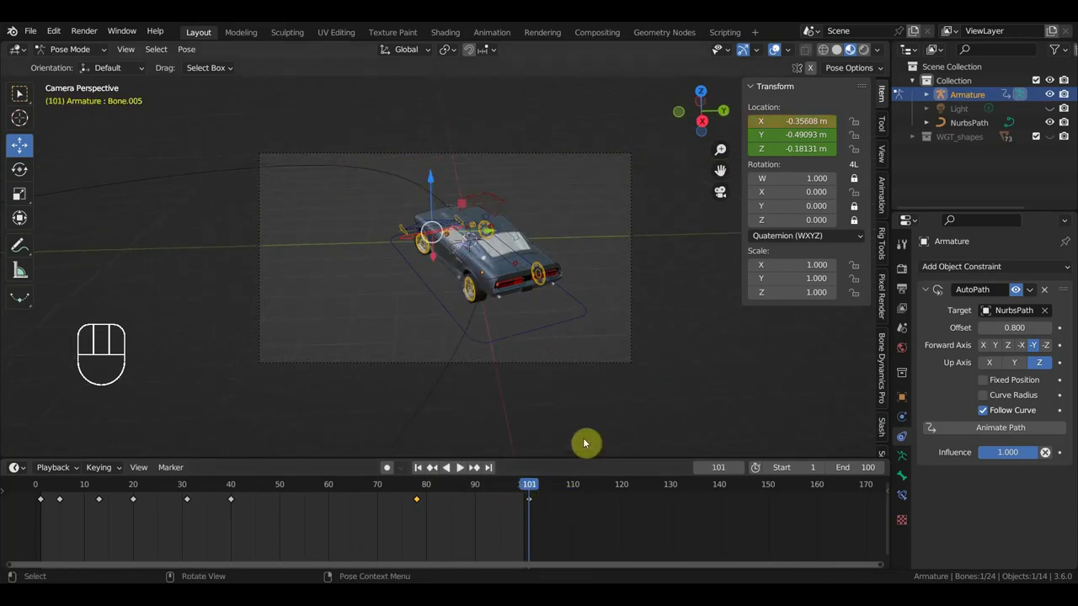
Deselect the bones, select the camera and return to frame 0
{"action": "left_click", "coordinate": [636, 290]}
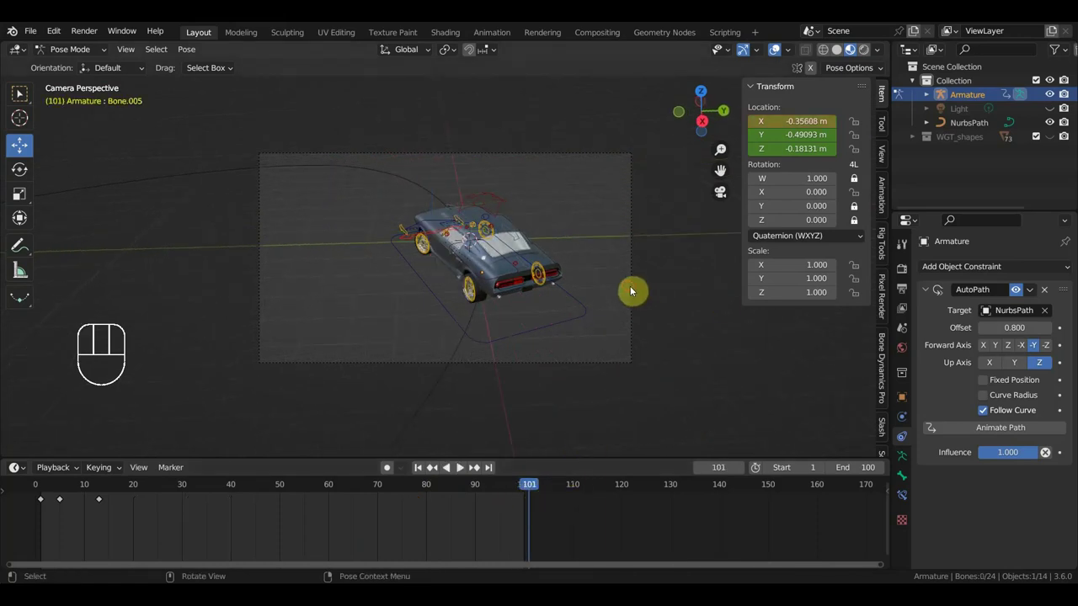
{"action": "left_click_drag", "start_coordinate": [83, 53], "coordinate": [85, 72]}
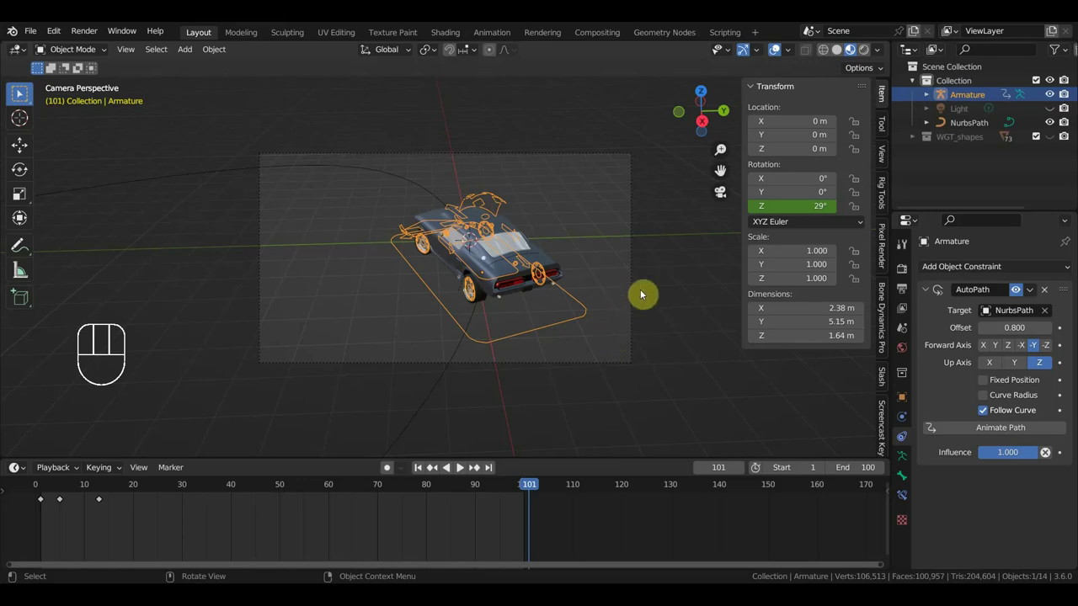
{"action": "left_click", "coordinate": [643, 295]}
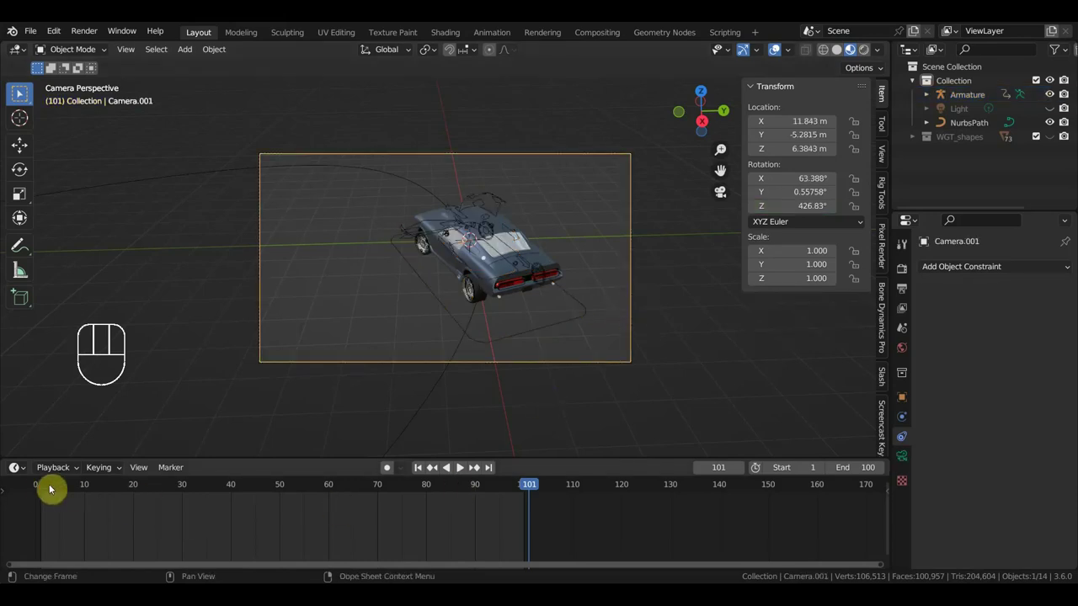
{"action": "left_click", "coordinate": [42, 490]}
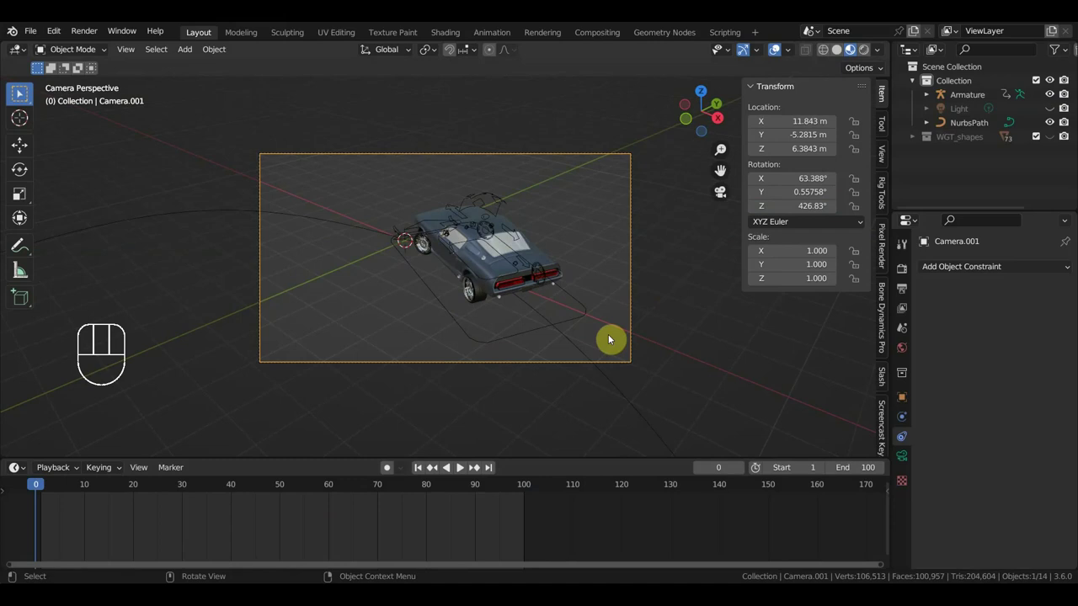
Key the tilted camera's location and rotation at frame 0, then re-angle and key it at frame 7
{"action": "key", "text": "r"}
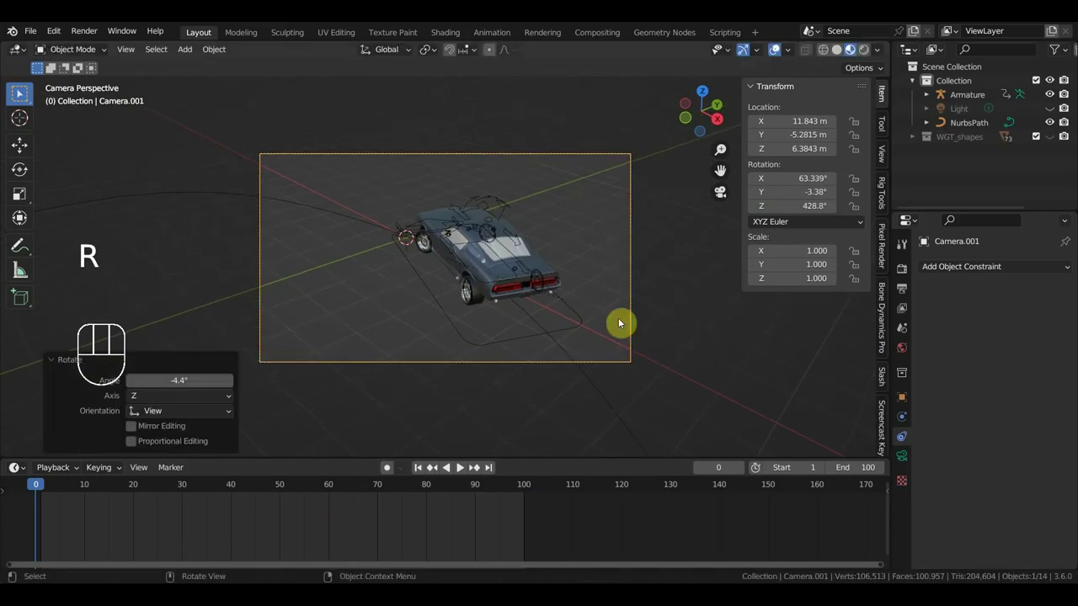
{"action": "key", "text": "i"}
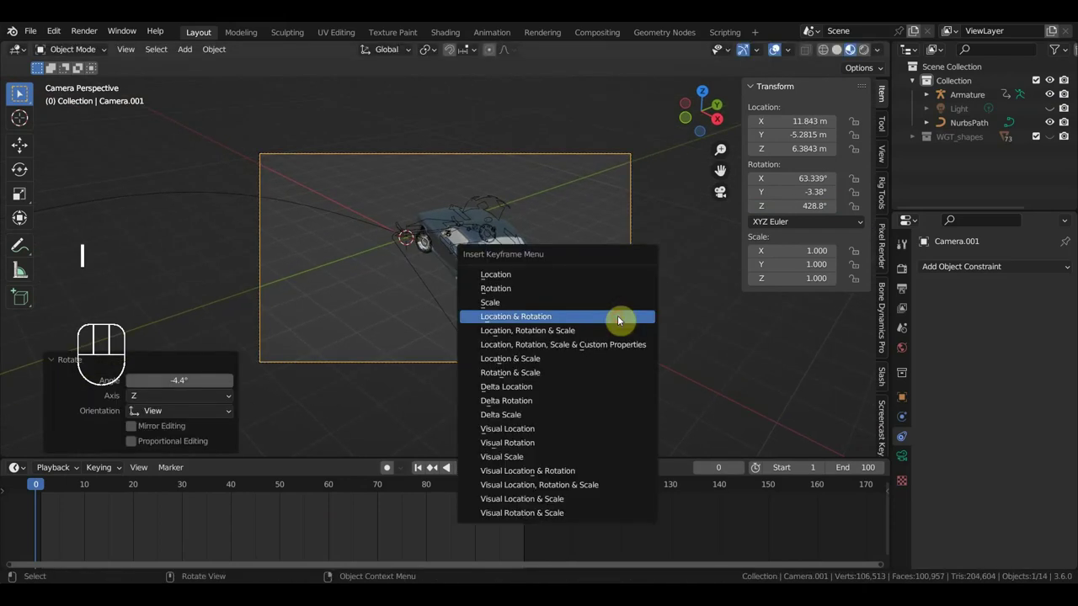
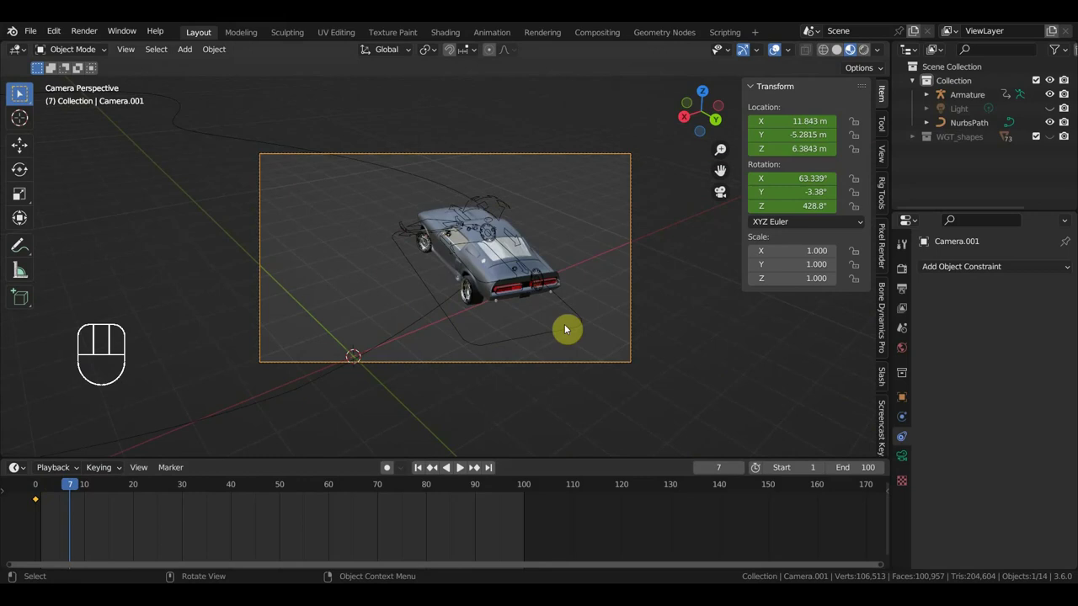
{"action": "key", "text": "r"}
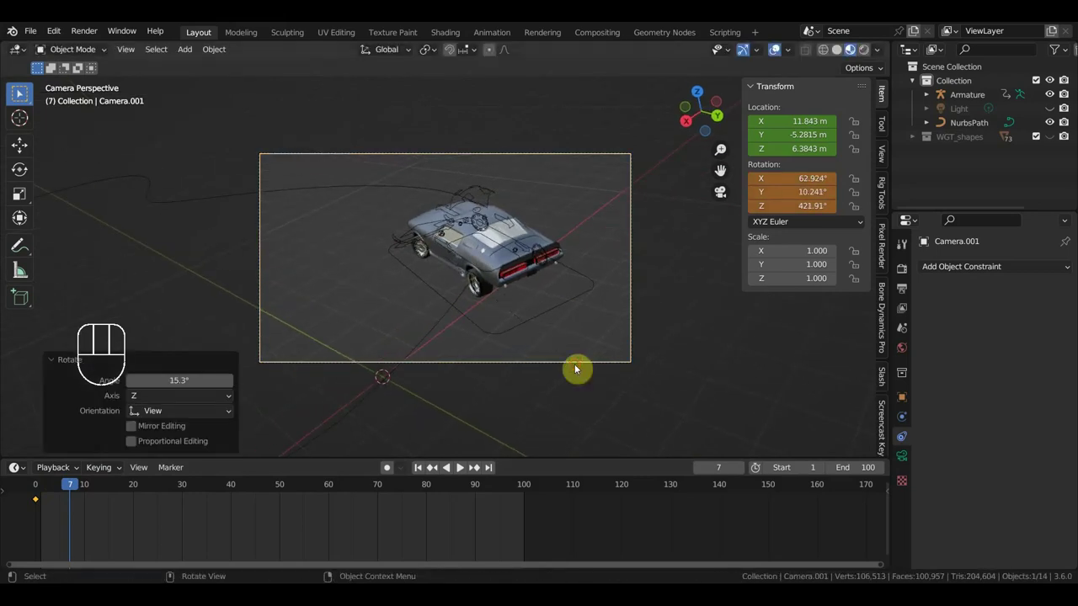
{"action": "key", "text": "i"}
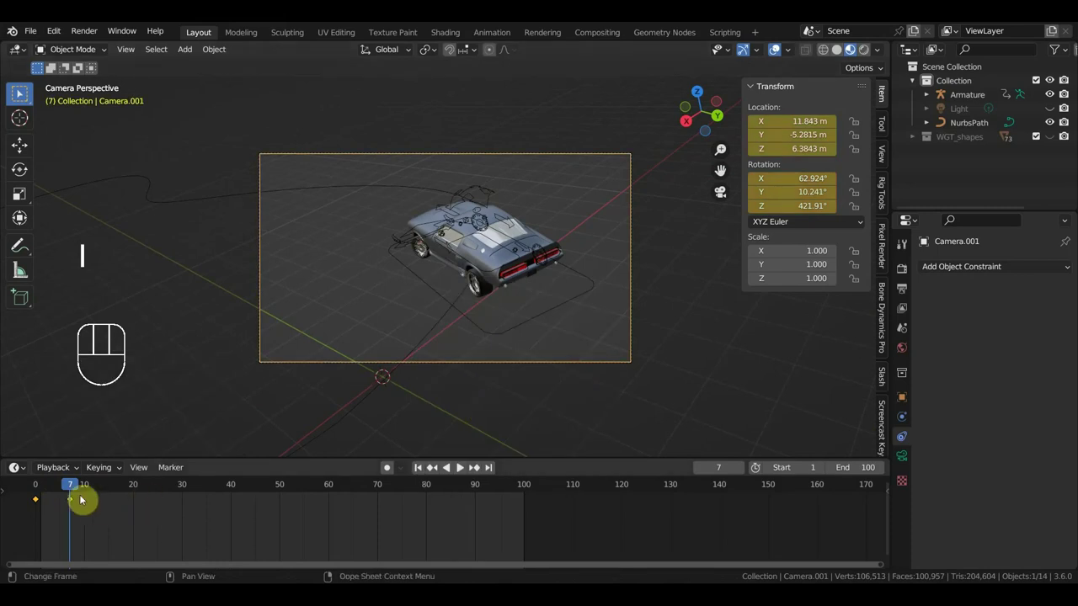
At frame 22, move Bone.005 and watch the playback while orbiting away from the camera
{"action": "left_click_drag", "start_coordinate": [62, 488], "coordinate": [175, 531]}
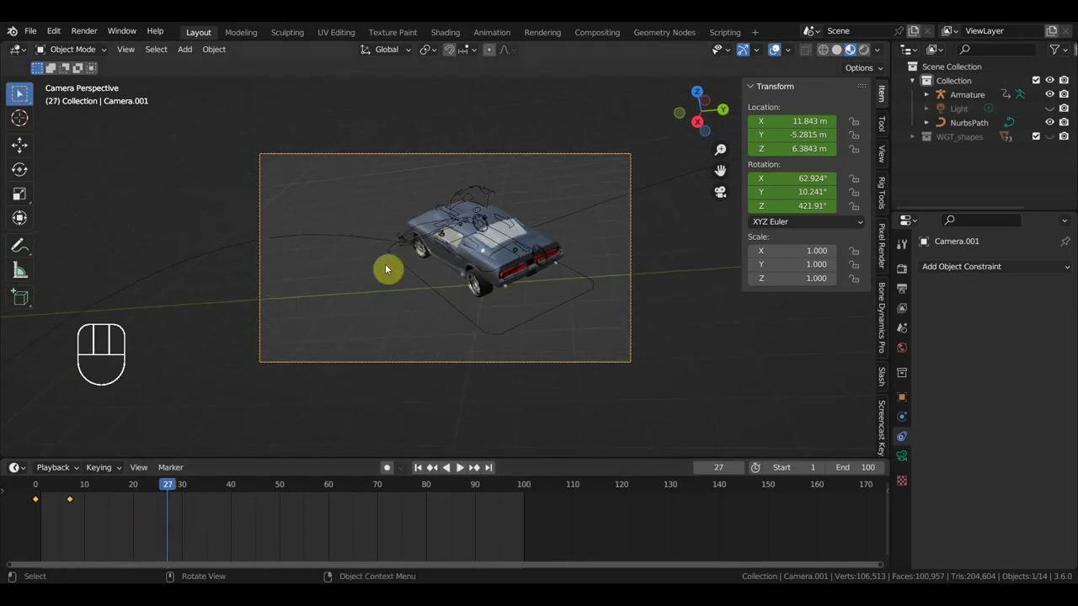
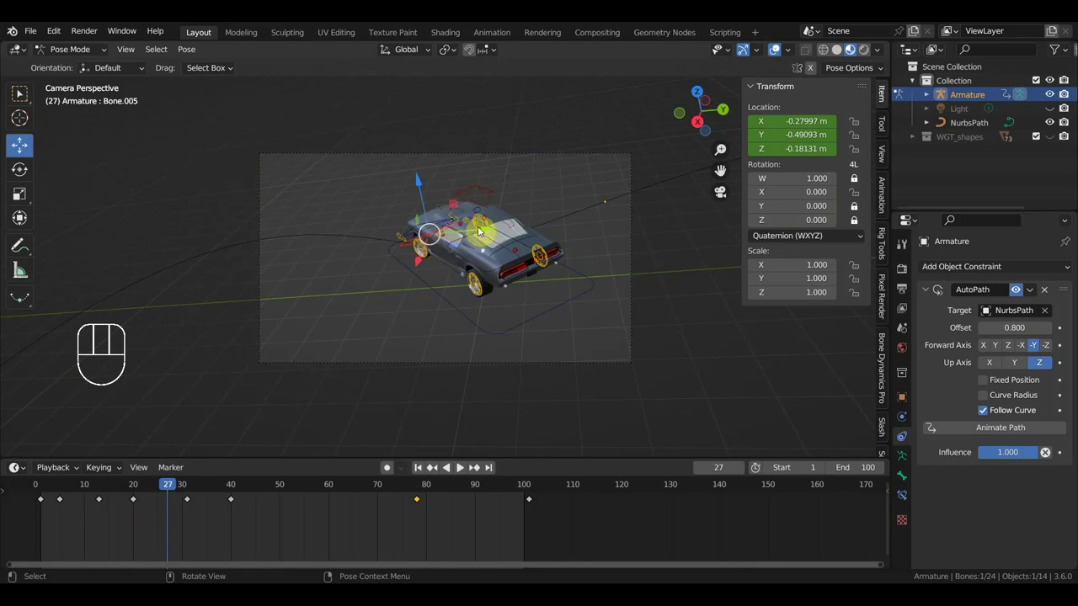
{"action": "key", "text": "g"}
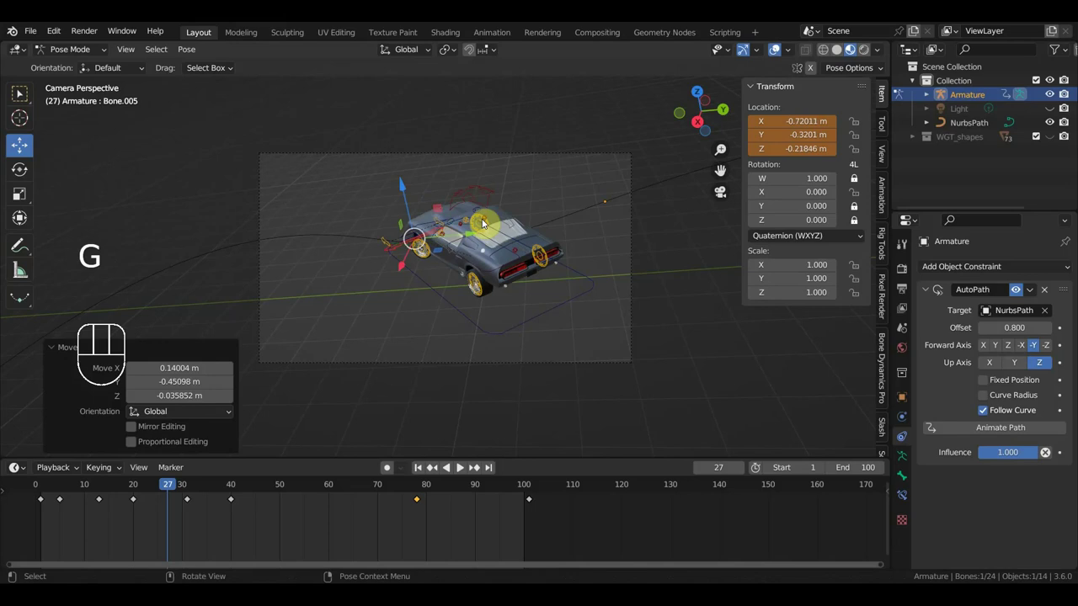
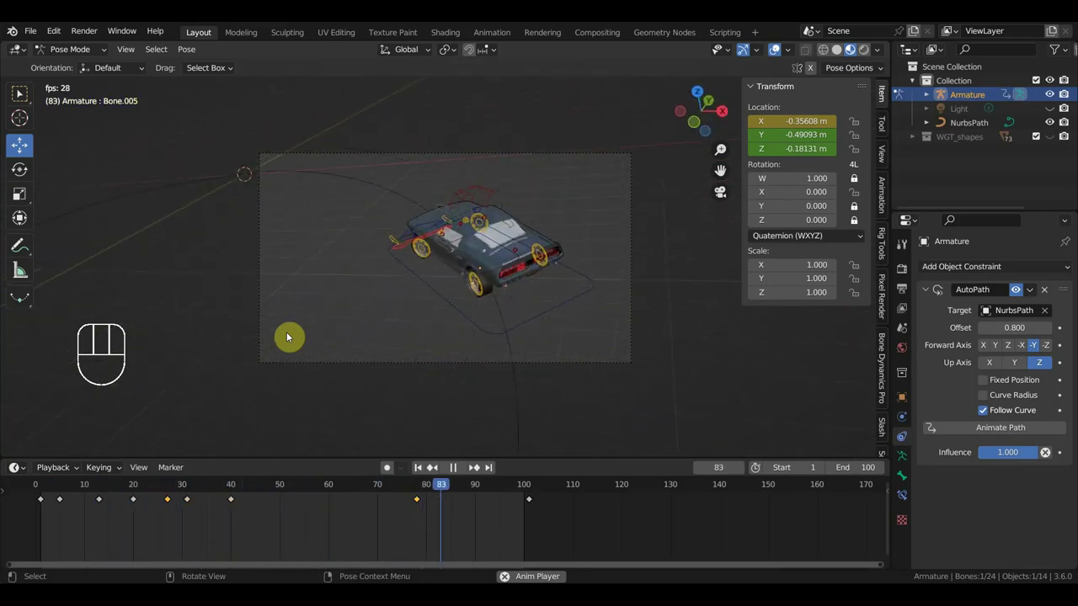
{"action": "left_click_drag", "start_coordinate": [427, 311], "coordinate": [463, 292]}
{"action": "left_click_drag", "start_coordinate": [425, 339], "coordinate": [126, 334]}
{"action": "left_click_drag", "start_coordinate": [313, 335], "coordinate": [351, 261]}
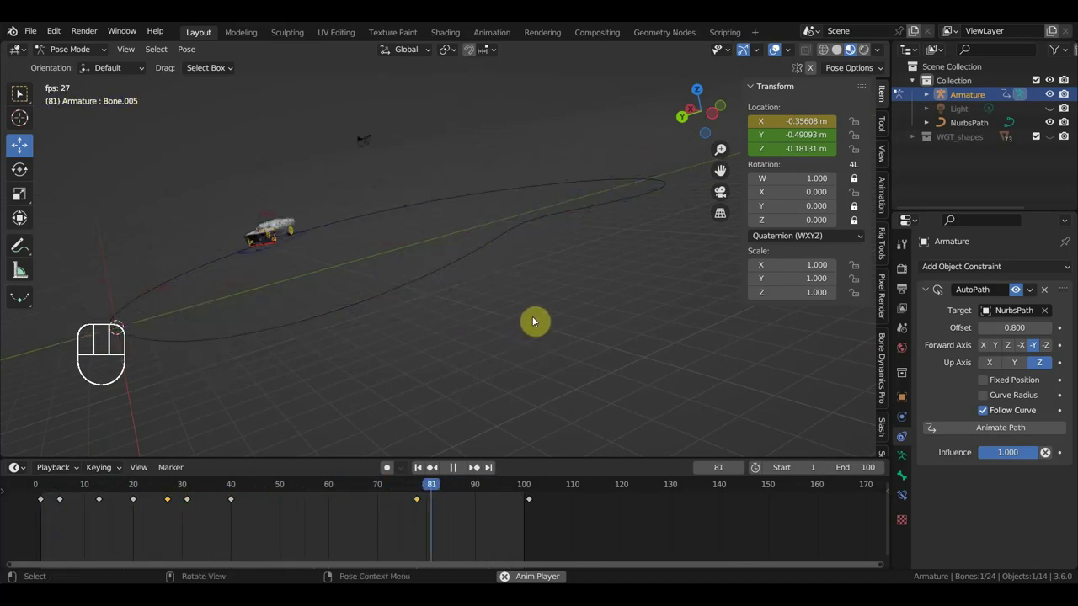
{"action": "key", "text": "space"}
Settle on frame 97 and select Bone.007 in the armature
{"action": "left_click_drag", "start_coordinate": [546, 318], "coordinate": [566, 317]}
{"action": "left_click_drag", "start_coordinate": [553, 314], "coordinate": [570, 306]}
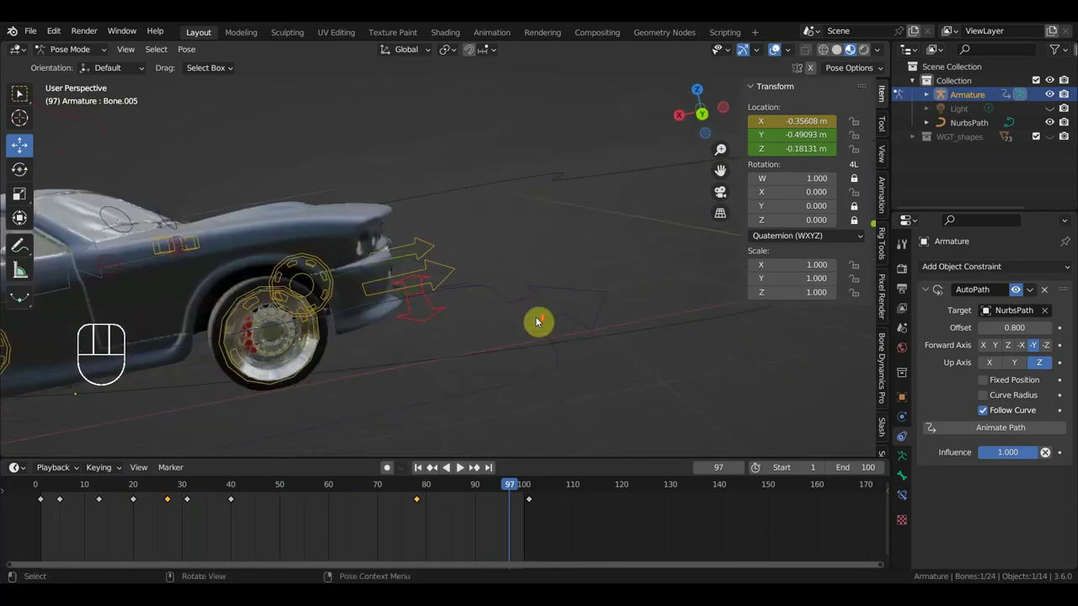
{"action": "middle_click", "coordinate": [542, 321]}
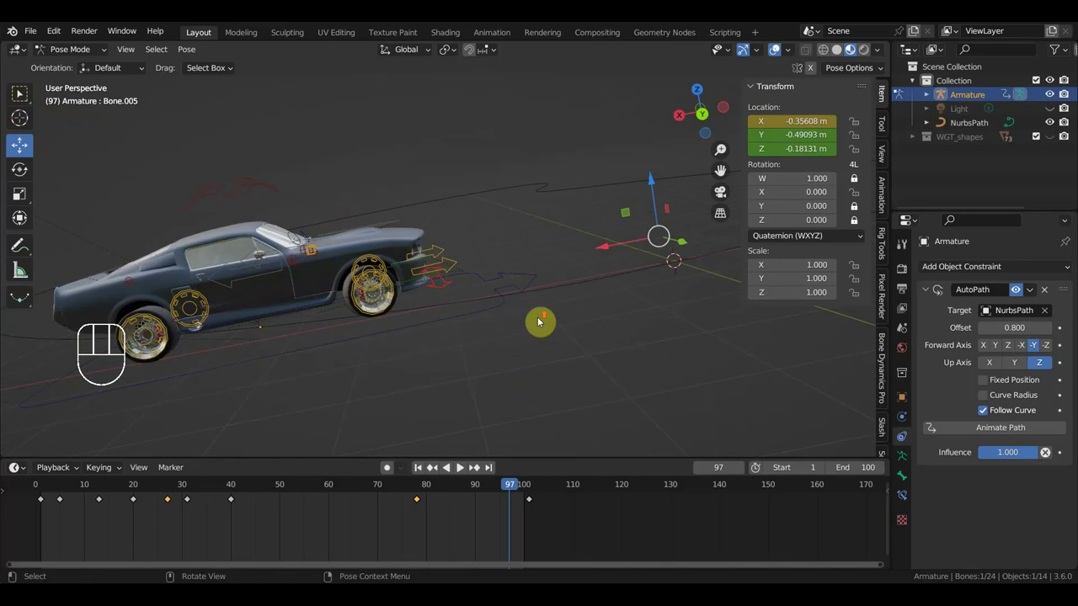
{"action": "middle_click", "coordinate": [496, 333]}
{"action": "left_click", "coordinate": [350, 316]}
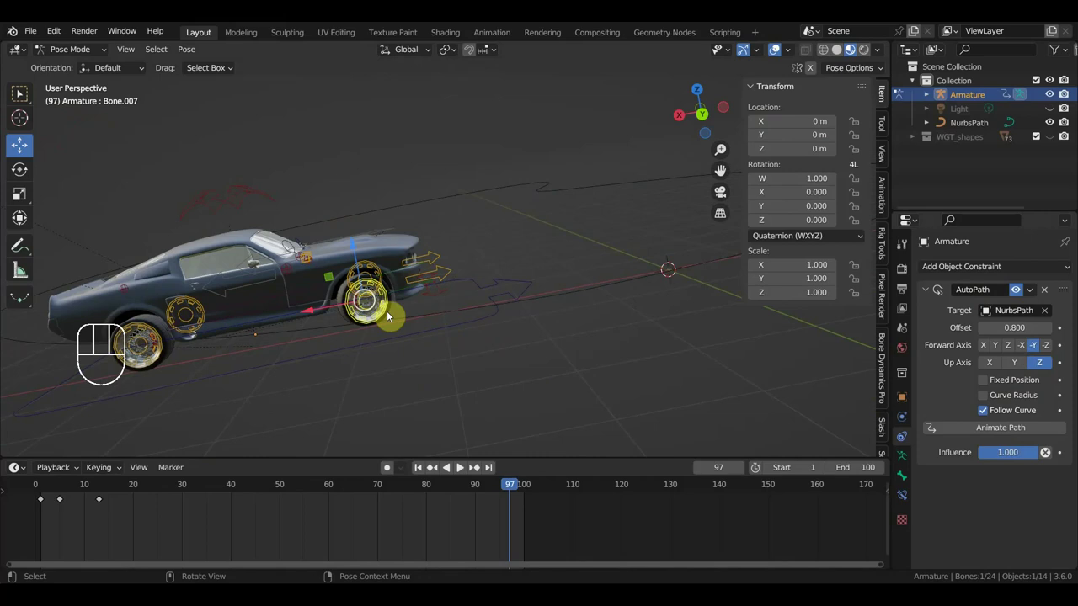
{"action": "left_click", "coordinate": [395, 317]}
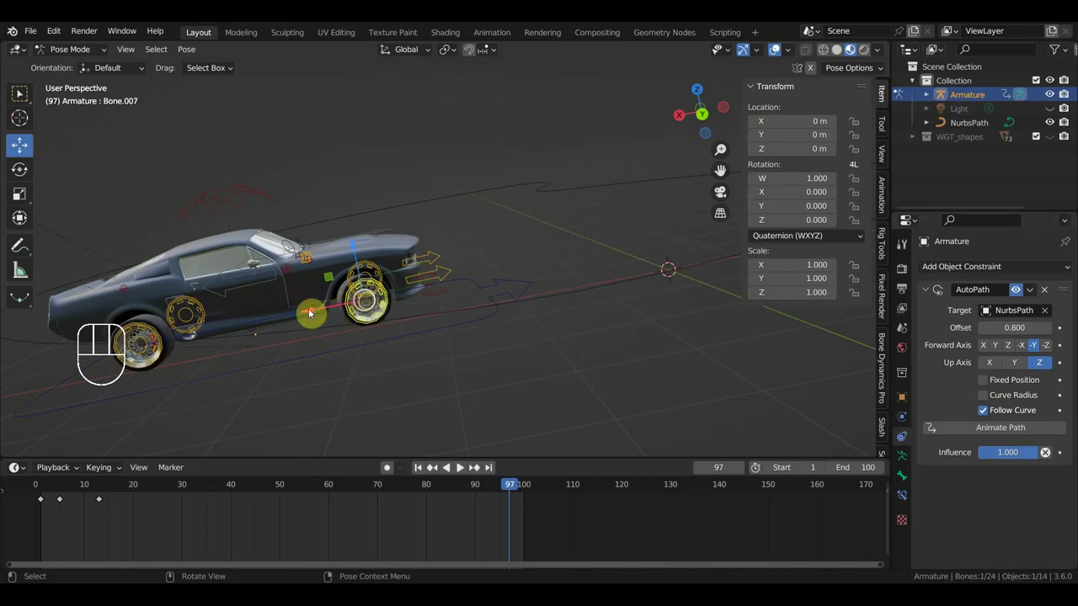
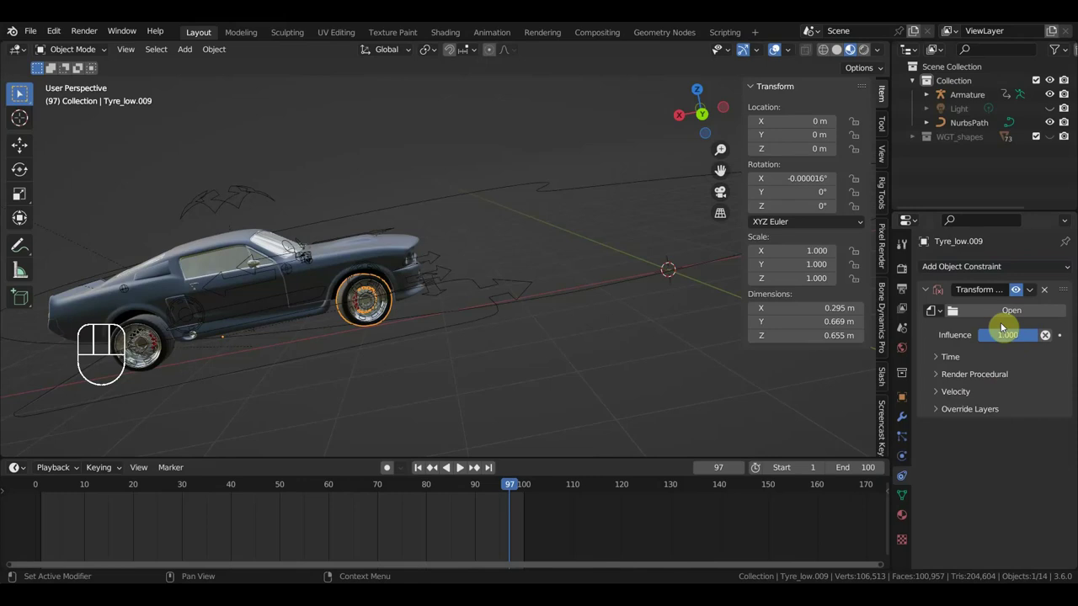
Try Transform Cache and Follow Track constraints on Tyre_low.009, then play back the car animation
{"action": "left_click", "coordinate": [1017, 317]}
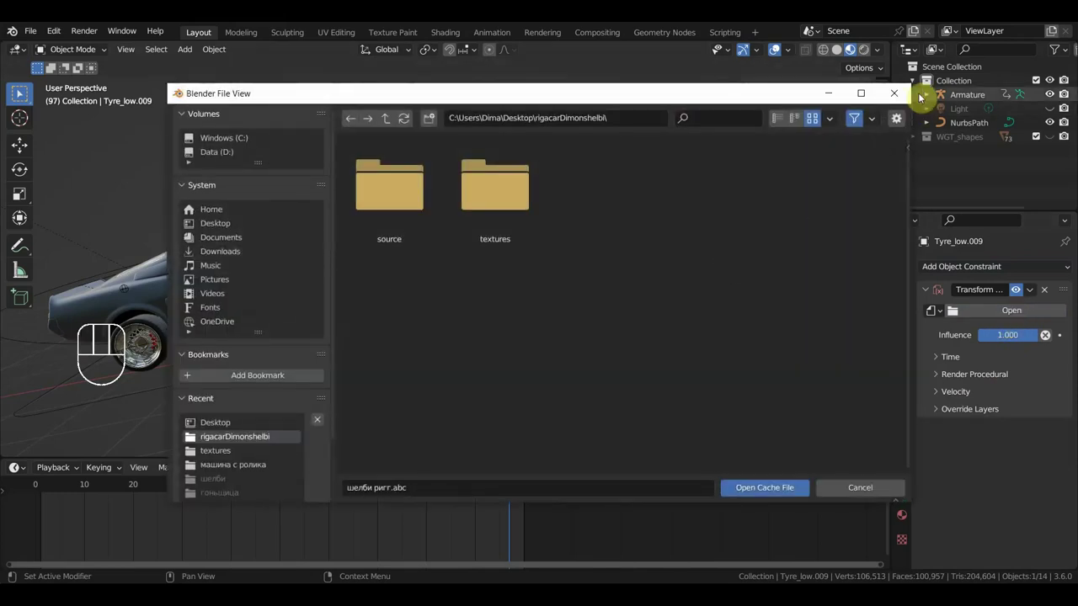
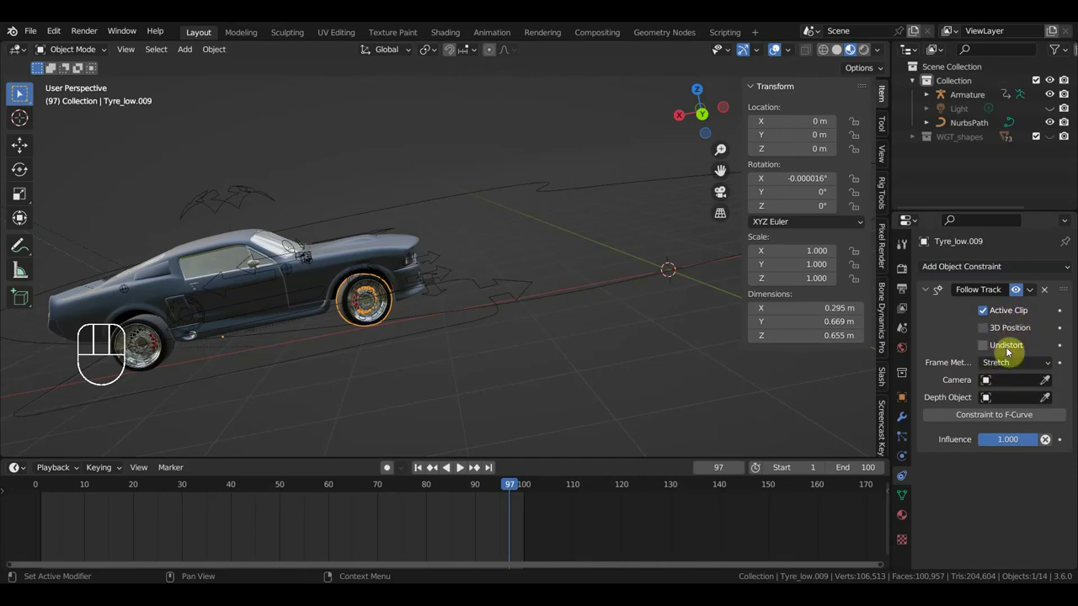
{"action": "left_click", "coordinate": [1052, 365]}
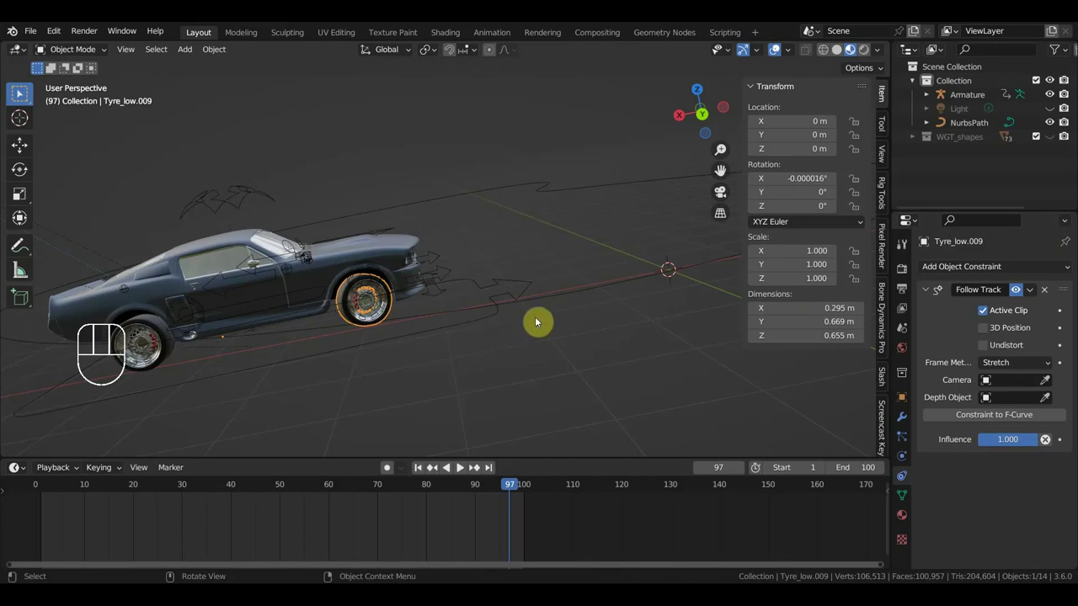
{"action": "key", "text": "space"}
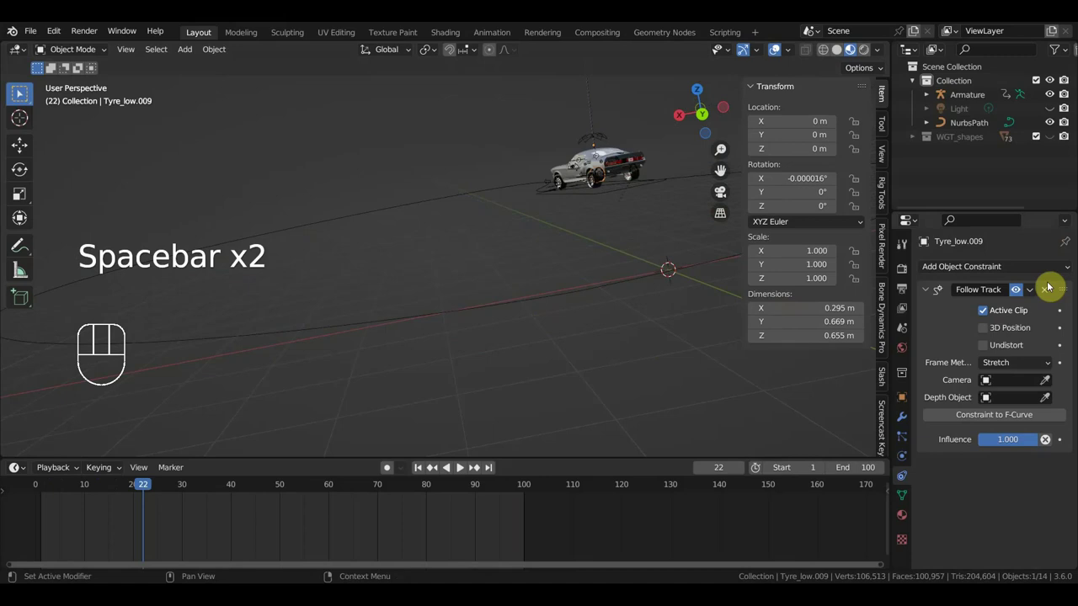
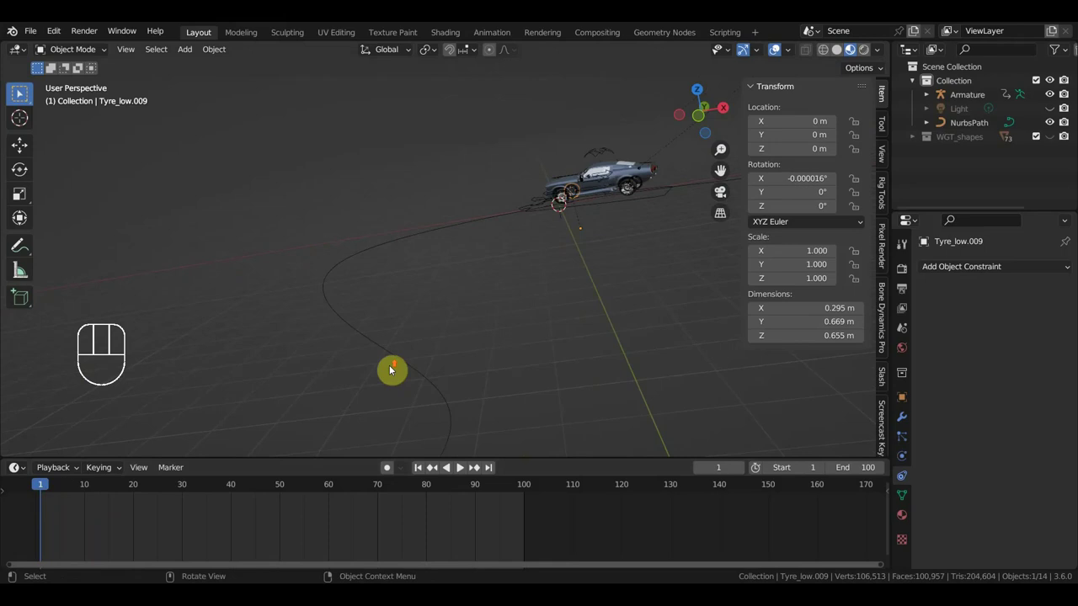
Switch through side ortho and perspective views and orbit to see the path and camera
{"action": "middle_click", "coordinate": [449, 348]}
{"action": "key", "text": "KP_3"}
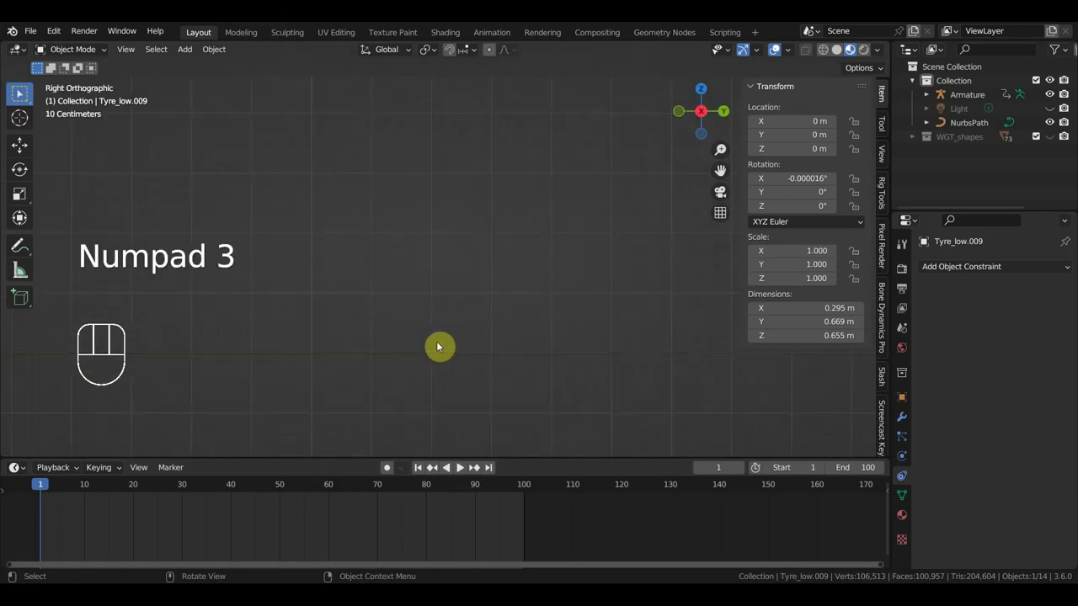
{"action": "key", "text": "KP_1"}
{"action": "left_click_drag", "start_coordinate": [518, 344], "coordinate": [604, 346]}
{"action": "middle_click", "coordinate": [537, 355]}
{"action": "left_click_drag", "start_coordinate": [517, 309], "coordinate": [542, 220]}
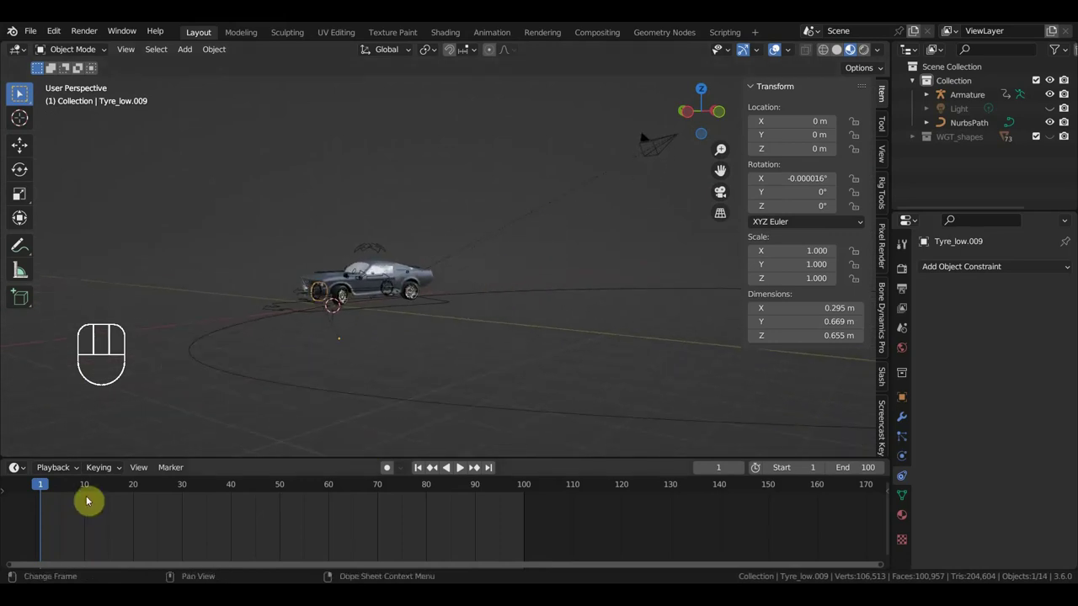
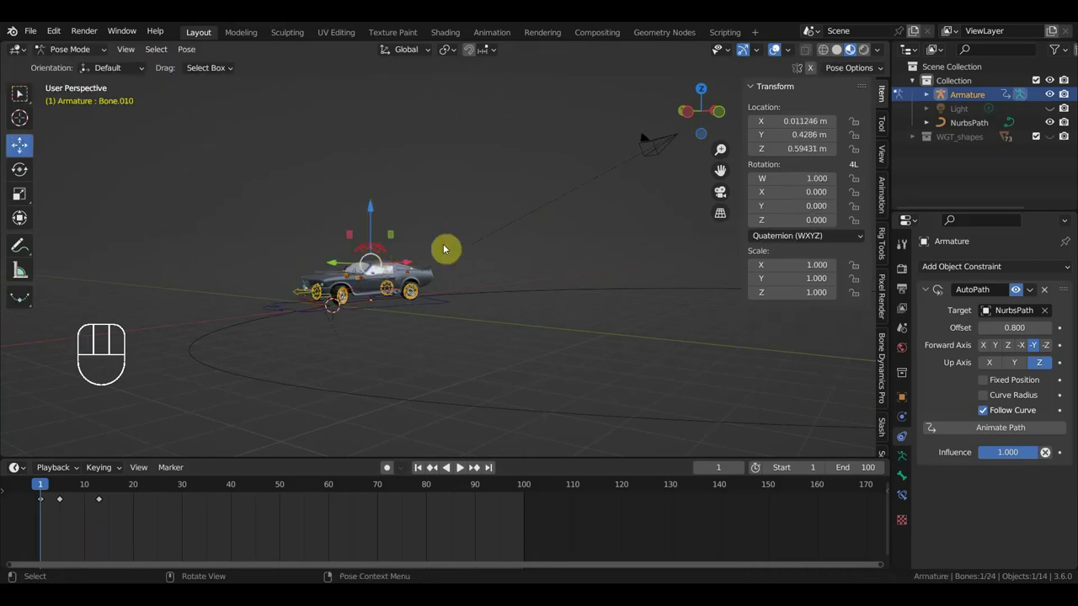
Key the control bone at frame 1, move to frame 5 and reposition the car
{"action": "key", "text": "i"}
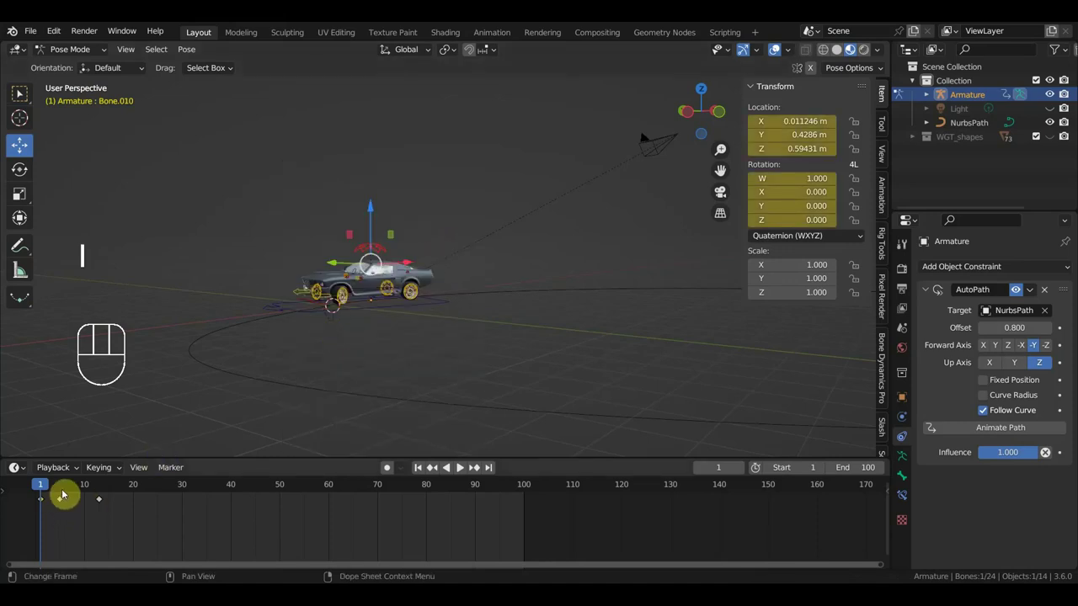
{"action": "left_click", "coordinate": [67, 490]}
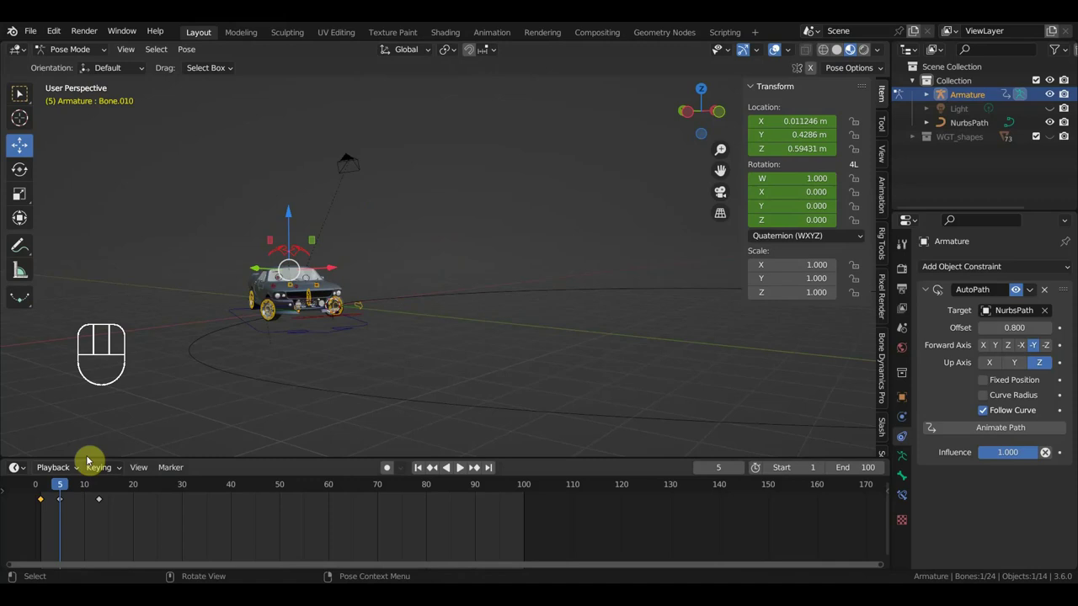
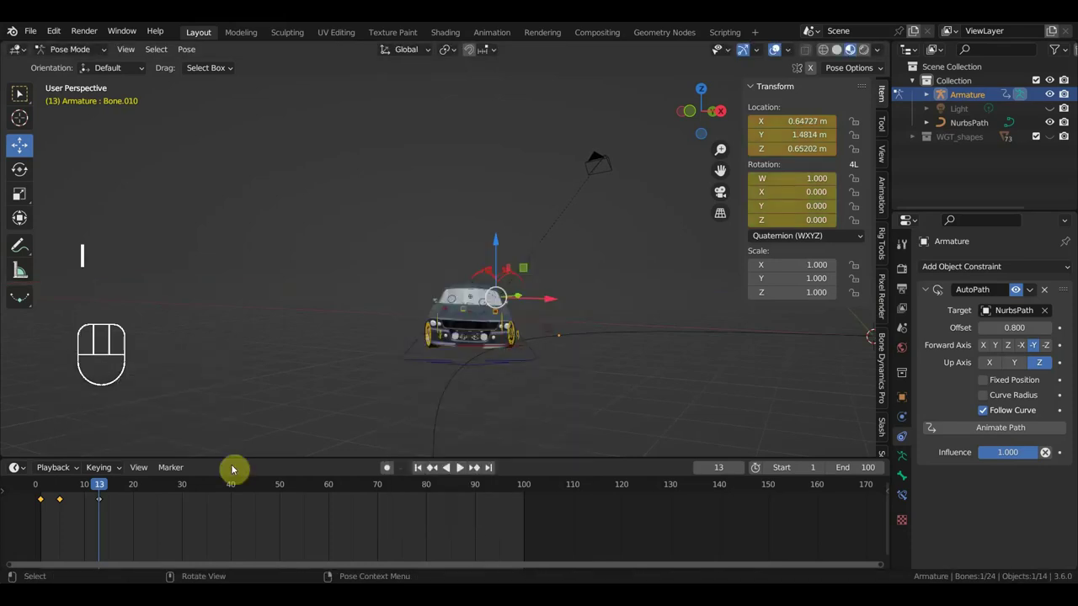
{"action": "left_click_drag", "start_coordinate": [104, 487], "coordinate": [67, 486]}
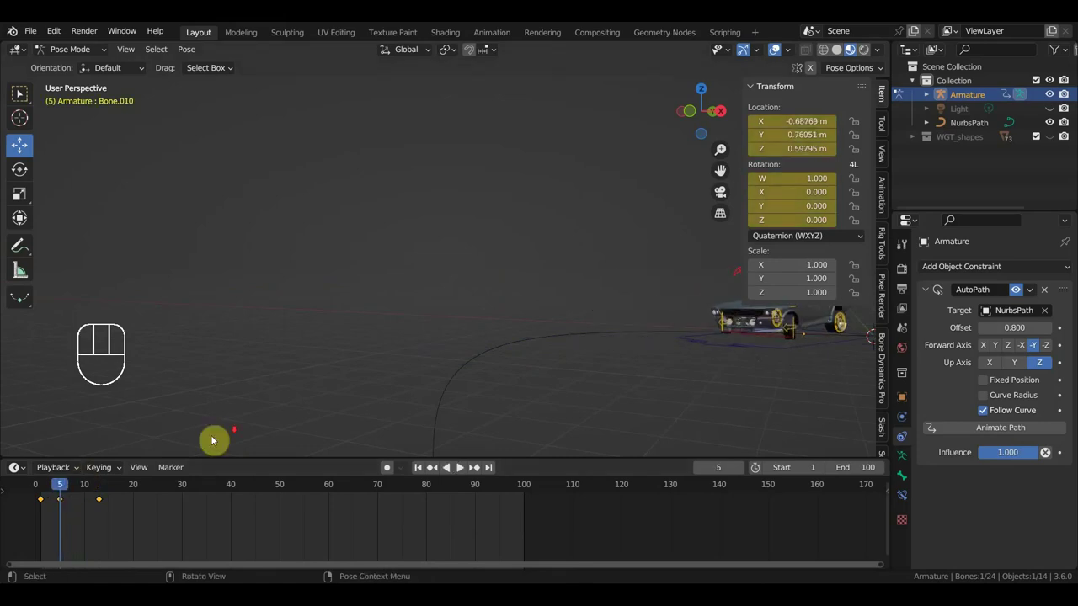
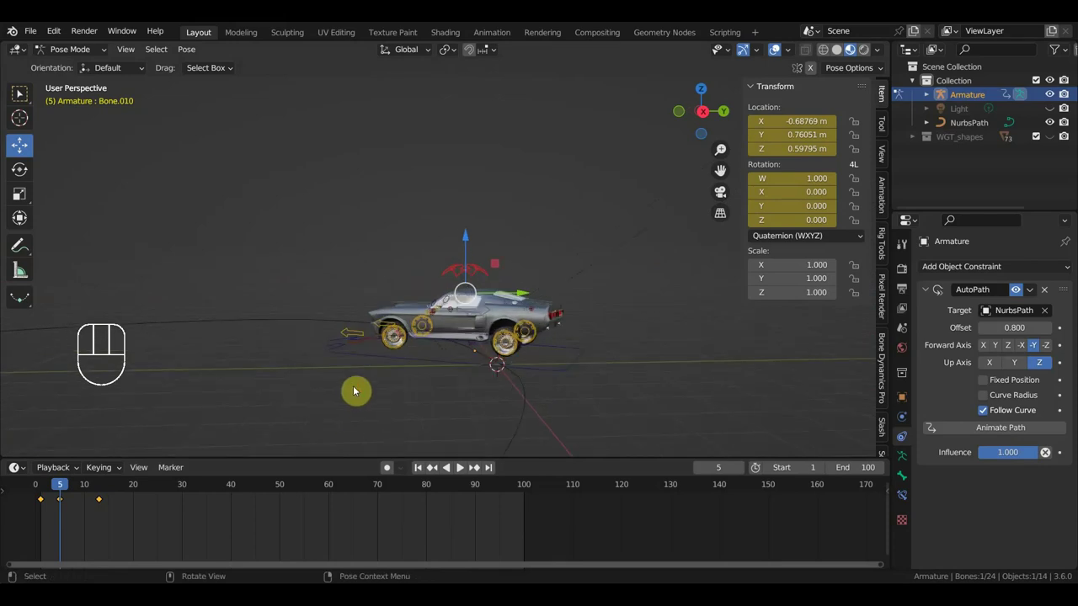
Key Bone.010 at frame 5 near X −0.90 m, Y 0.31 m, then check frame 2
{"action": "left_click_drag", "start_coordinate": [509, 348], "coordinate": [548, 347]}
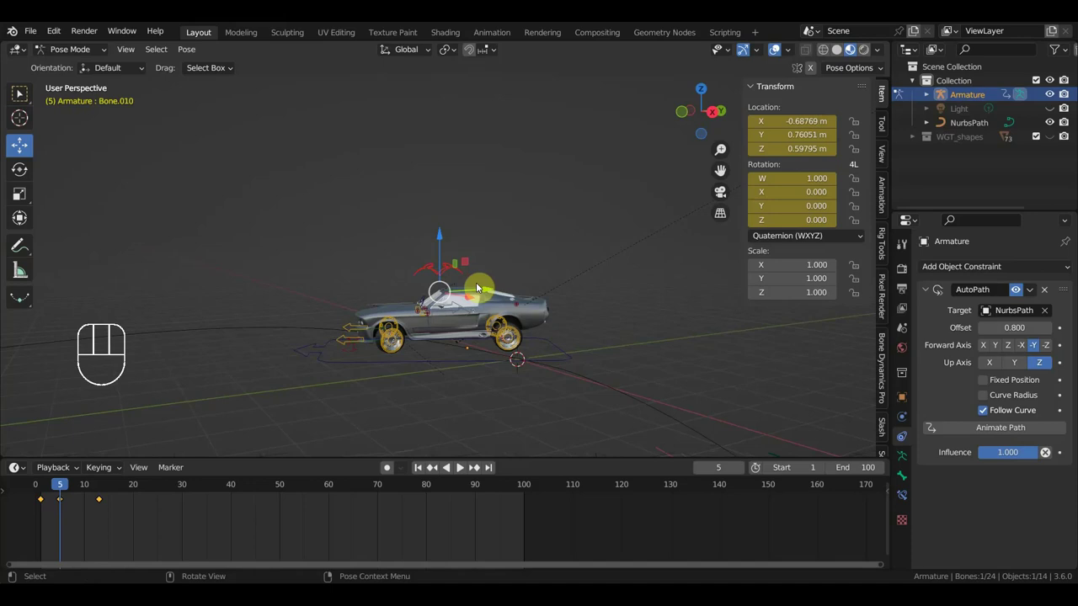
{"action": "left_click_drag", "start_coordinate": [492, 289], "coordinate": [510, 304]}
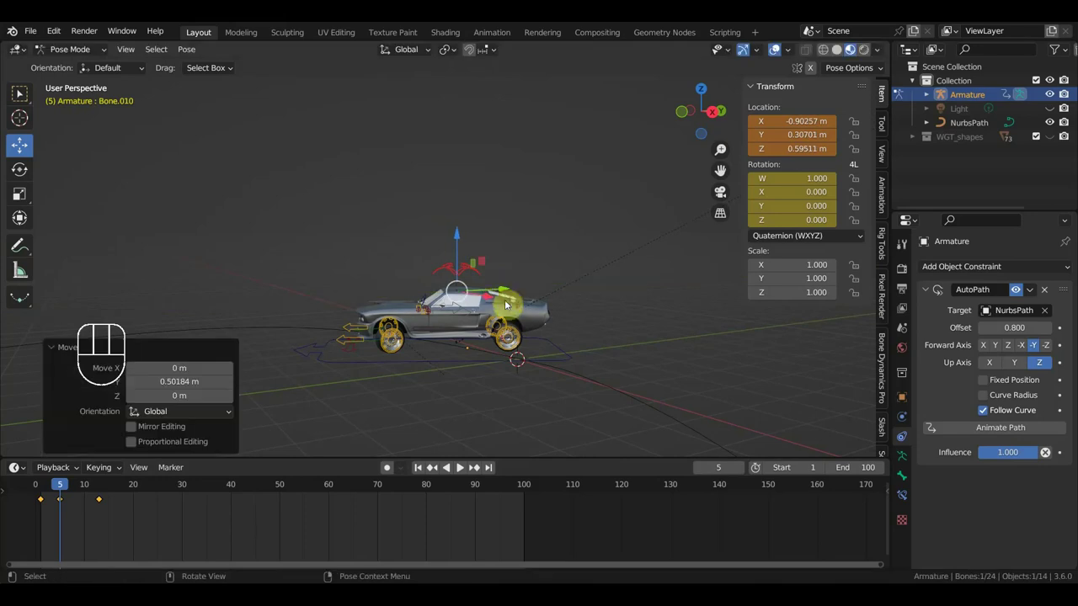
{"action": "key", "text": "i"}
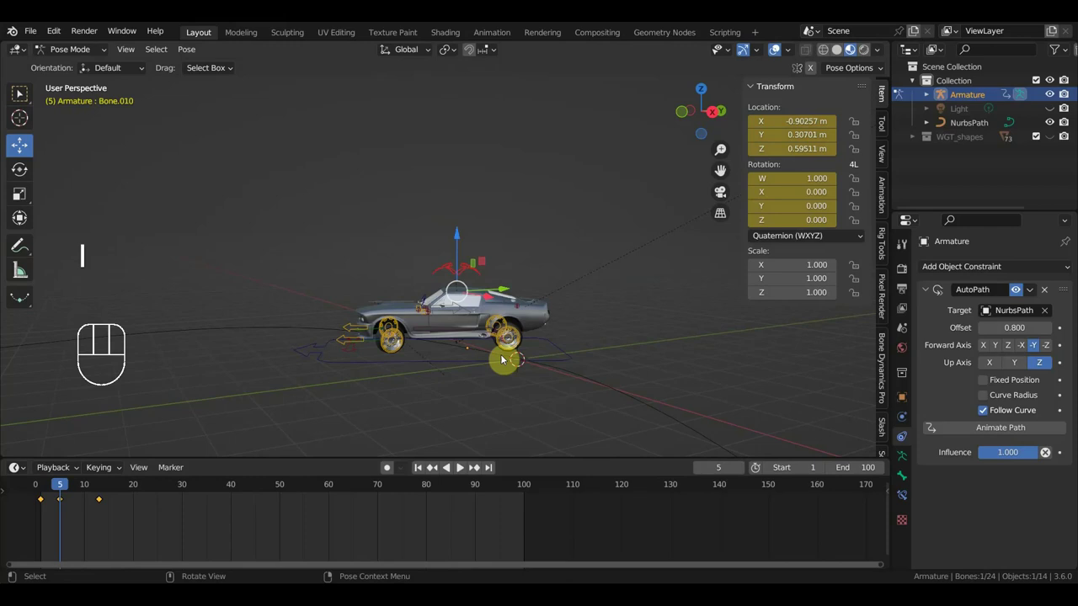
{"action": "left_click", "coordinate": [49, 488]}
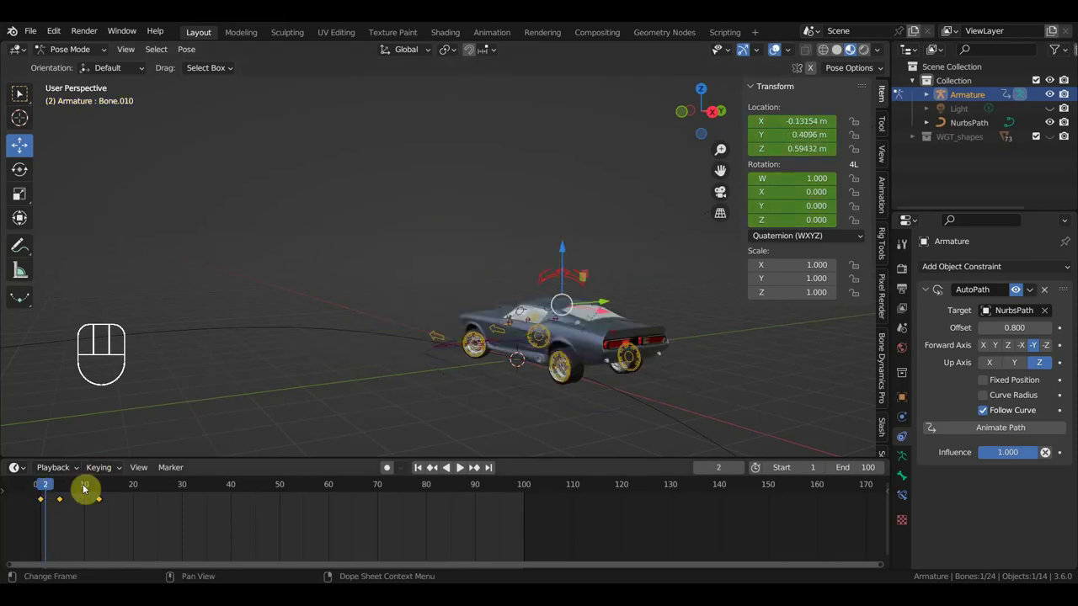
Go to frame 26 and orbit in toward the car's rear wheel
{"action": "left_click_drag", "start_coordinate": [57, 485], "coordinate": [181, 456]}
{"action": "left_click_drag", "start_coordinate": [312, 362], "coordinate": [653, 334]}
{"action": "left_click_drag", "start_coordinate": [580, 333], "coordinate": [615, 324]}
{"action": "left_click", "coordinate": [787, 56]}
Move Bone.010 to a new position on the path, around X 0.51 m, Y 0.72 m
{"action": "left_click_drag", "start_coordinate": [96, 486], "coordinate": [176, 509]}
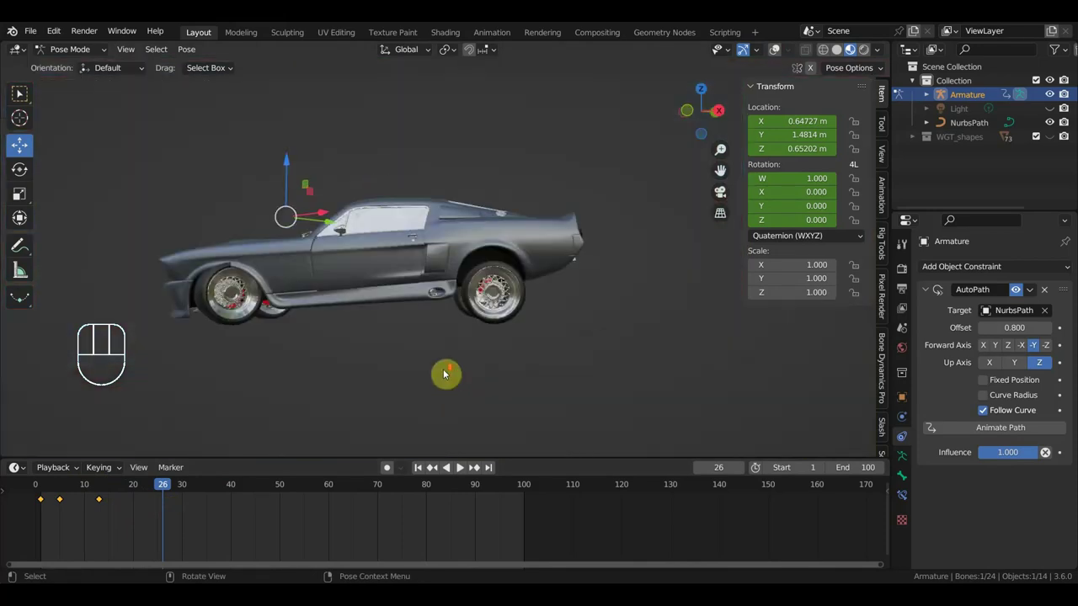
{"action": "middle_click", "coordinate": [449, 377]}
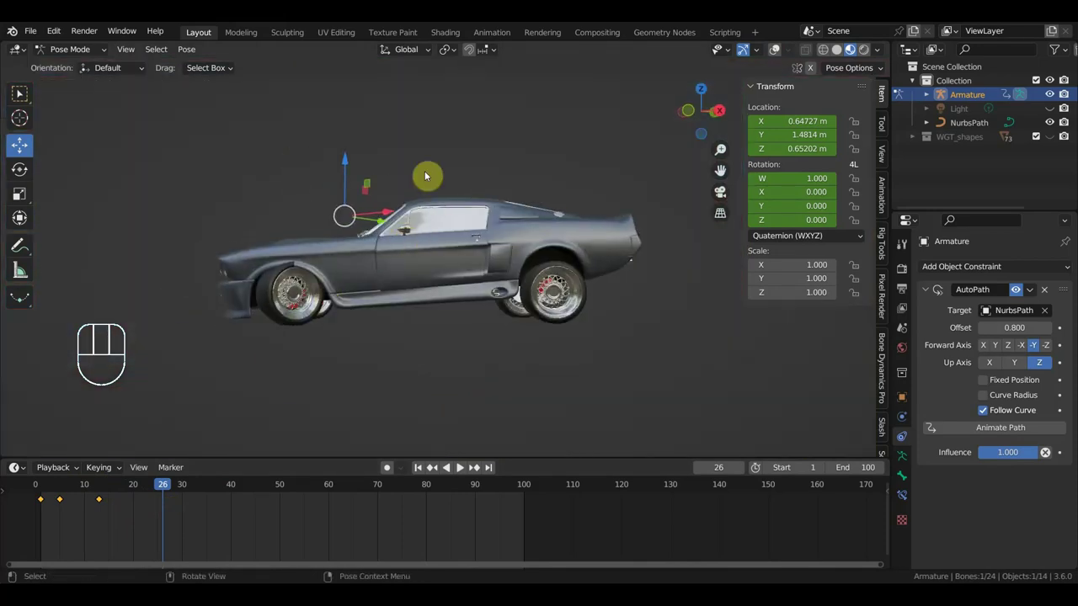
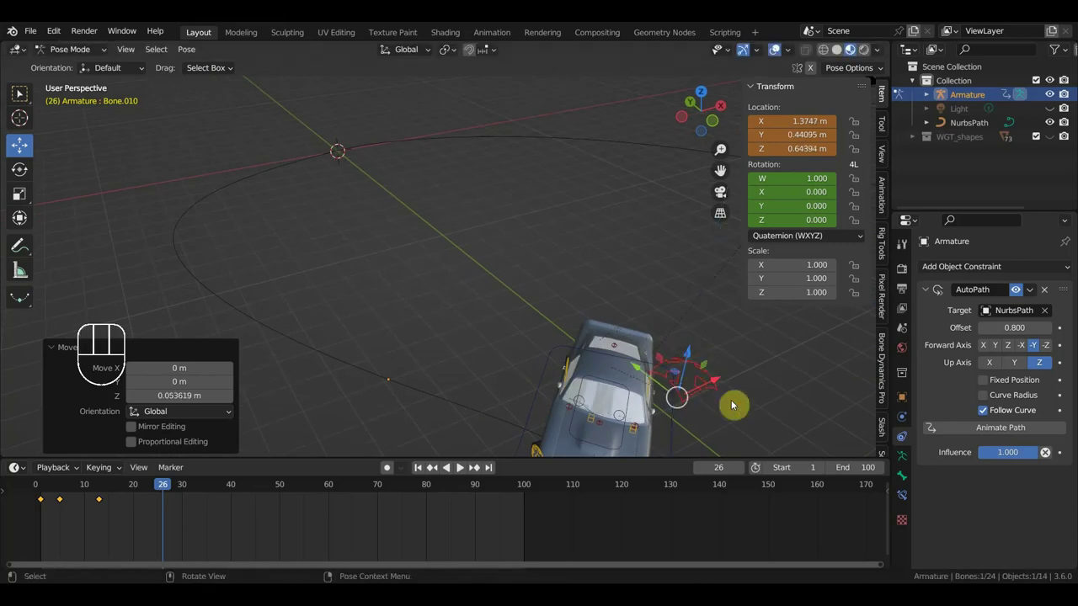
{"action": "key", "text": "g"}
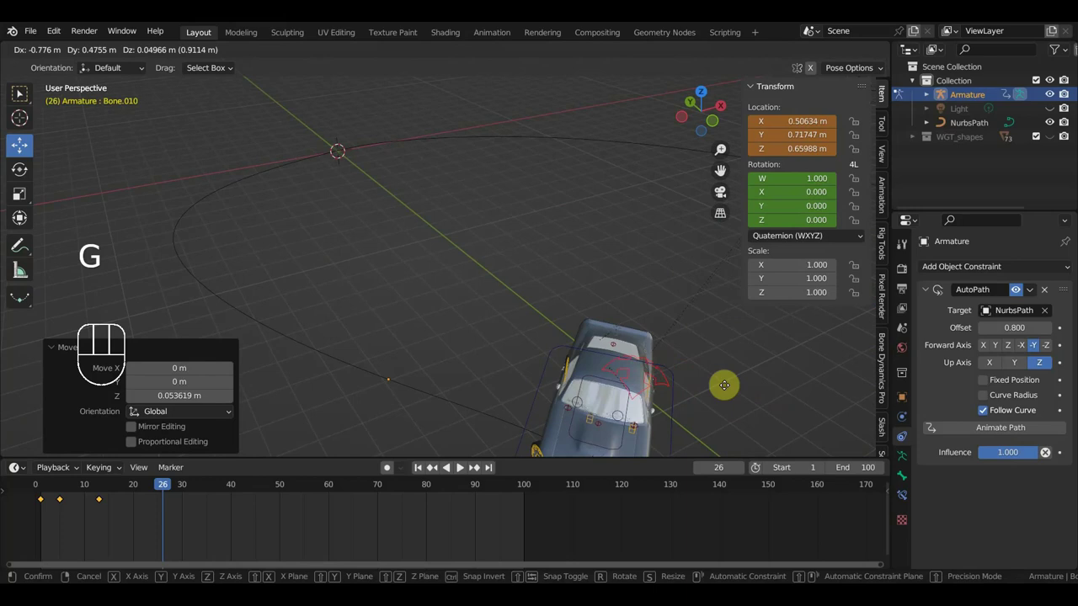
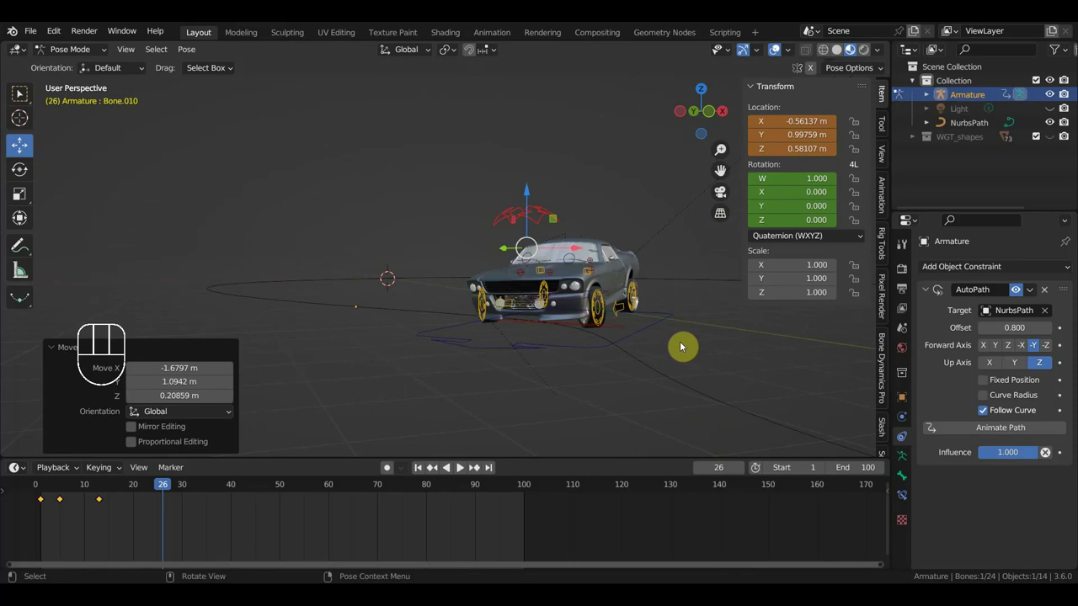
Key Bone.010's location and rotation, then key all the car's bones
{"action": "key", "text": "i"}
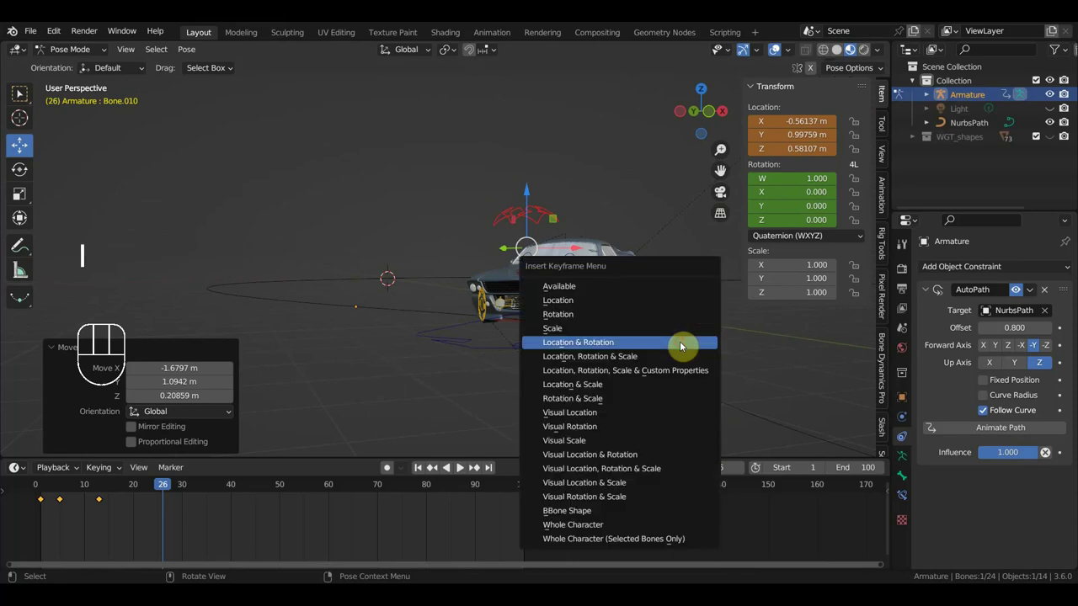
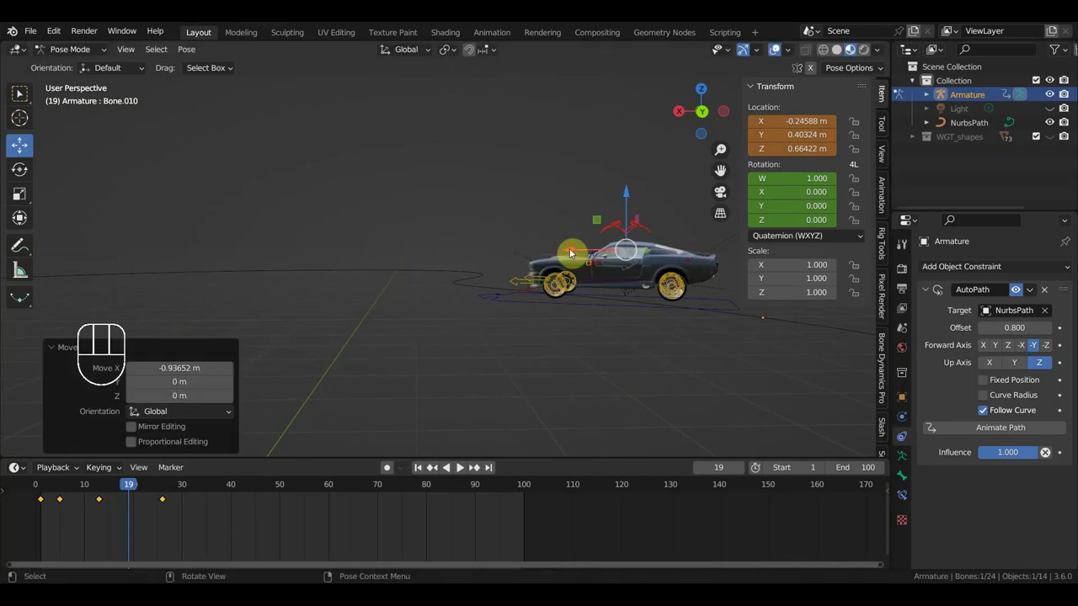
{"action": "key", "text": "a"}
{"action": "key", "text": "i"}
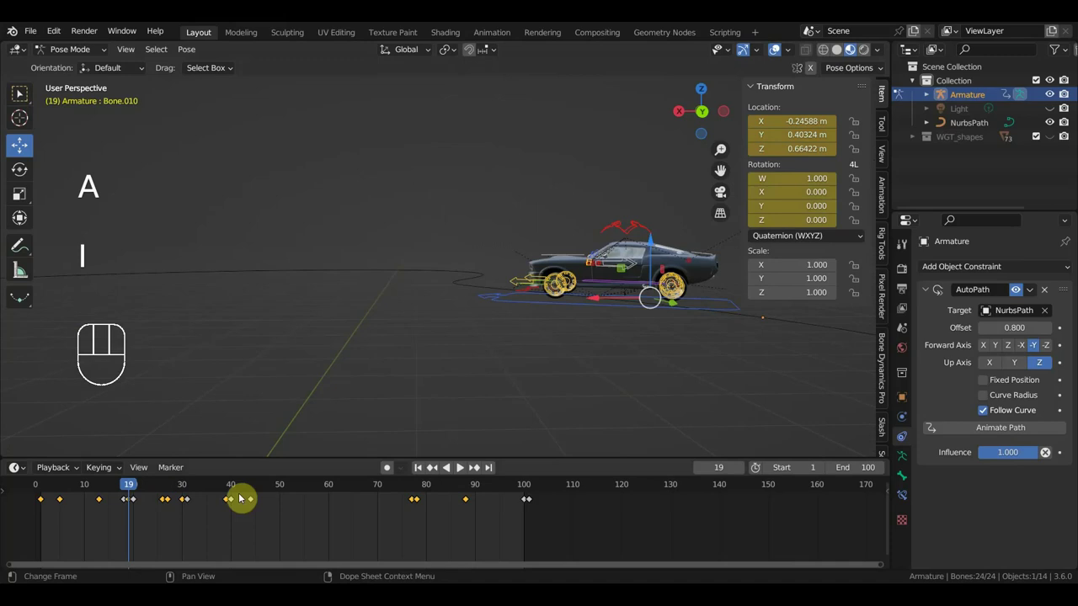
Scrub the timeline forward to frame 100
{"action": "left_click", "coordinate": [196, 502]}
{"action": "left_click", "coordinate": [193, 492]}
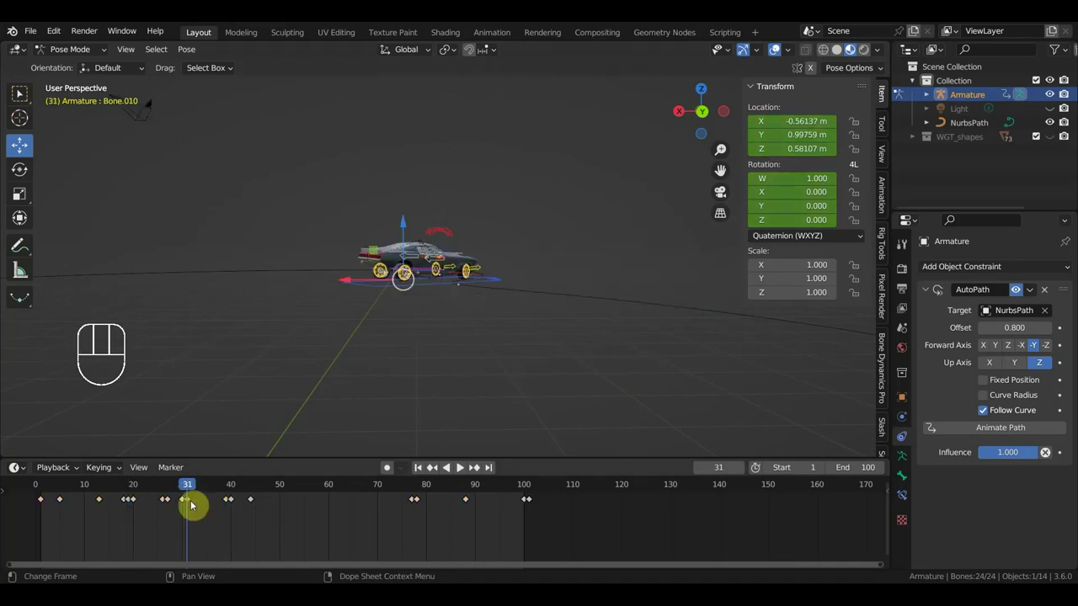
{"action": "left_click_drag", "start_coordinate": [165, 493], "coordinate": [530, 522]}
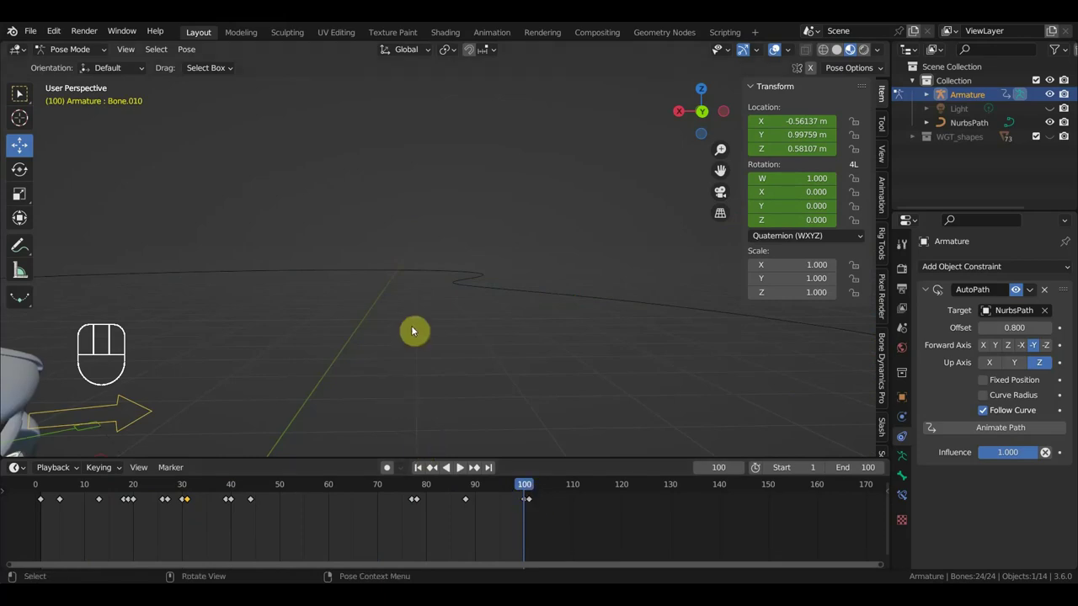
{"action": "middle_click", "coordinate": [407, 345]}
{"action": "left_click_drag", "start_coordinate": [437, 377], "coordinate": [687, 377]}
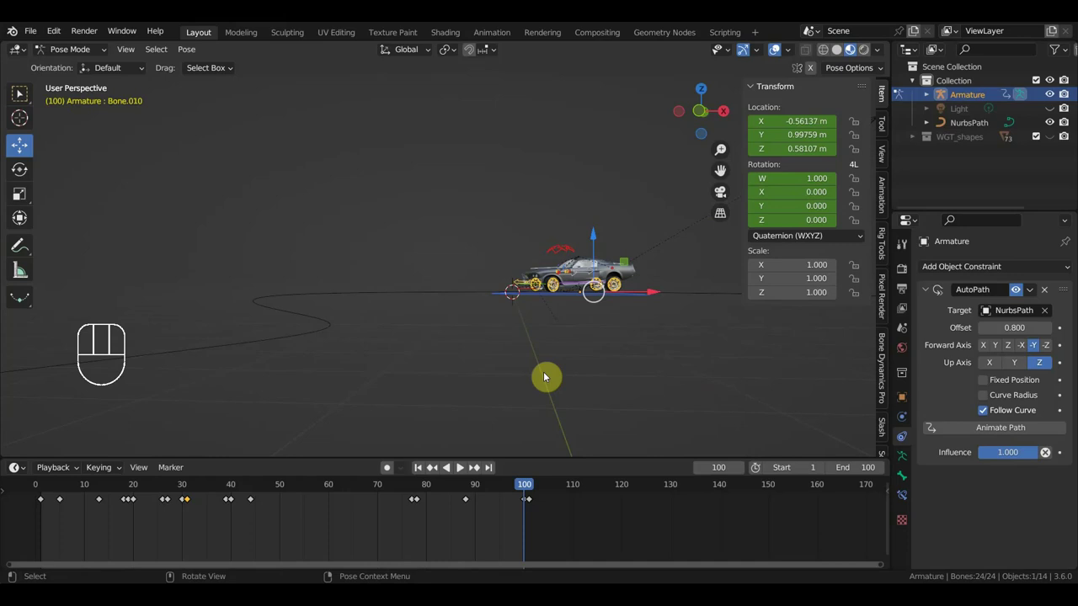
{"action": "left_click_drag", "start_coordinate": [559, 380], "coordinate": [572, 391]}
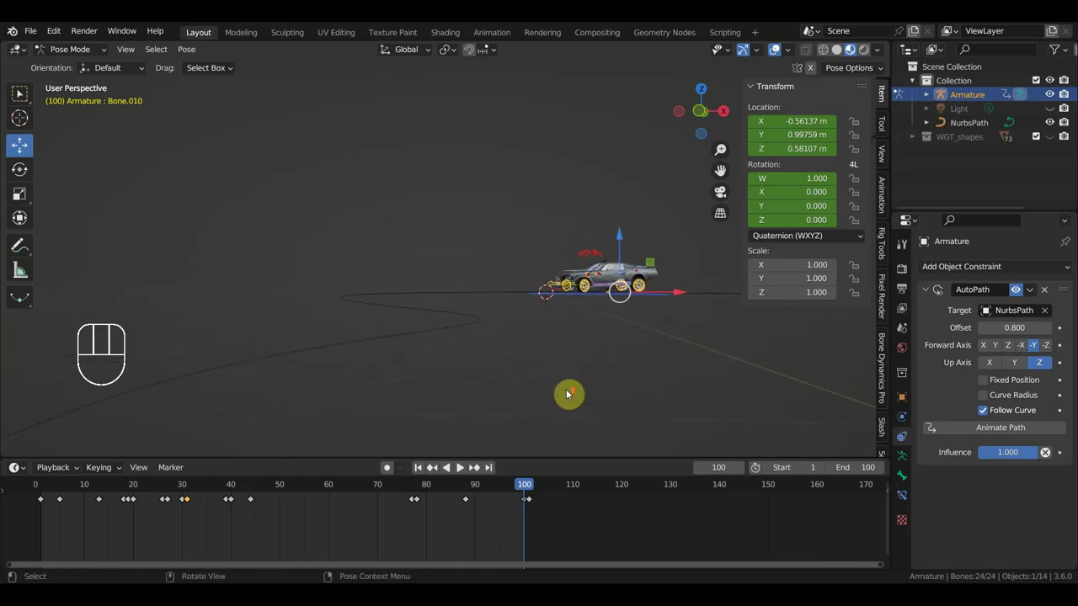
{"action": "middle_click", "coordinate": [572, 393]}
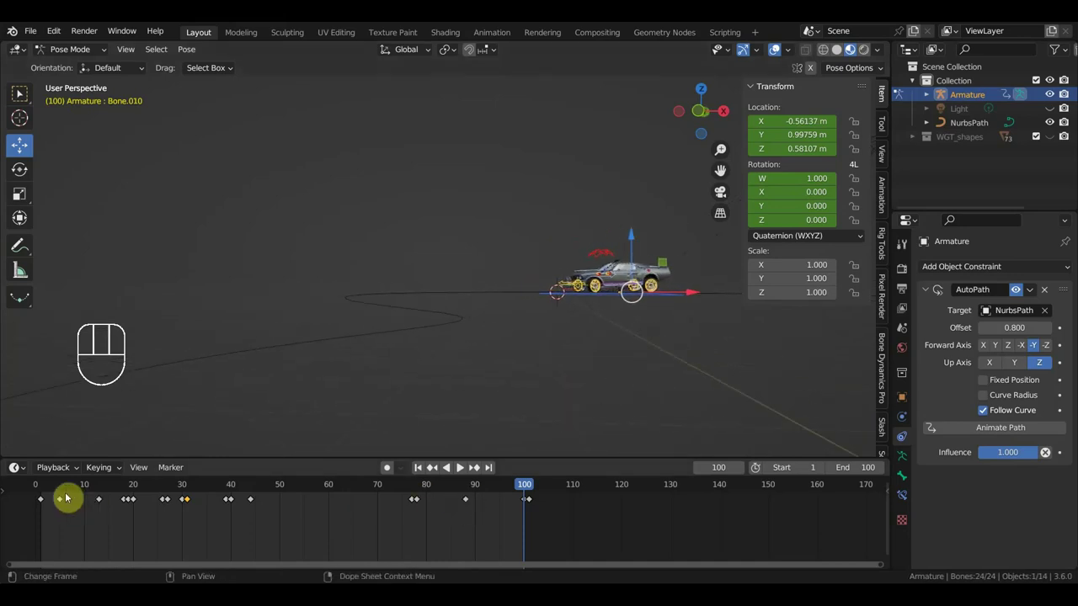
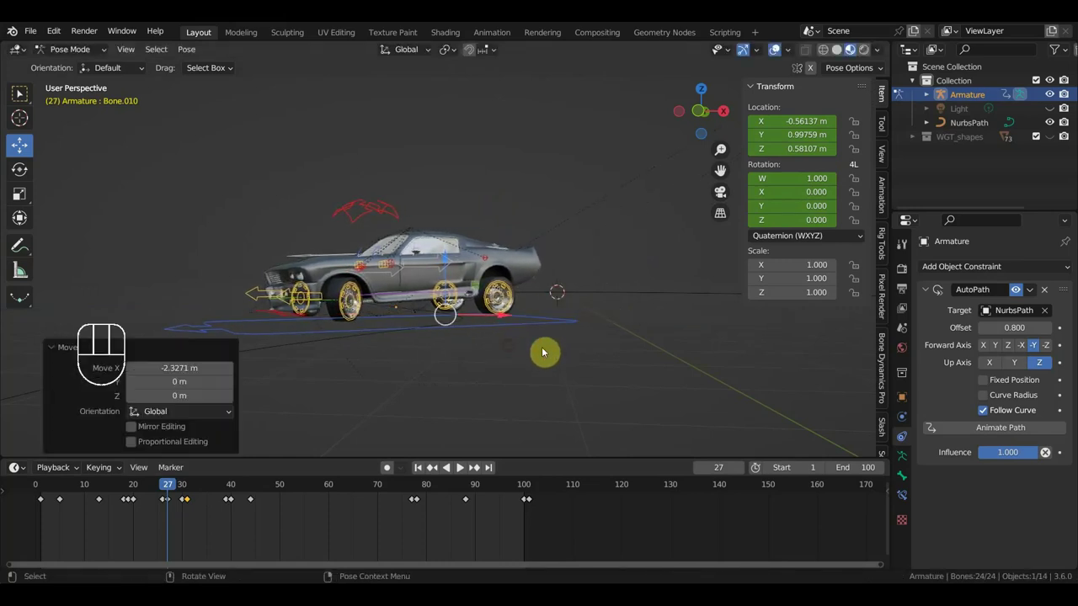
{"action": "key", "text": "a"}
{"action": "key", "text": "i"}
{"action": "left_click_drag", "start_coordinate": [169, 490], "coordinate": [187, 492]}
{"action": "left_click_drag", "start_coordinate": [205, 512], "coordinate": [182, 497]}
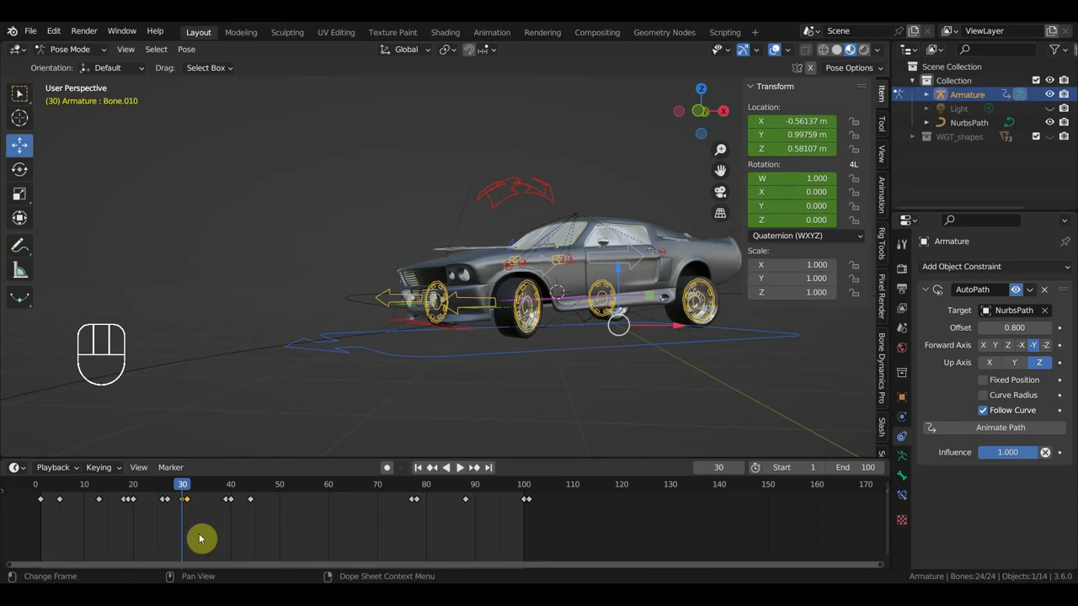
{"action": "key", "text": "a"}
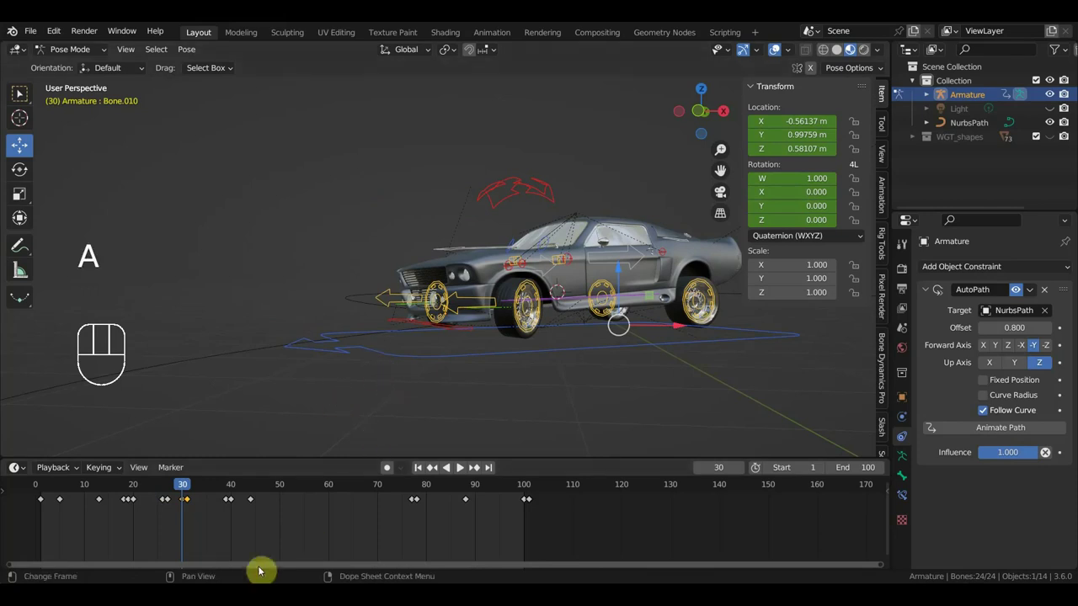
{"action": "key", "text": "Delete"}
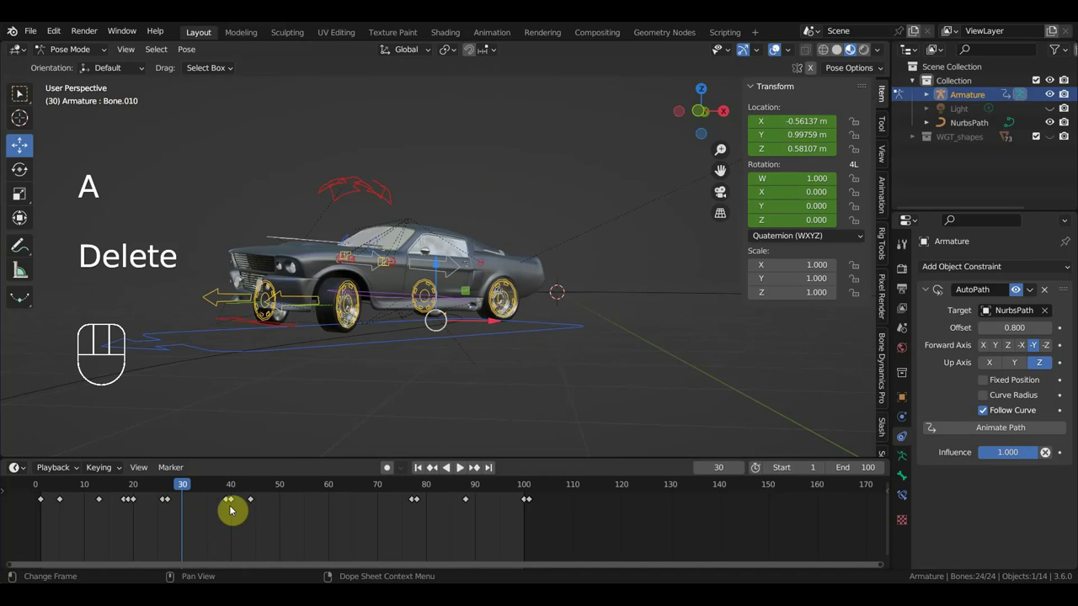
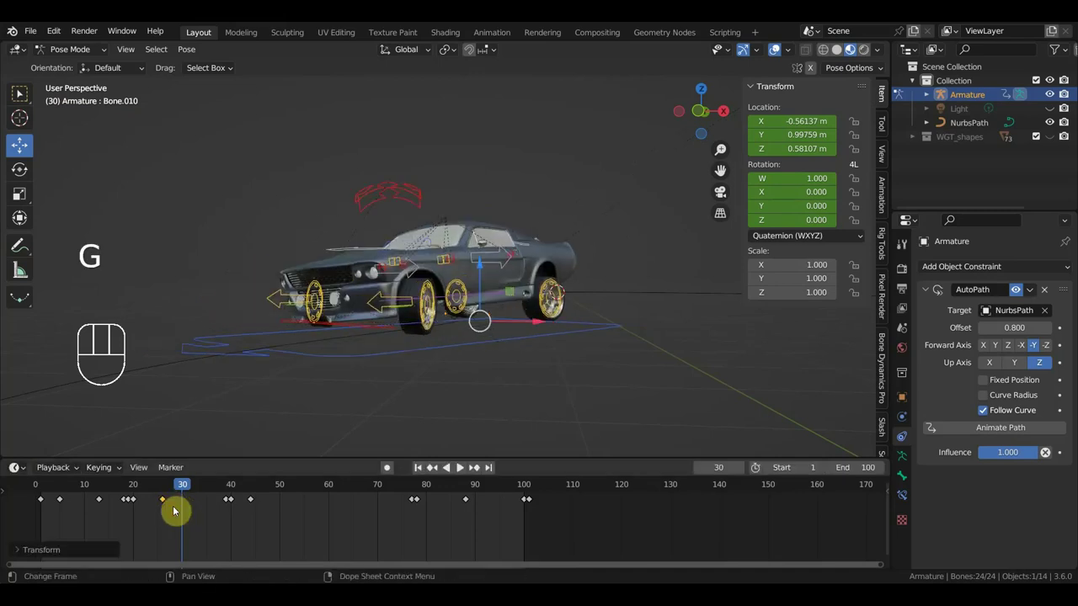
{"action": "left_click", "coordinate": [170, 494]}
{"action": "left_click_drag", "start_coordinate": [168, 490], "coordinate": [265, 572]}
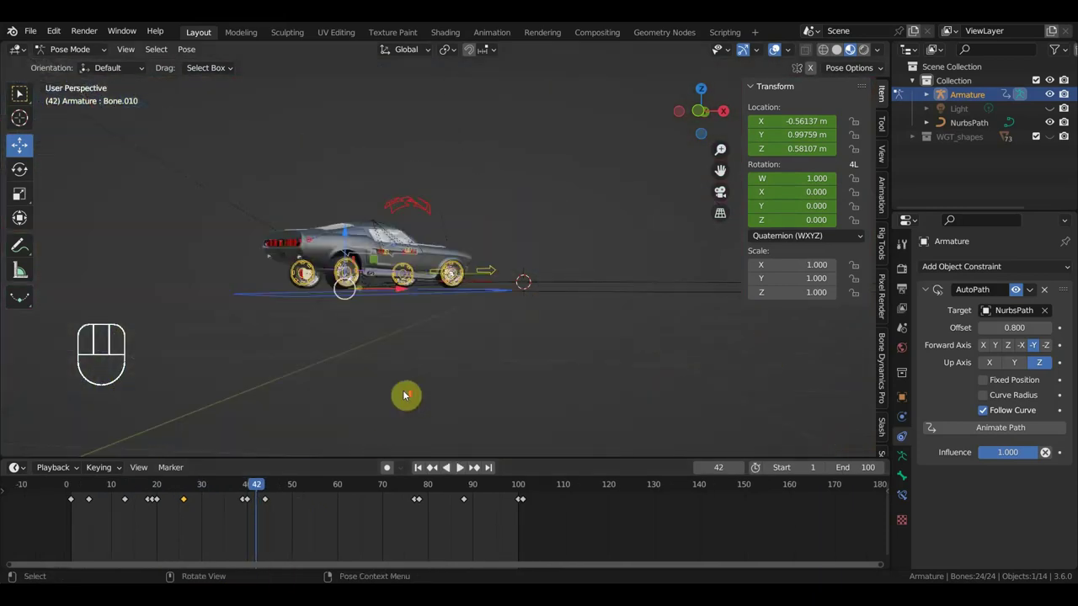
Orbit and zoom around the car, then pull back to see the whole path
{"action": "left_click_drag", "start_coordinate": [430, 397], "coordinate": [432, 399]}
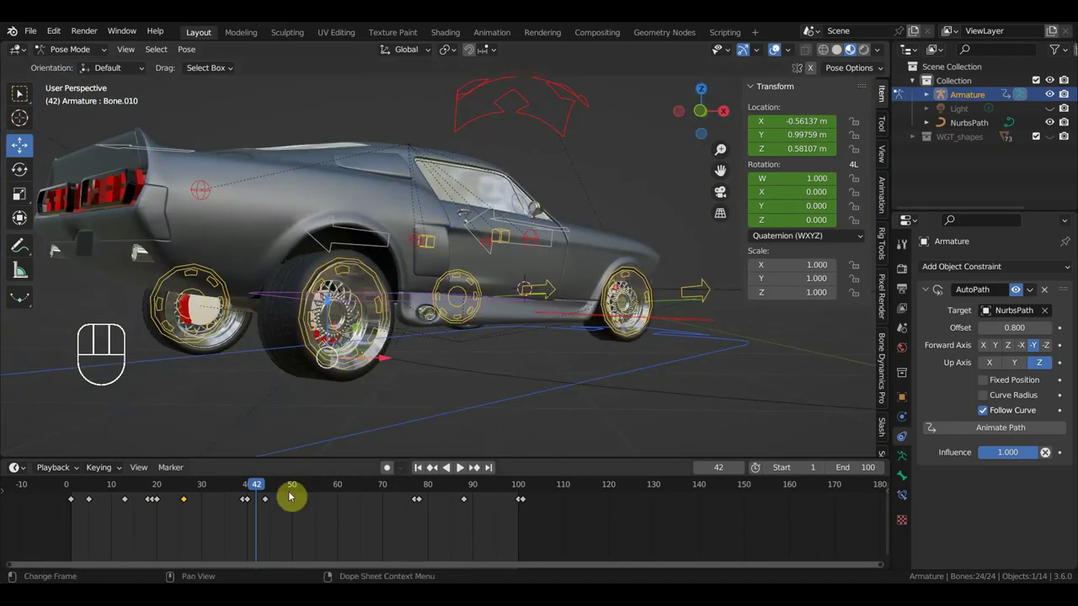
{"action": "left_click_drag", "start_coordinate": [274, 494], "coordinate": [428, 469]}
{"action": "left_click_drag", "start_coordinate": [459, 421], "coordinate": [567, 425]}
{"action": "left_click_drag", "start_coordinate": [622, 395], "coordinate": [327, 440]}
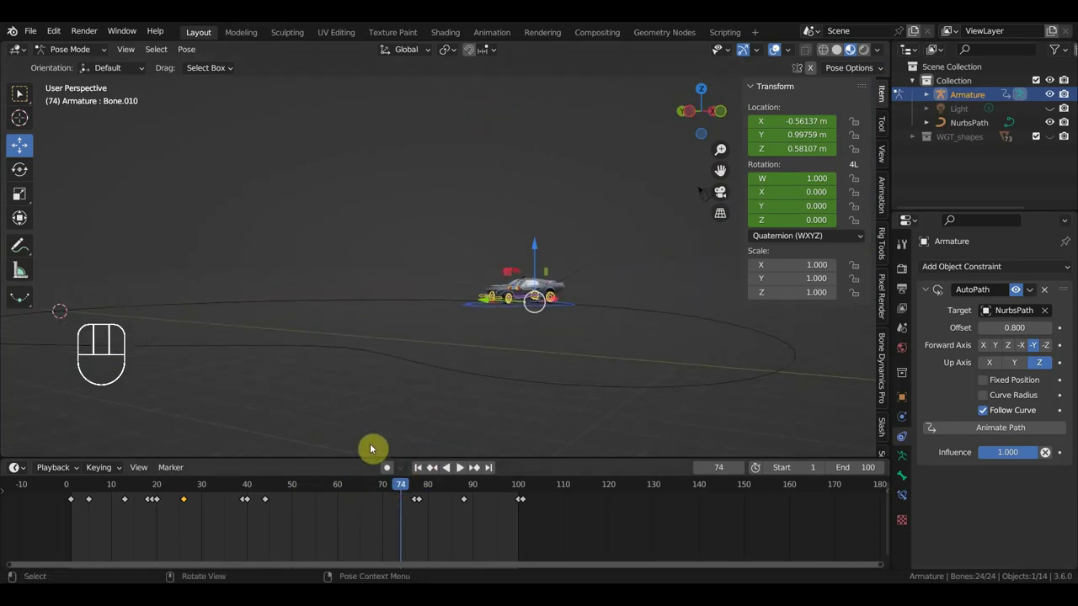
Scrub to frame 74 and back to frame 1, returning to Object Mode in camera view
{"action": "left_click_drag", "start_coordinate": [414, 494], "coordinate": [465, 506]}
{"action": "left_click_drag", "start_coordinate": [477, 492], "coordinate": [133, 468]}
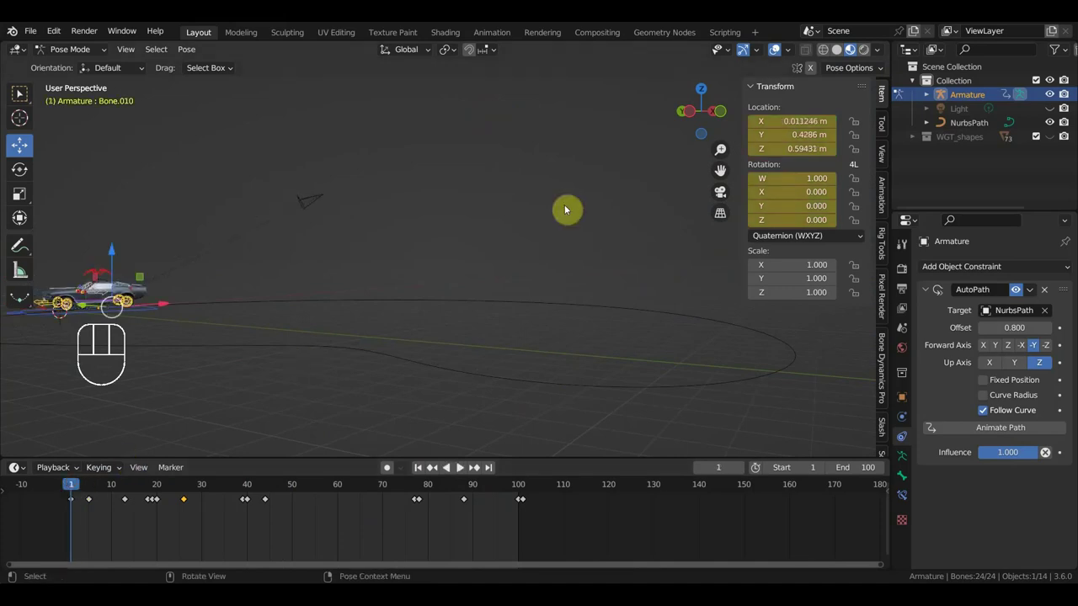
{"action": "left_click_drag", "start_coordinate": [86, 51], "coordinate": [202, 155]}
Select Camera.001 and fly it down low beside the car while the animation plays
{"action": "key", "text": "KP_0"}
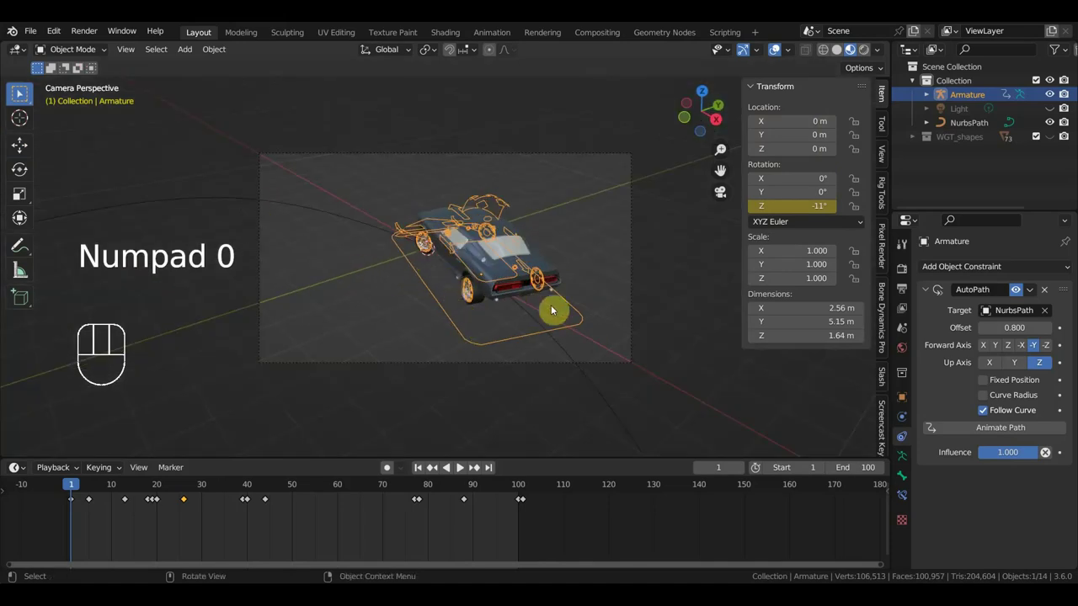
{"action": "left_click", "coordinate": [639, 324]}
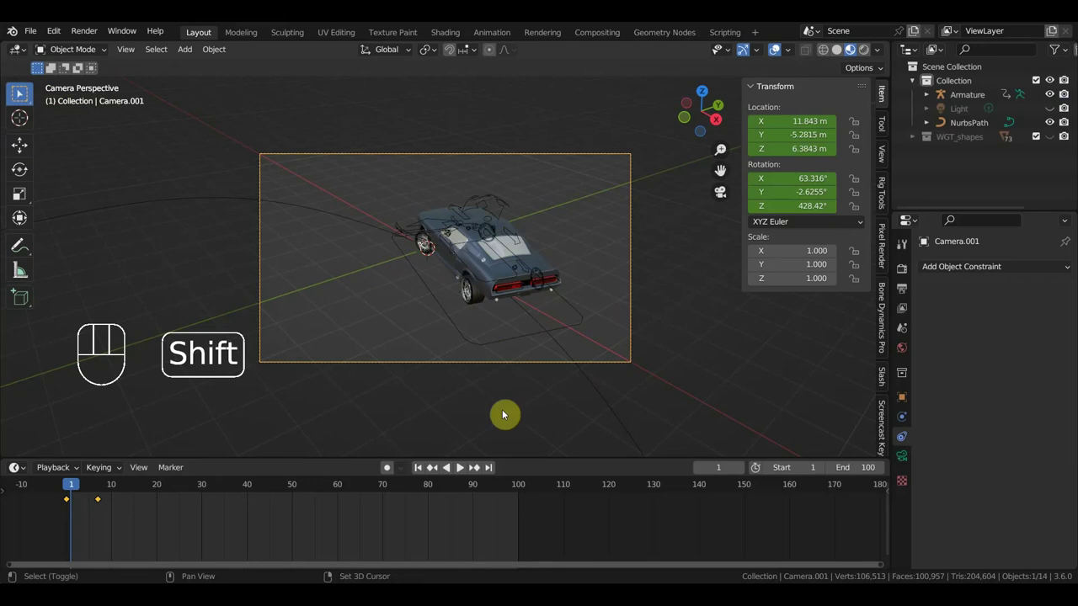
{"action": "key", "text": "shift+f"}
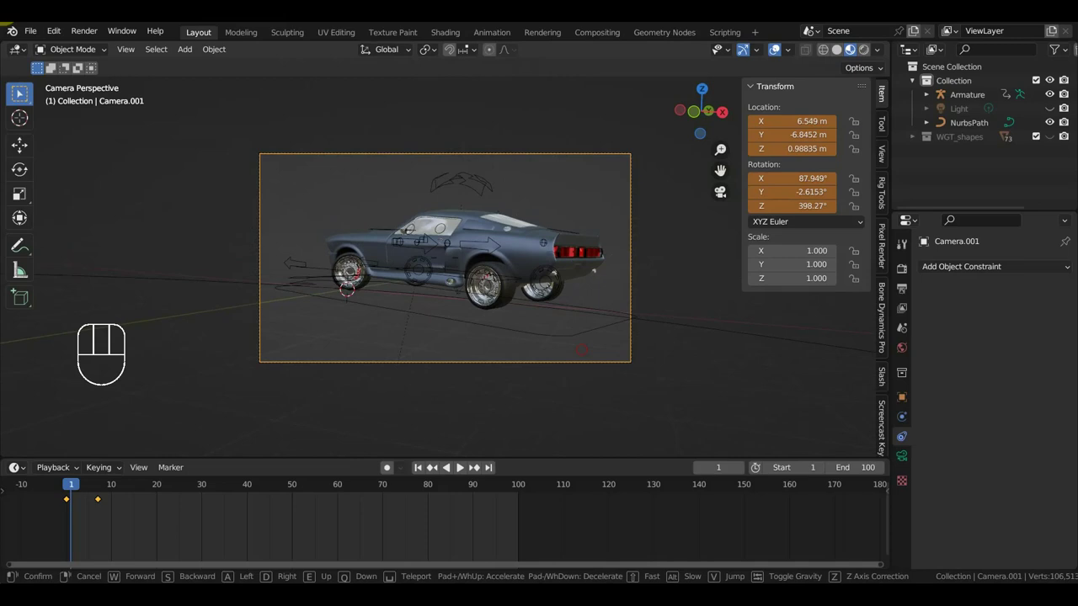
{"action": "key", "text": "space"}
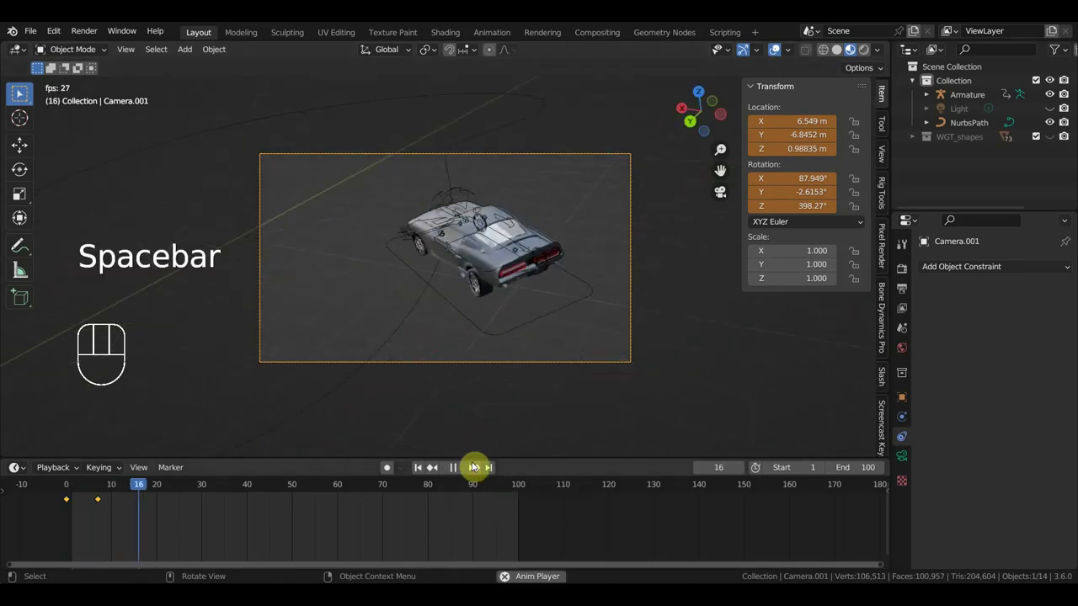
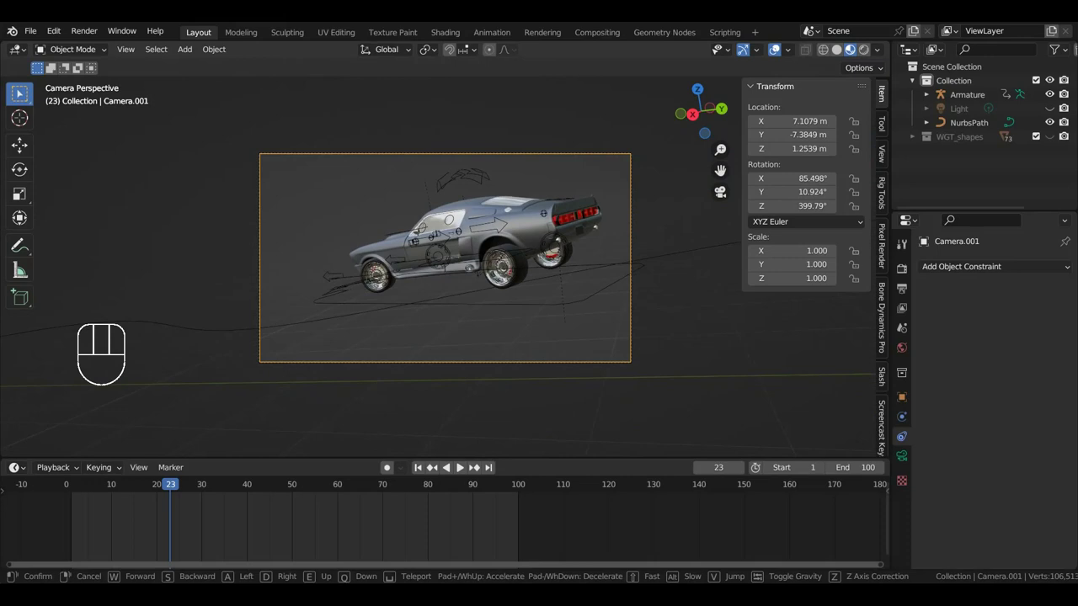
Settle the camera near X 7.11, Y −7.38, Z 1.25 m and stop at frame 97
{"action": "key", "text": "space"}
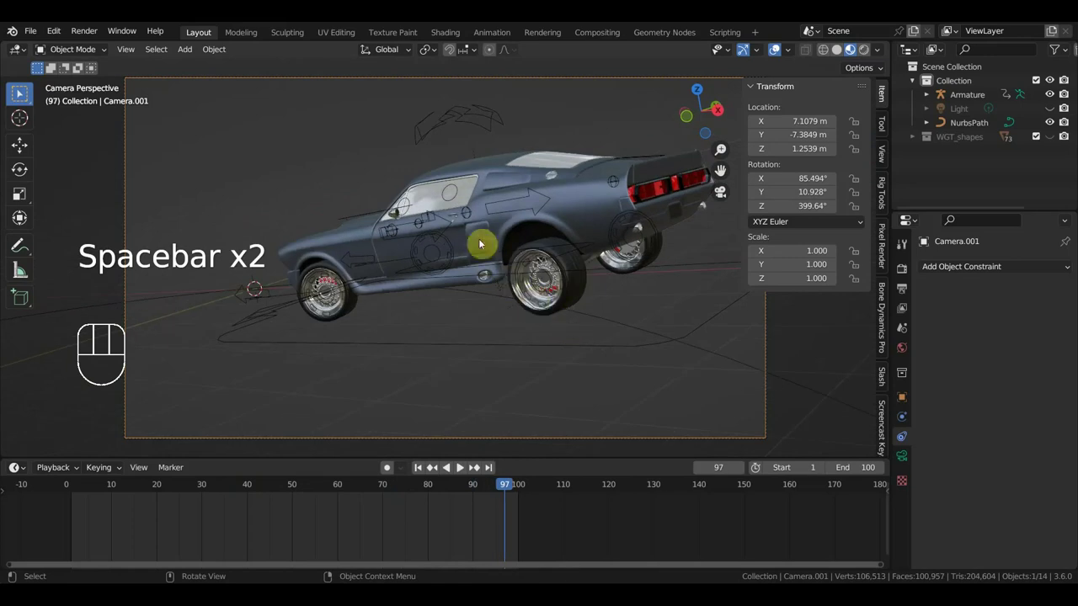
{"action": "key", "text": "space"}
{"action": "left_click_drag", "start_coordinate": [562, 266], "coordinate": [585, 261]}
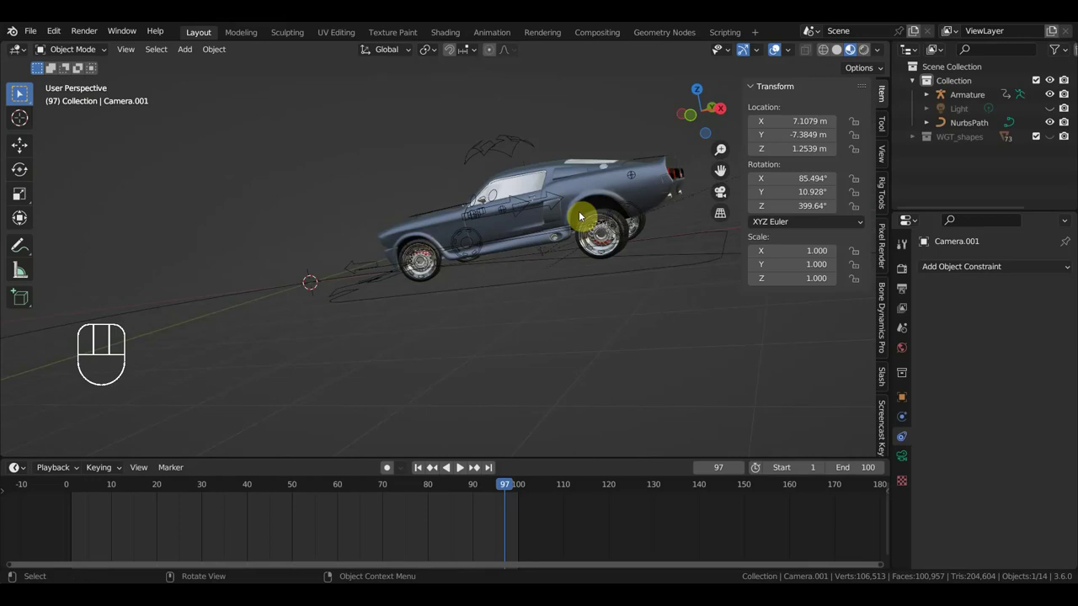
{"action": "middle_click", "coordinate": [534, 228]}
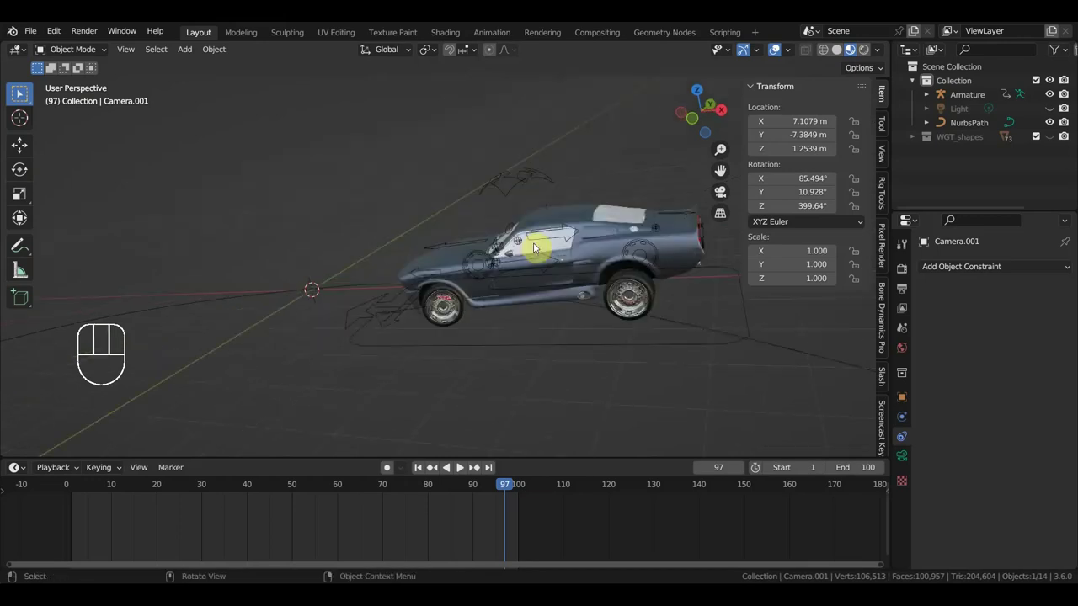
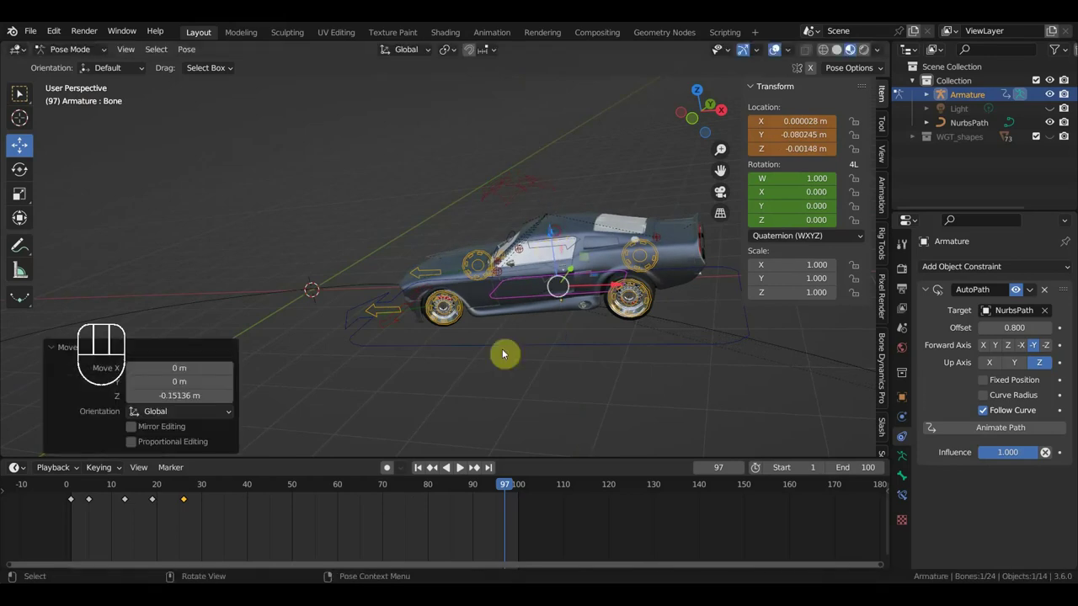
Scrub the timeline back and jump to the first frame of the animation
{"action": "left_click_drag", "start_coordinate": [253, 530], "coordinate": [48, 498]}
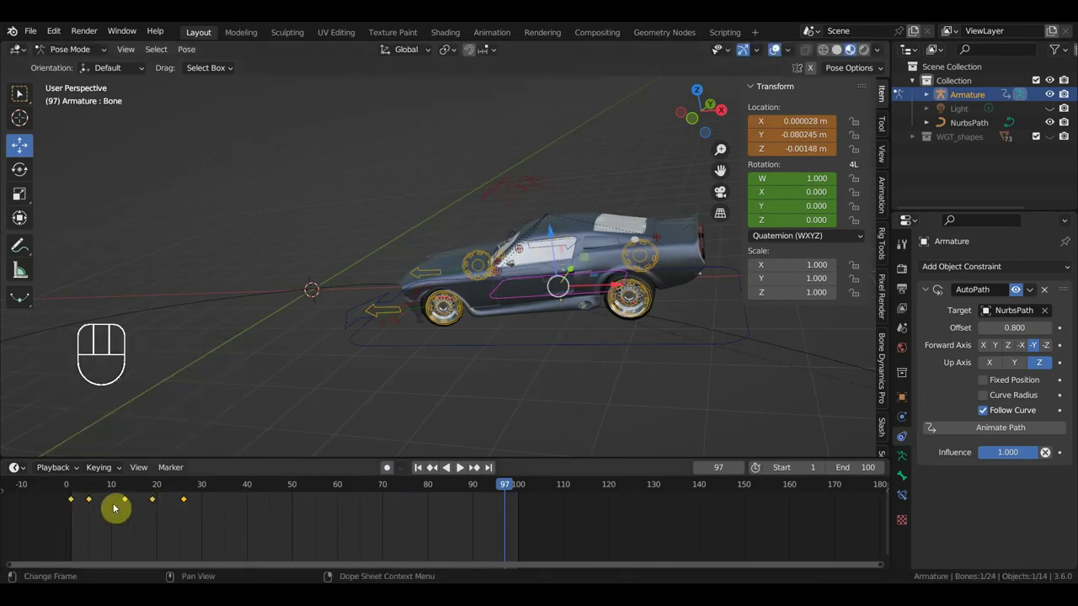
{"action": "key", "text": "Delete"}
{"action": "key", "text": "space"}
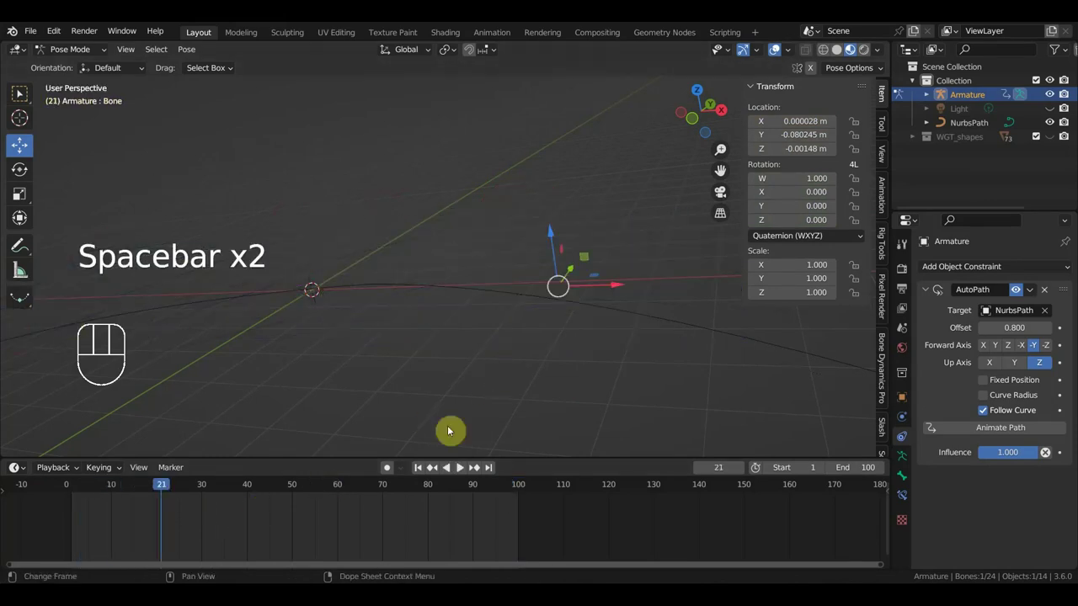
{"action": "left_click", "coordinate": [77, 496]}
View through the low camera and replay the car driving along the path
{"action": "left_click_drag", "start_coordinate": [77, 494], "coordinate": [66, 497]}
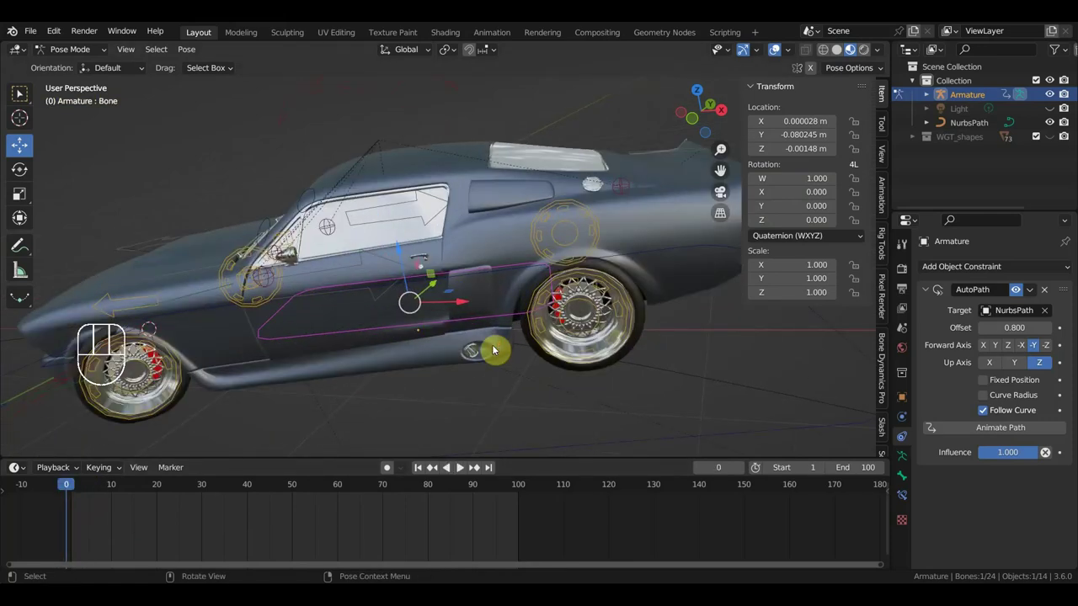
{"action": "key", "text": "KP_0"}
{"action": "key", "text": "space"}
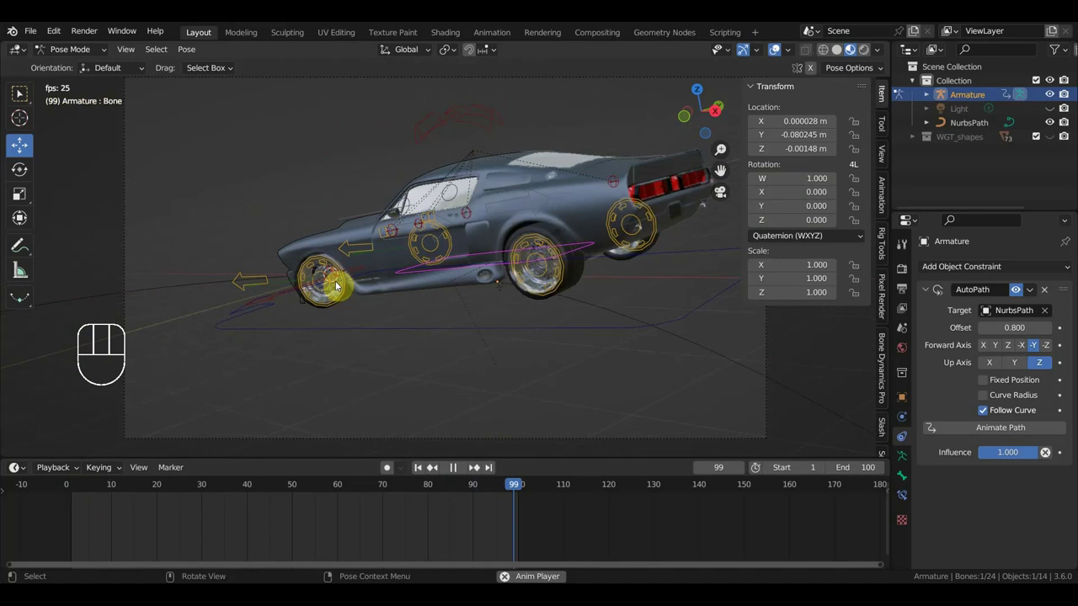
{"action": "key", "text": "space"}
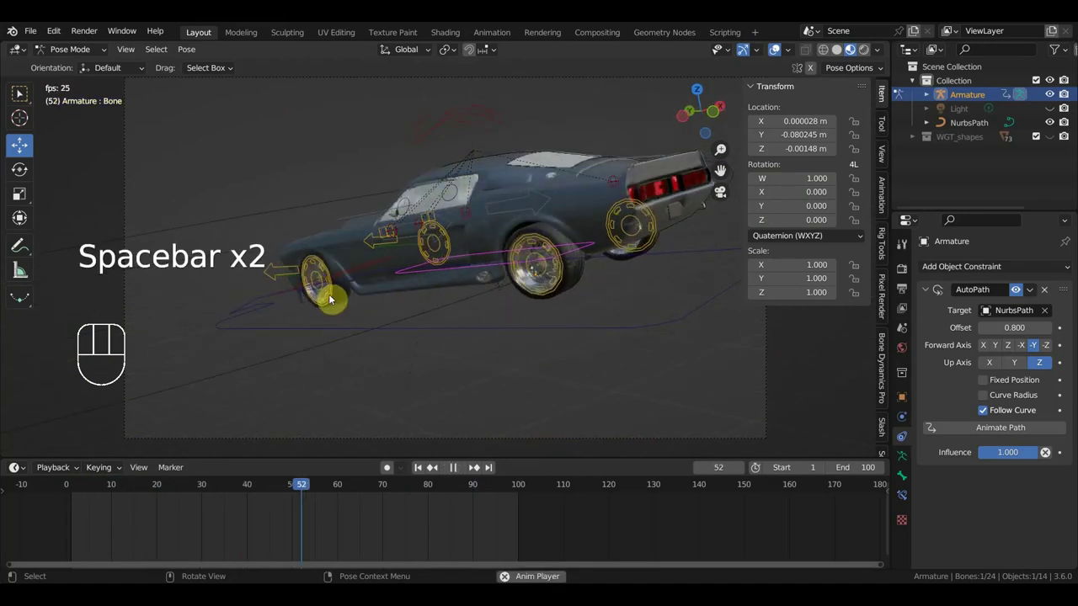
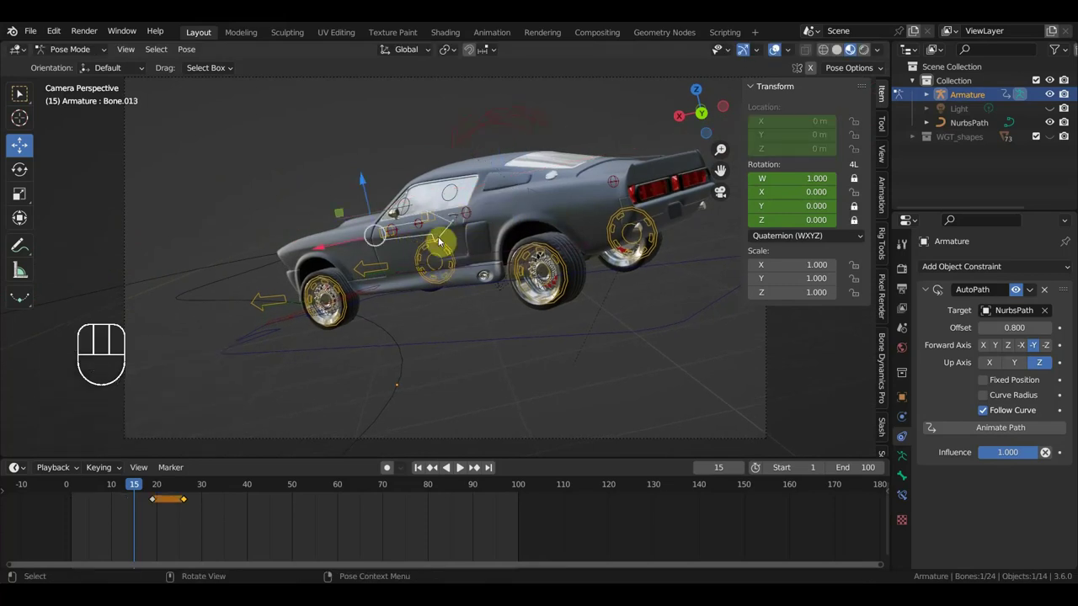
Nudge the root bone, keyframe all rig bones at frame 15 and start playback
{"action": "left_click_drag", "start_coordinate": [488, 215], "coordinate": [496, 231]}
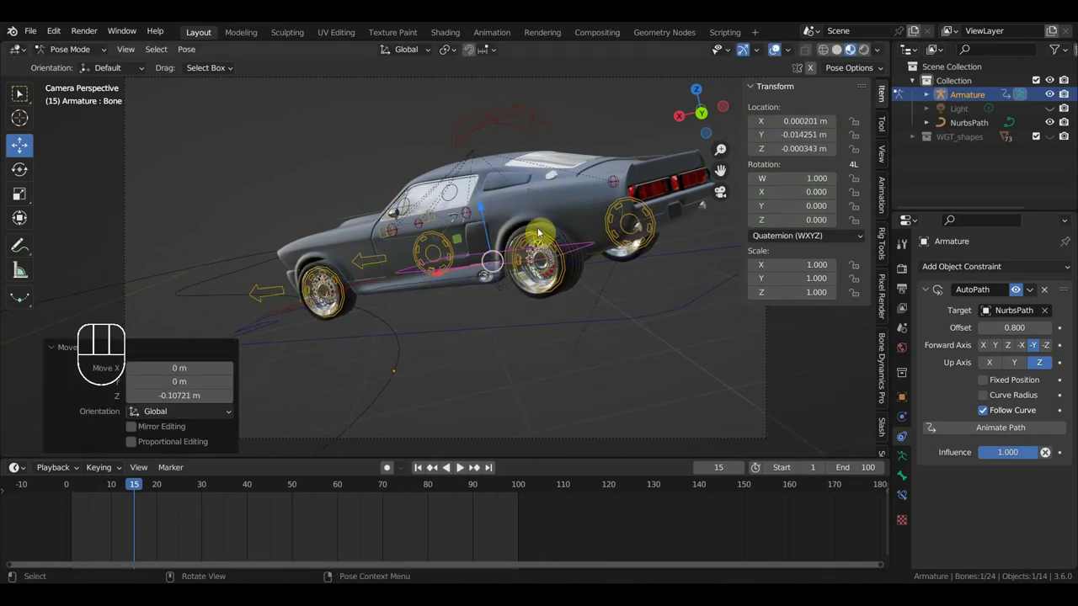
{"action": "key", "text": "a"}
{"action": "key", "text": "i"}
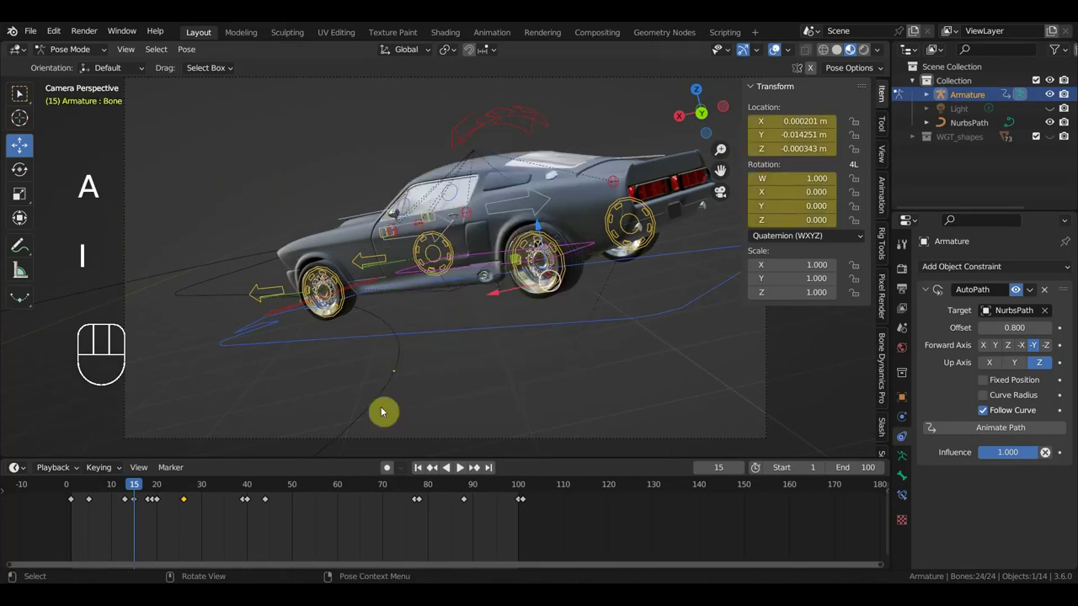
{"action": "key", "text": "space"}
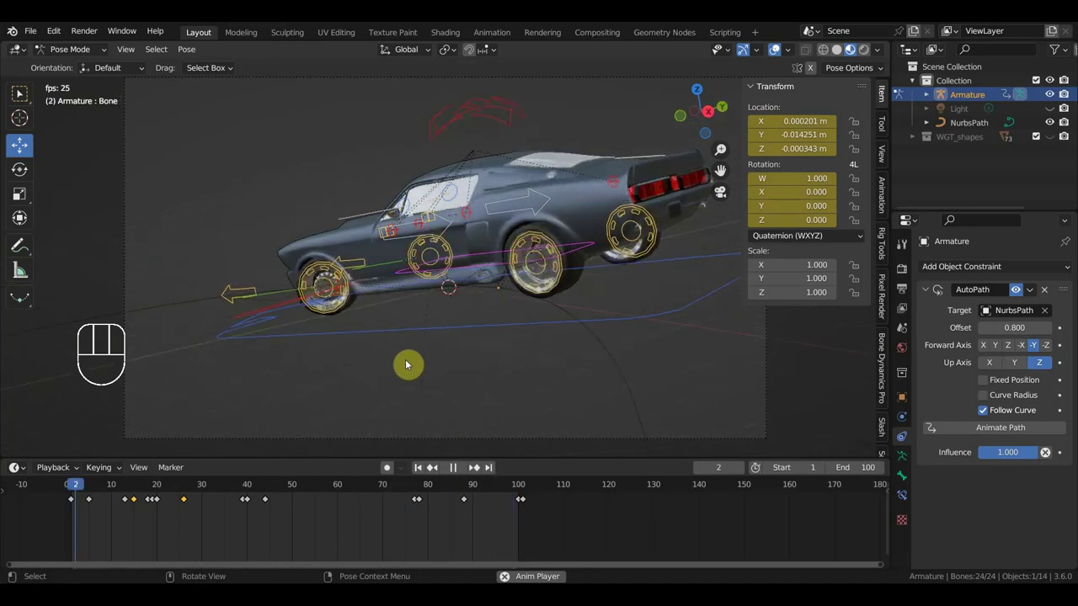
Loop the motion several times from different angles, then stop at frame 61
{"action": "left_click", "coordinate": [777, 54]}
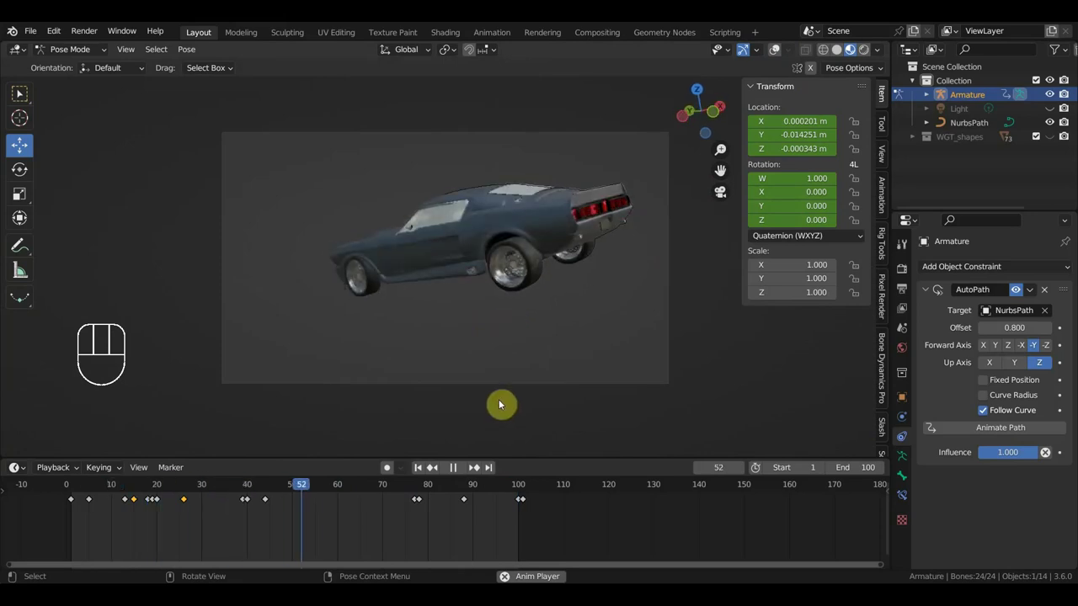
{"action": "left_click_drag", "start_coordinate": [554, 326], "coordinate": [724, 332]}
{"action": "left_click_drag", "start_coordinate": [623, 335], "coordinate": [564, 328]}
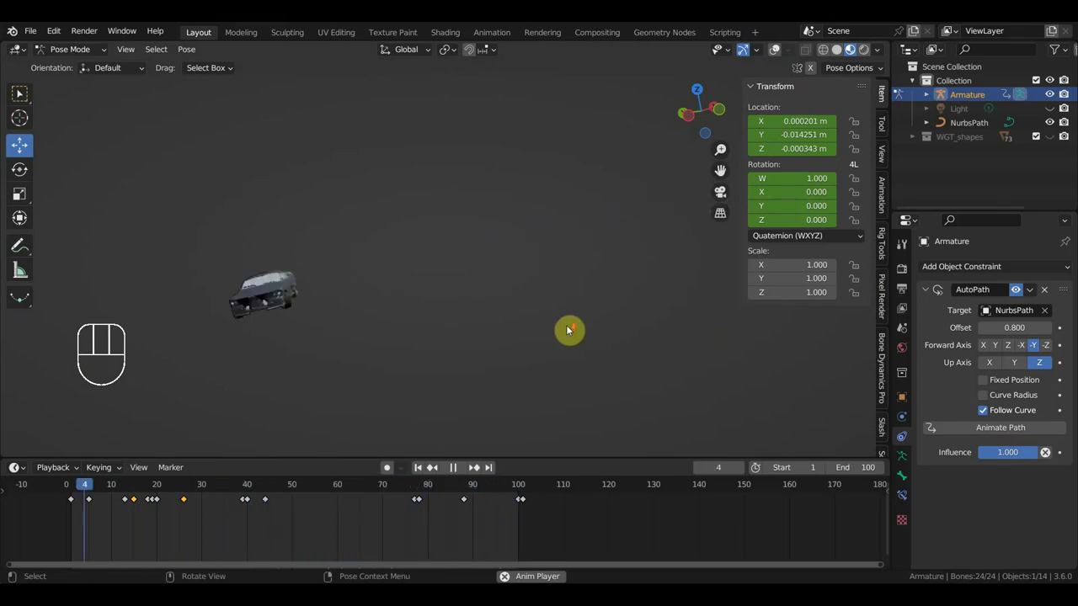
{"action": "left_click_drag", "start_coordinate": [574, 329], "coordinate": [535, 323]}
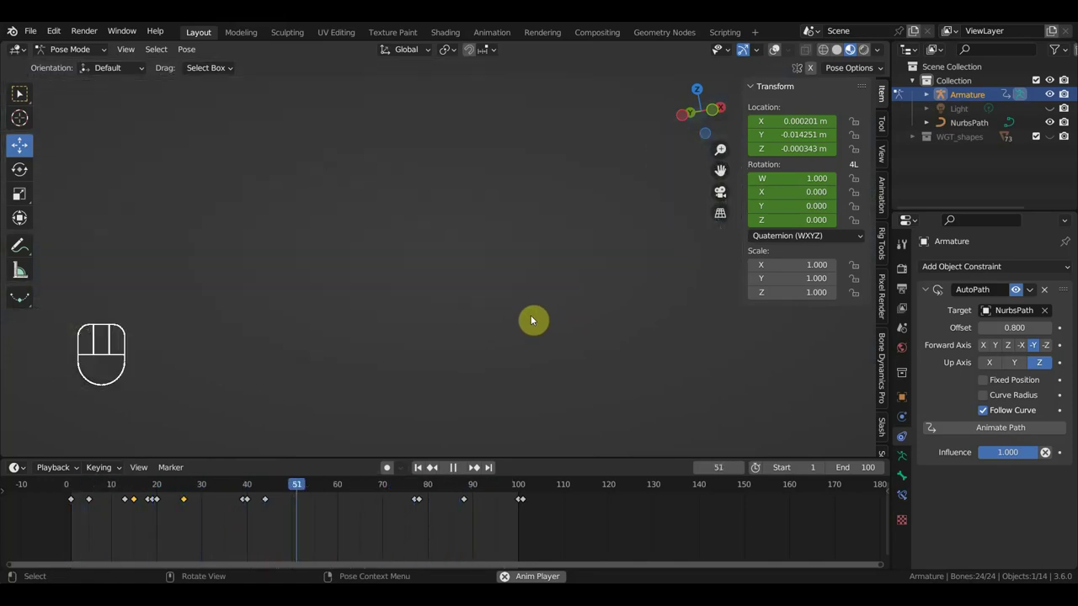
{"action": "key", "text": "space"}
{"action": "left_click_drag", "start_coordinate": [539, 321], "coordinate": [693, 320]}
{"action": "middle_click", "coordinate": [664, 315]}
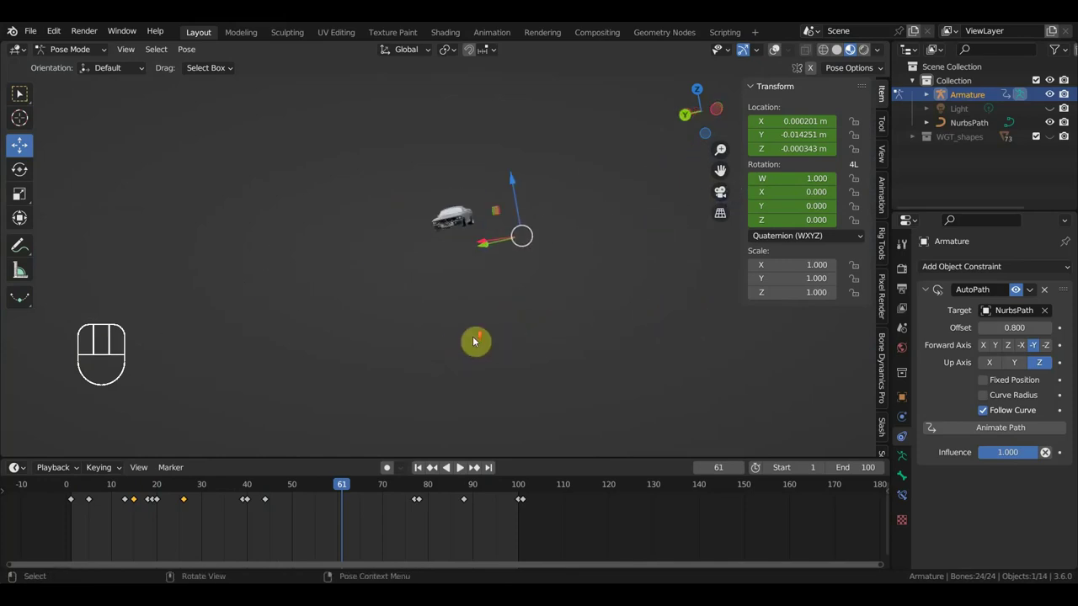
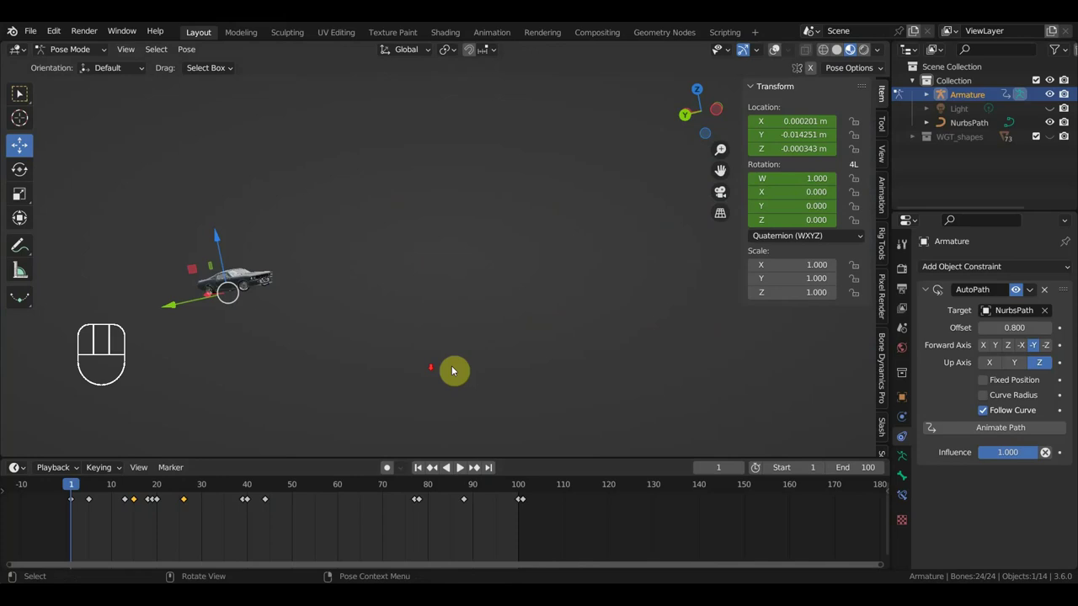
Scrub to frame 9 and orbit the viewport until the car is found through the camera
{"action": "left_click_drag", "start_coordinate": [373, 352], "coordinate": [217, 344]}
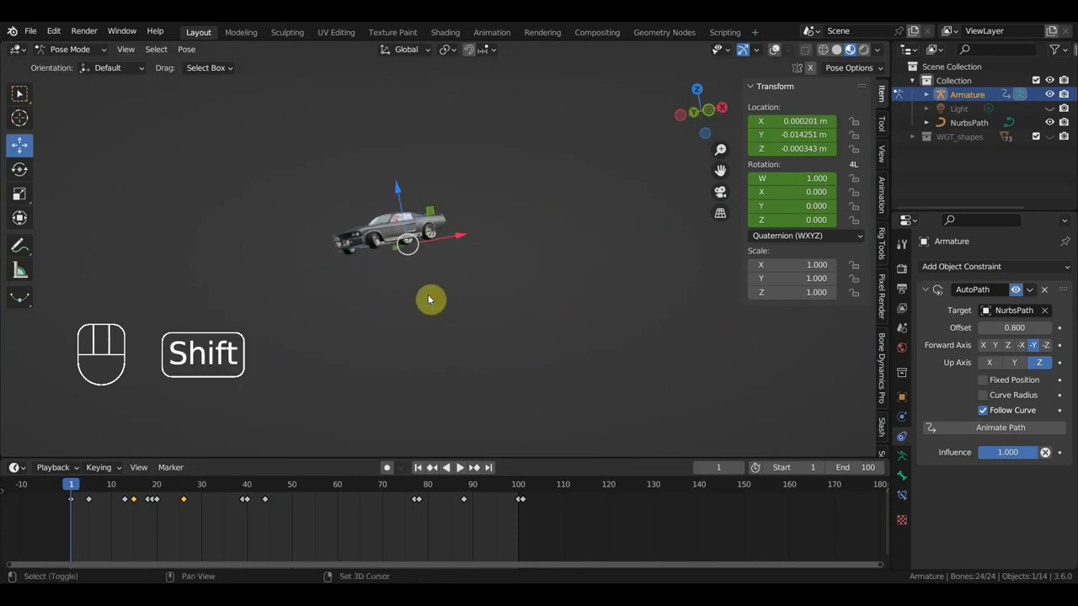
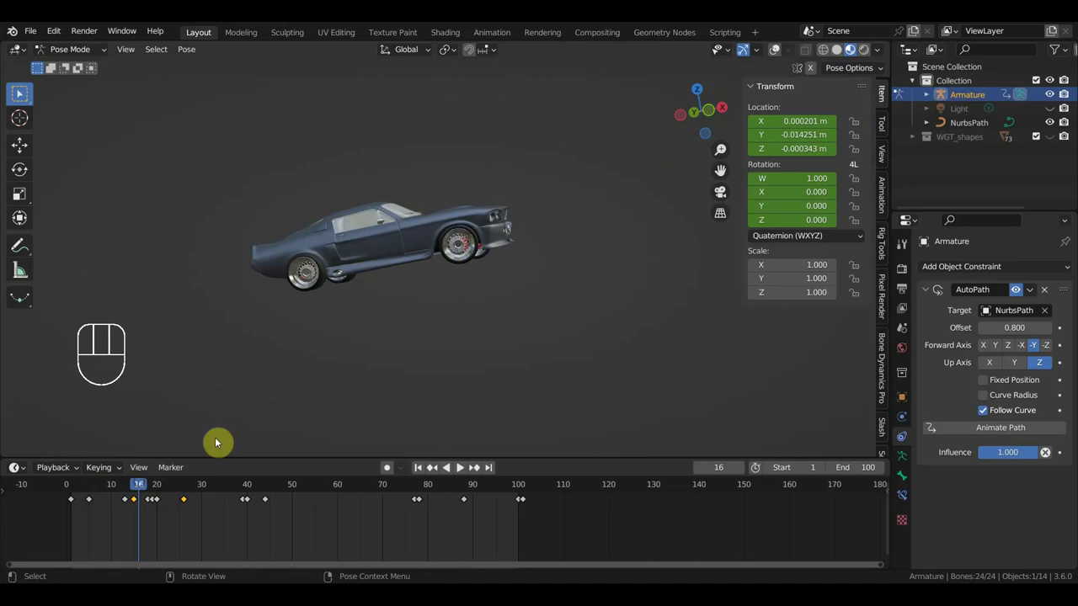
{"action": "left_click_drag", "start_coordinate": [142, 490], "coordinate": [183, 521]}
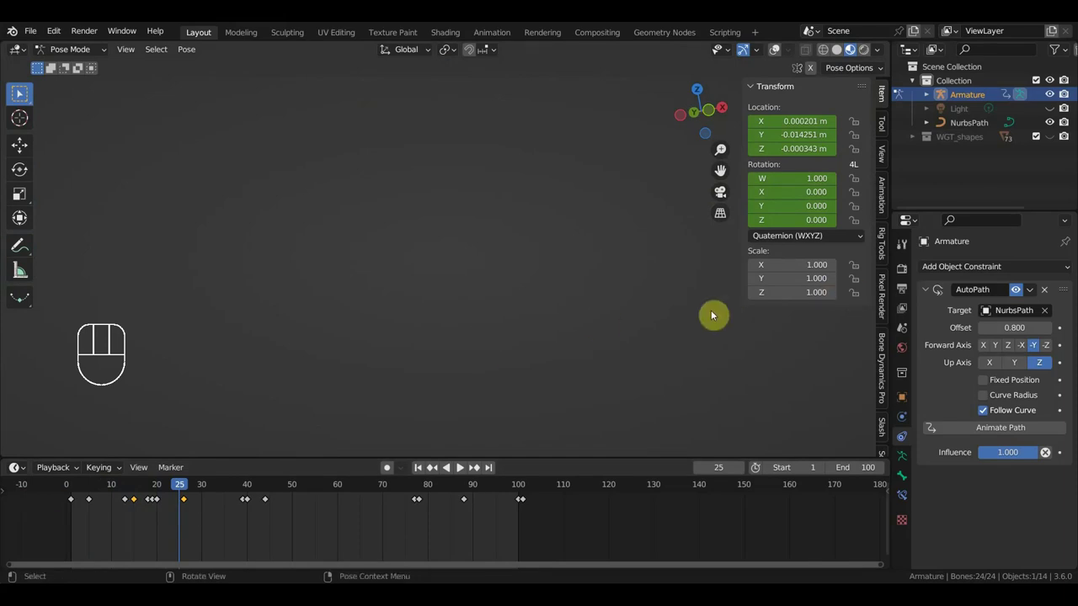
{"action": "left_click", "coordinate": [79, 487]}
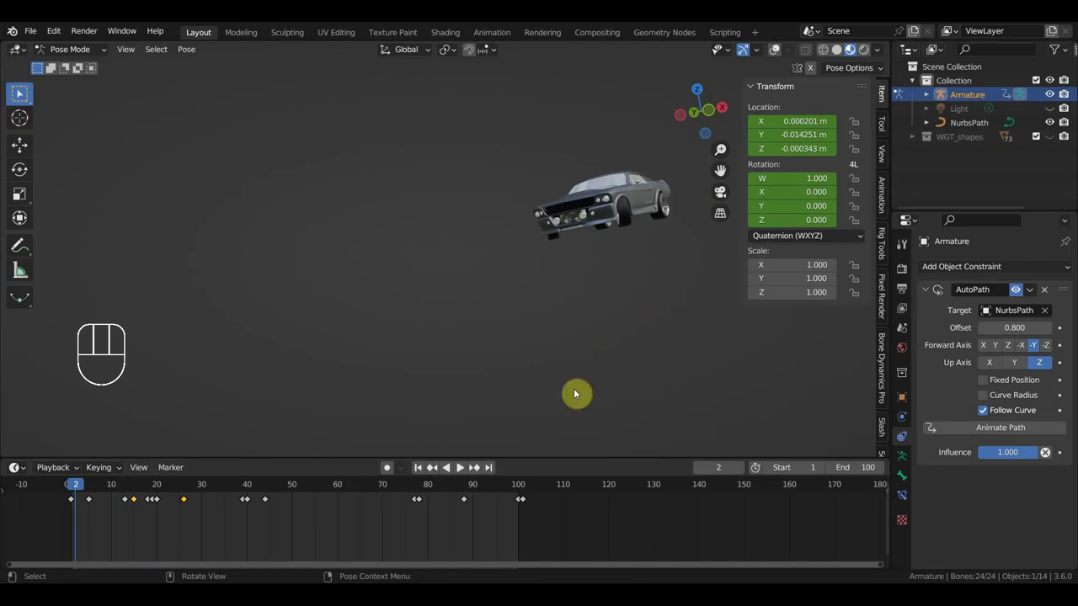
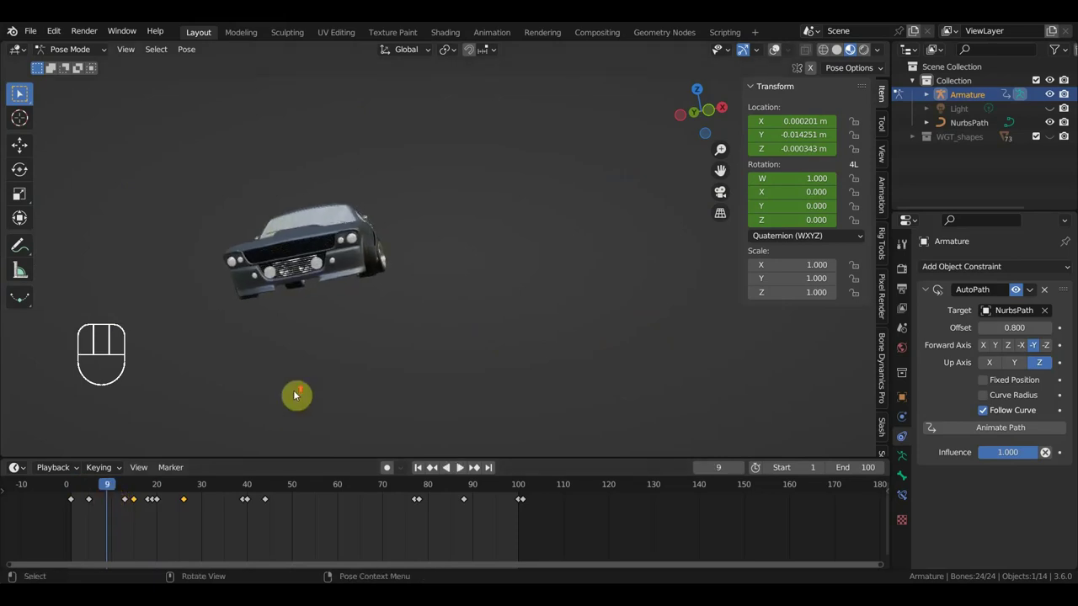
{"action": "left_click_drag", "start_coordinate": [333, 388], "coordinate": [613, 373]}
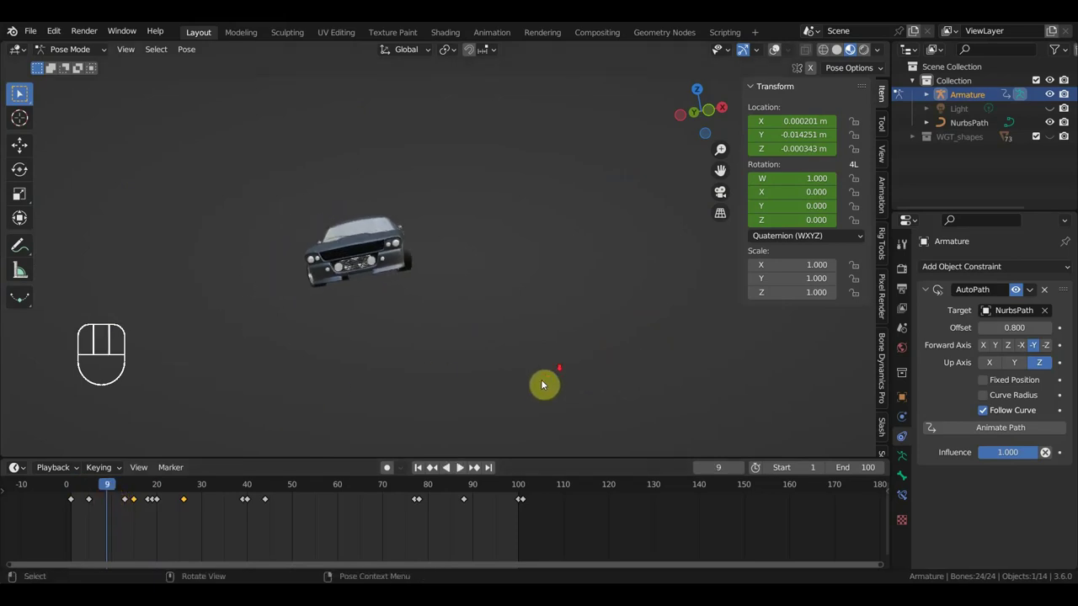
{"action": "left_click_drag", "start_coordinate": [587, 365], "coordinate": [511, 356]}
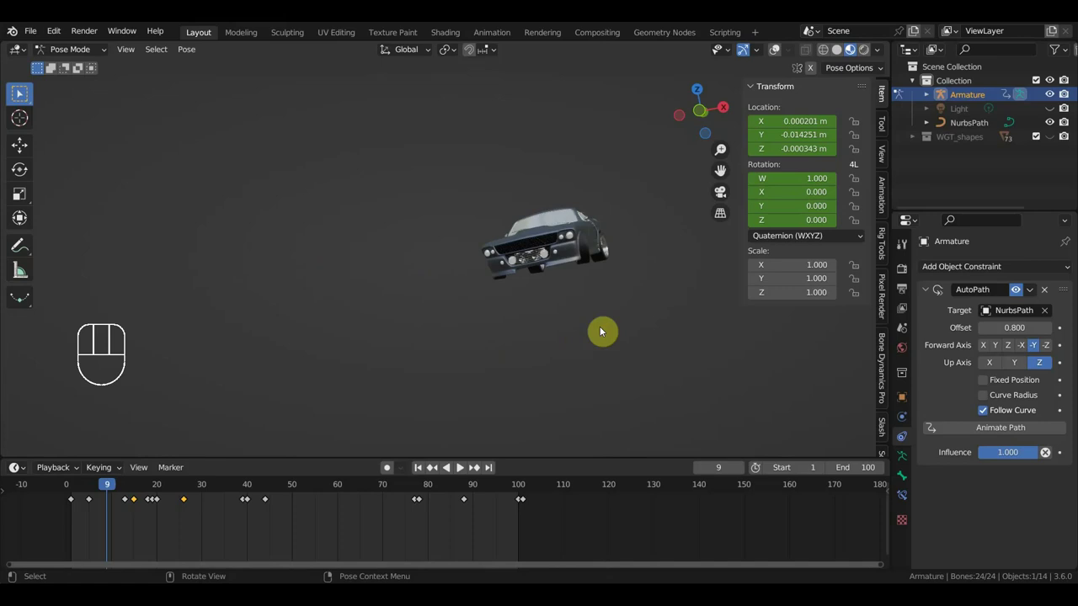
{"action": "left_click_drag", "start_coordinate": [656, 327], "coordinate": [538, 313]}
{"action": "key", "text": "KP_0"}
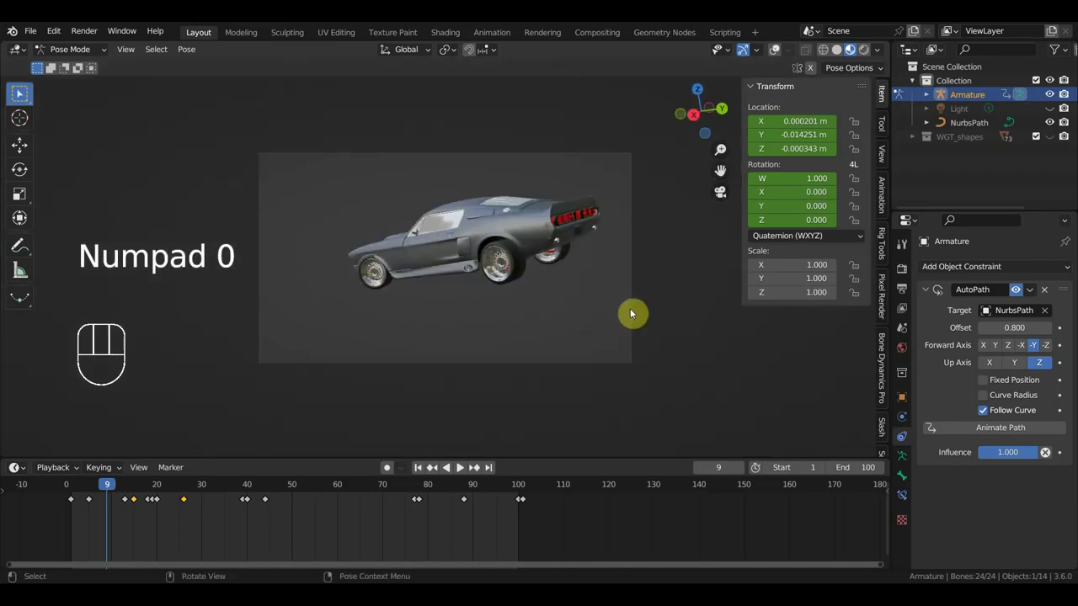
Deselect all the car's bones and return the Armature to Object Mode
{"action": "left_click", "coordinate": [640, 316]}
{"action": "left_click", "coordinate": [635, 311]}
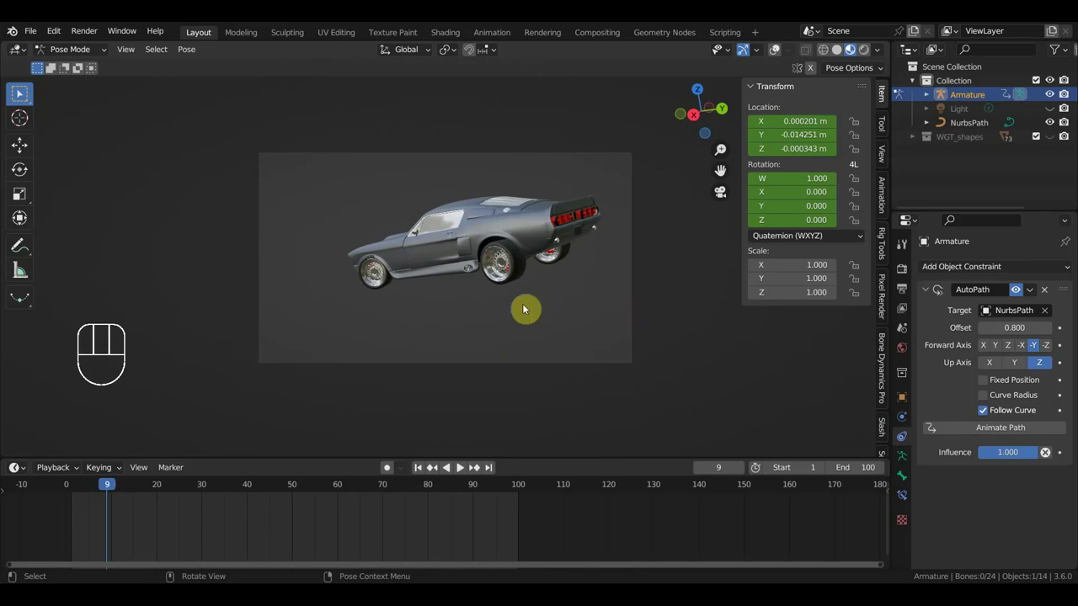
{"action": "left_click_drag", "start_coordinate": [85, 53], "coordinate": [362, 270]}
{"action": "left_click_drag", "start_coordinate": [408, 274], "coordinate": [462, 279]}
{"action": "left_click_drag", "start_coordinate": [538, 275], "coordinate": [581, 271]}
{"action": "left_click_drag", "start_coordinate": [492, 294], "coordinate": [347, 335]}
{"action": "left_click_drag", "start_coordinate": [425, 310], "coordinate": [472, 310]}
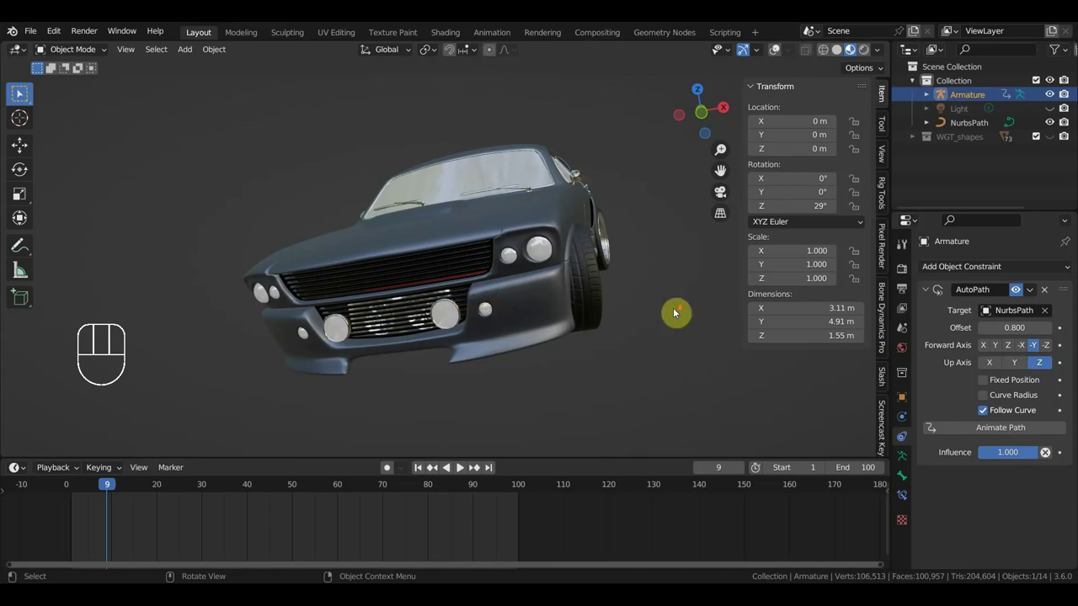
{"action": "left_click_drag", "start_coordinate": [629, 331], "coordinate": [594, 329]}
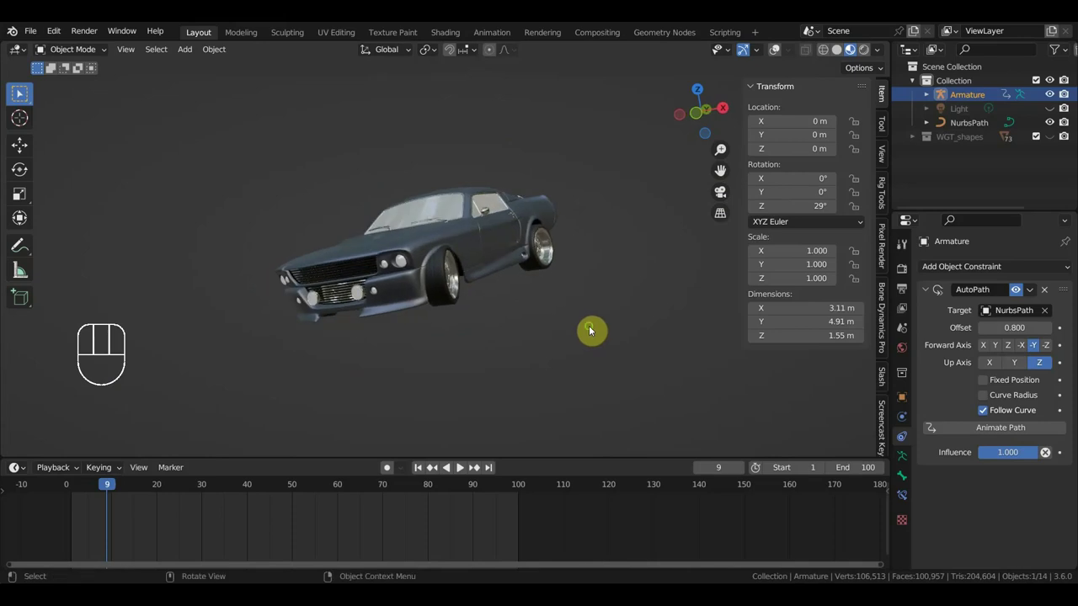
{"action": "middle_click", "coordinate": [594, 329]}
{"action": "left_click_drag", "start_coordinate": [614, 325], "coordinate": [639, 324]}
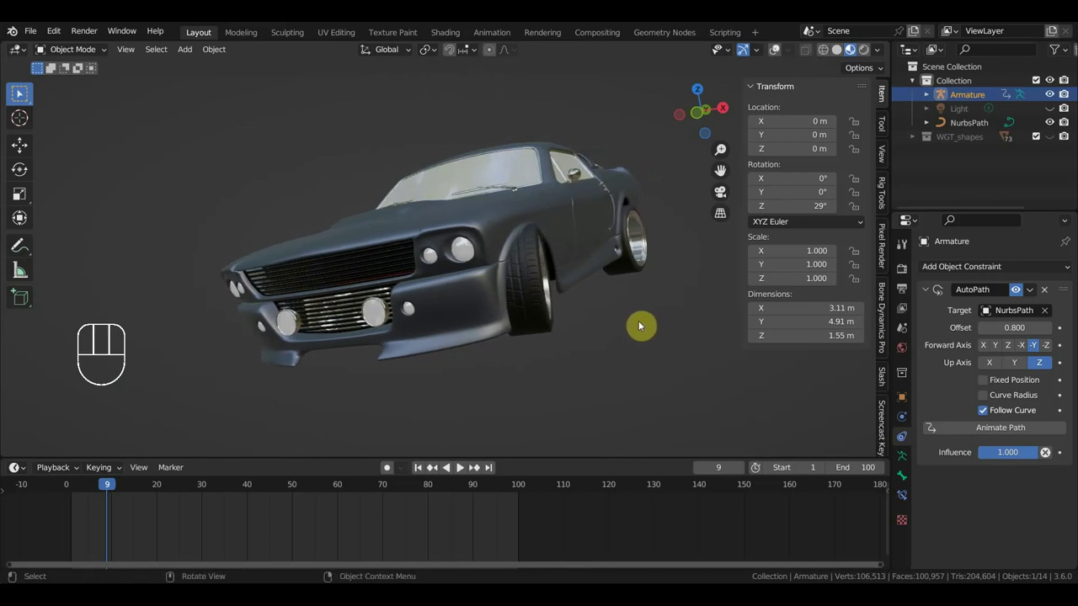